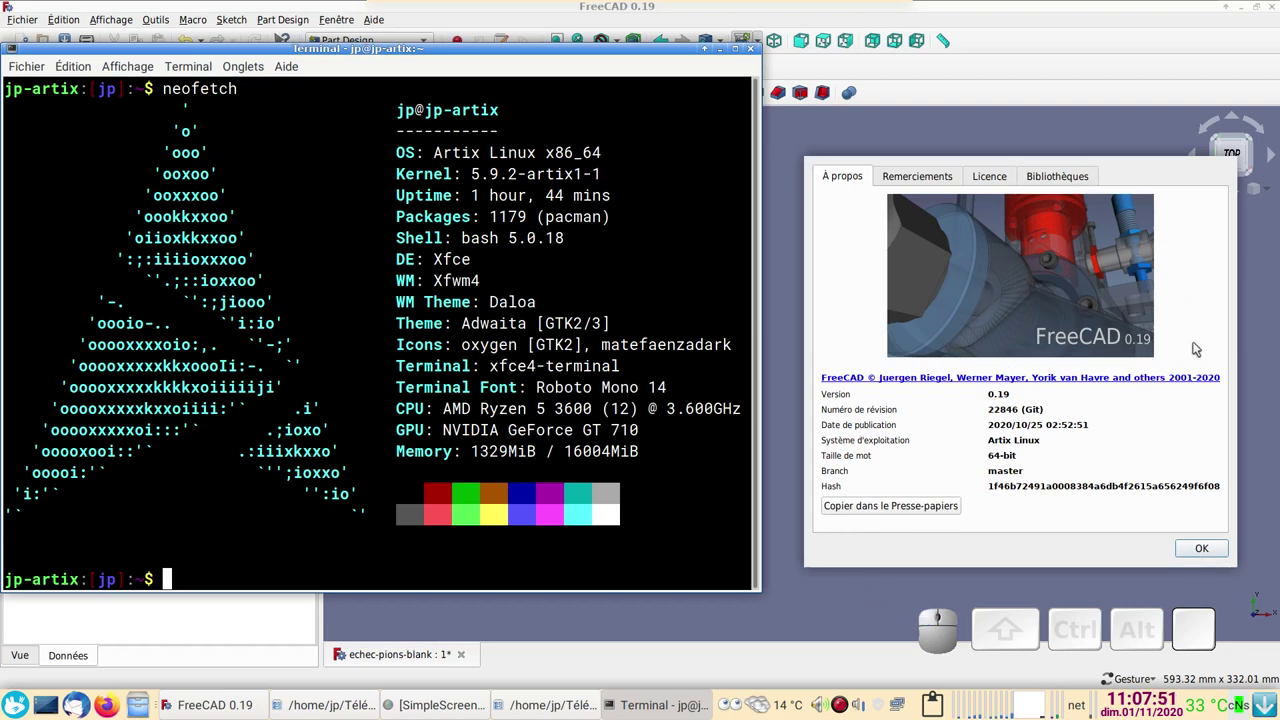
- Make the Body-cheval sketch visible so its curved profile shows at the origin
left_click(1208, 551)
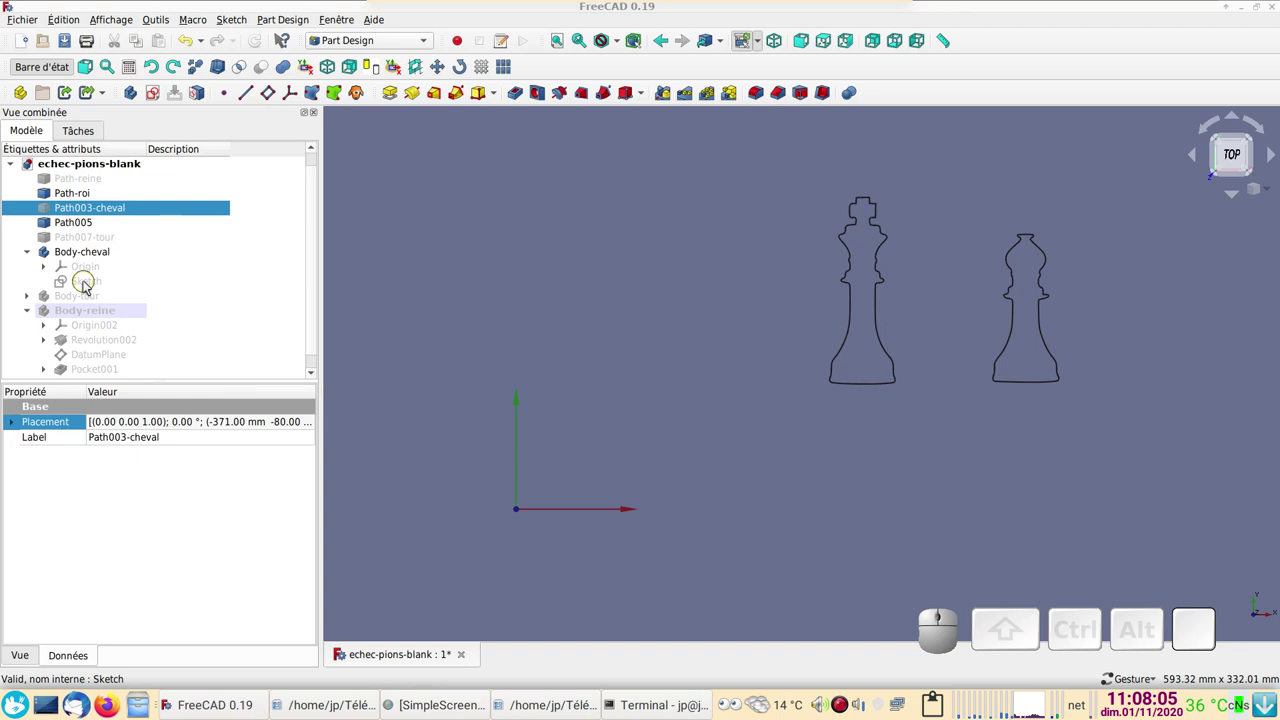
left_click(91, 282)
key("space")
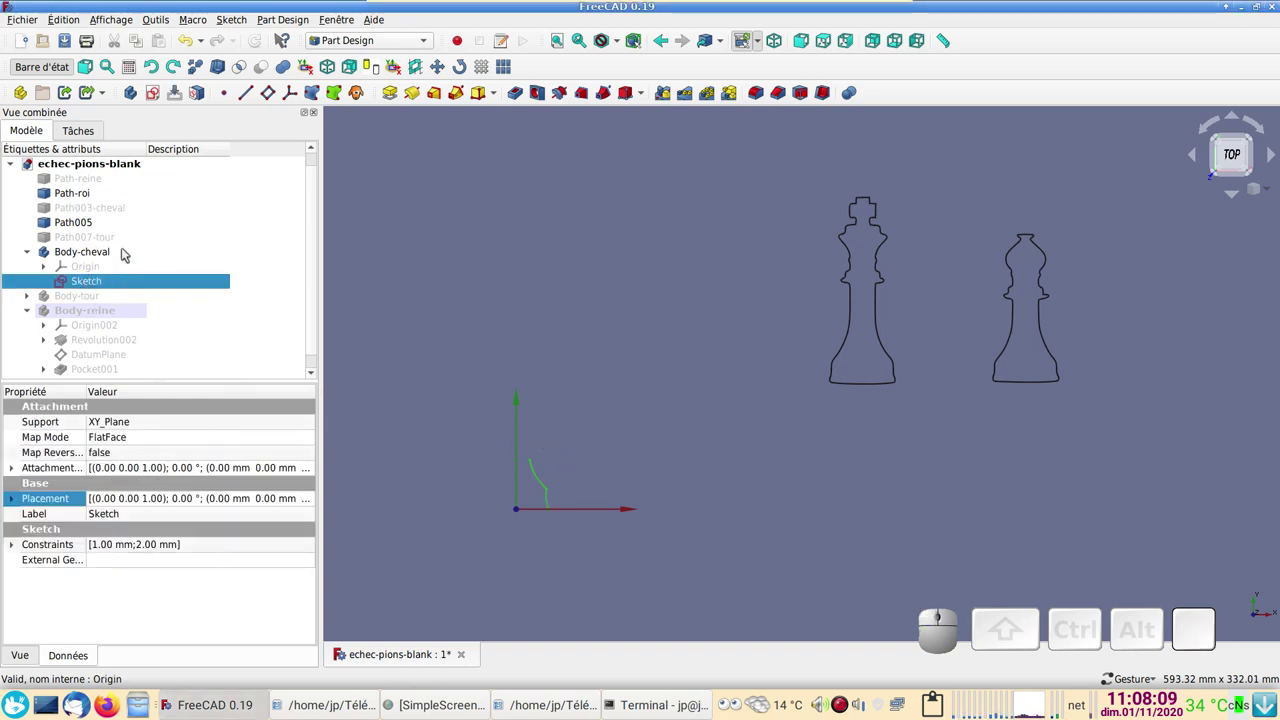
scroll("down", 3)
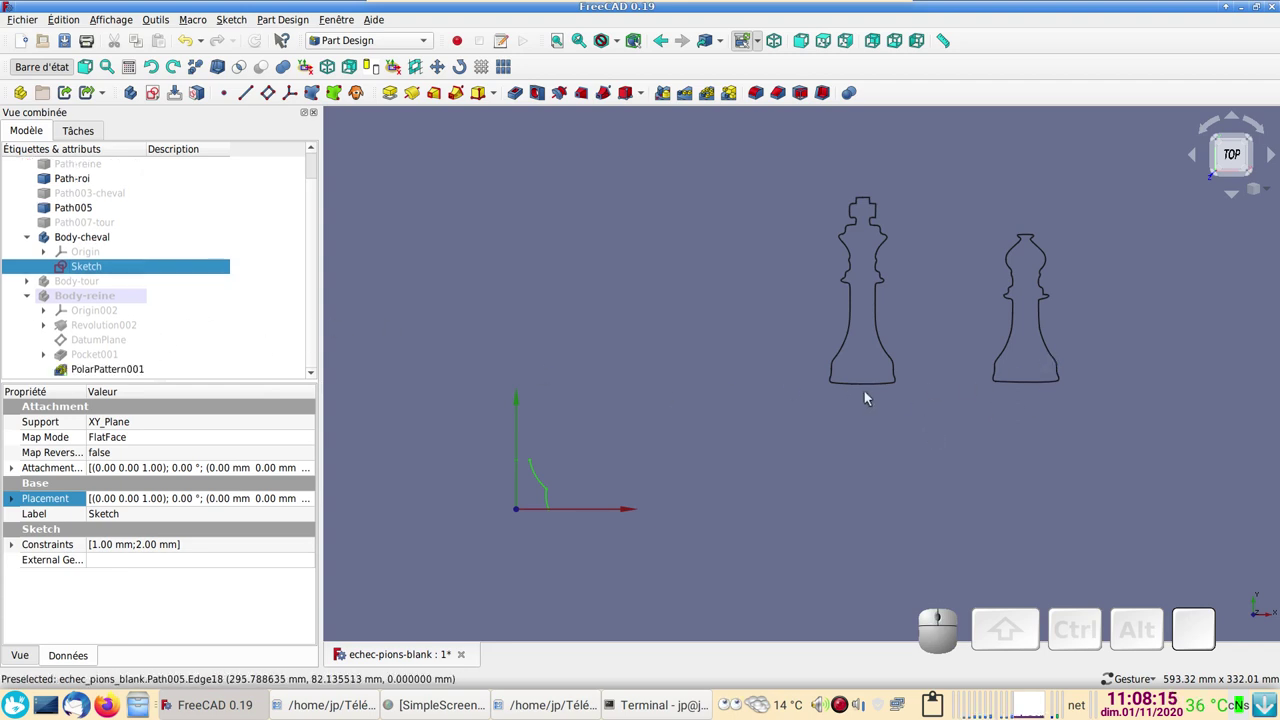
scroll("down", 3)
scroll("up", 3)
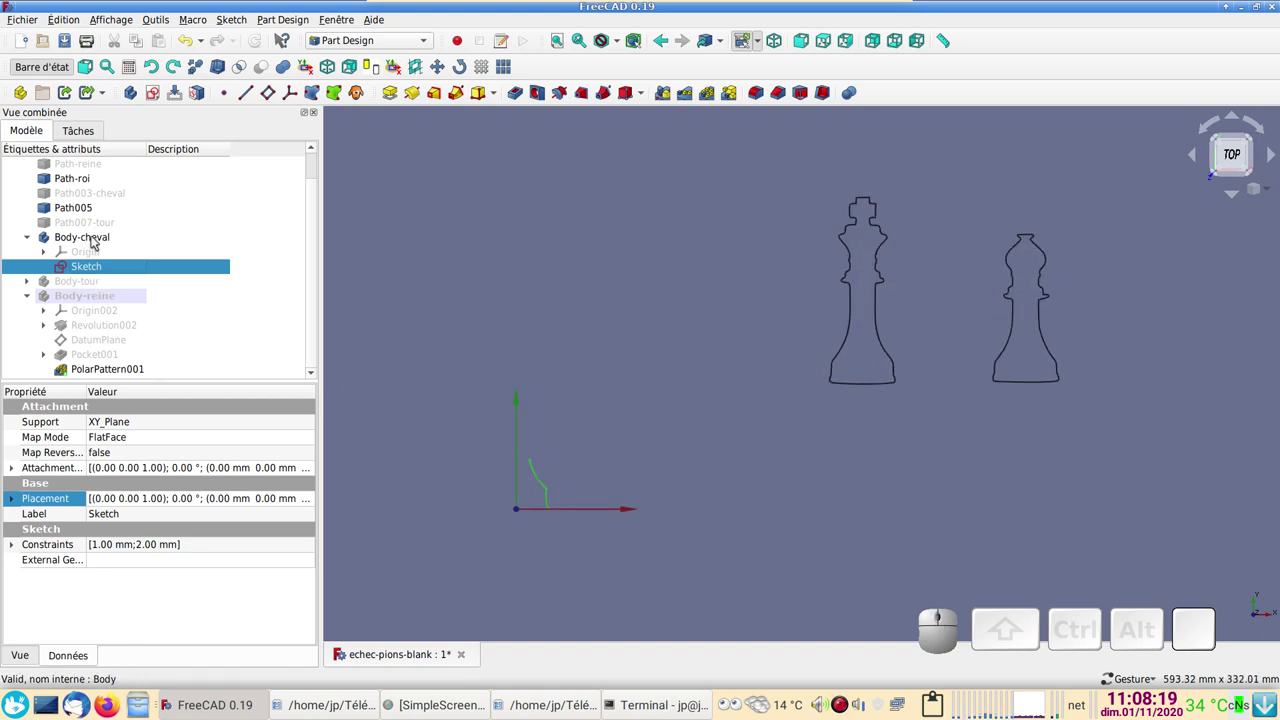
- Copy Body-cheval with all dependencies and paste it twice as Body-cheval001 and Body-cheval002
left_click(99, 236)
key("ctrl+c")
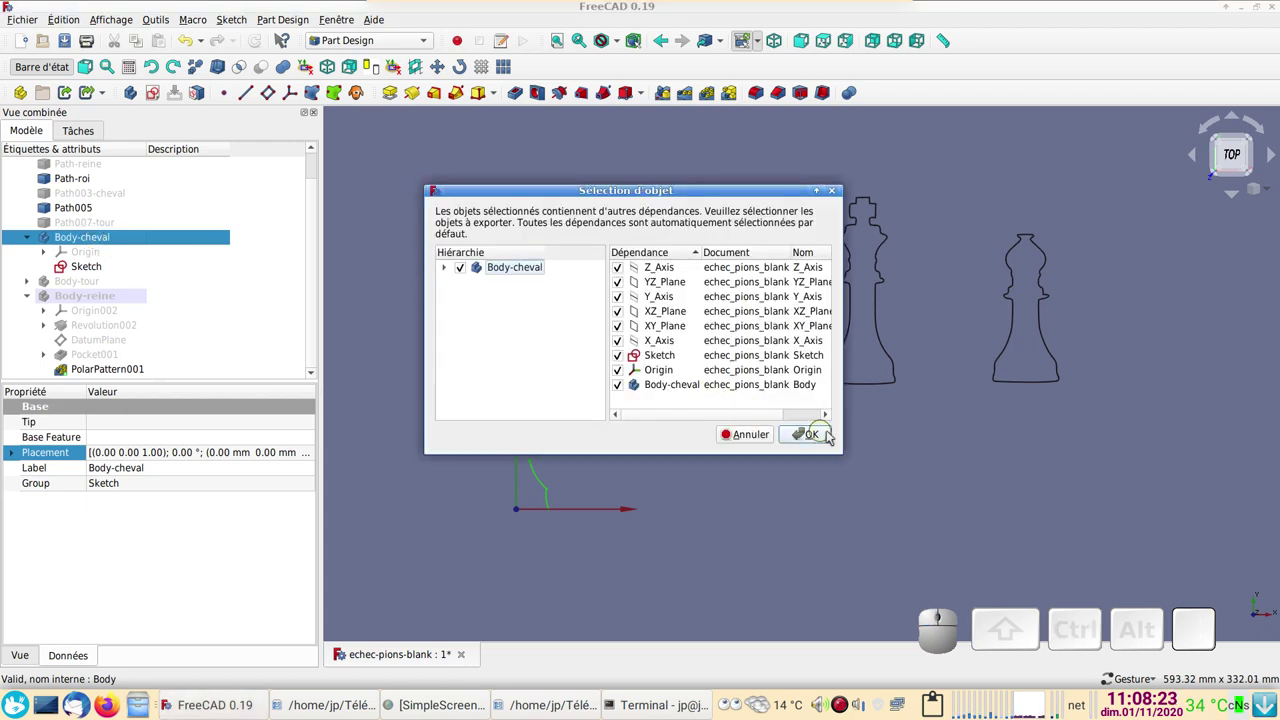
left_click(823, 432)
scroll("down", 3)
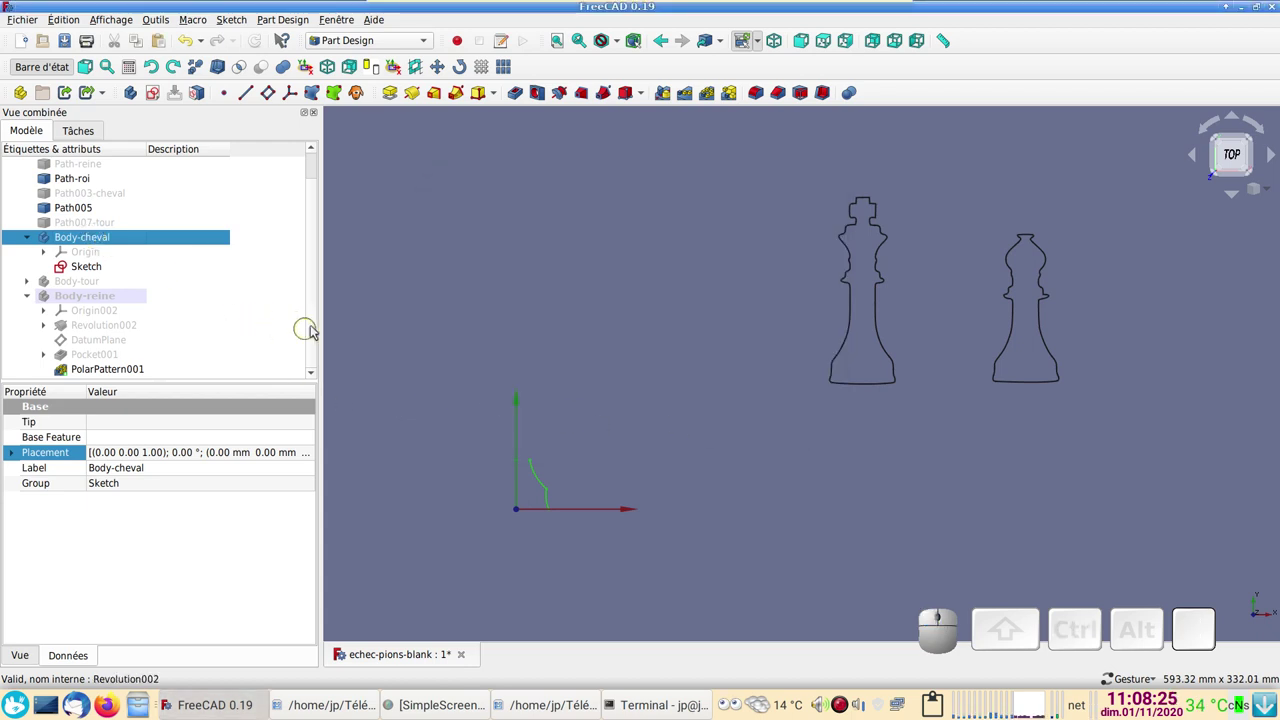
left_click(320, 344)
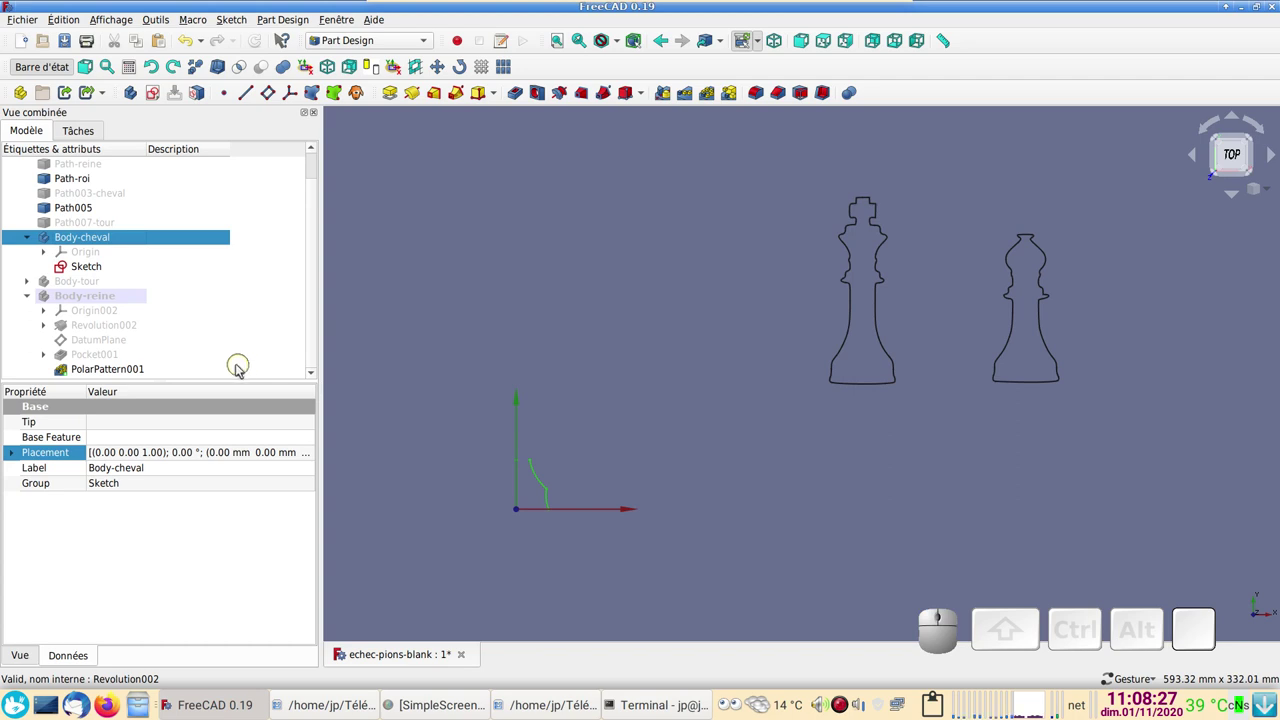
key("ctrl+v")
left_click_drag(321, 317, 207, 347)
key("ctrl+v")
scroll("down", 3)
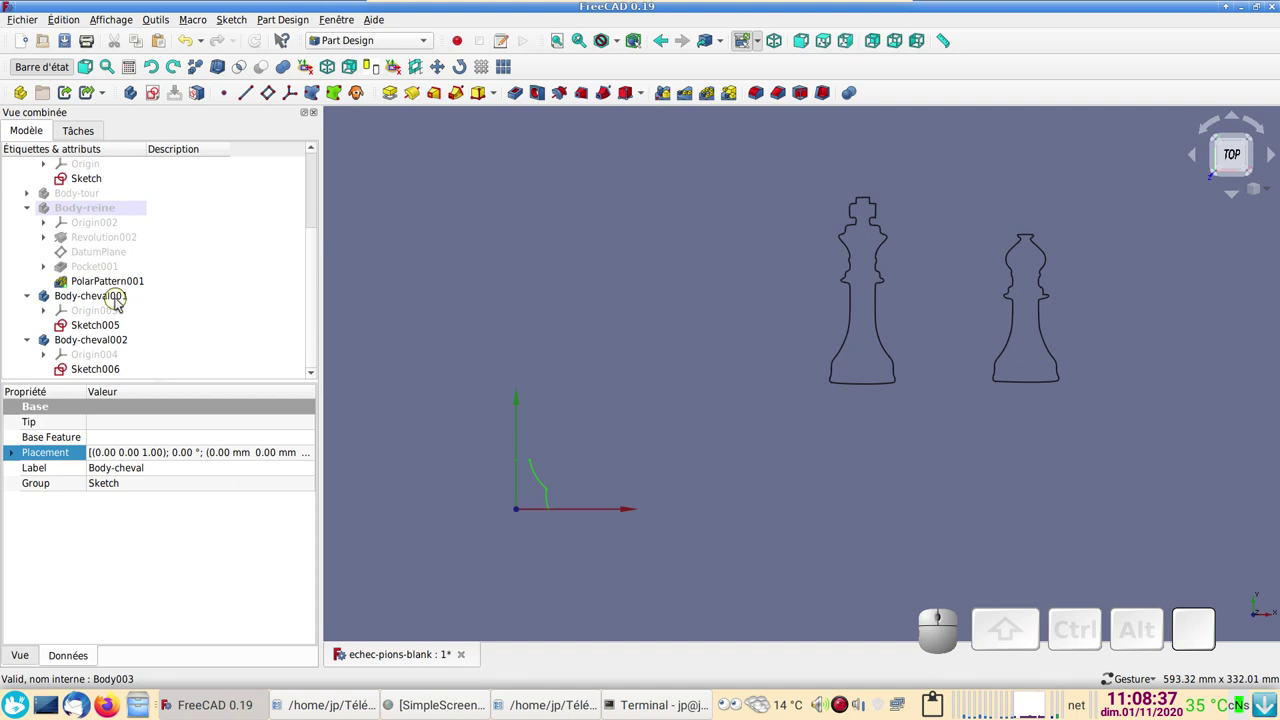
- Rename Body-cheval001 to Body-roi and Body-cheval002 to Body-fou
left_click(121, 305)
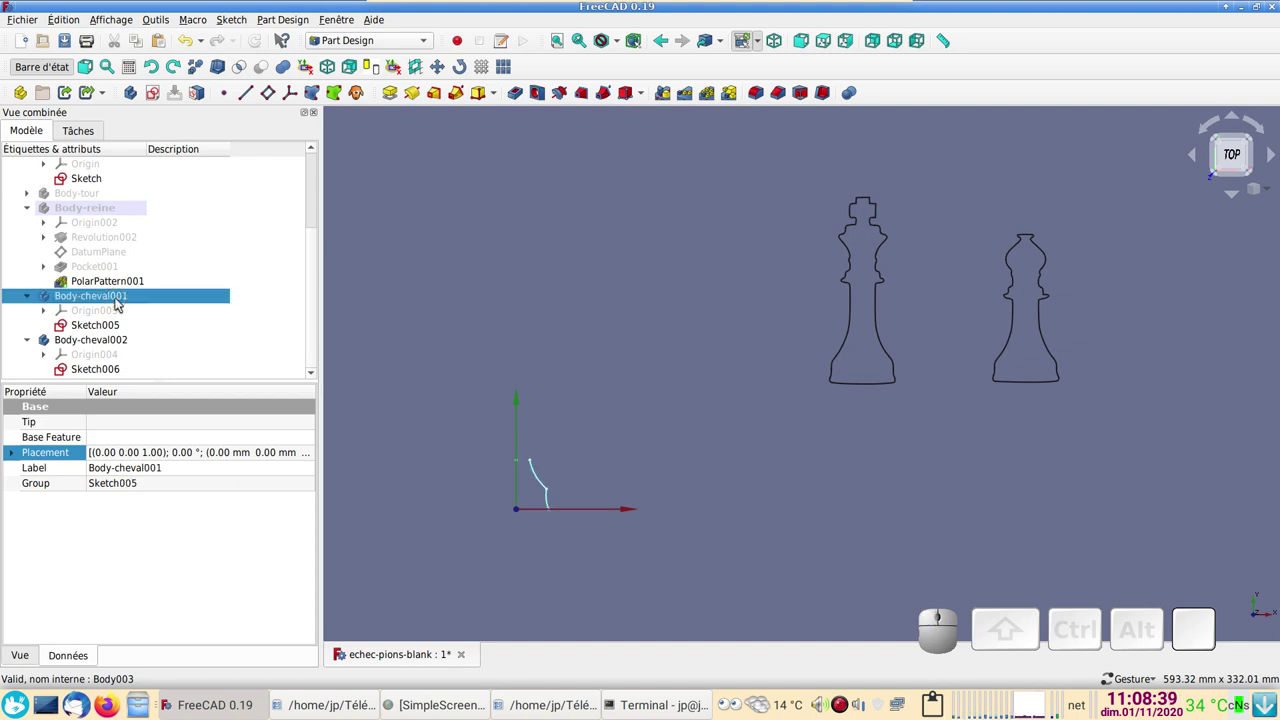
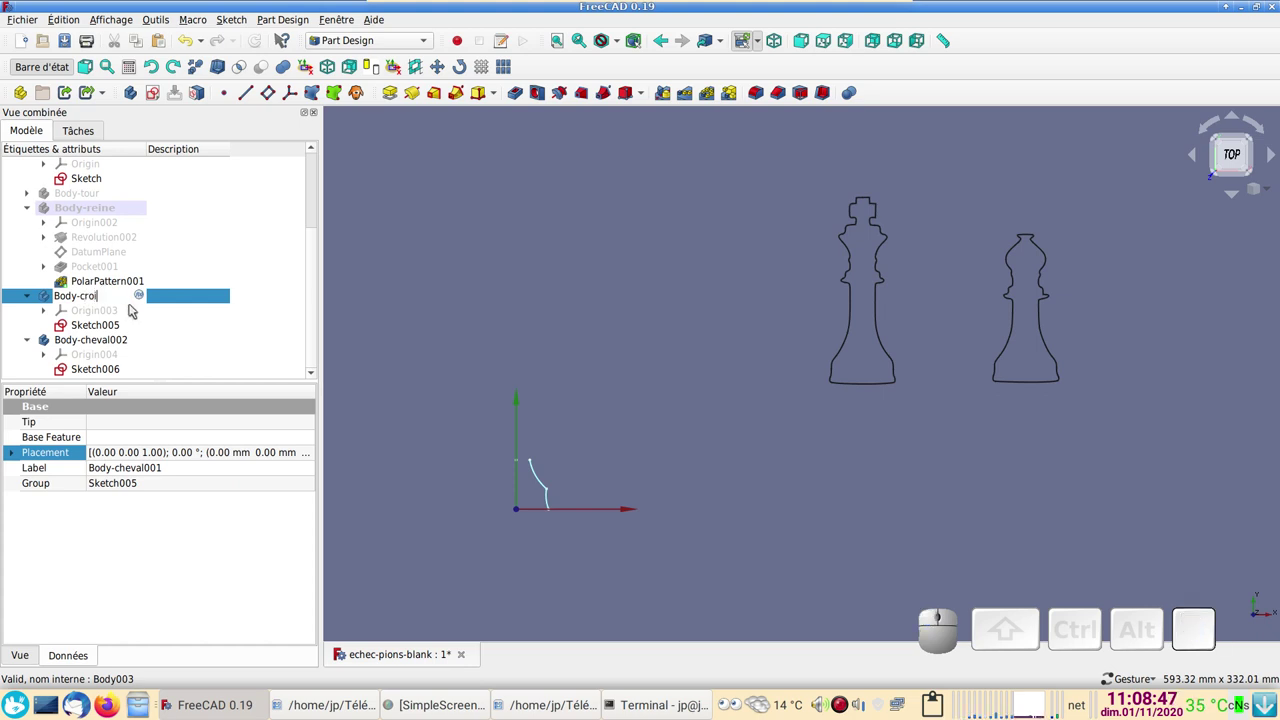
key("BackSpace")
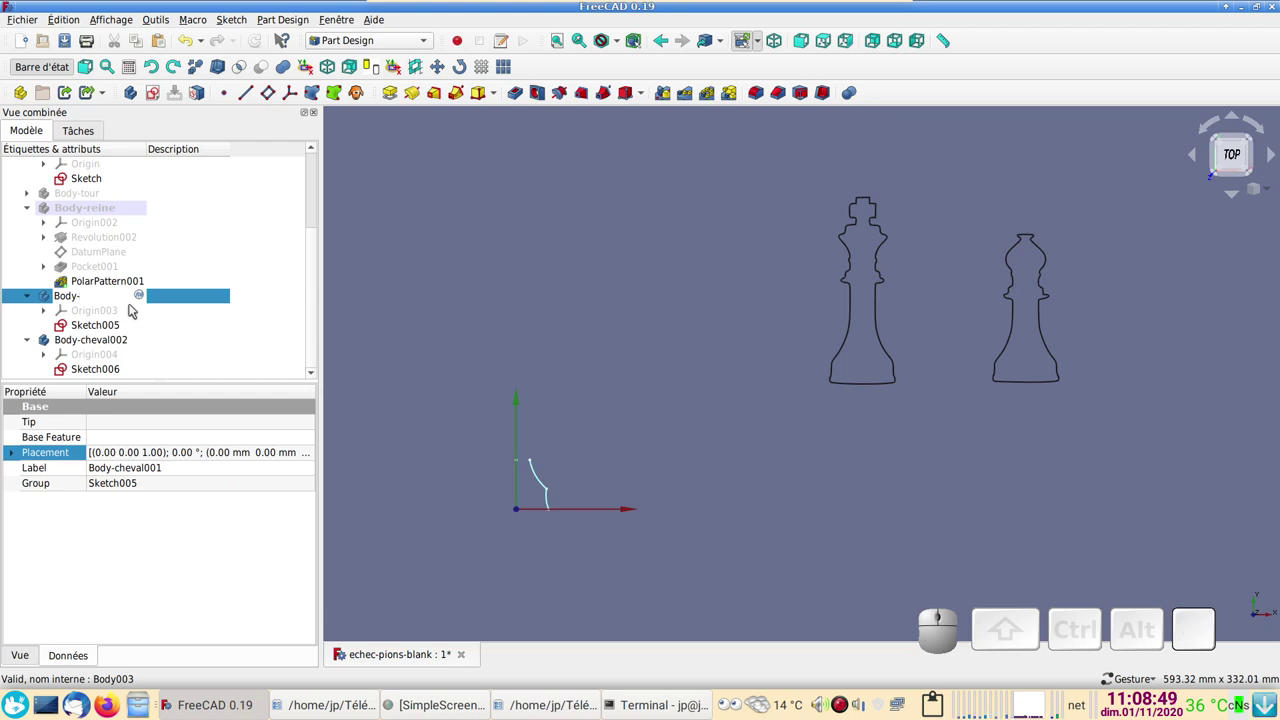
key("Return")
left_click(102, 340)
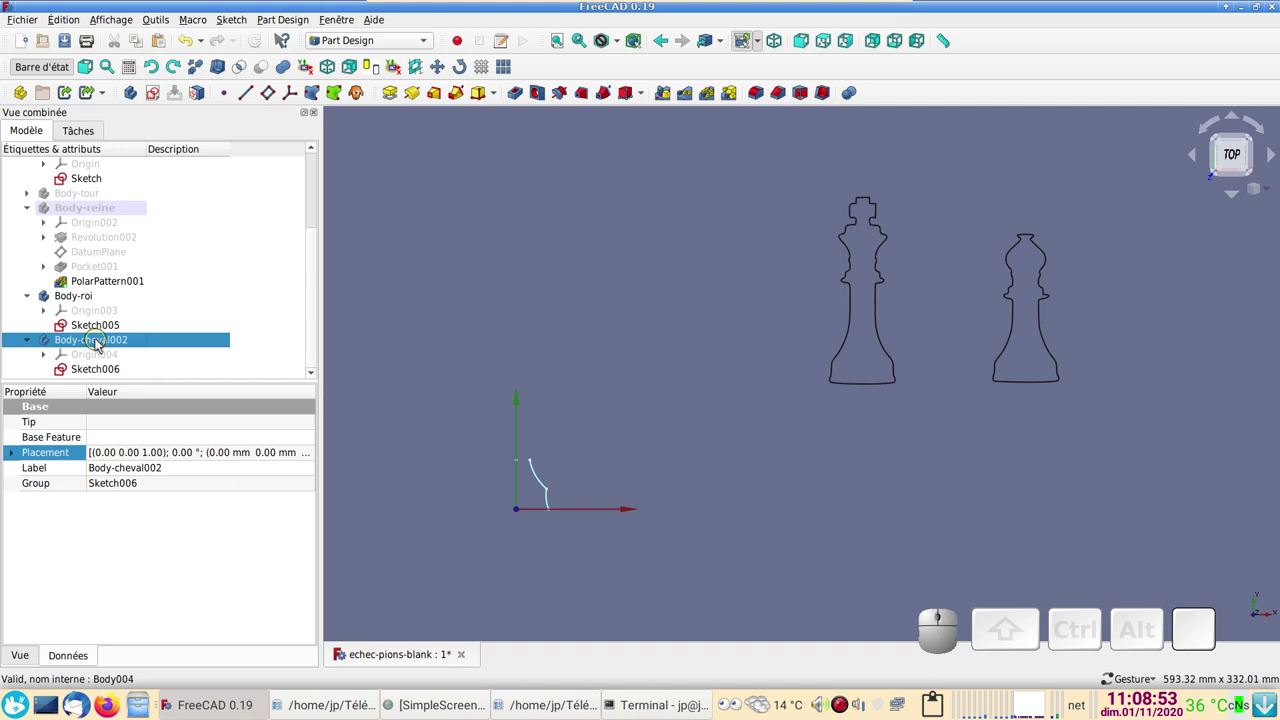
key("F2")
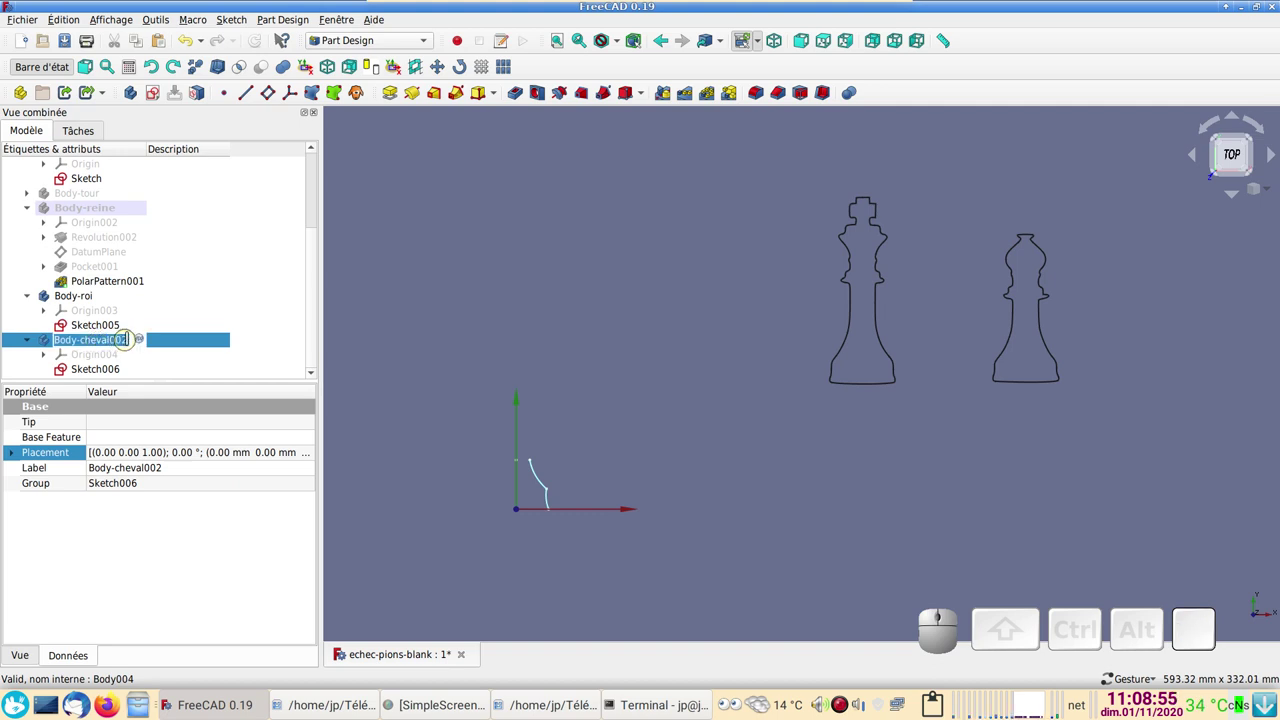
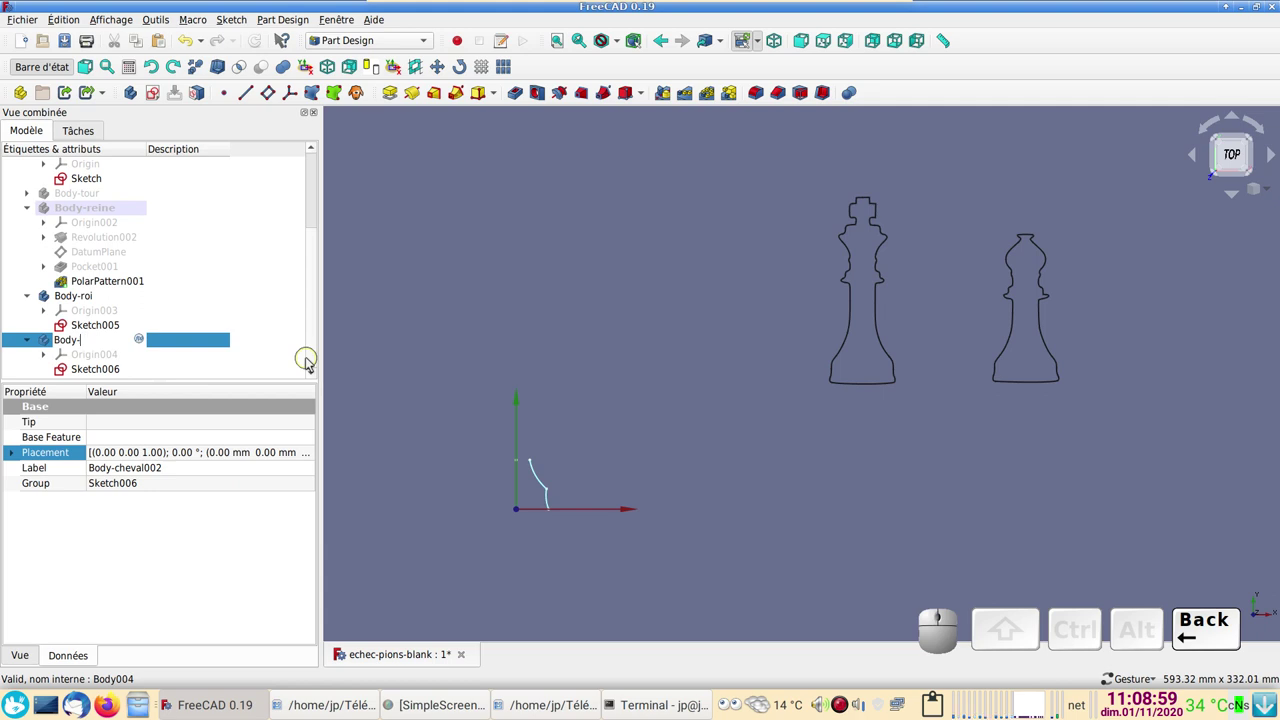
key("BackSpace")
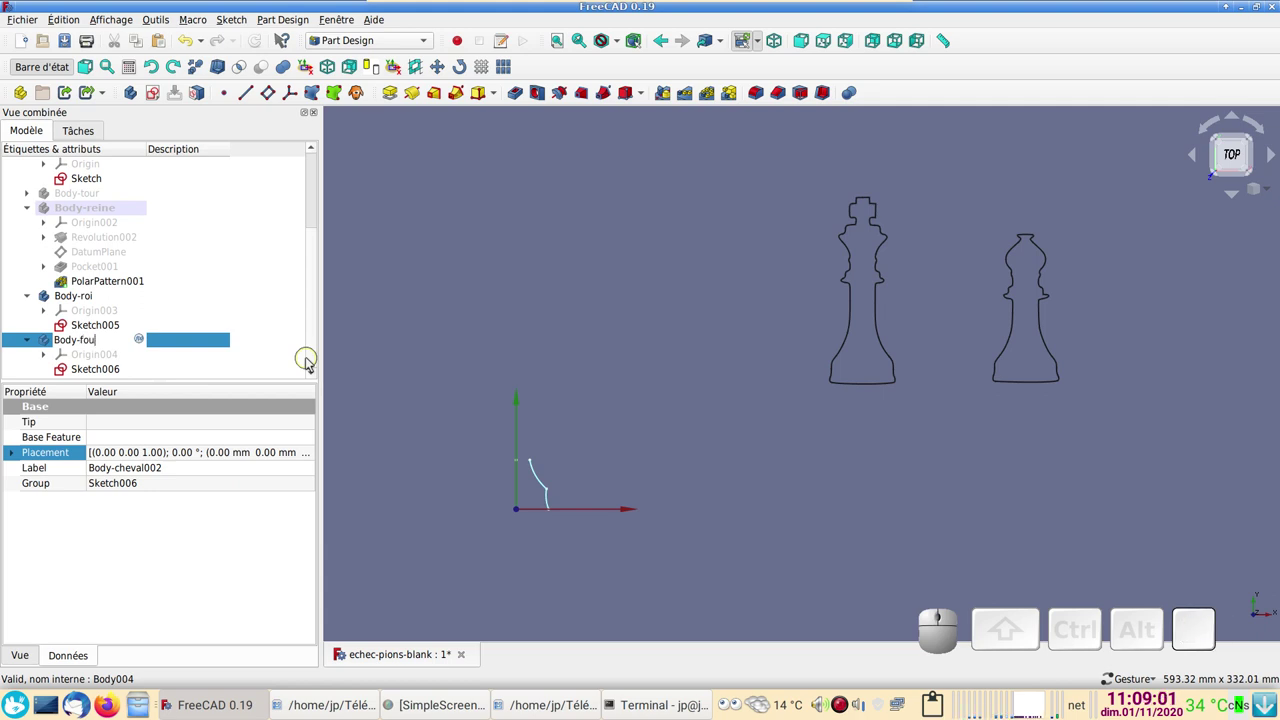
key("Return")
key("Return")
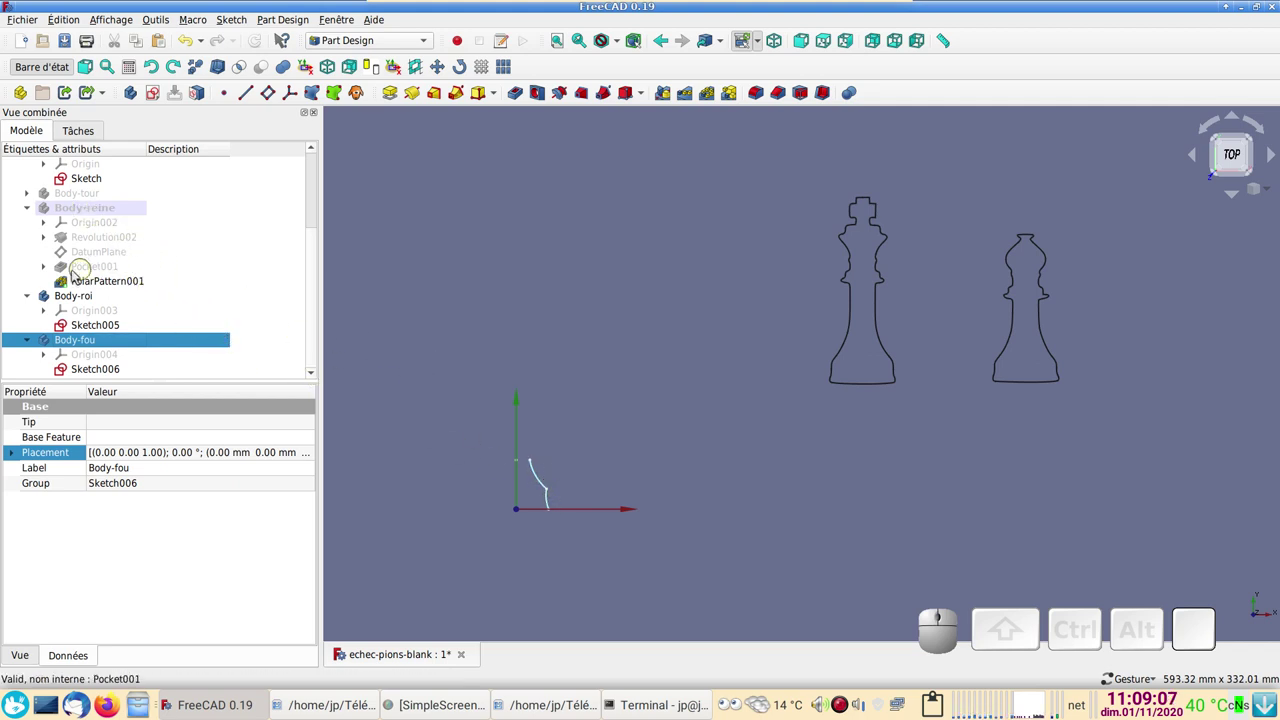
- Toggle visibility of tree items and show the knight body's sketch
left_click(82, 323)
key("space")
left_click(87, 377)
key("space")
scroll("up", 3)
left_click(103, 300)
key("space")
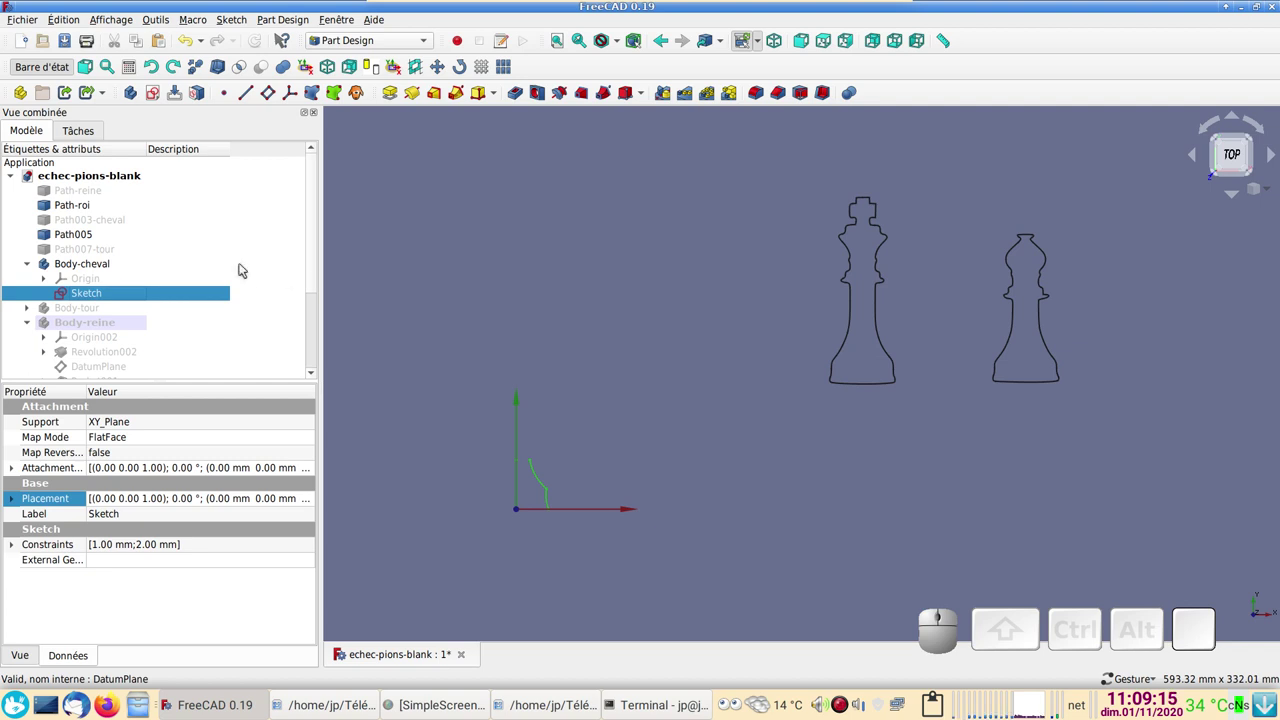
- Show the Path003-cheval knight outline and center the view on it
left_click(107, 221)
scroll("down", 3)
scroll("down", 3)
key("space")
scroll("up", 3)
left_click_drag(631, 338, 719, 350)
scroll("up", 3)
left_click_drag(687, 418, 803, 392)
scroll("up", 3)
left_click_drag(793, 405, 857, 353)
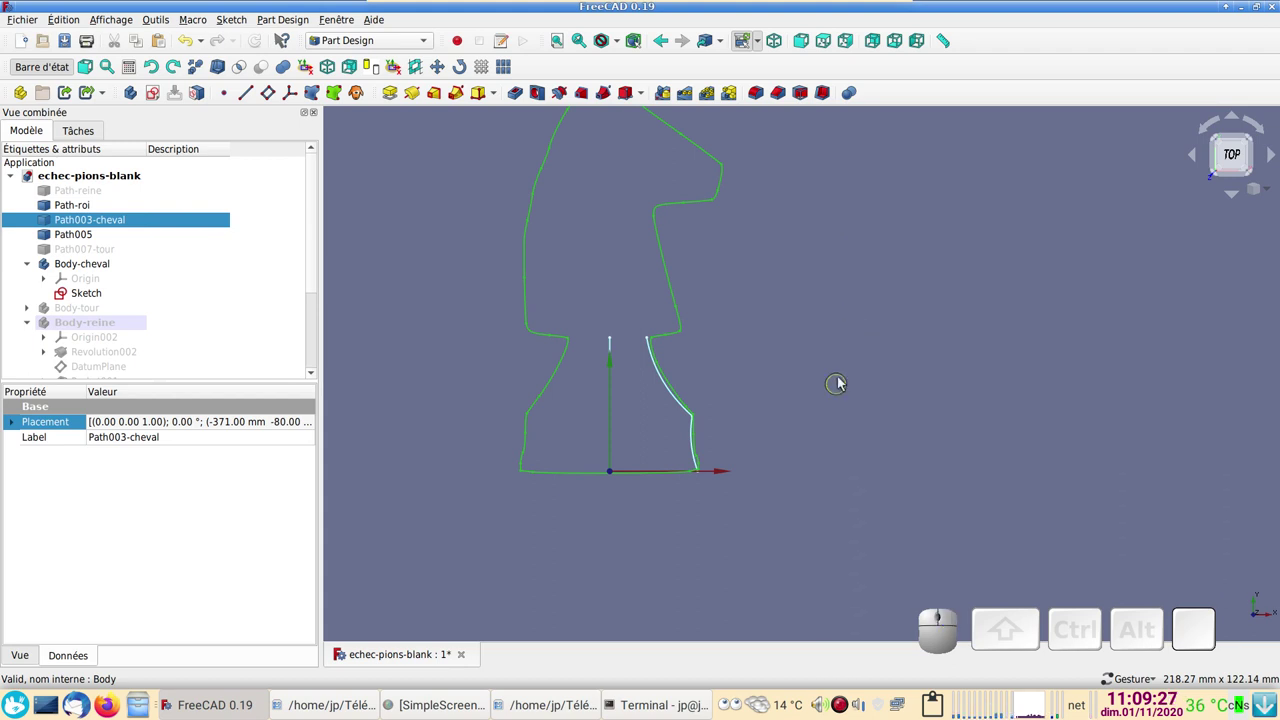
right_click(852, 368)
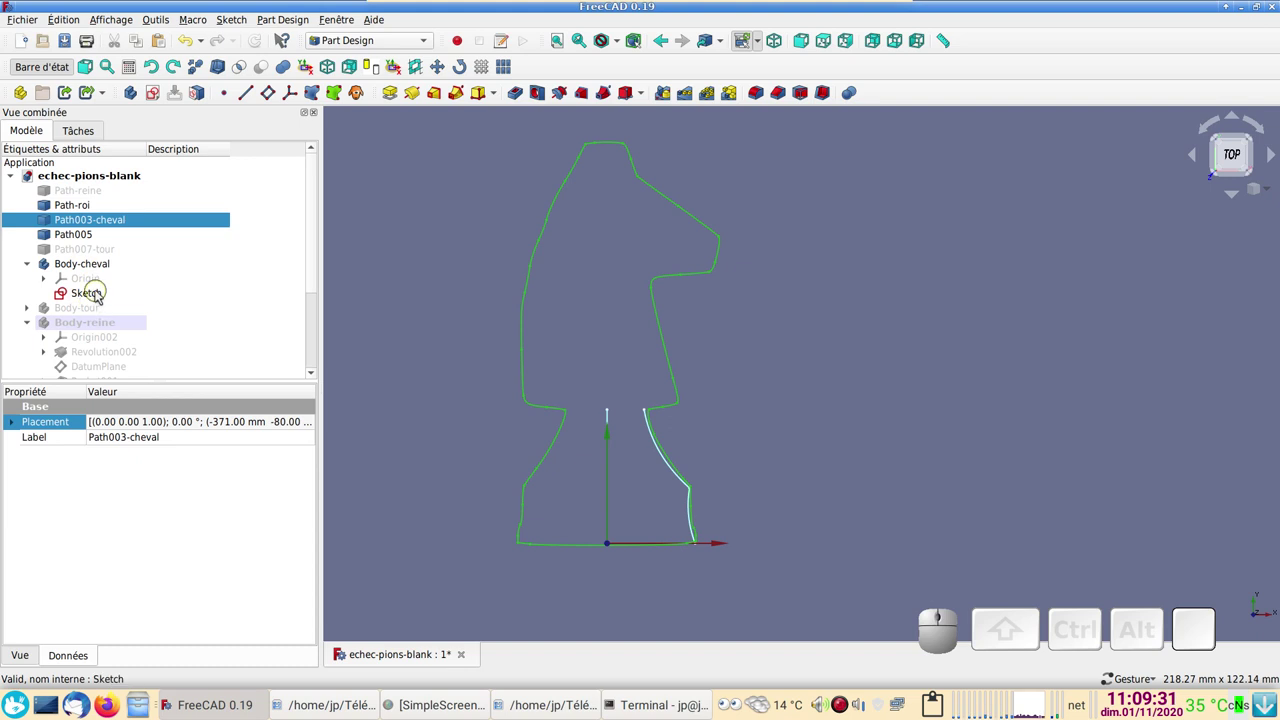
- Add a short polyline segment from the top of the knight profile toward the outline
left_click(103, 291)
right_click(867, 332)
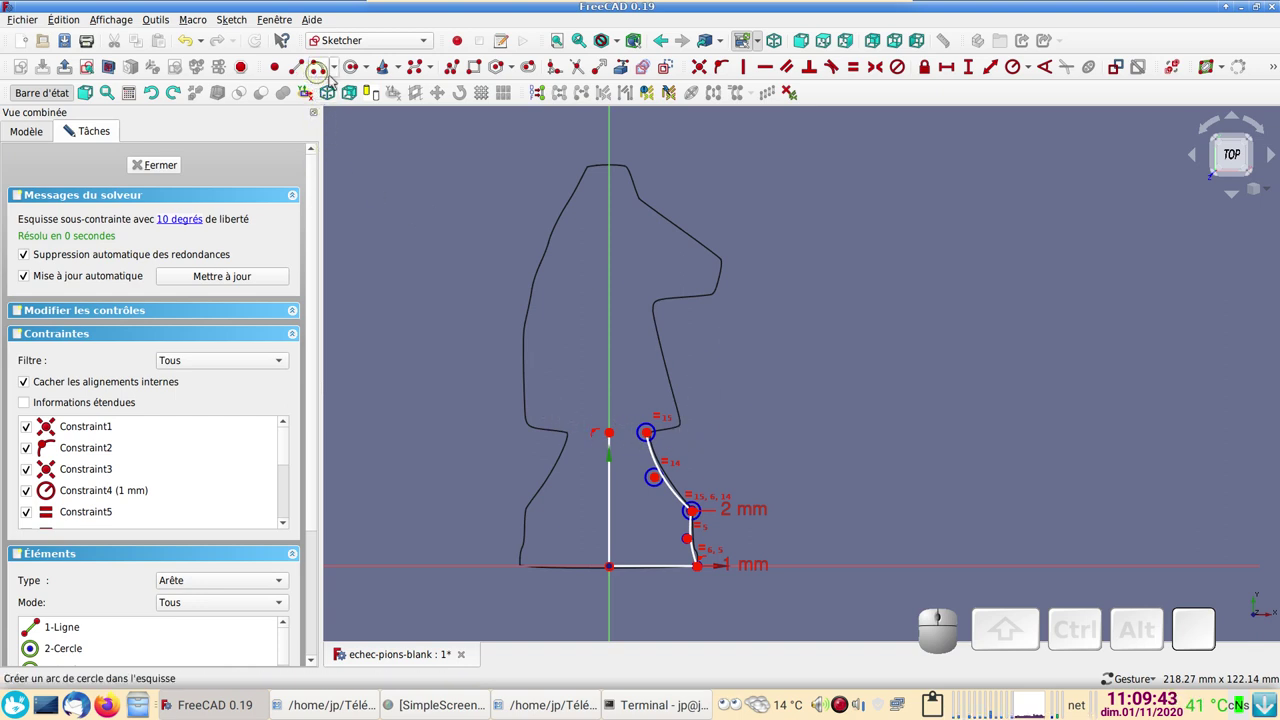
left_click(301, 63)
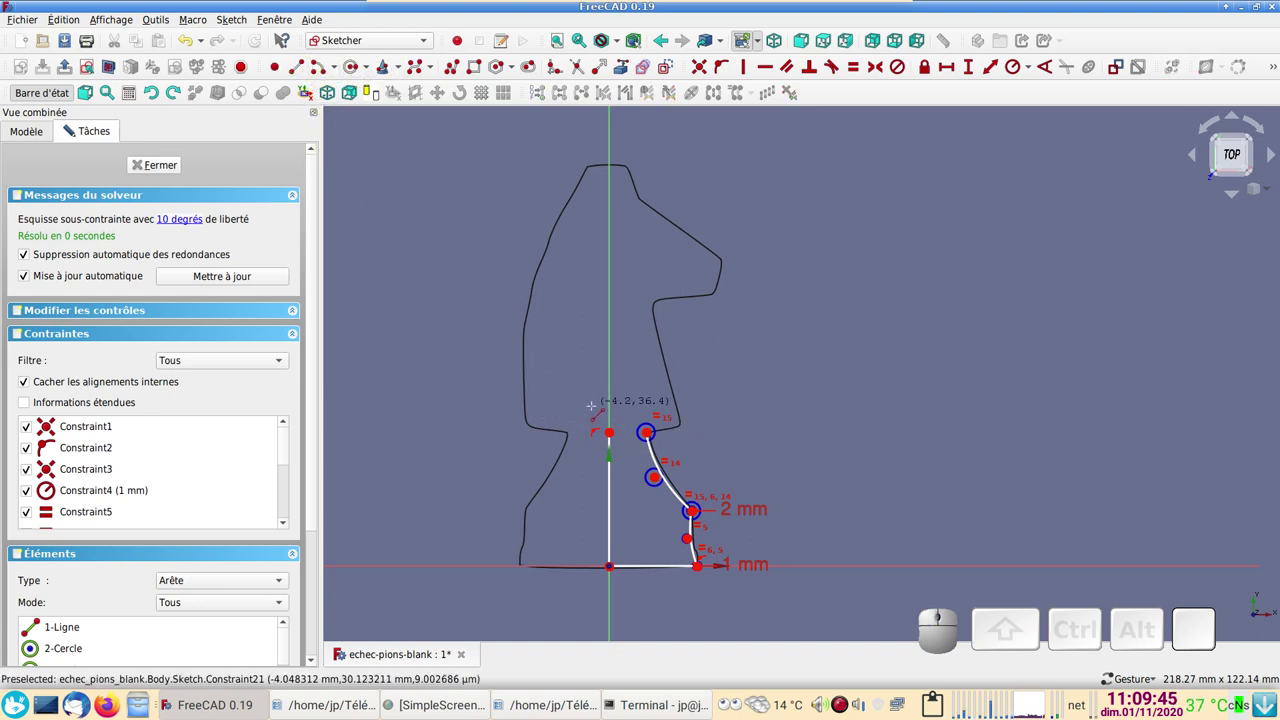
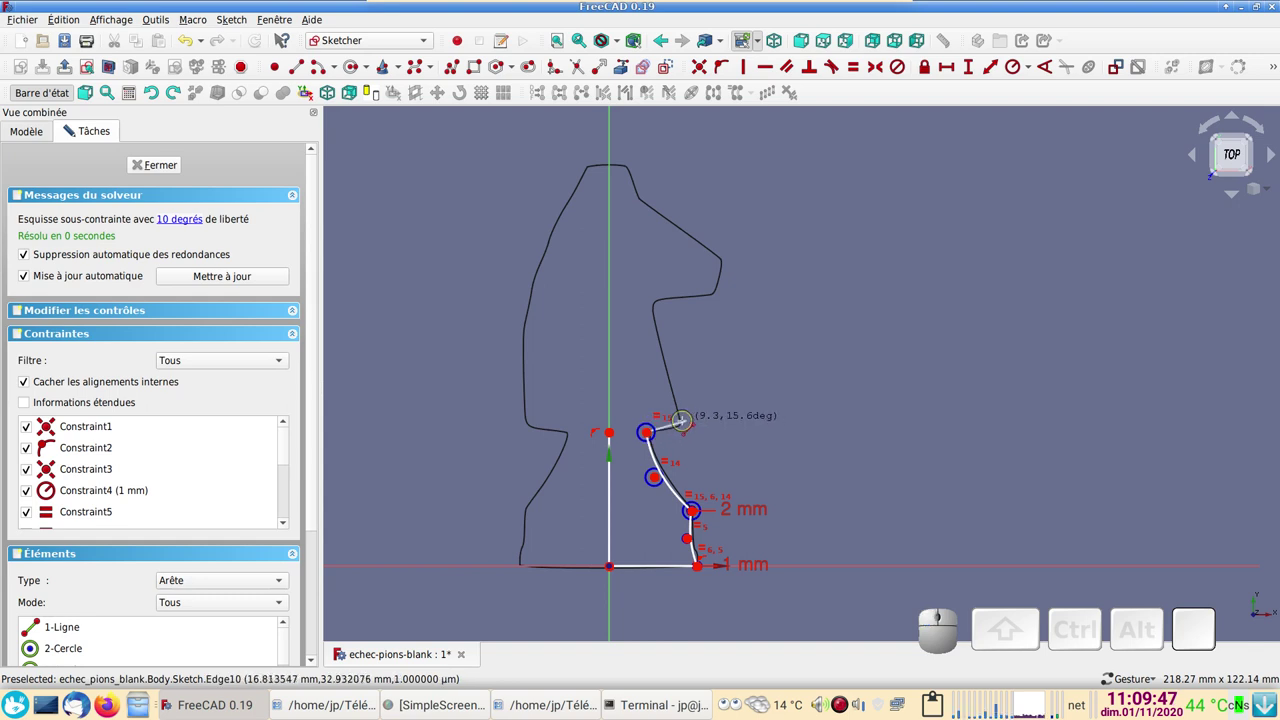
left_click(696, 535)
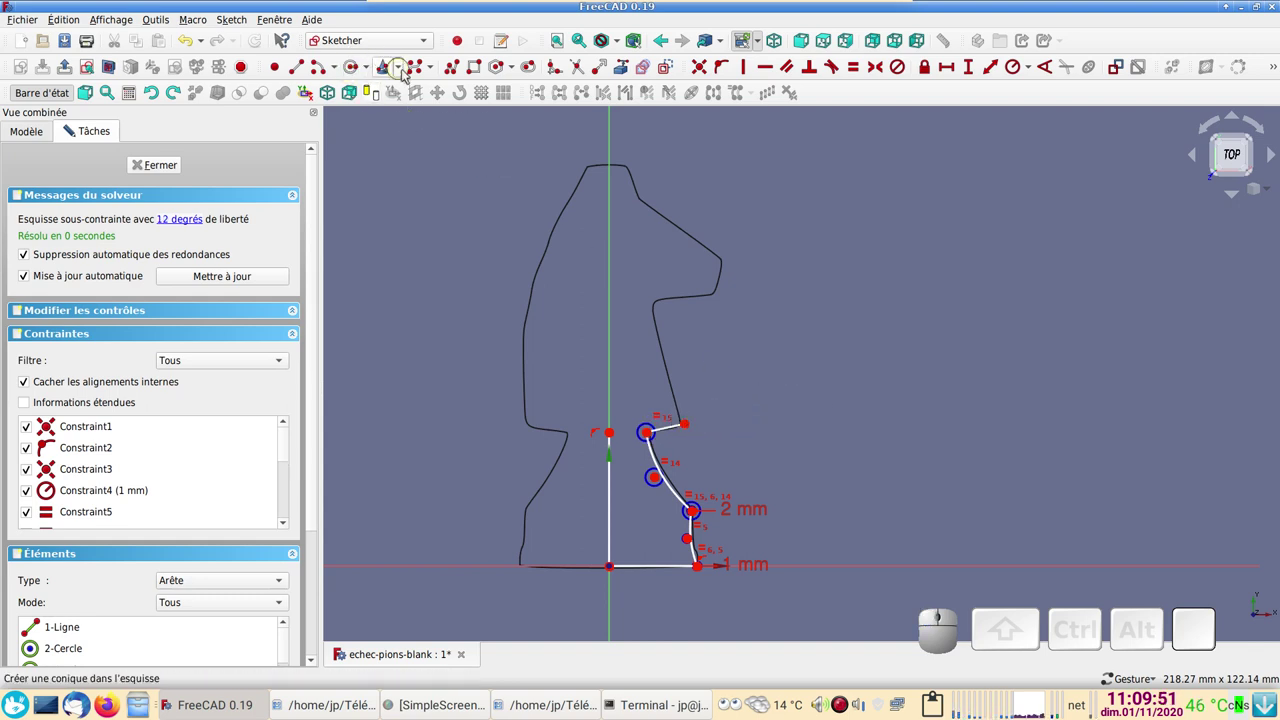
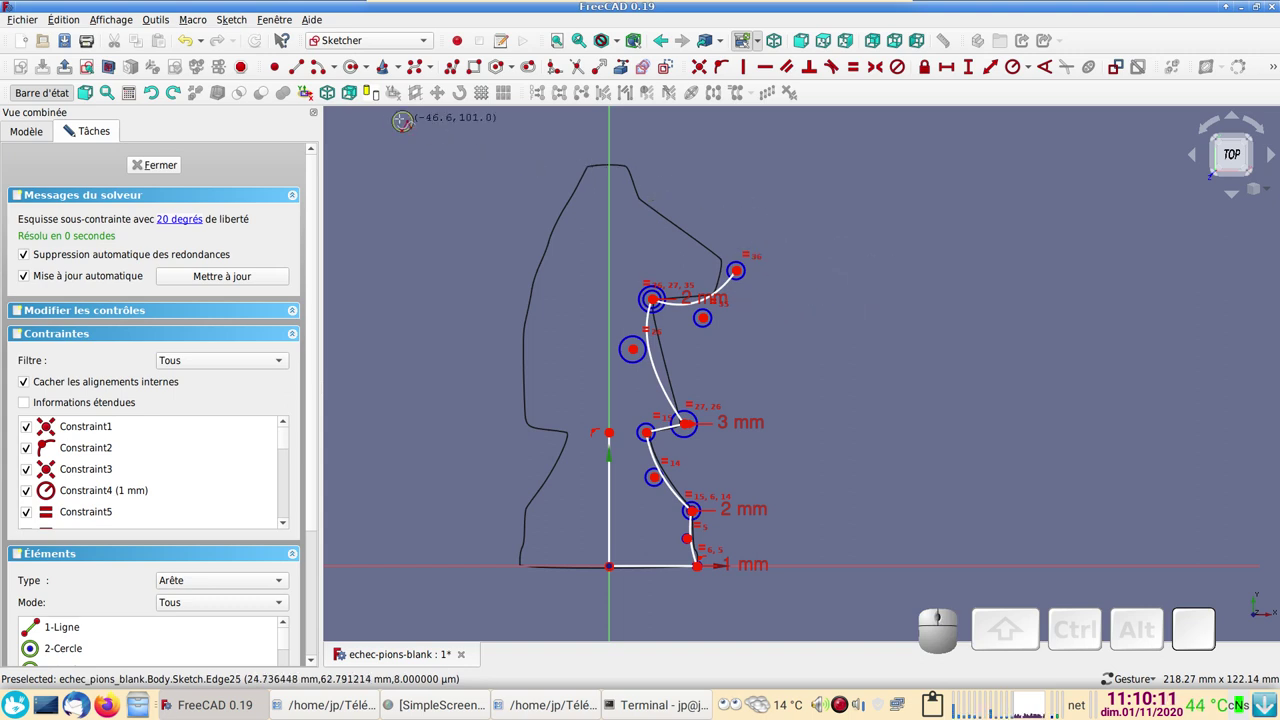
- Trace lines over the muzzle and jaw up to the head's top point on the vertical axis
left_click(302, 70)
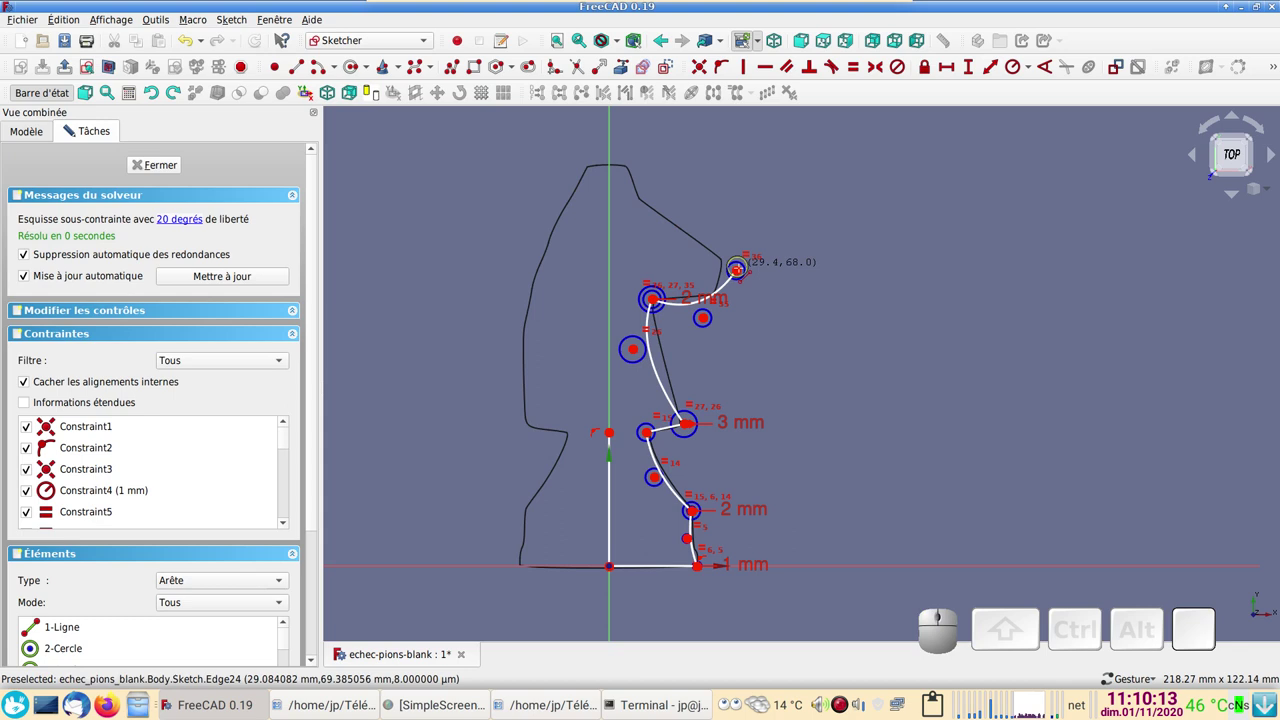
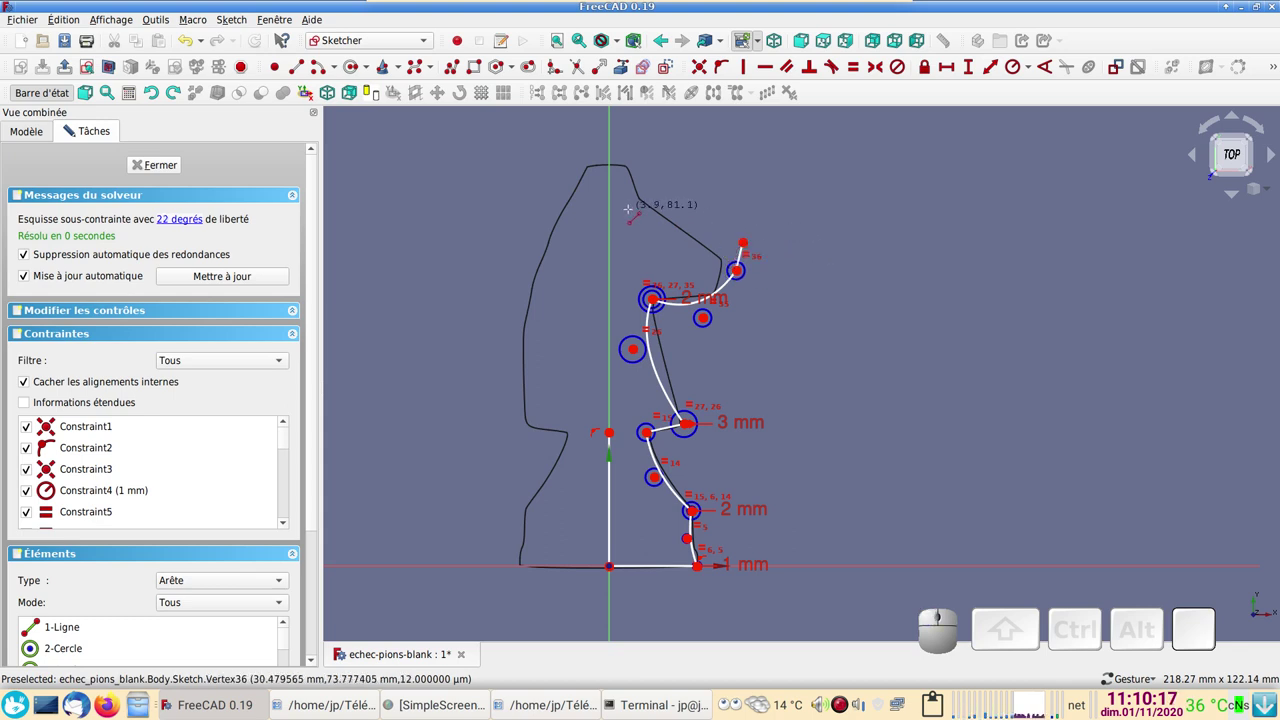
left_click(301, 70)
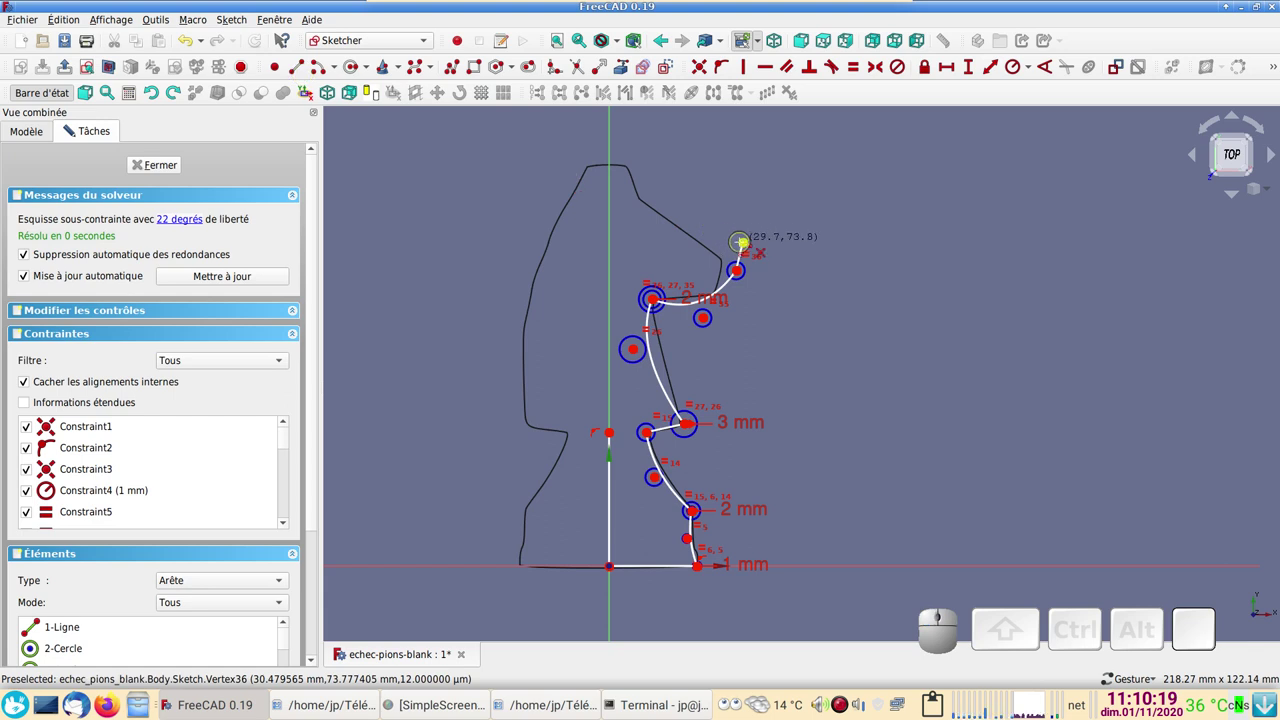
left_click(696, 535)
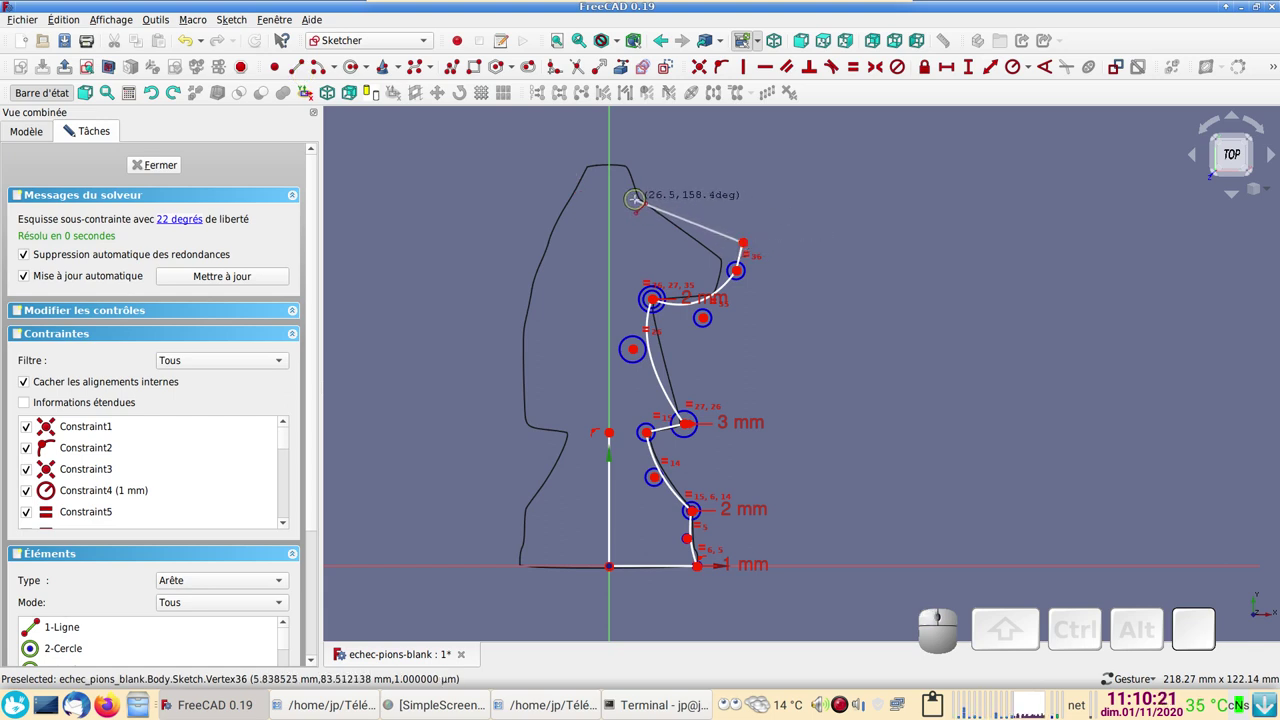
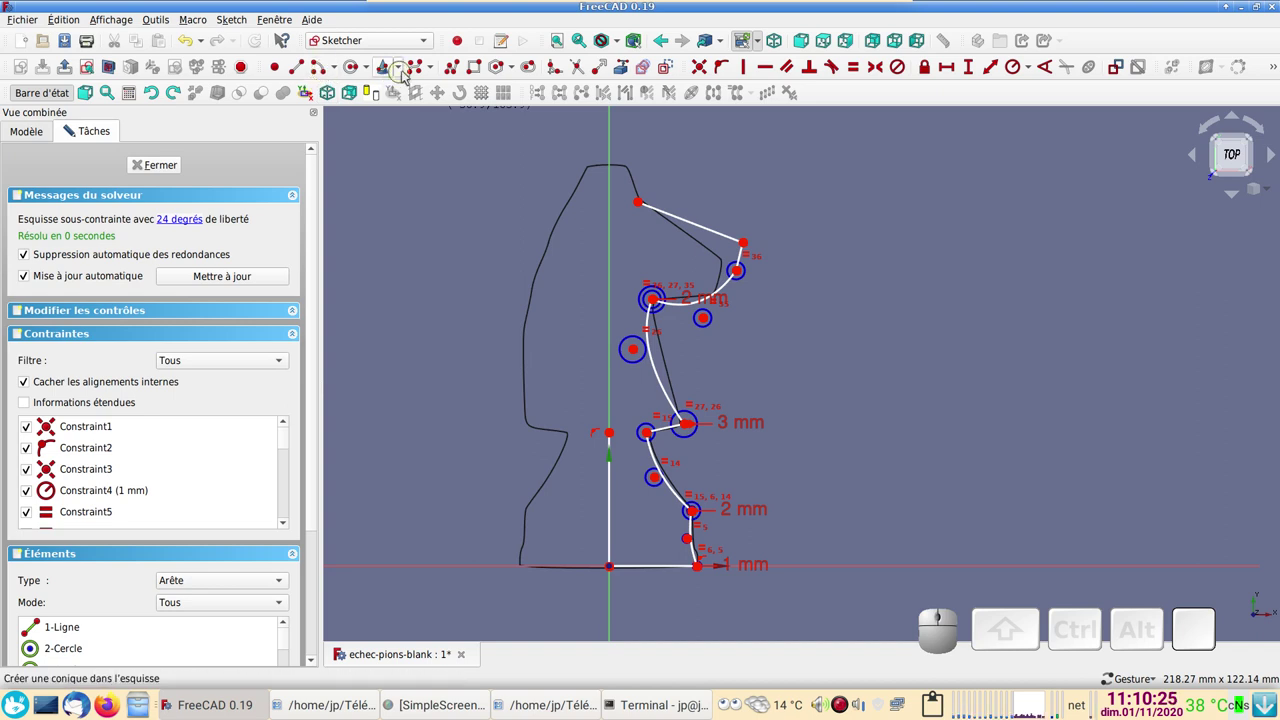
left_click(459, 70)
left_click(696, 535)
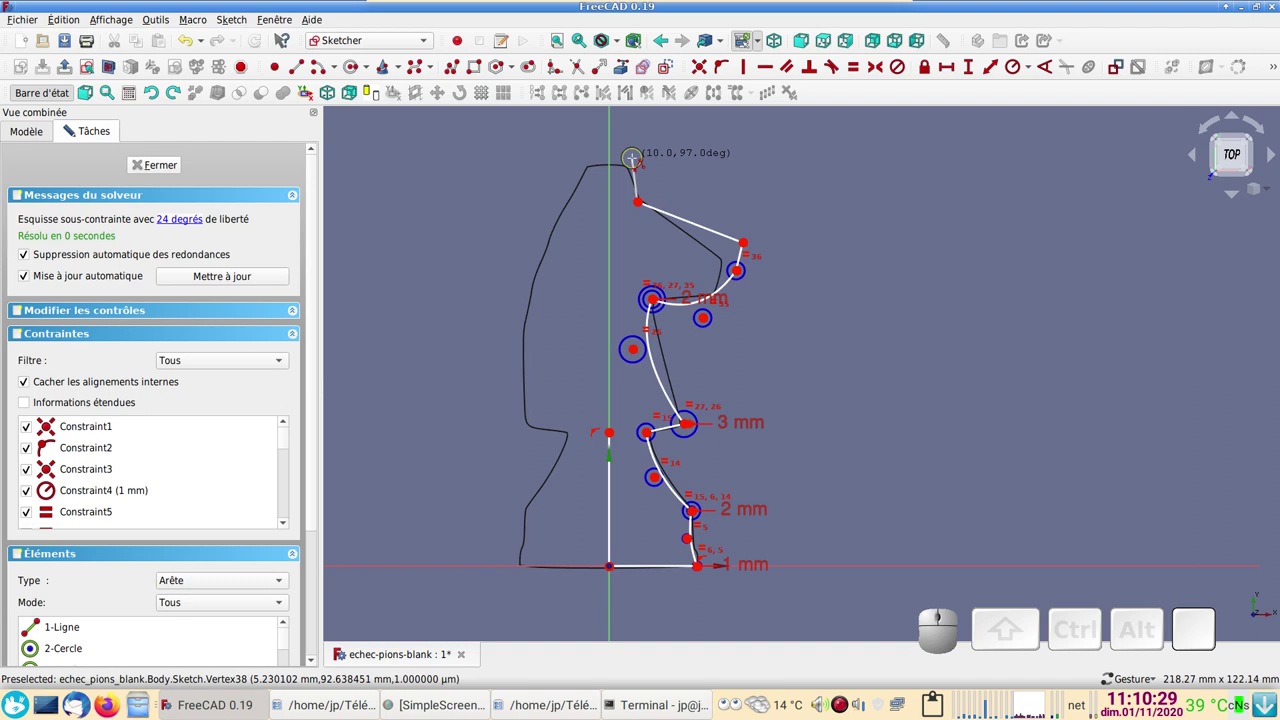
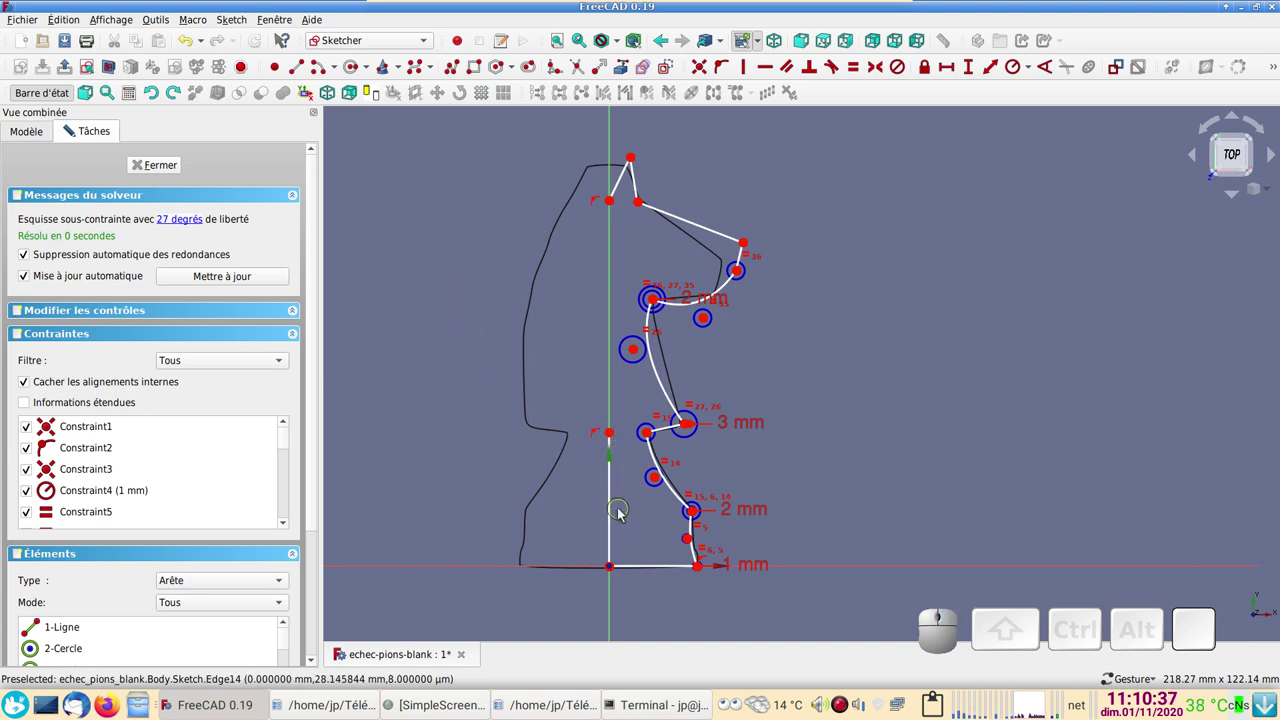
left_click(615, 506)
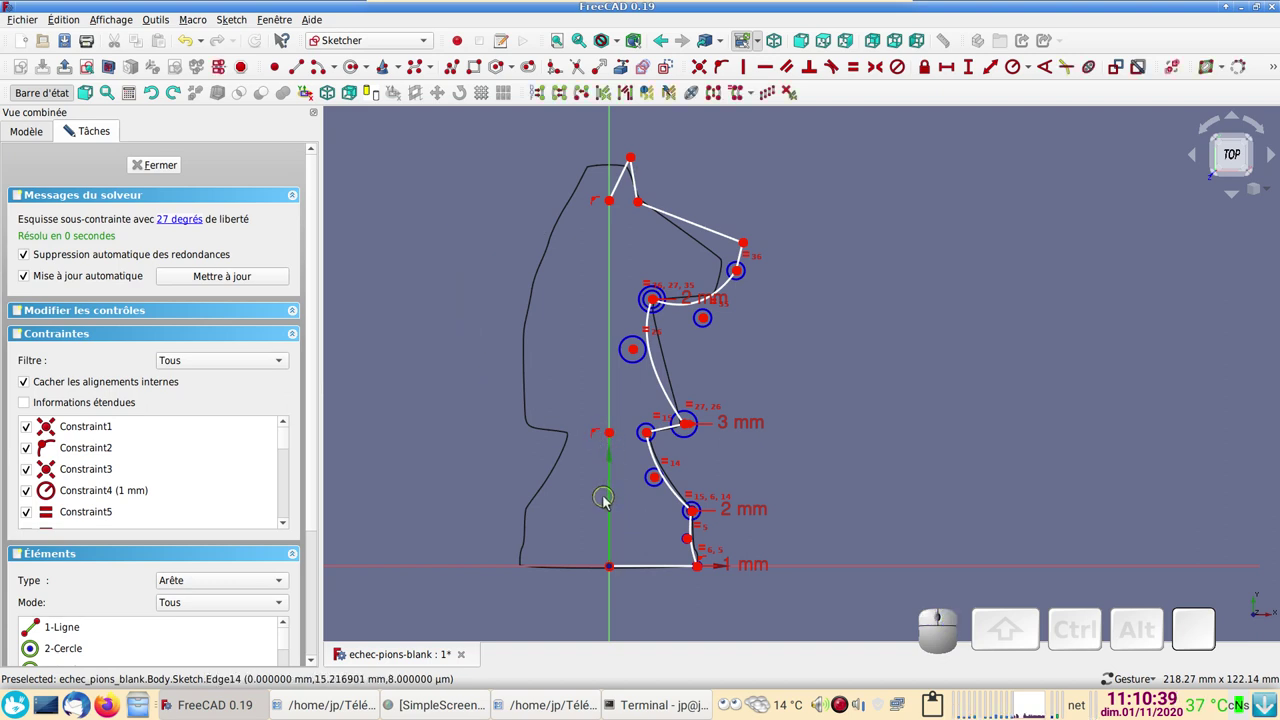
key("Delete")
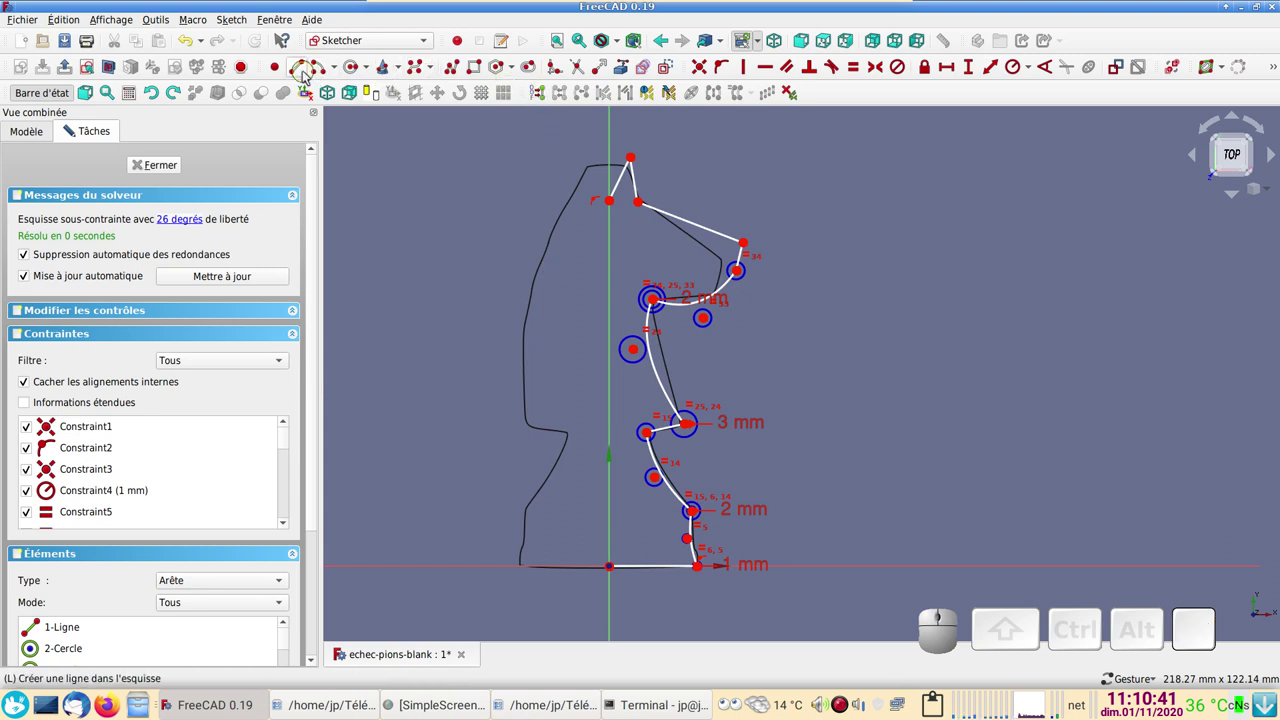
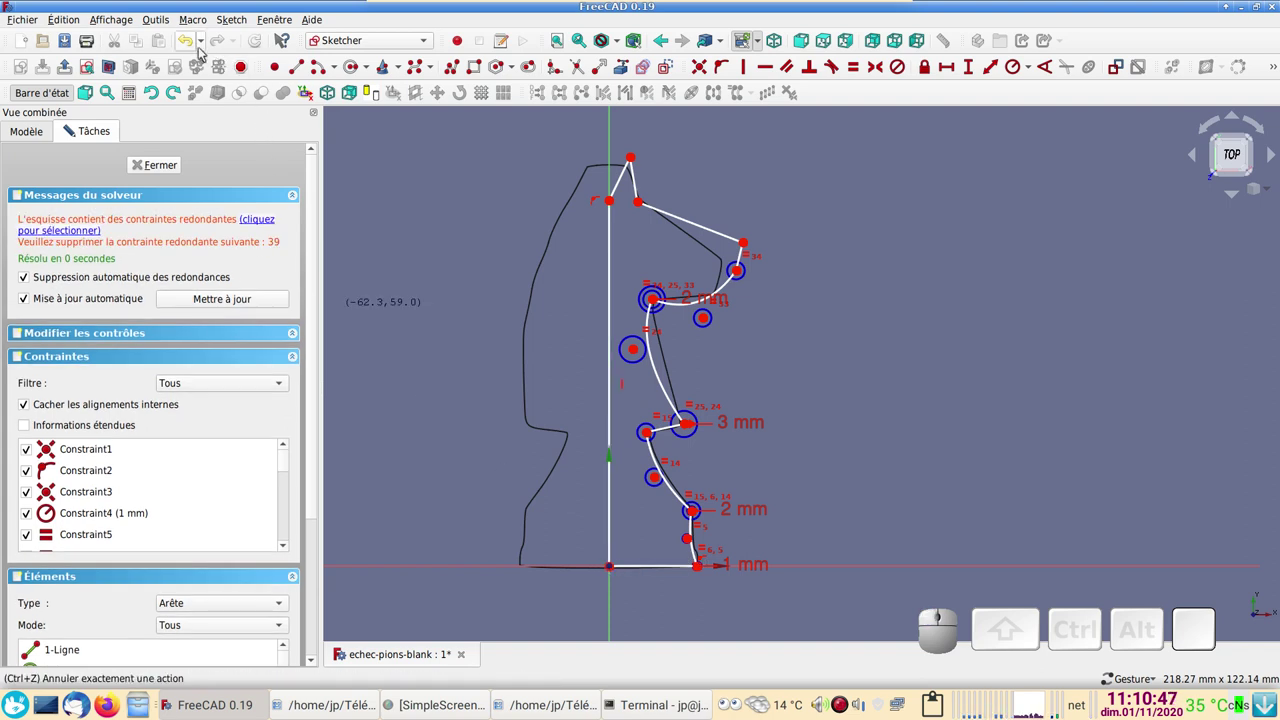
- Undo, then draw a two-pole B-spline from the top vertex to the origin with 10 mm poles
left_click(200, 45)
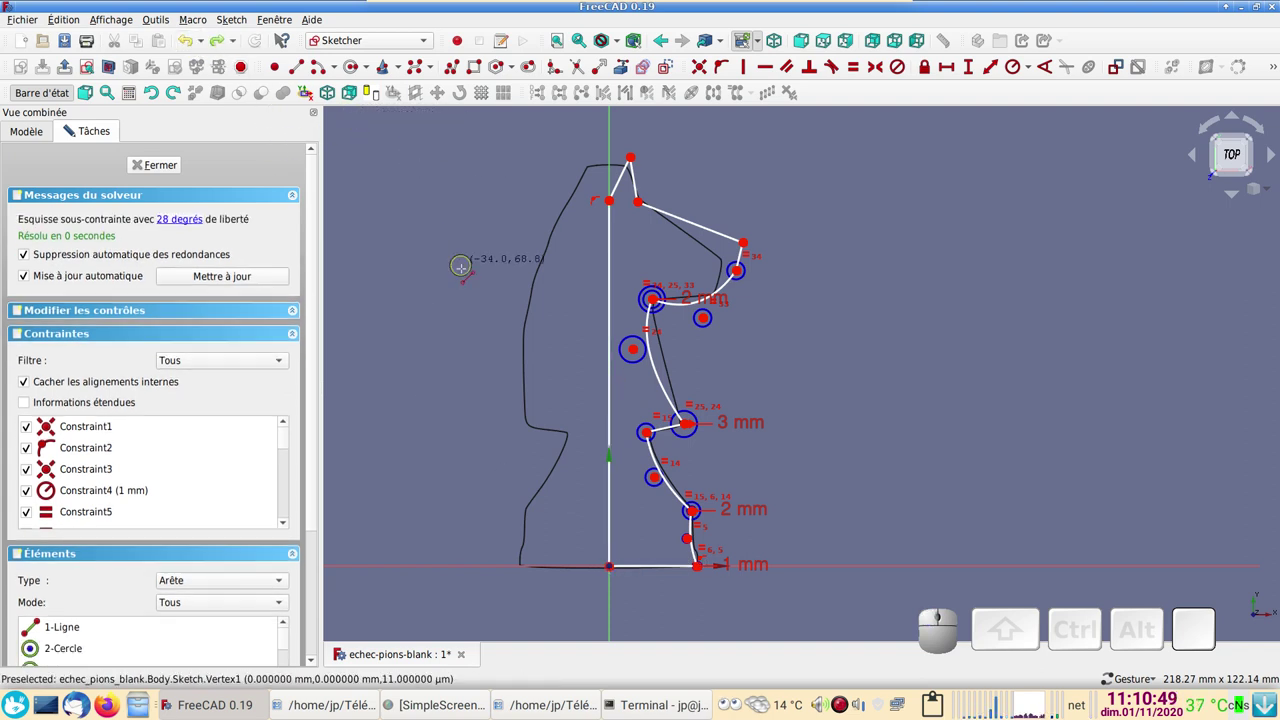
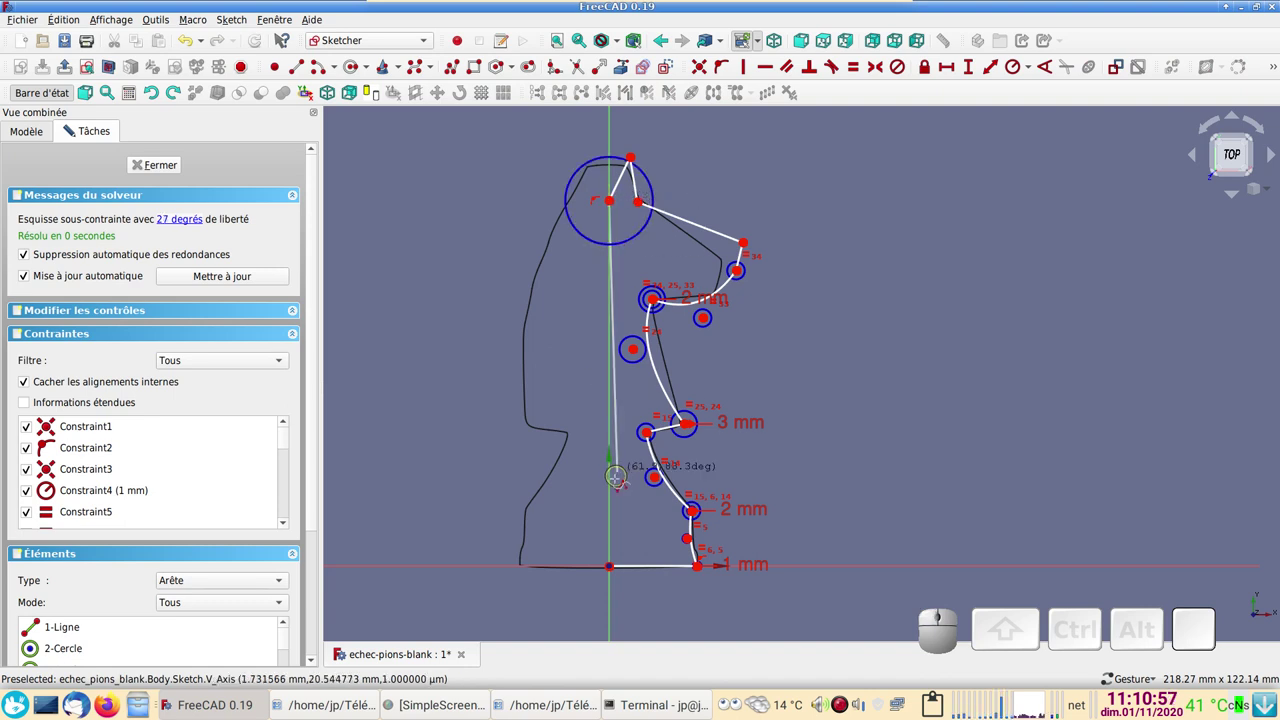
left_click(694, 521)
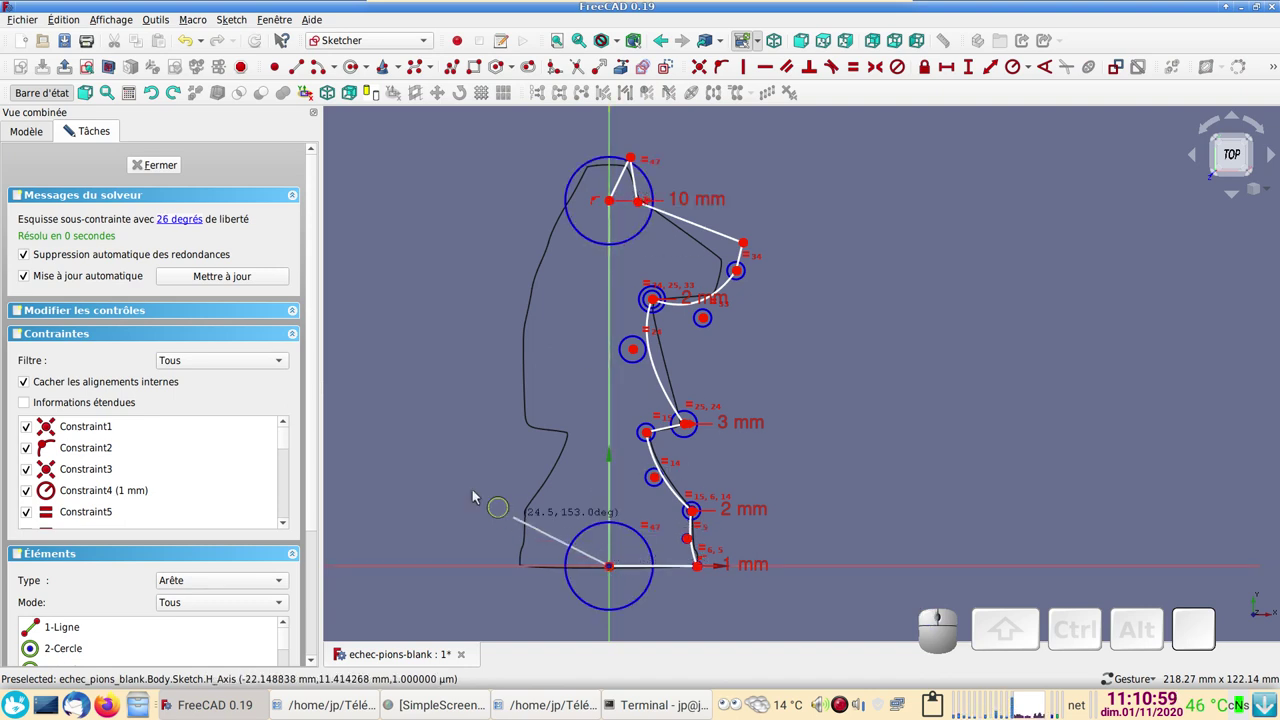
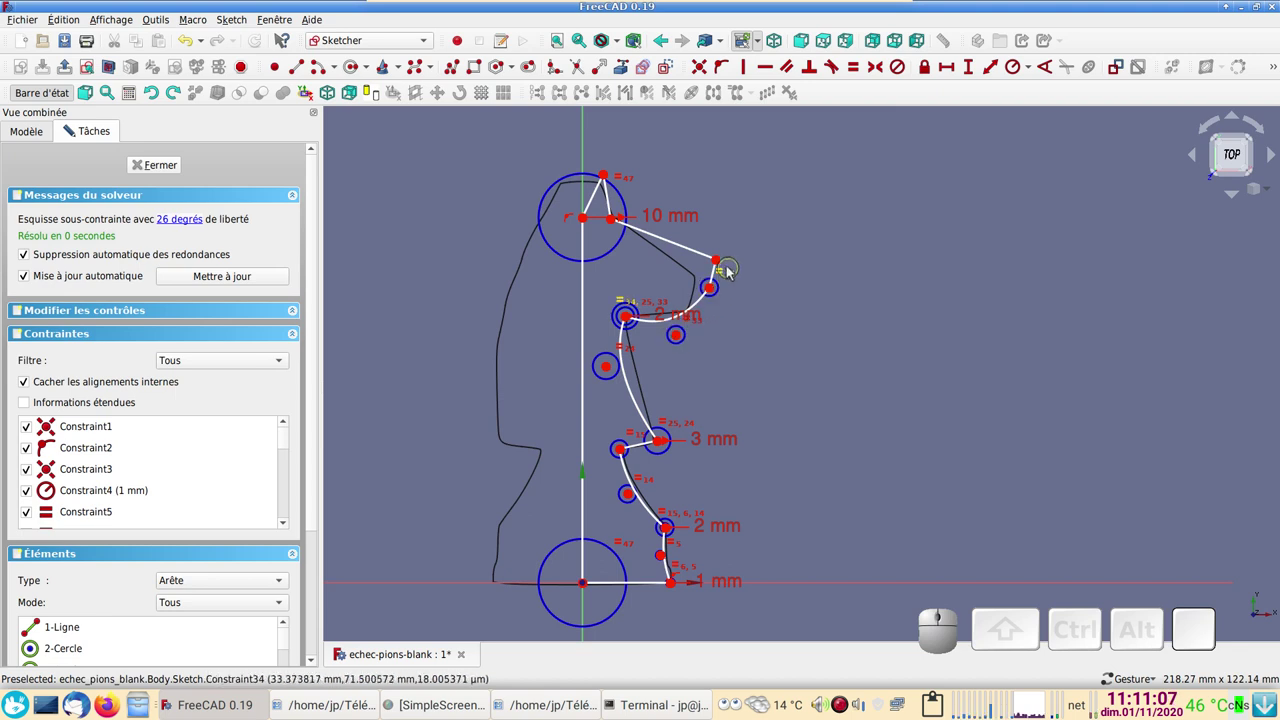
- Drag the nose tip and muzzle/chin control circles onto the traced outline
left_click_drag(723, 263, 731, 286)
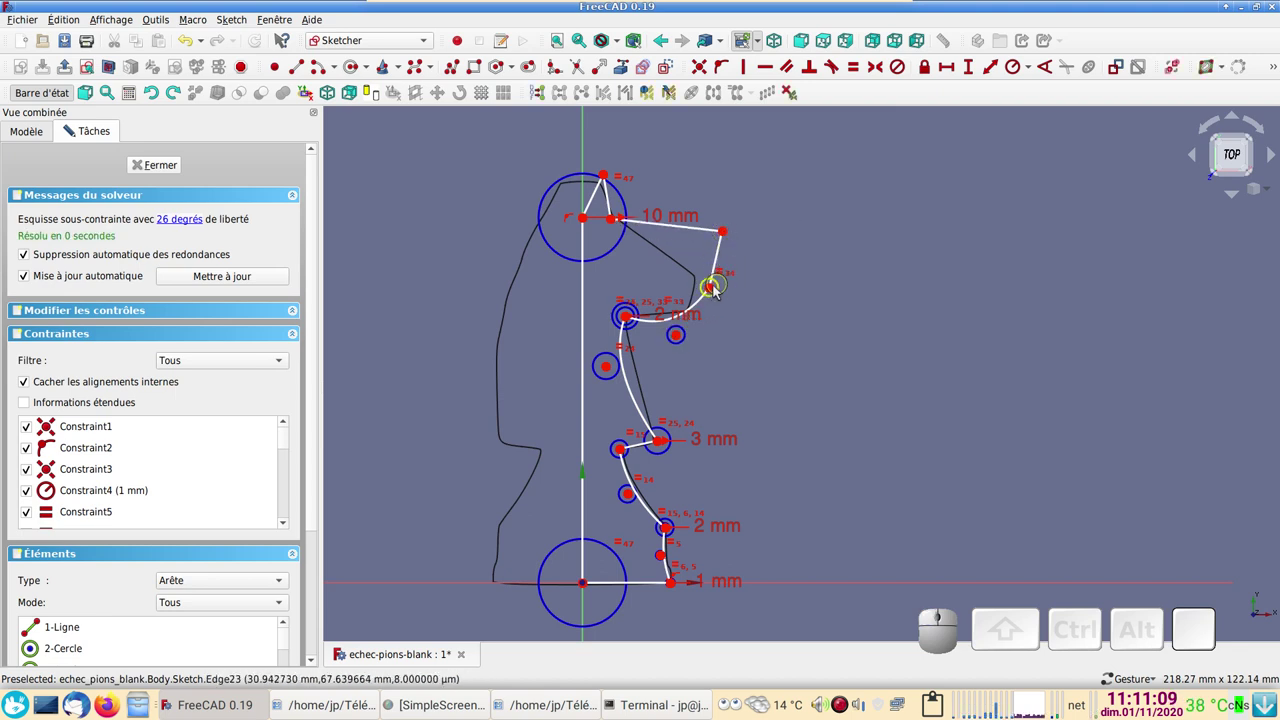
left_click_drag(718, 292, 651, 344)
left_click(636, 323)
left_click_drag(634, 322, 696, 262)
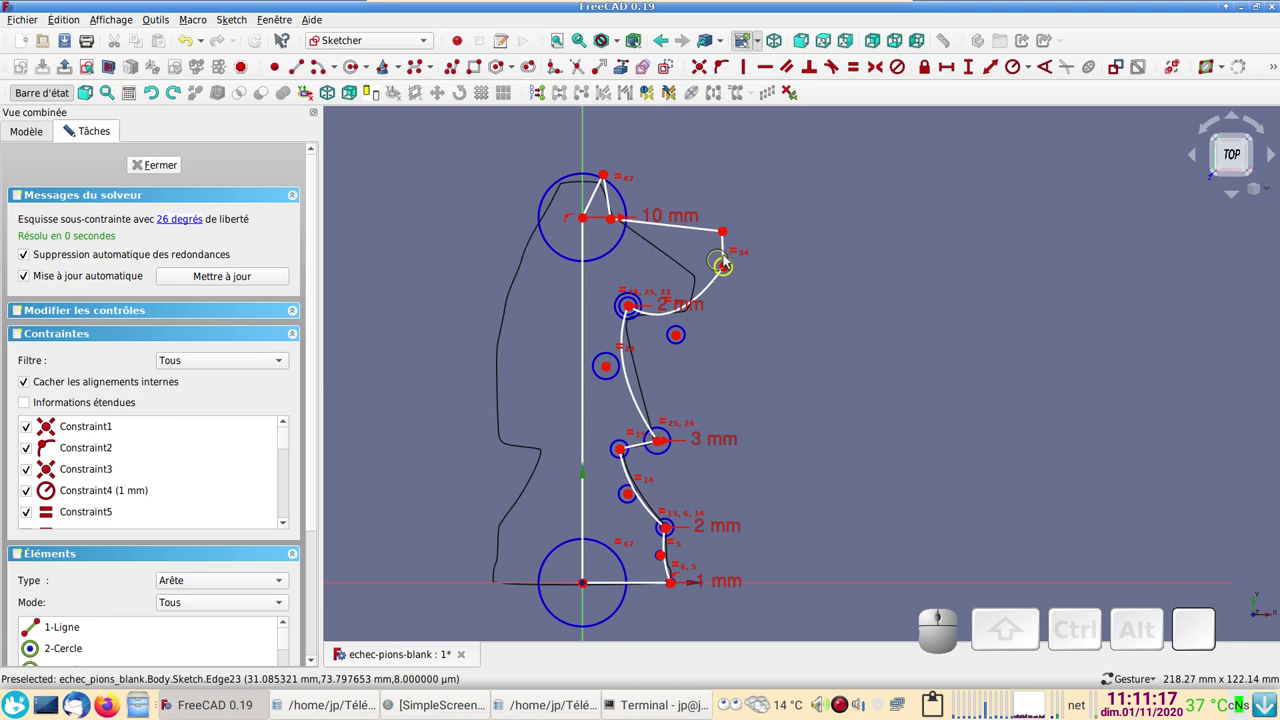
left_click_drag(729, 269, 730, 244)
left_click_drag(730, 235, 664, 319)
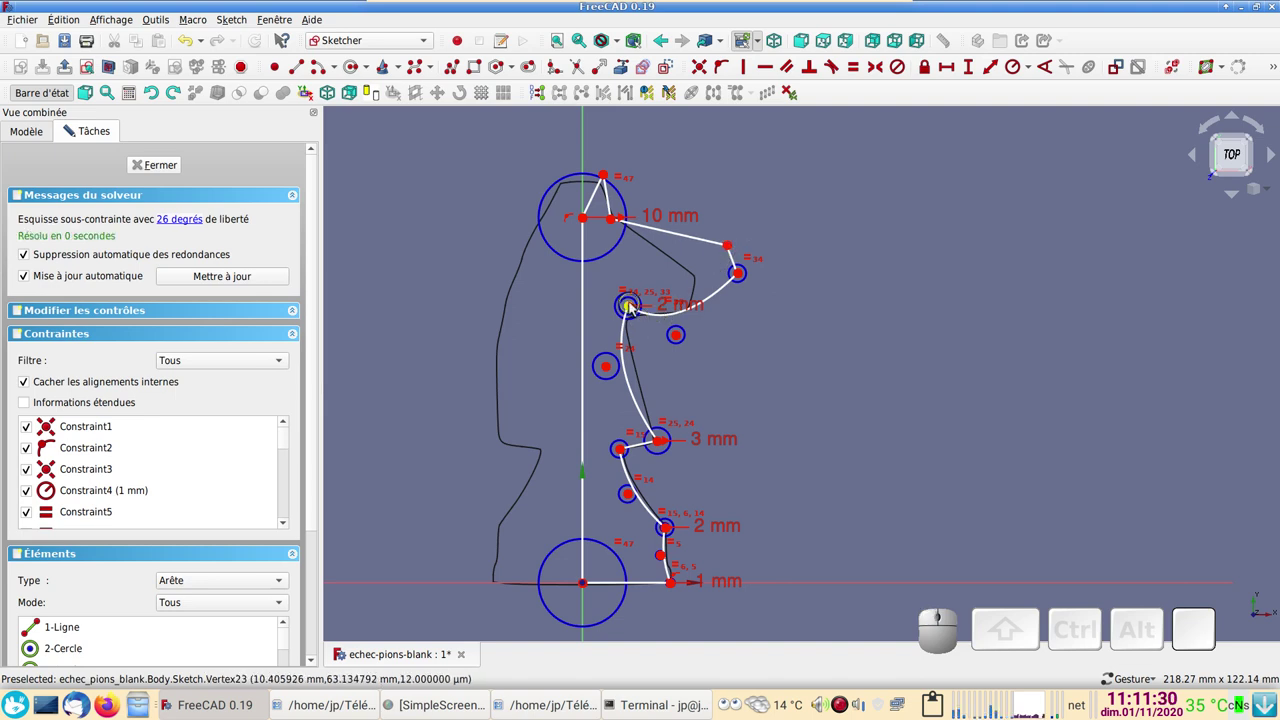
left_click_drag(684, 337, 844, 429)
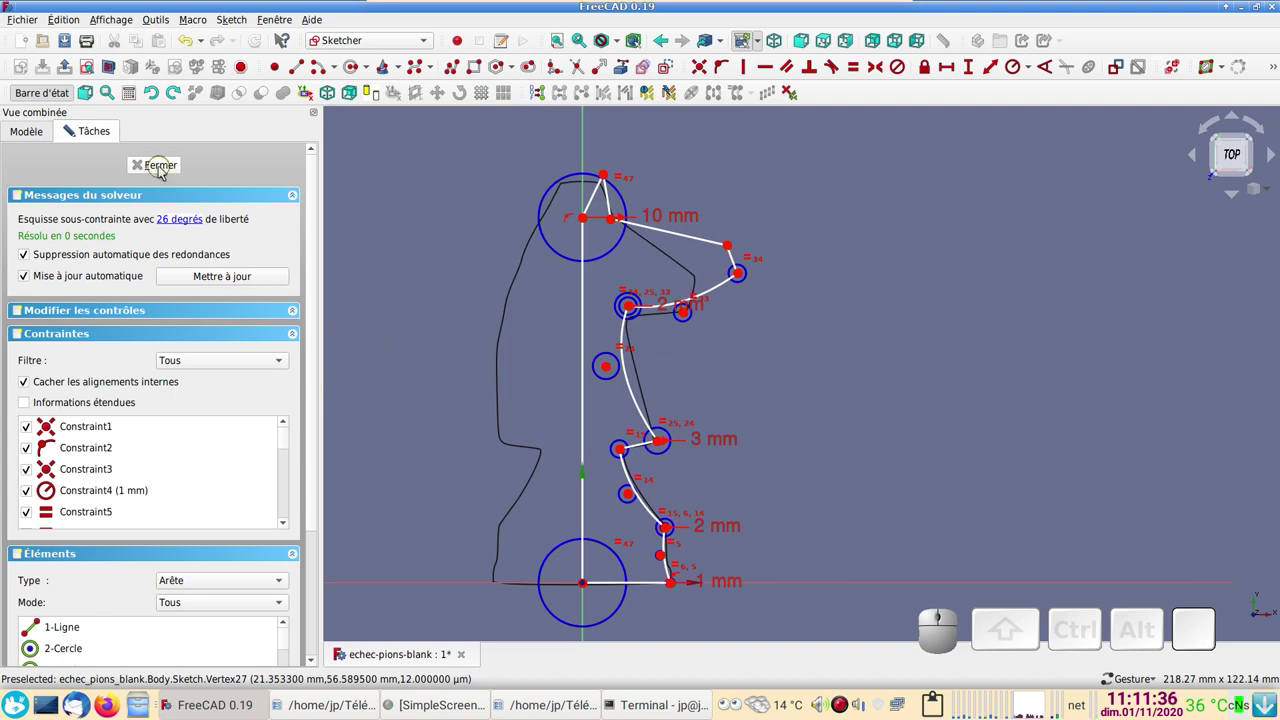
- Start a new sketch in the body and abandon it
left_click(165, 173)
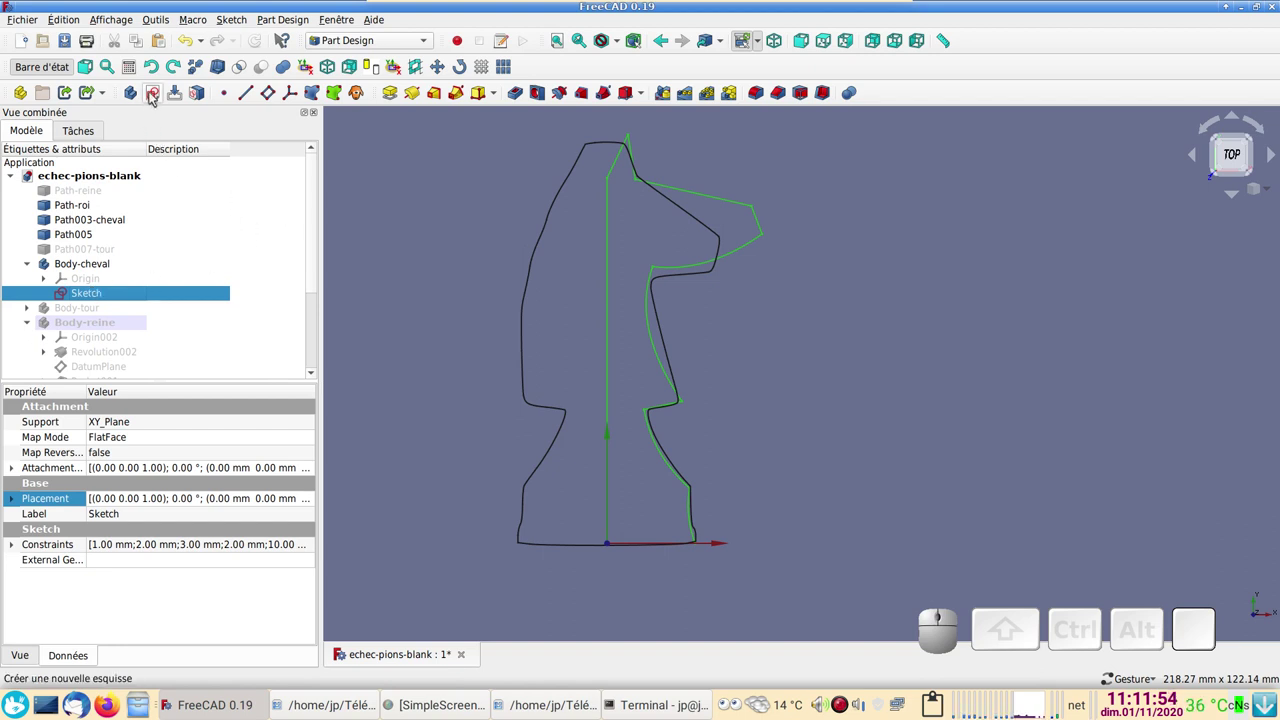
left_click(157, 92)
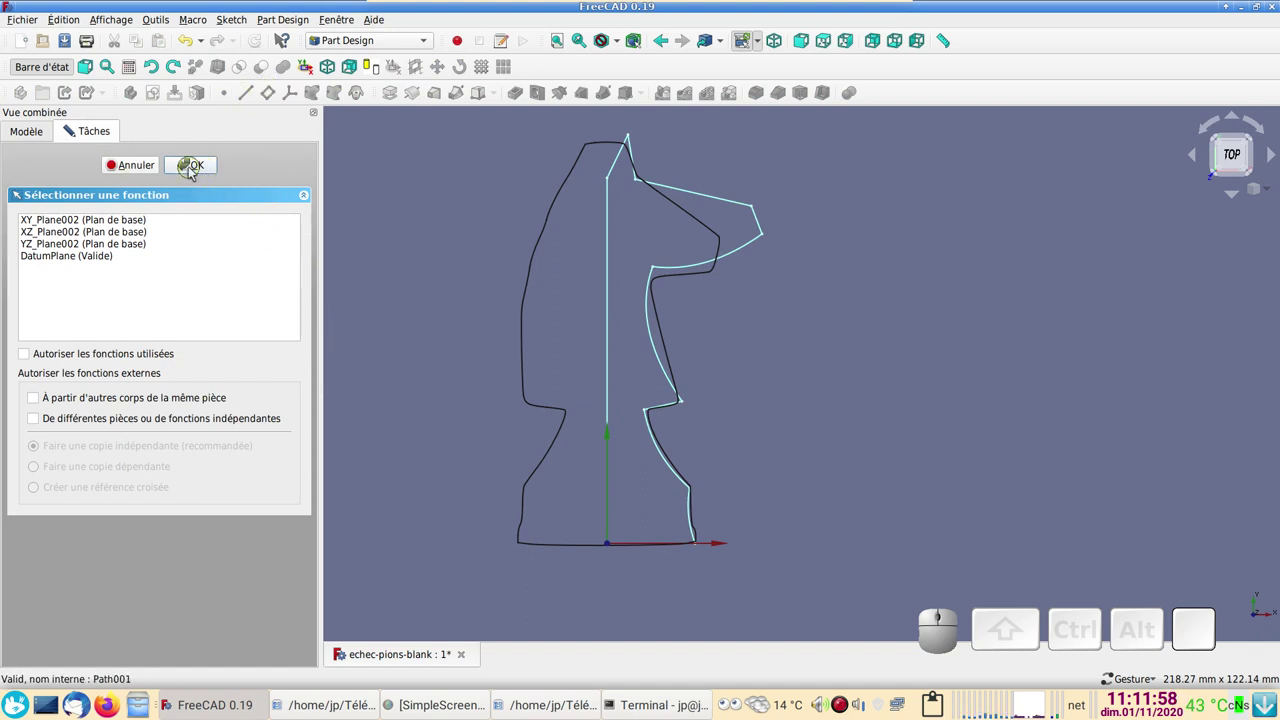
left_click(159, 171)
scroll("down", 3)
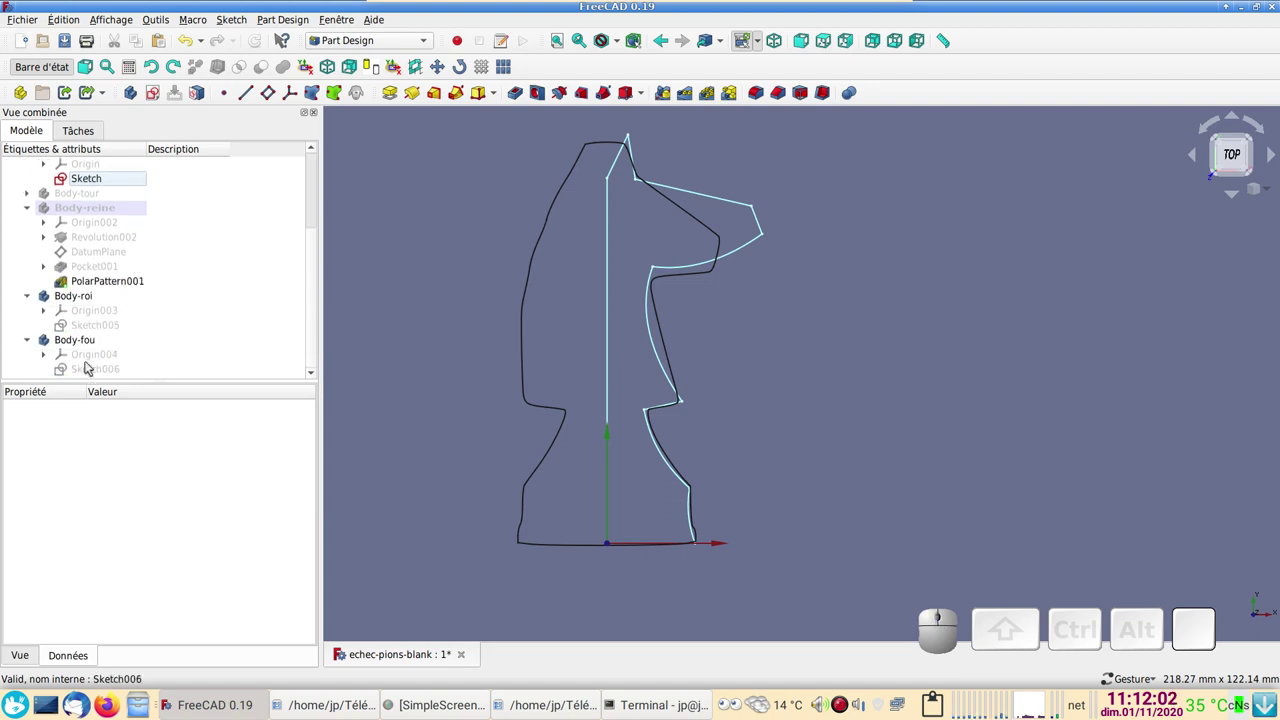
- Copy Sketch006 from Body-fou alone and paste it with Body-cheval as the active body
left_click(95, 375)
key("ctrl+c")
left_click(627, 267)
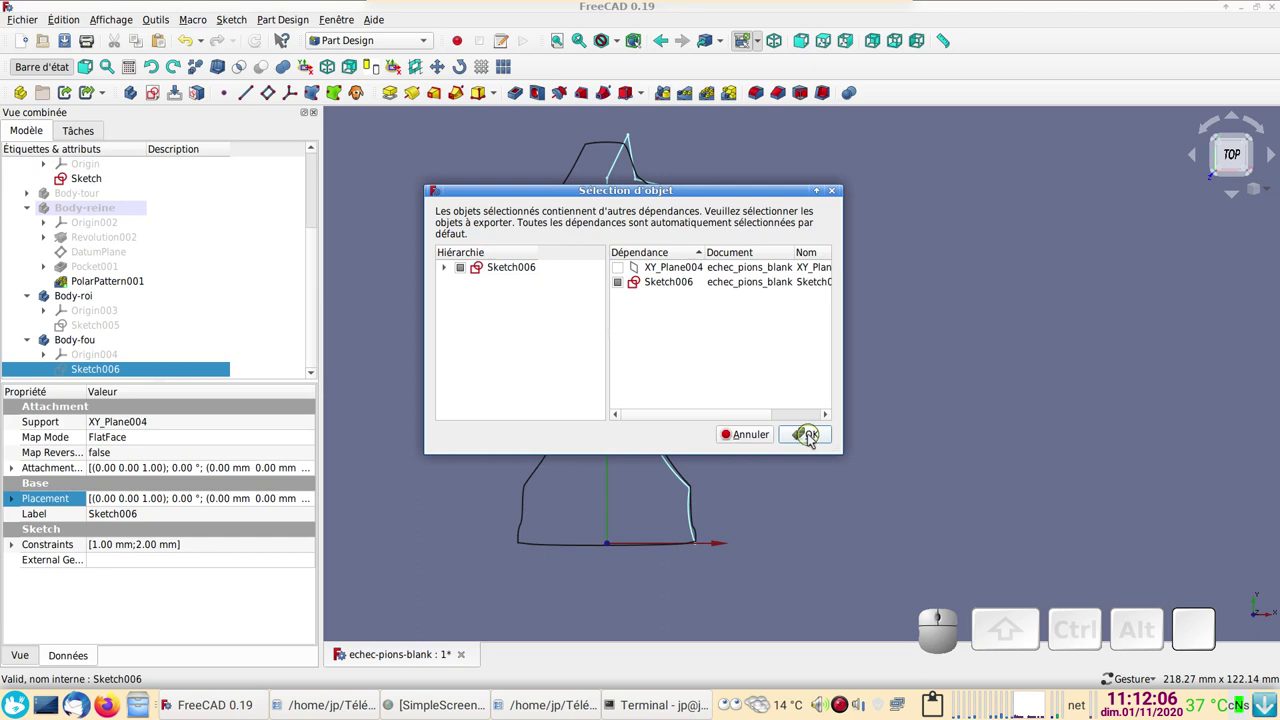
left_click(814, 441)
scroll("up", 3)
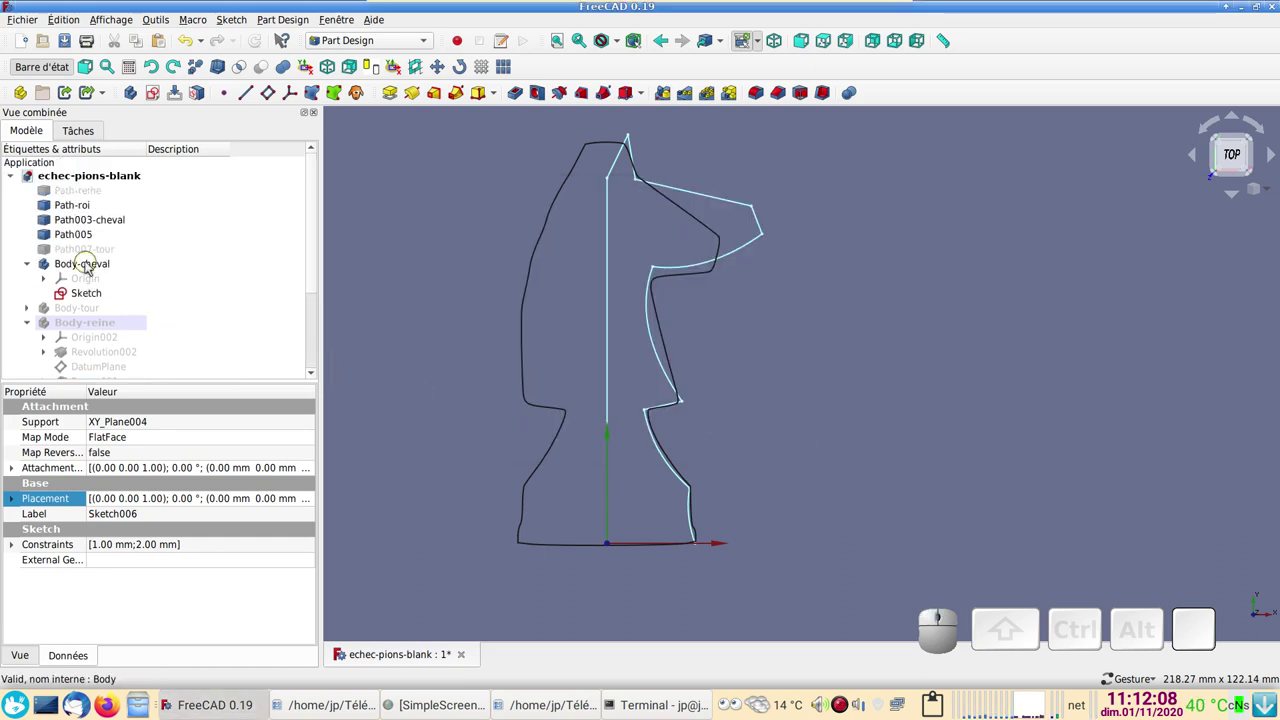
right_click(93, 263)
left_click(123, 275)
key("ctrl+v")
- Move Sketch007 into Body-cheval and swap which of its sketches is displayed
scroll("down", 3)
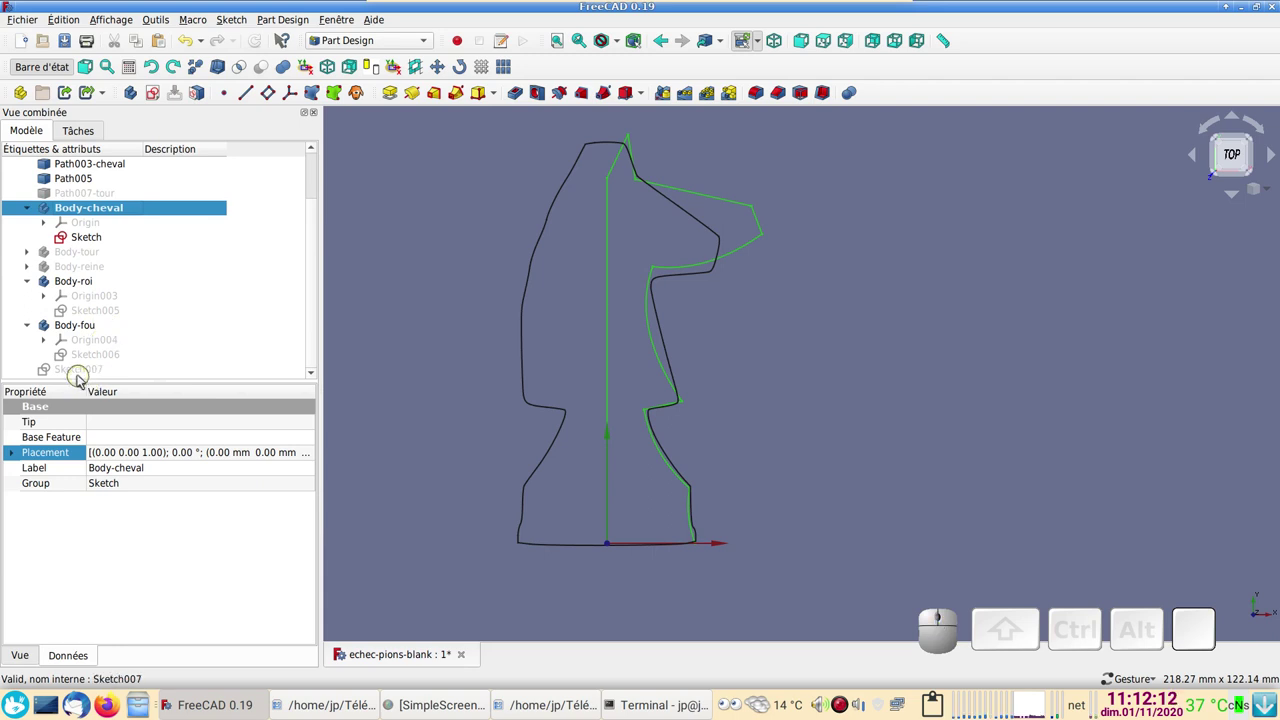
left_click_drag(80, 370, 101, 210)
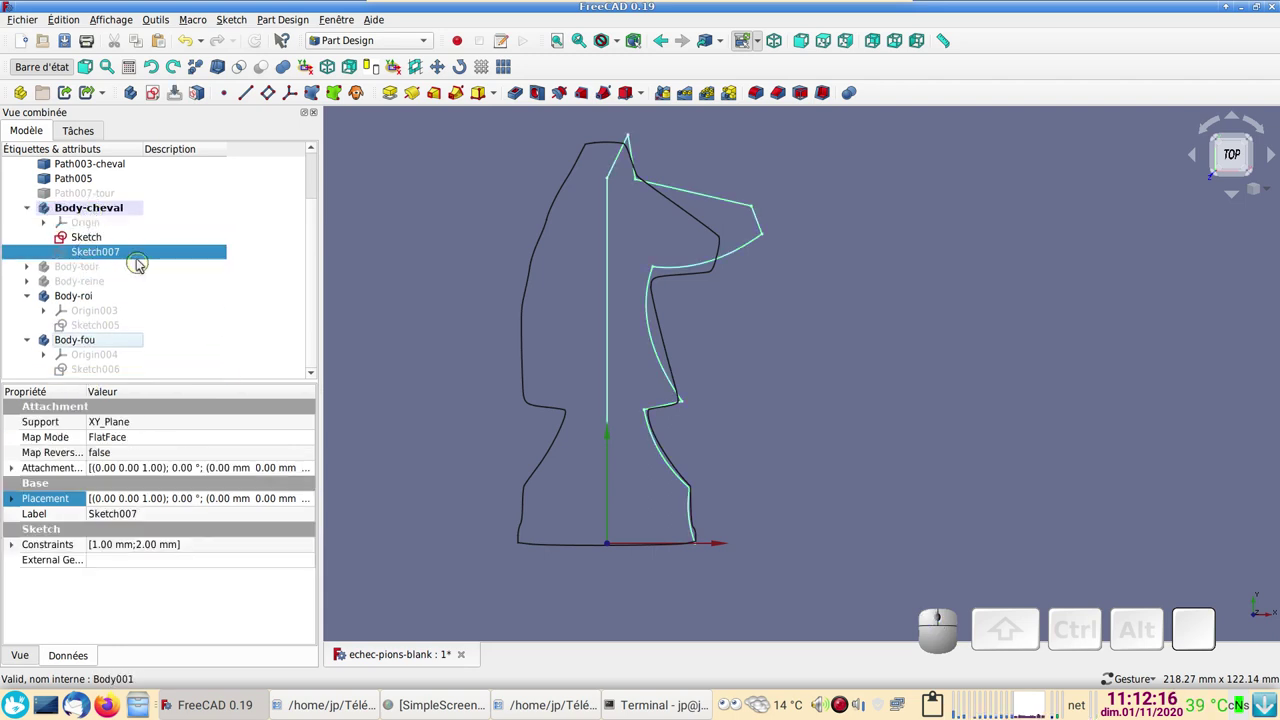
key("space")
left_click(101, 243)
key("space")
scroll("up", 3)
scroll("up", 3)
right_click(737, 391)
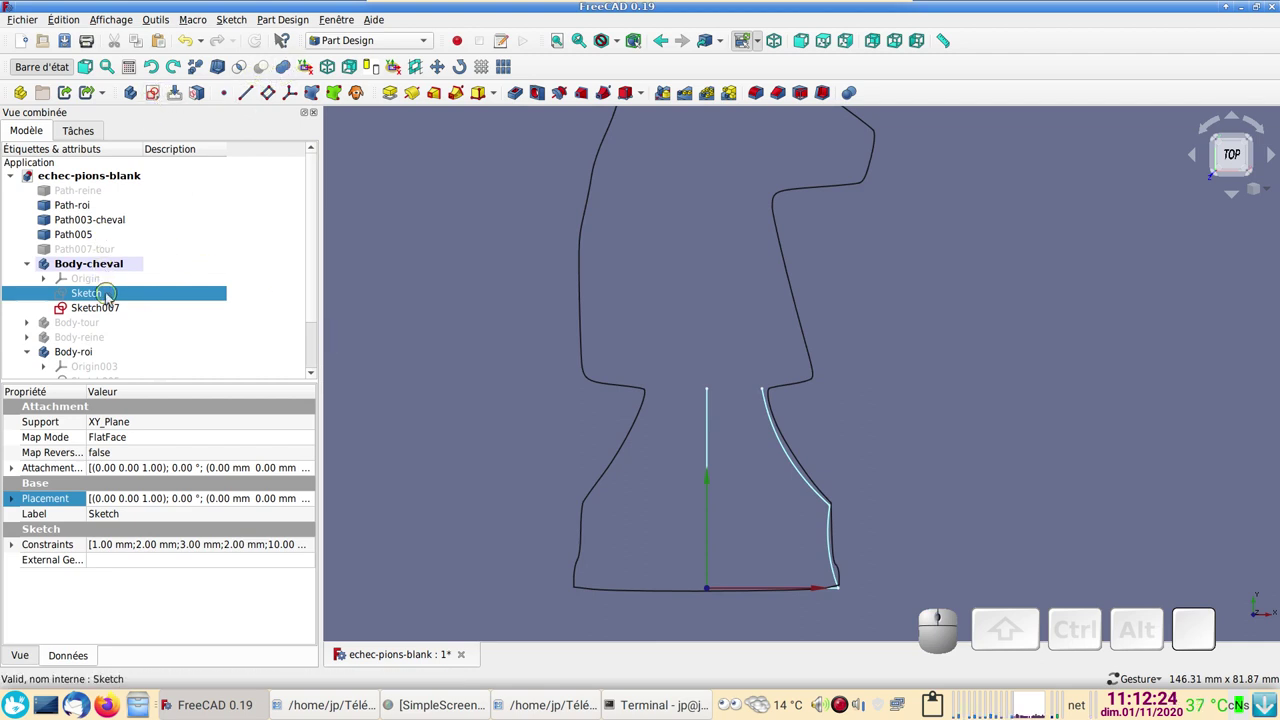
- Reopen the sketch and draw a horizontal line from the axis to the neck vertex
left_click(101, 308)
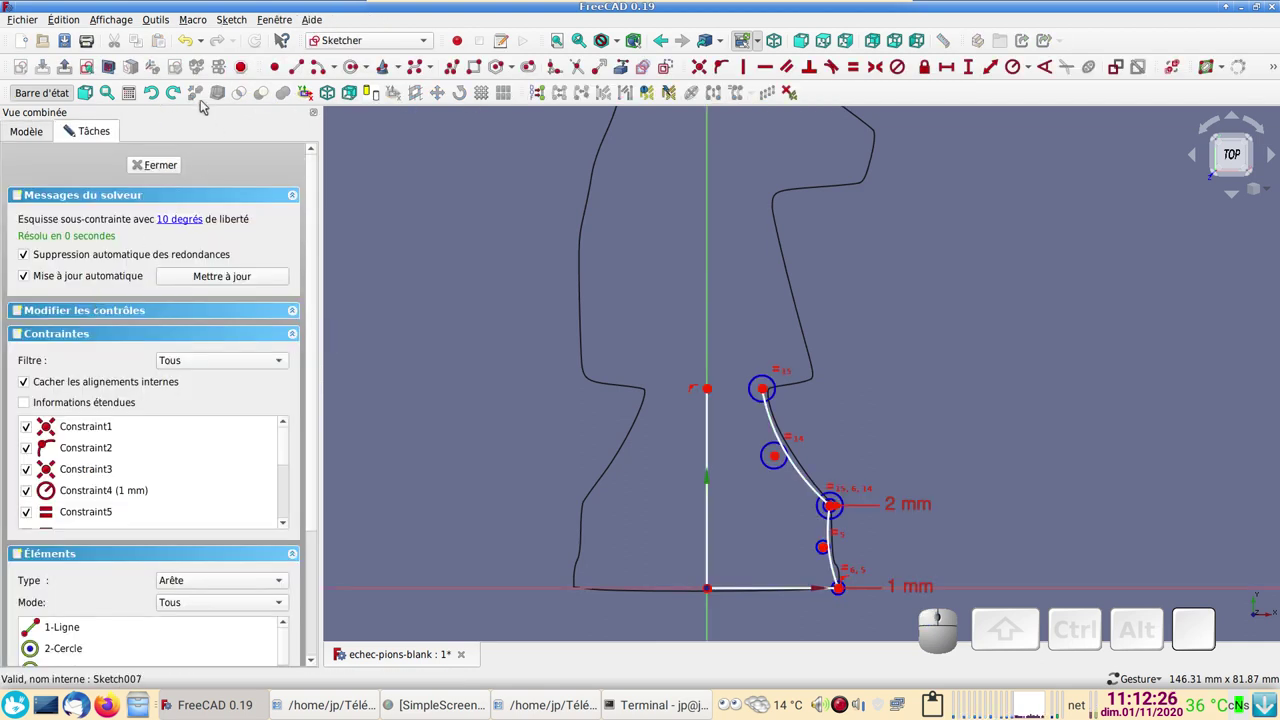
left_click(301, 69)
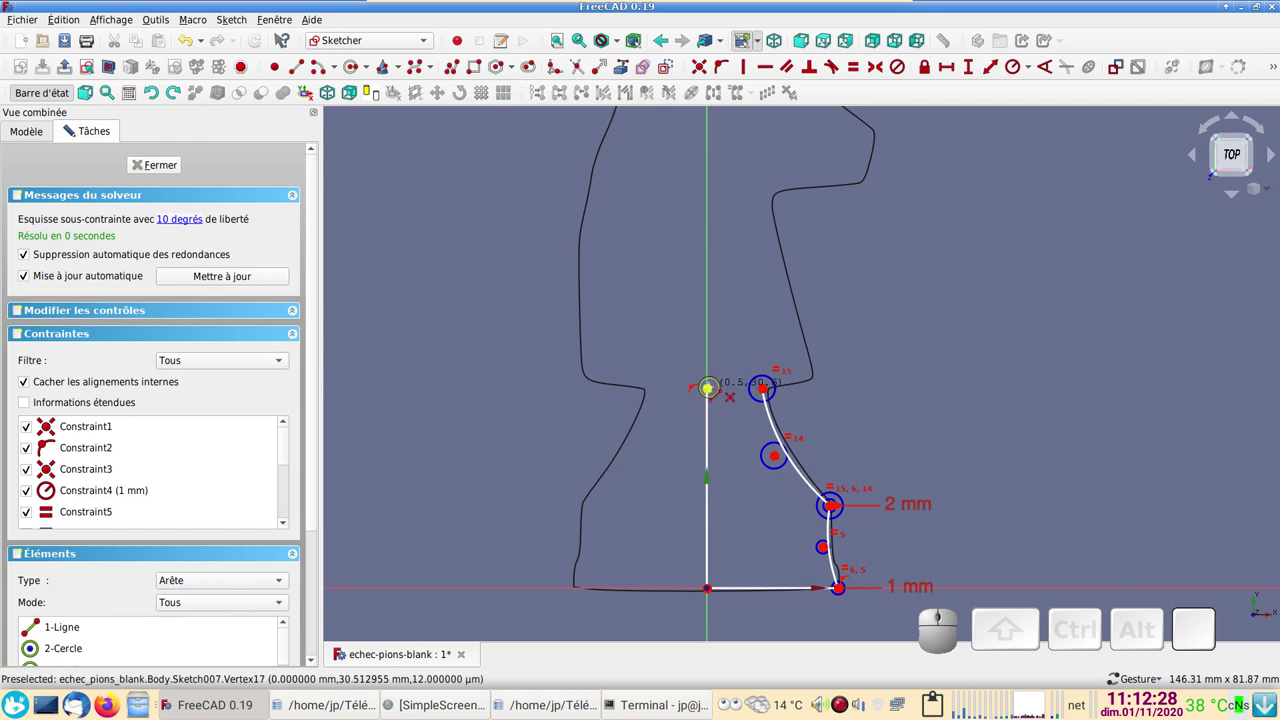
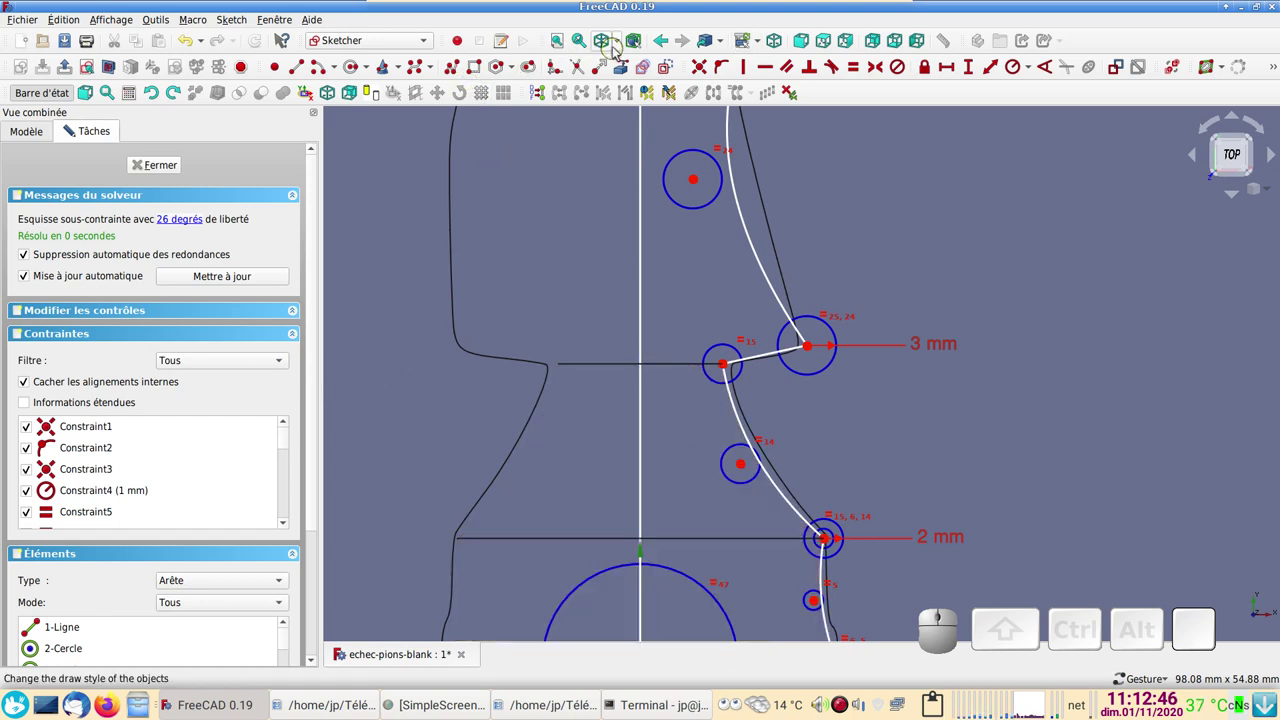
left_click(626, 46)
right_click(964, 231)
scroll("down", 3)
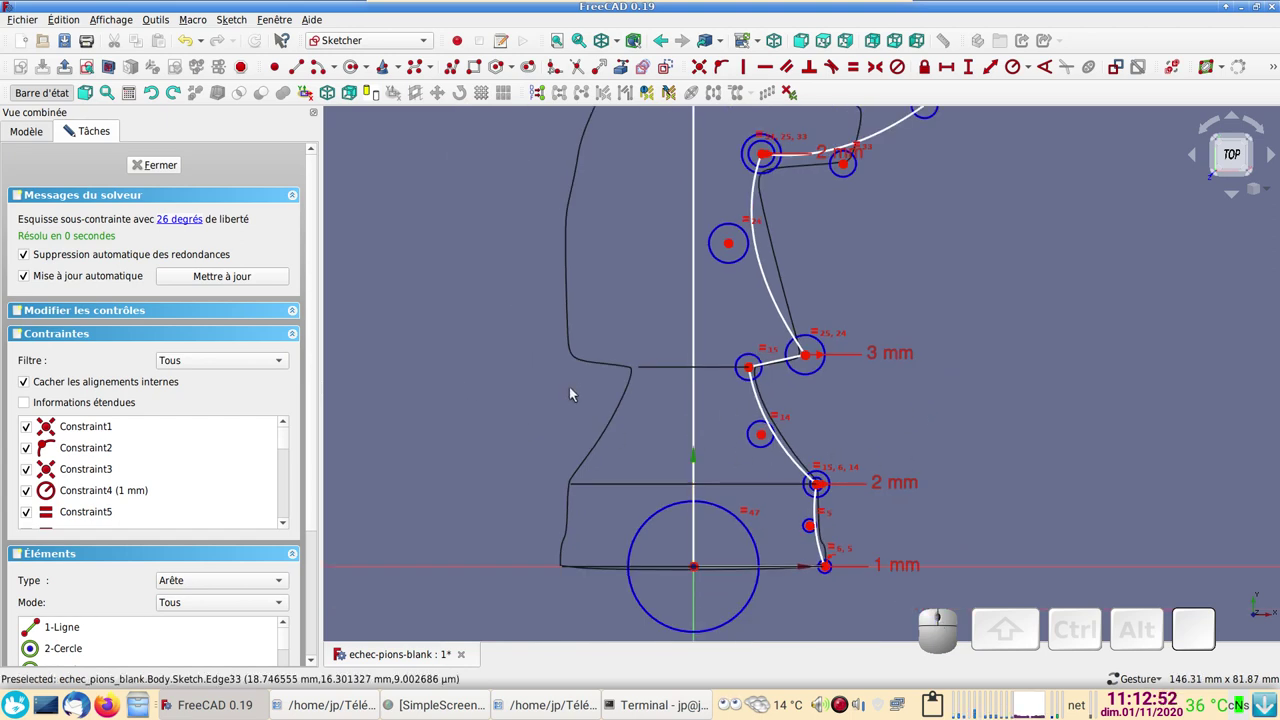
scroll("up", 3)
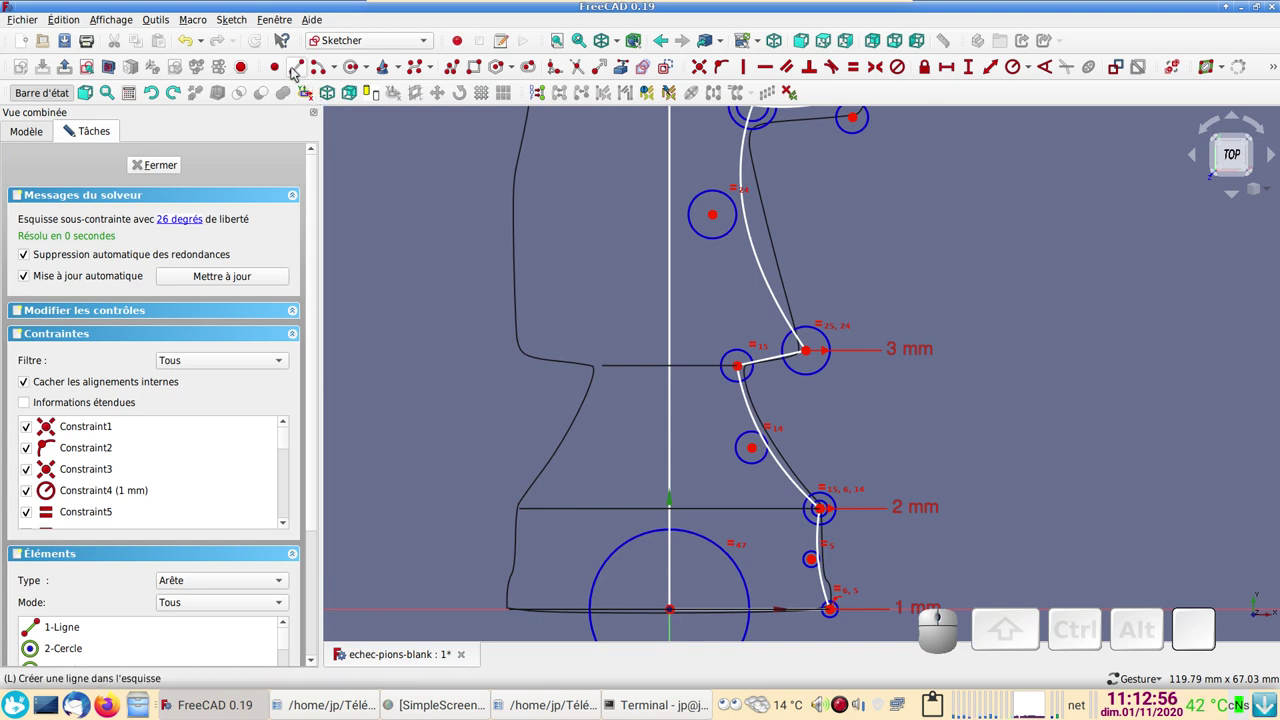
left_click(297, 75)
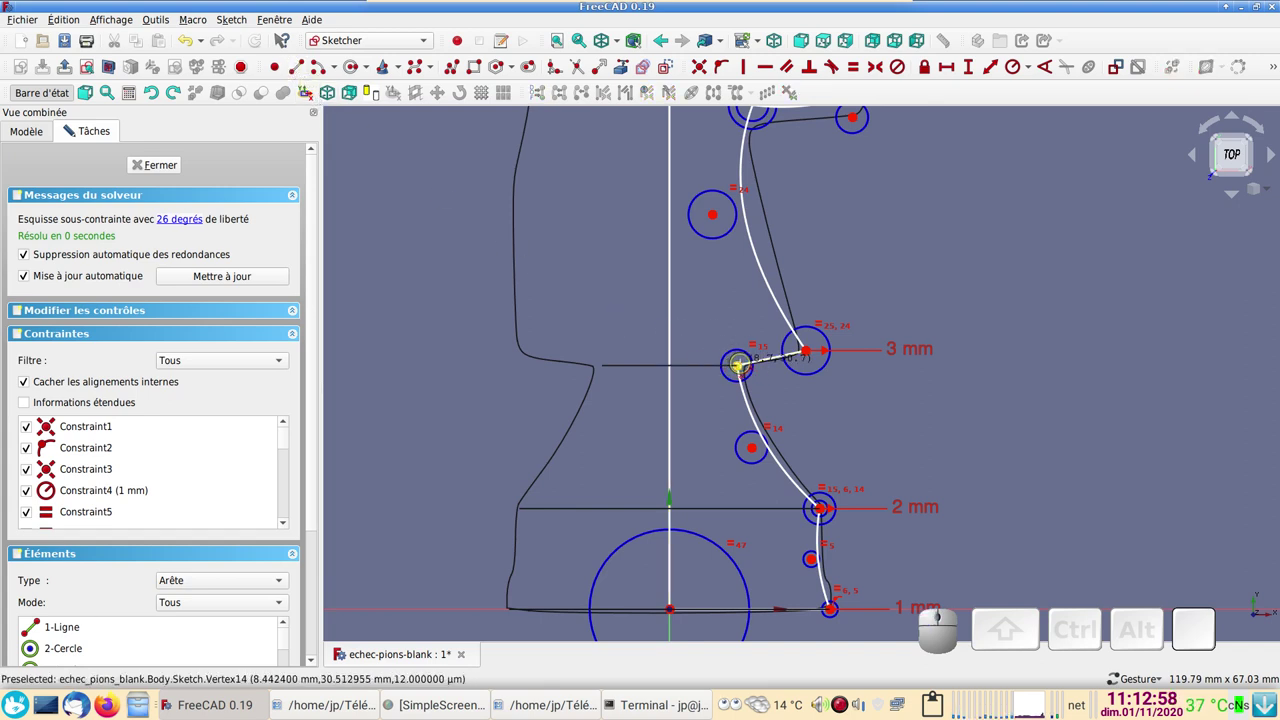
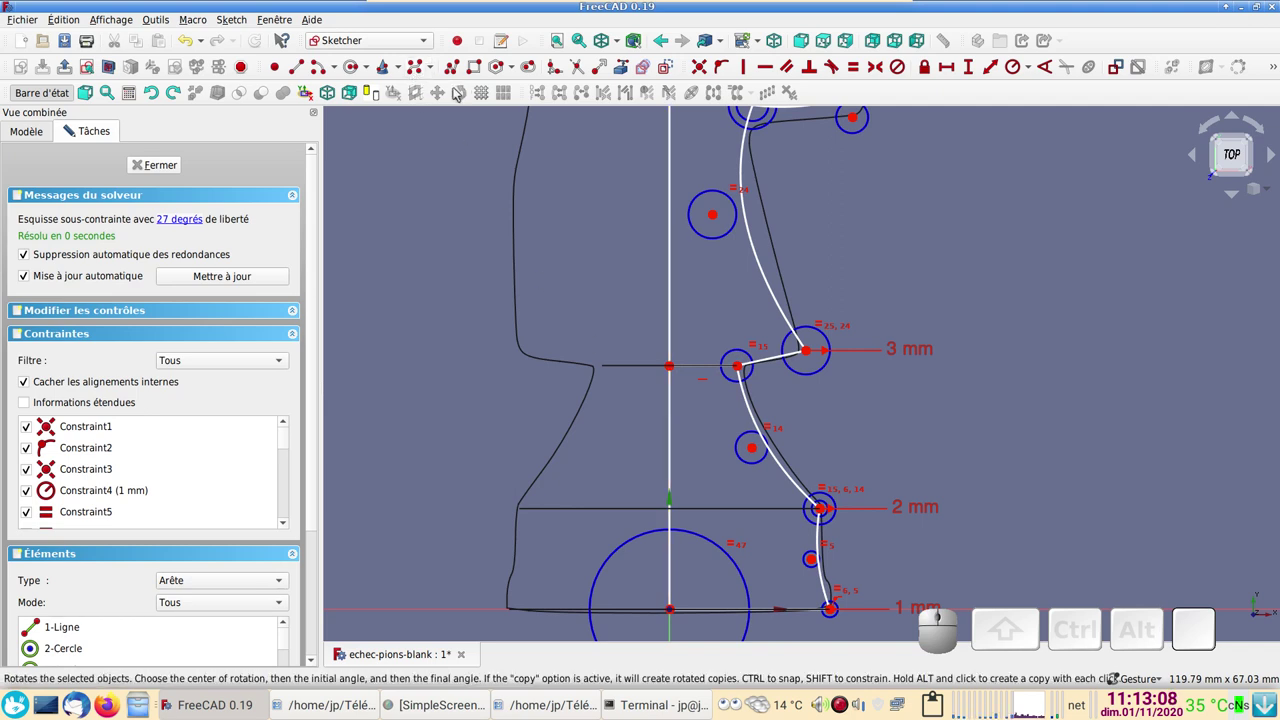
left_click(581, 63)
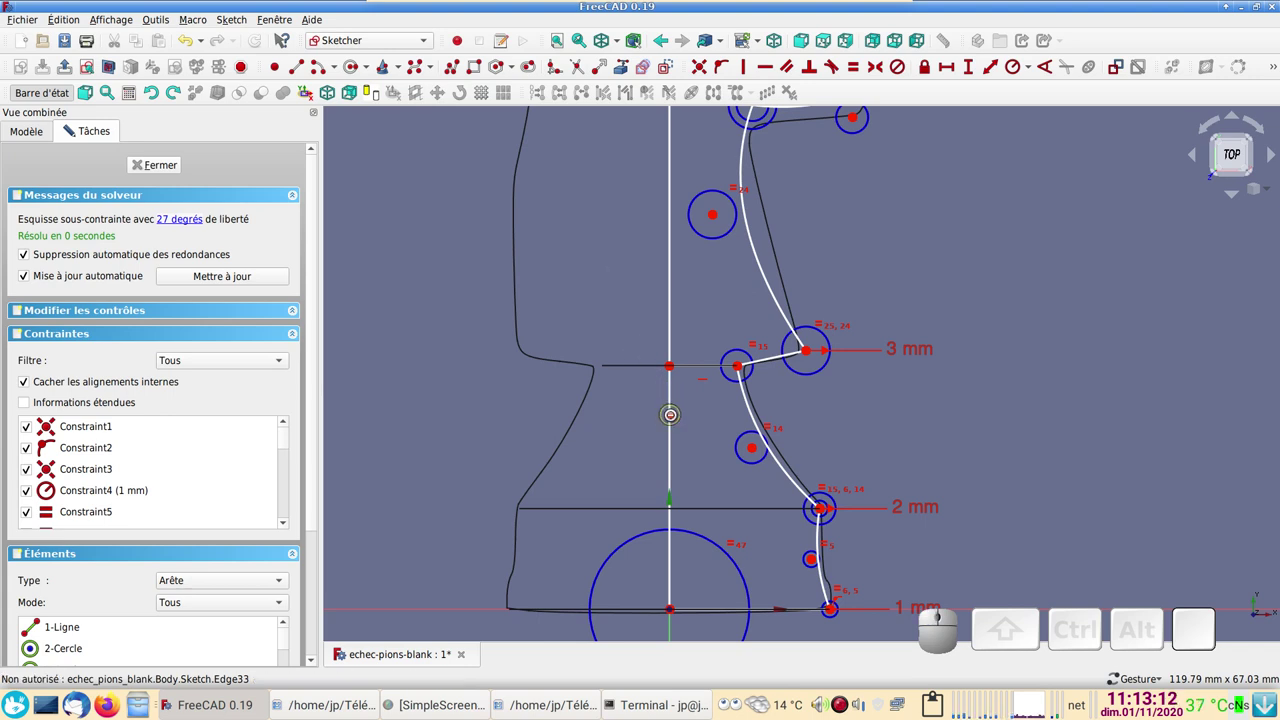
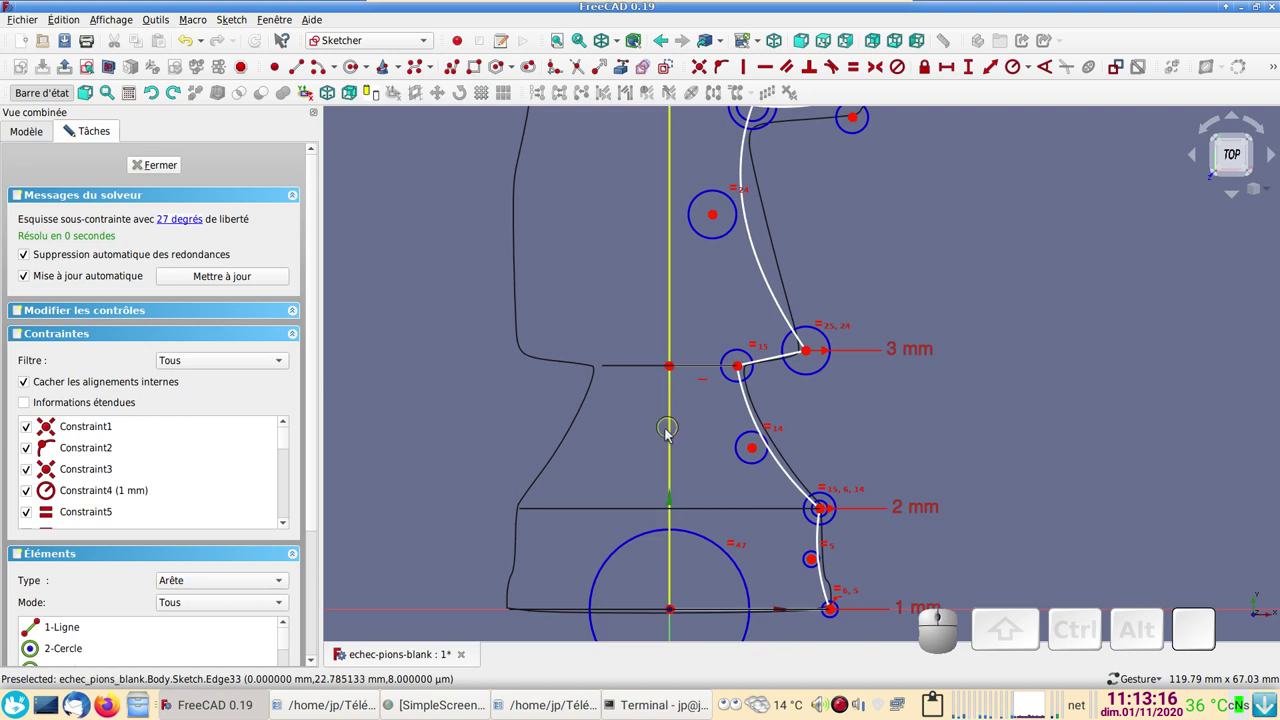
- Delete the axis edge and the curve segments below the neck, leaving only the head profile
left_click(674, 433)
key("Delete")
scroll("down", 3)
left_click_drag(653, 431, 623, 476)
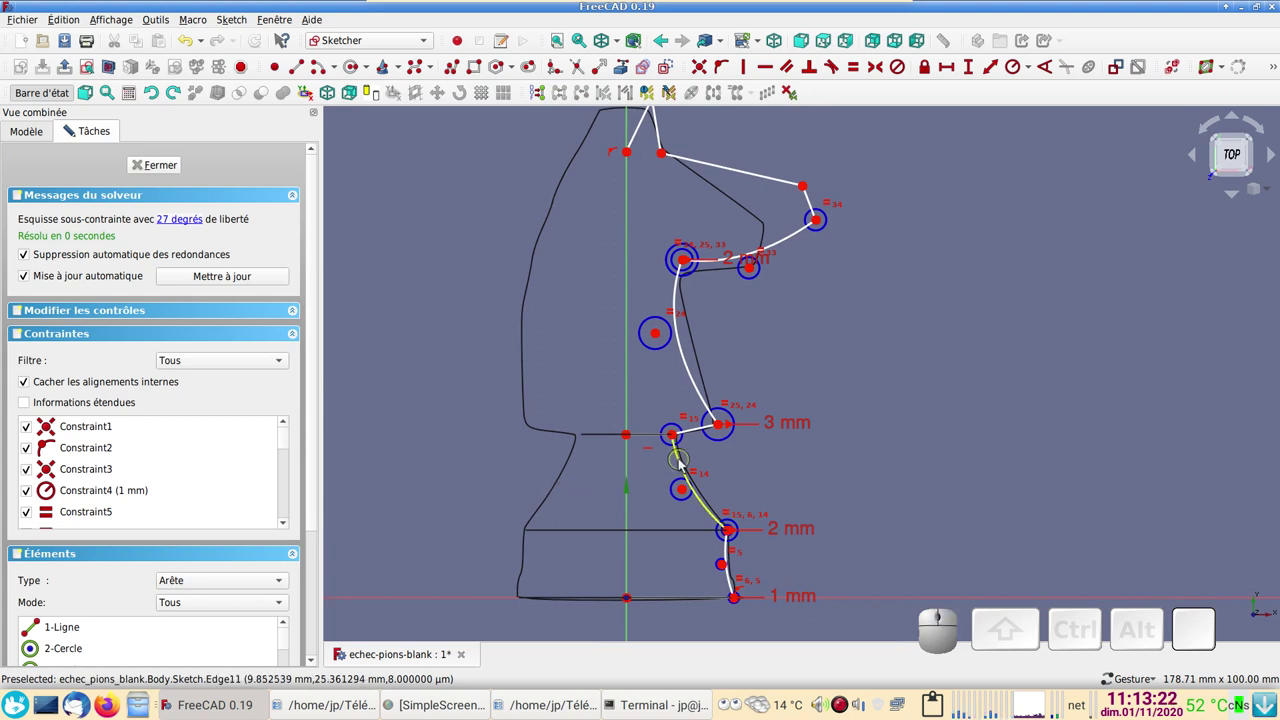
left_click(685, 464)
key("Delete")
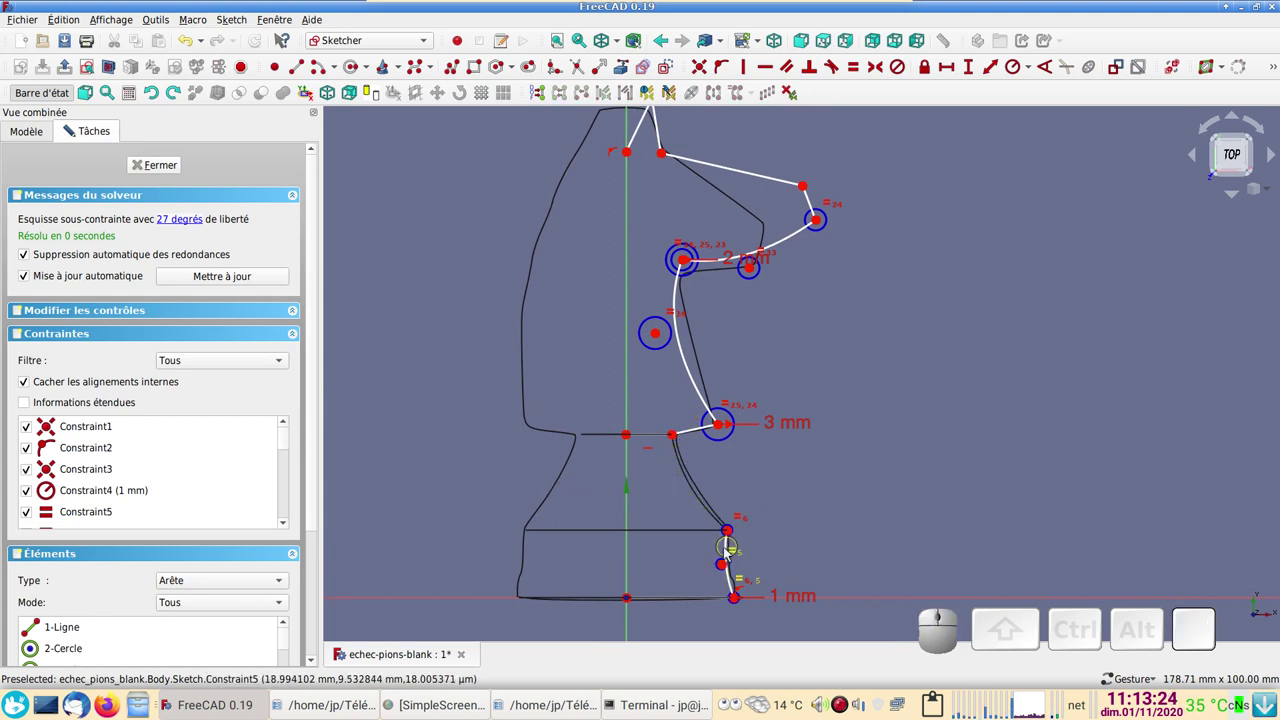
left_click(730, 553)
key("Delete")
left_click(709, 602)
key("Delete")
- Replace the edge along the vertical axis with a B-spline from the head's top point to the base line, then finish the sketch
left_click_drag(448, 226, 429, 202)
left_click(463, 65)
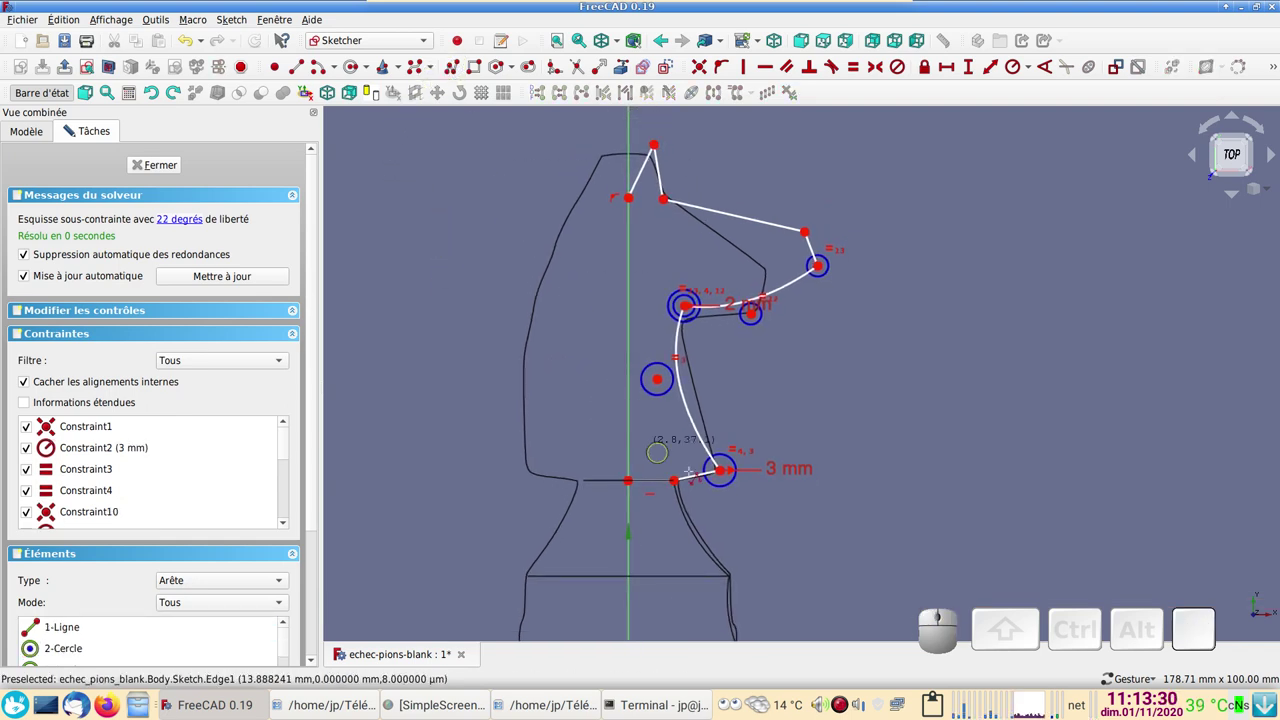
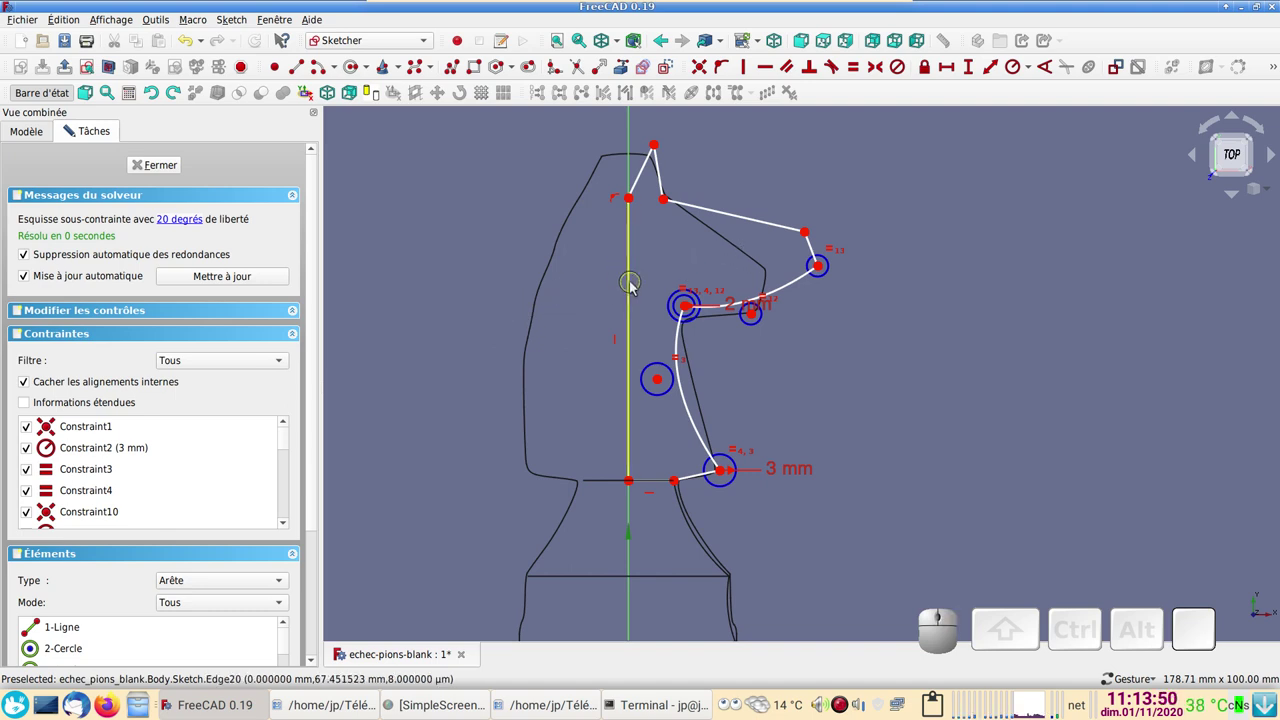
left_click(637, 287)
key("Delete")
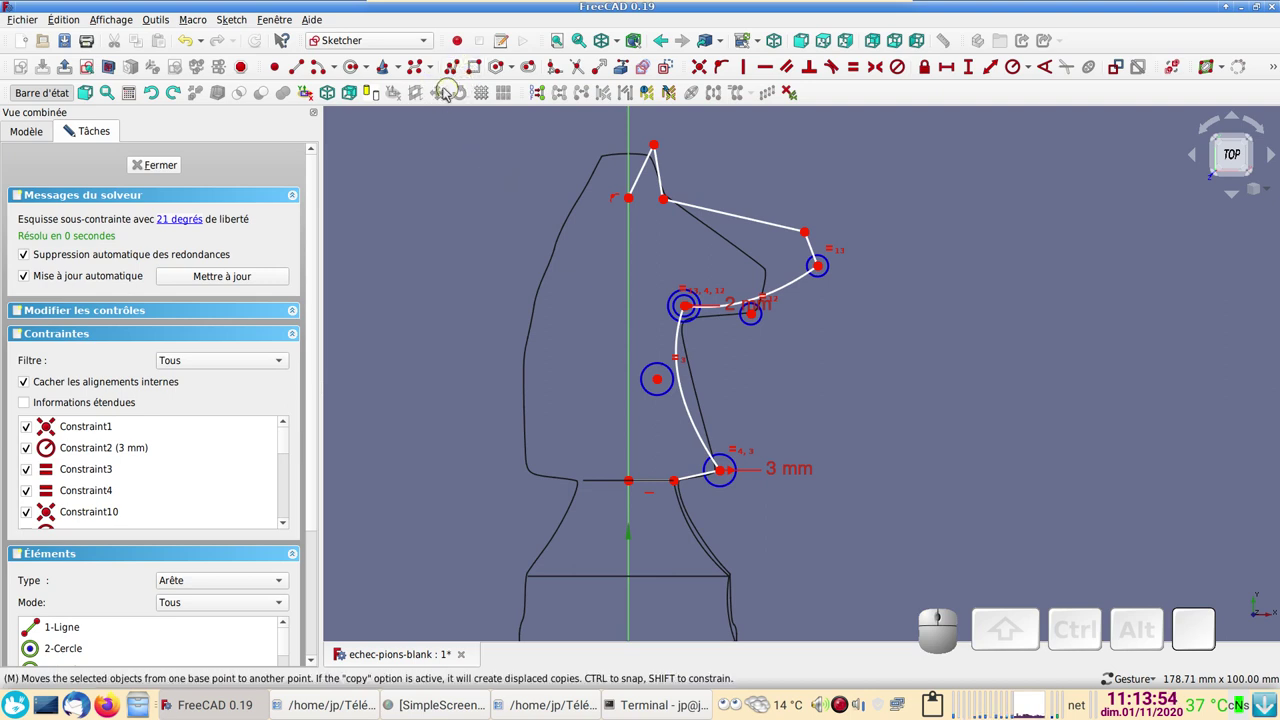
left_click(422, 74)
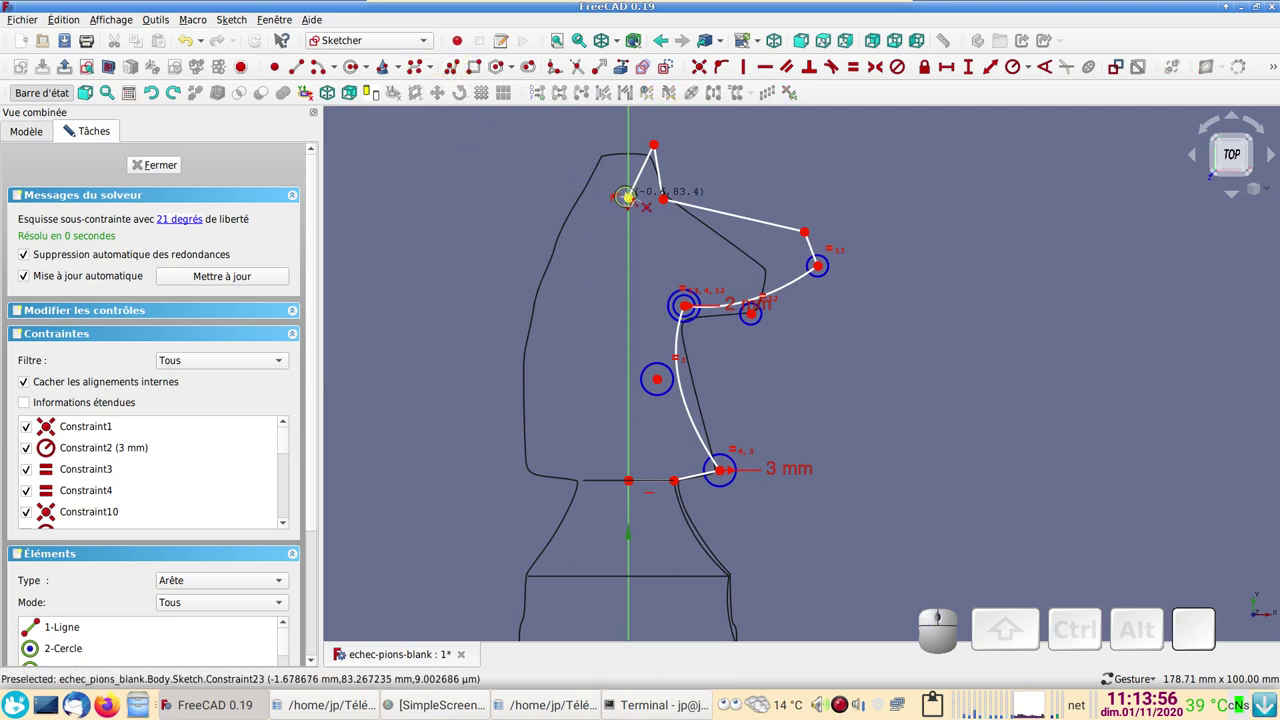
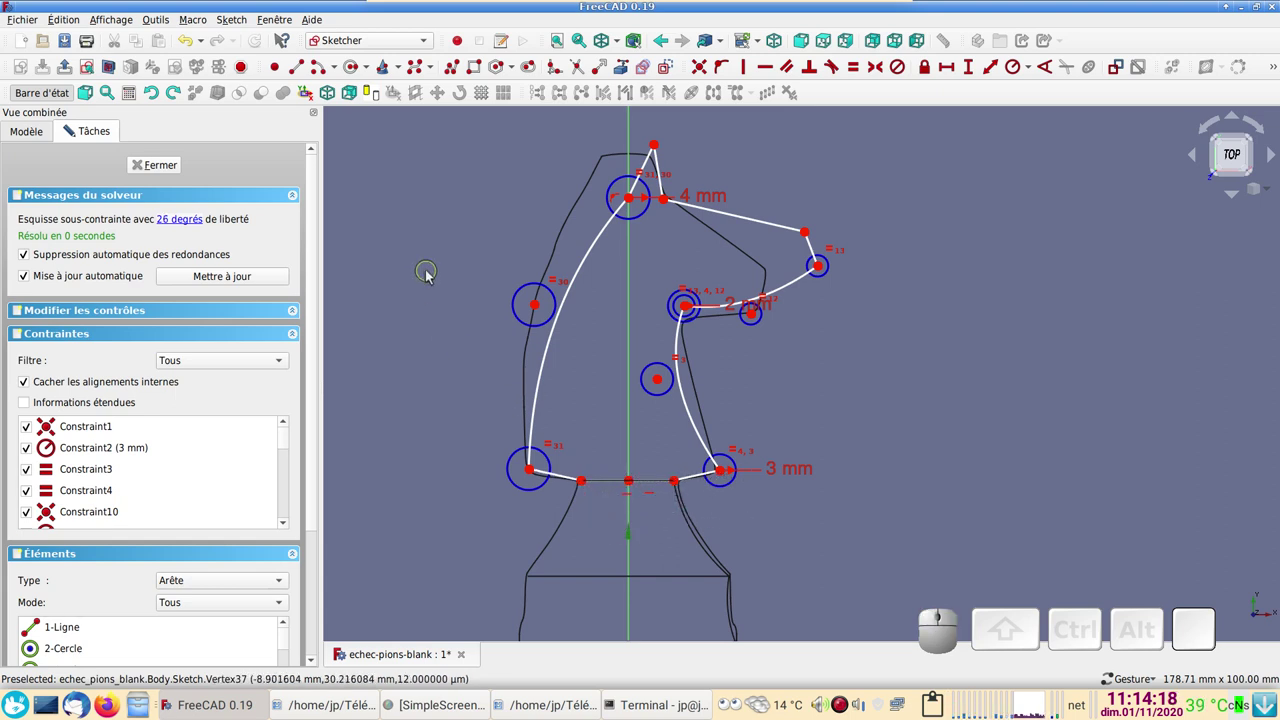
left_click(161, 171)
- Pad the knight head sketch 10 mm, symmetric to the sketch plane
scroll("down", 3)
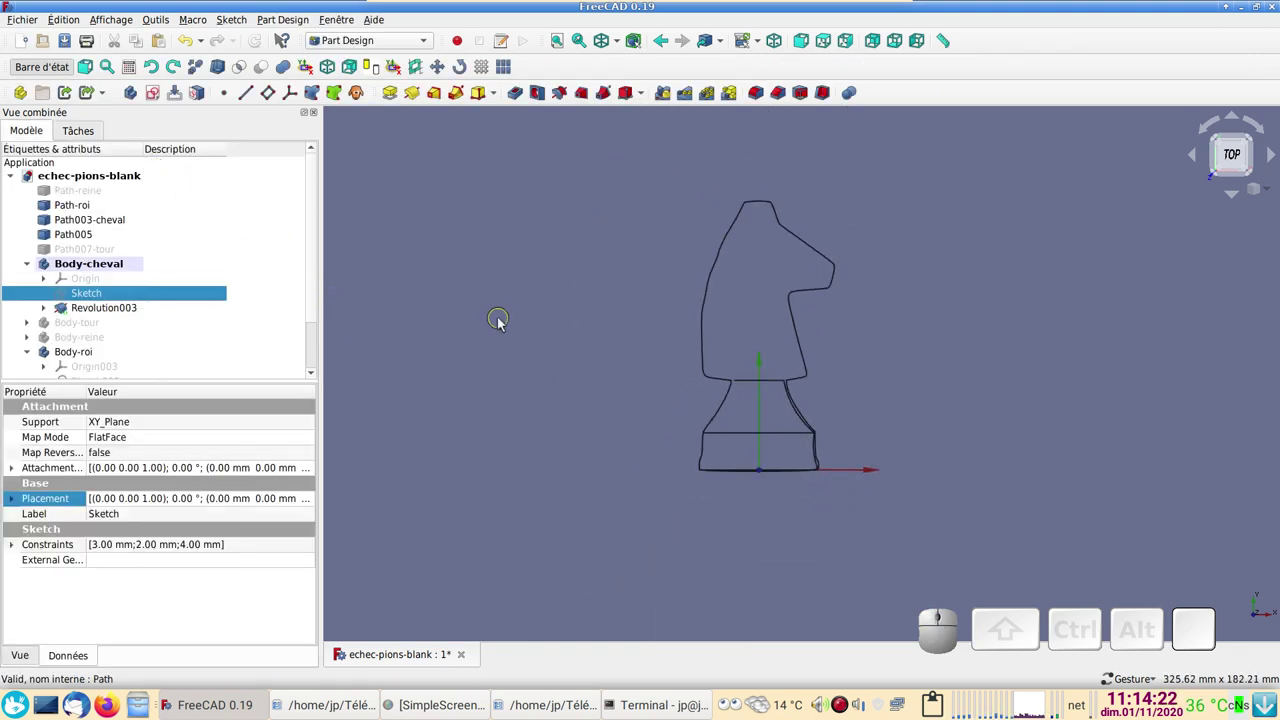
right_click(602, 413)
left_click(123, 300)
key("space")
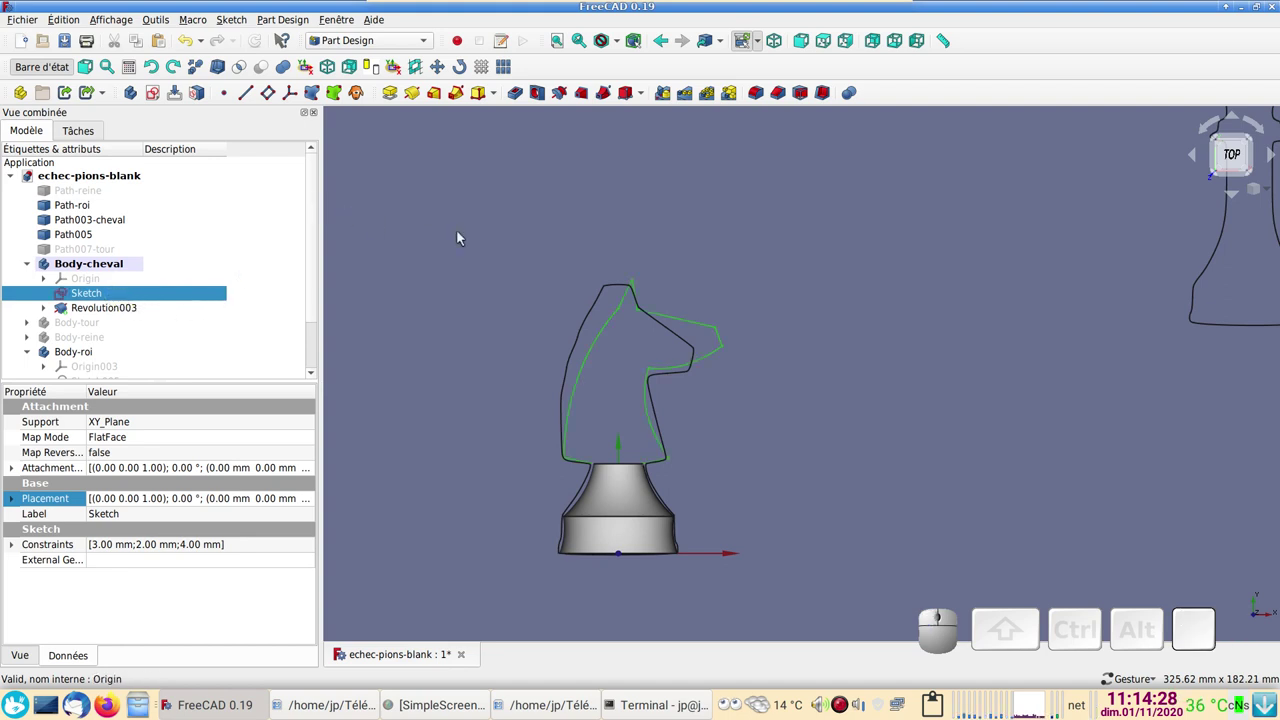
left_click_drag(933, 422, 464, 143)
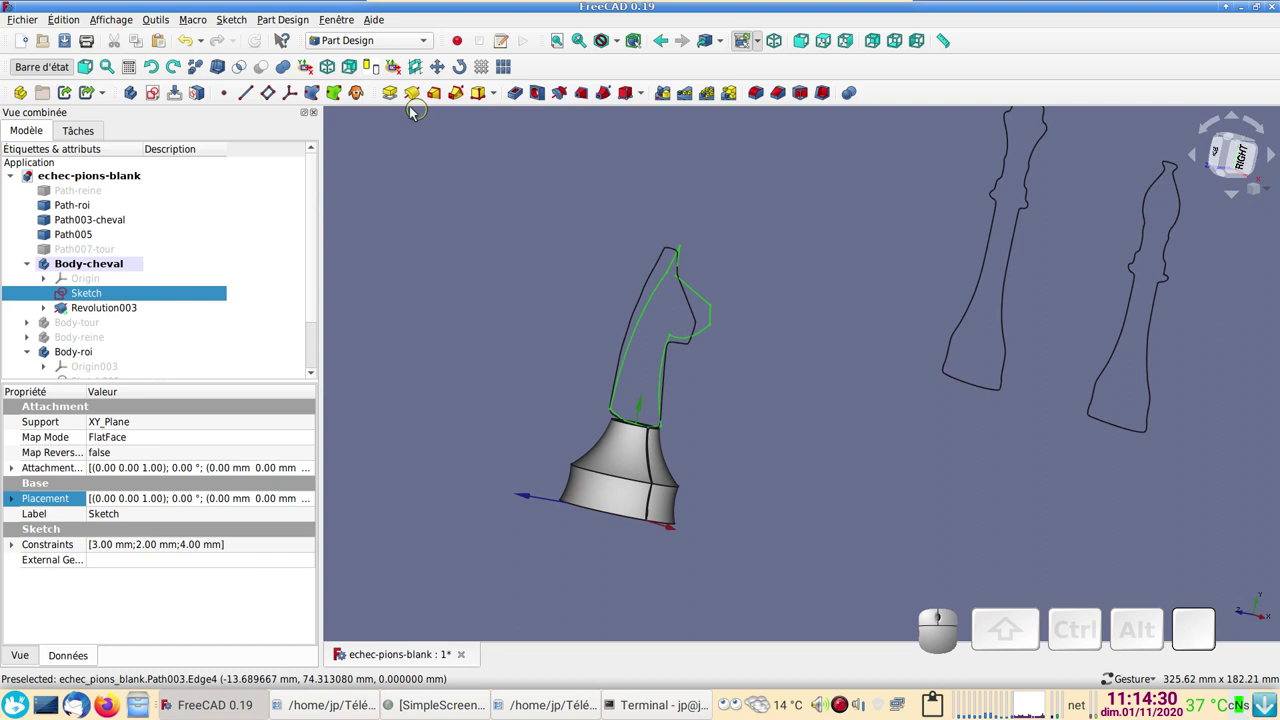
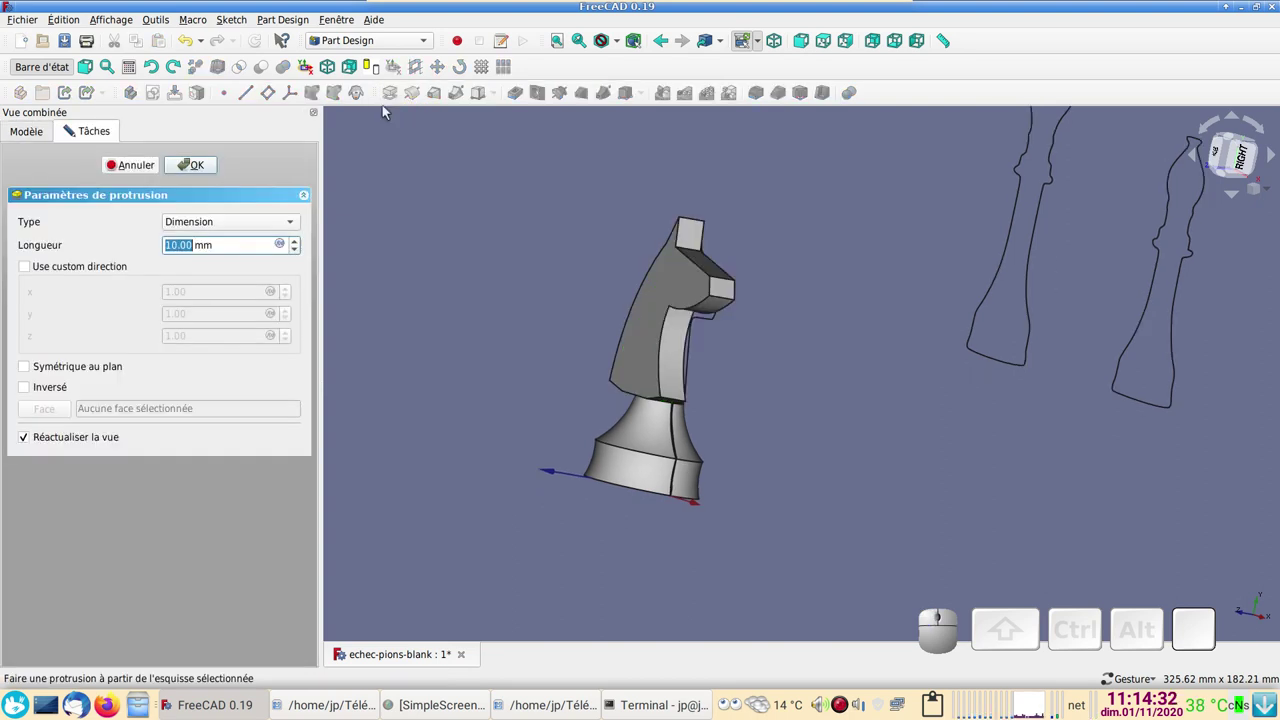
left_click(36, 370)
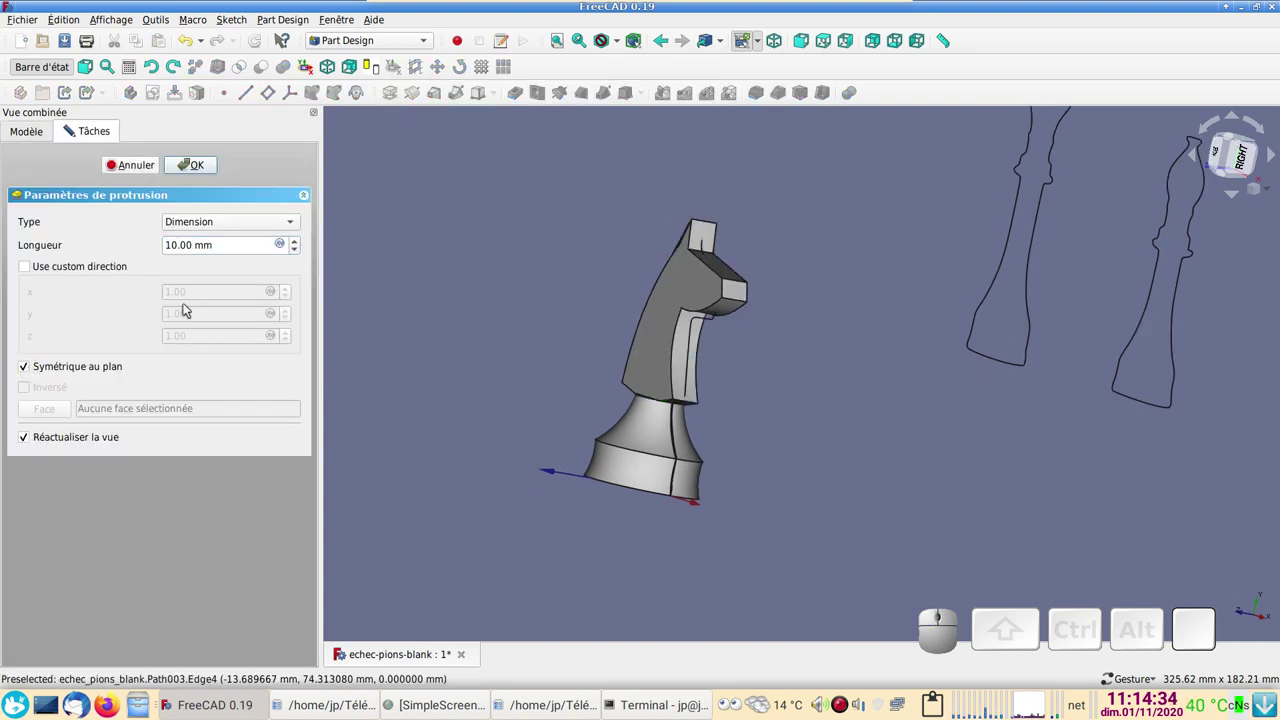
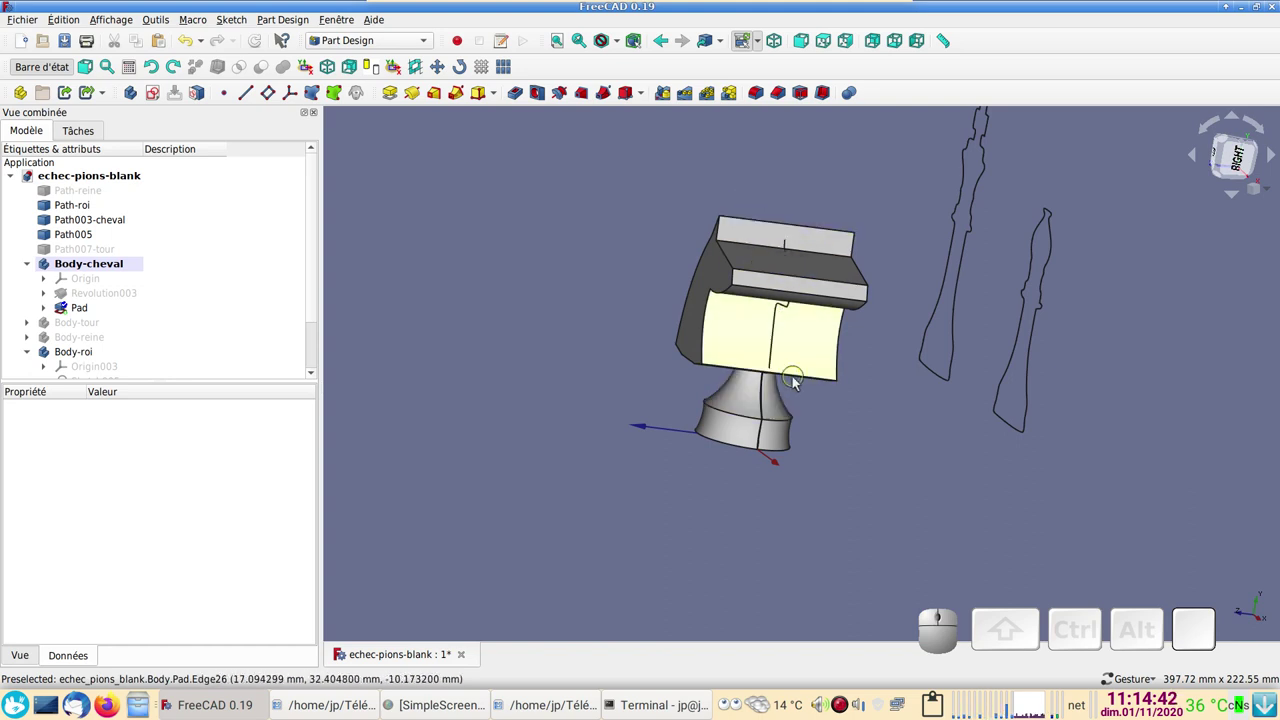
- Create a new Part container in the document
left_click_drag(445, 405, 317, 336)
scroll("down", 3)
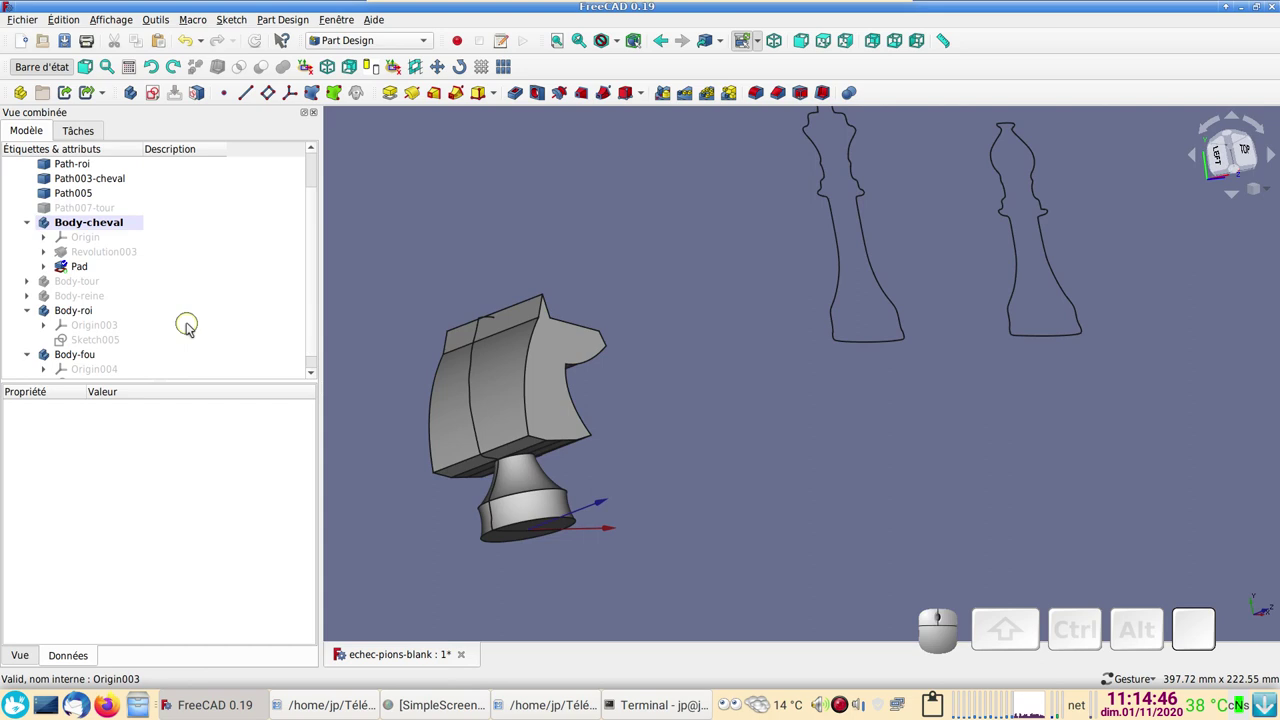
scroll("down", 3)
scroll("up", 3)
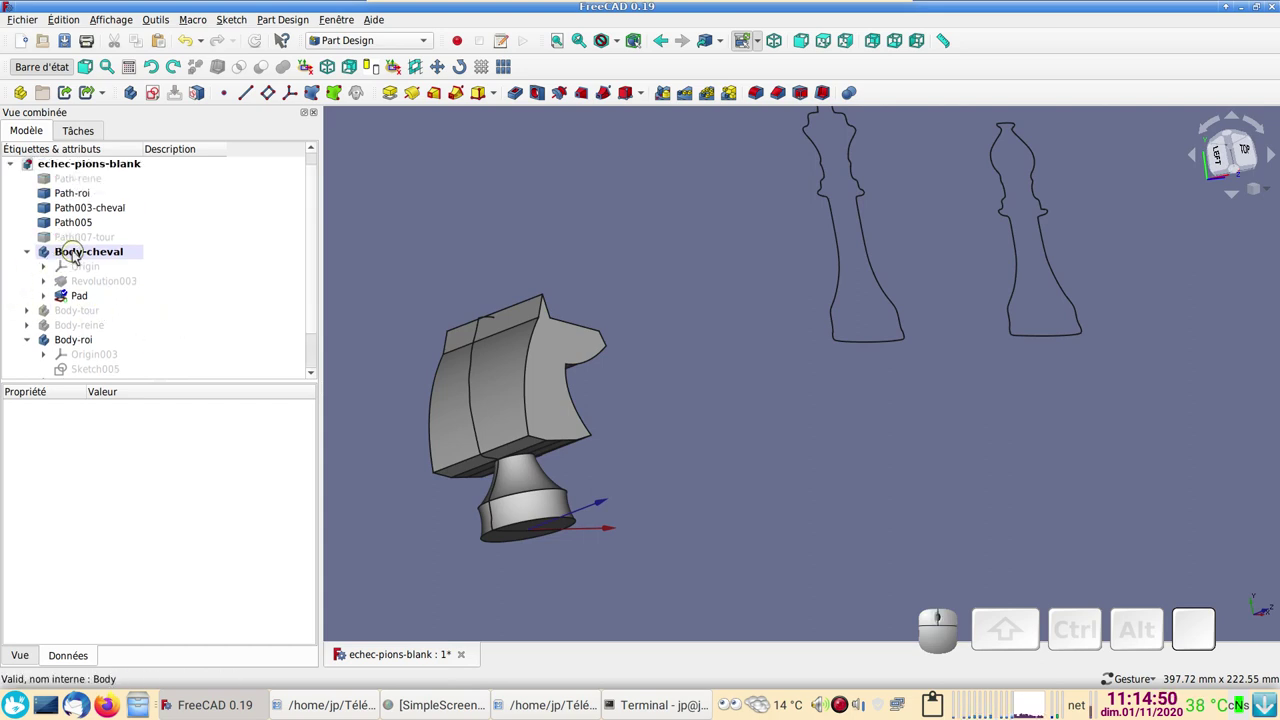
left_click(27, 97)
- Move Body-cheval into the new Part and rename it Part-Cheval
scroll("down", 3)
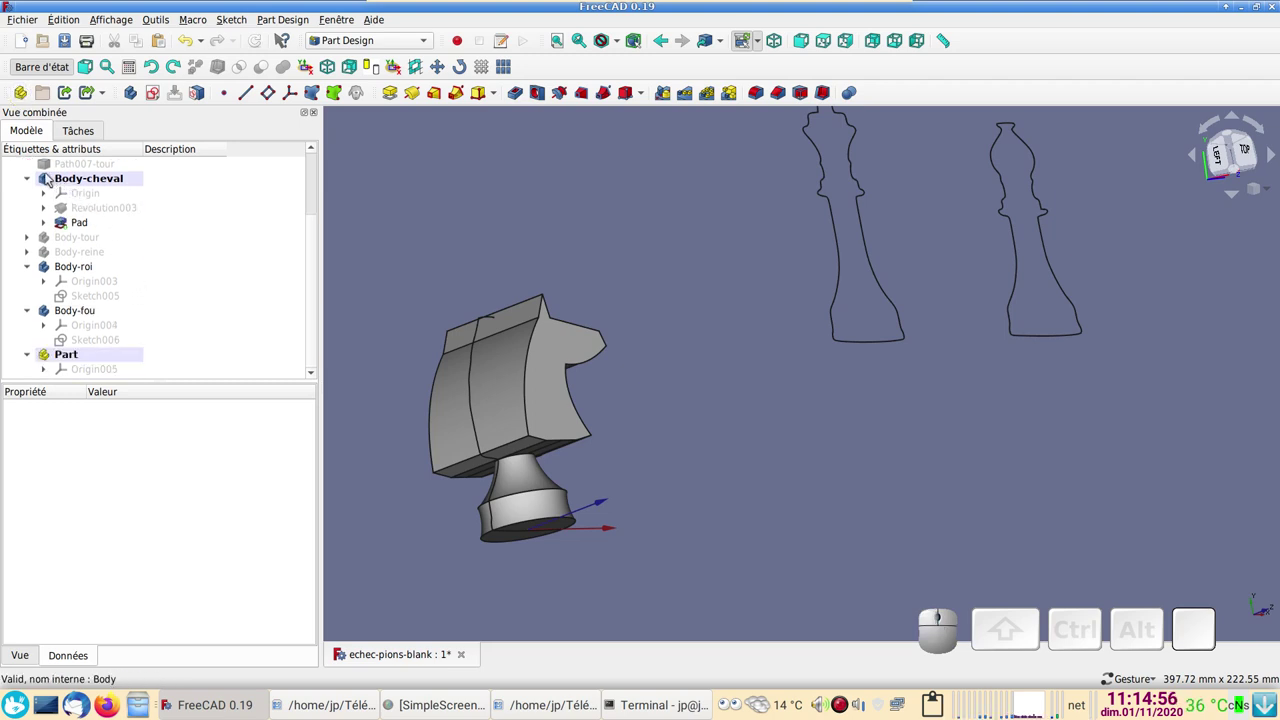
left_click_drag(51, 179, 55, 352)
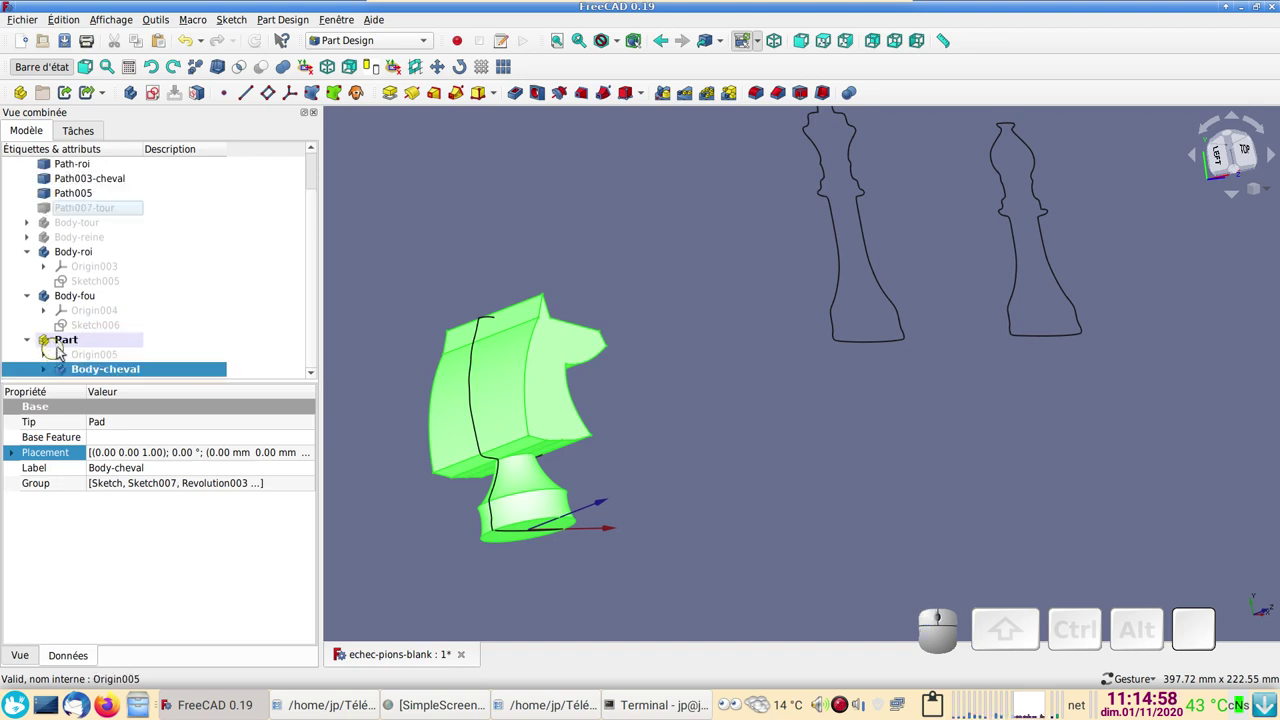
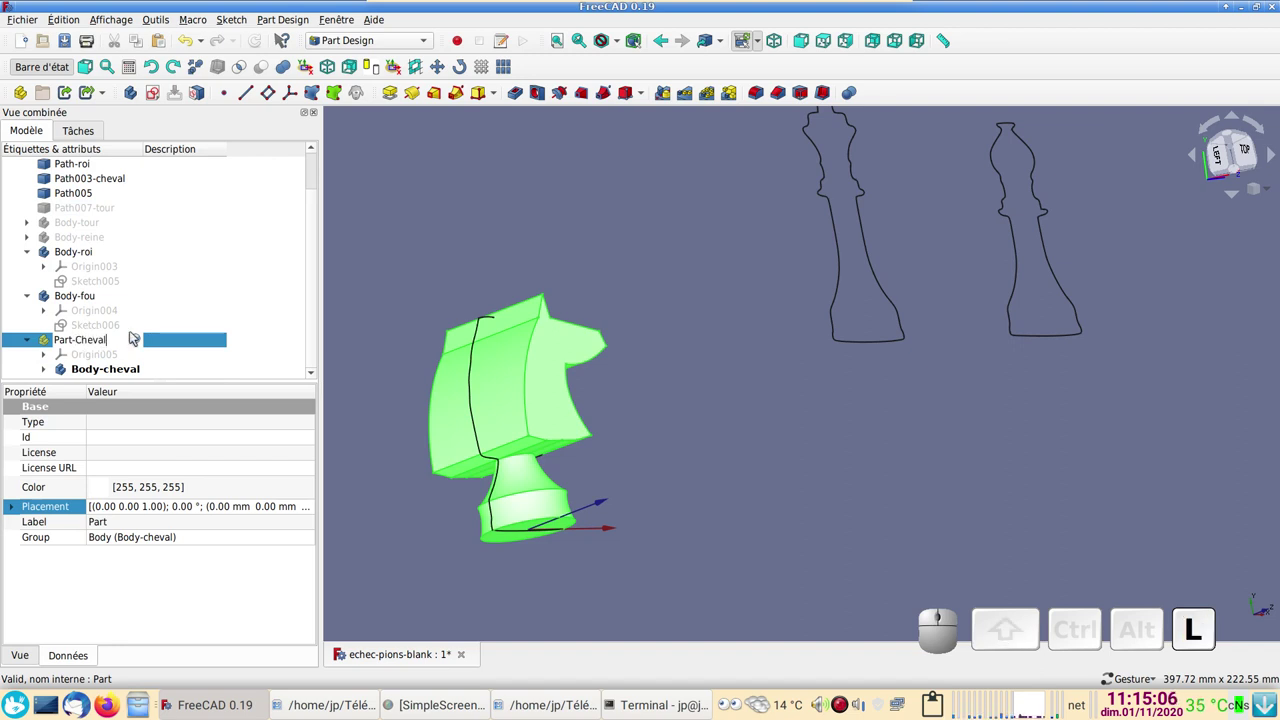
key("Return")
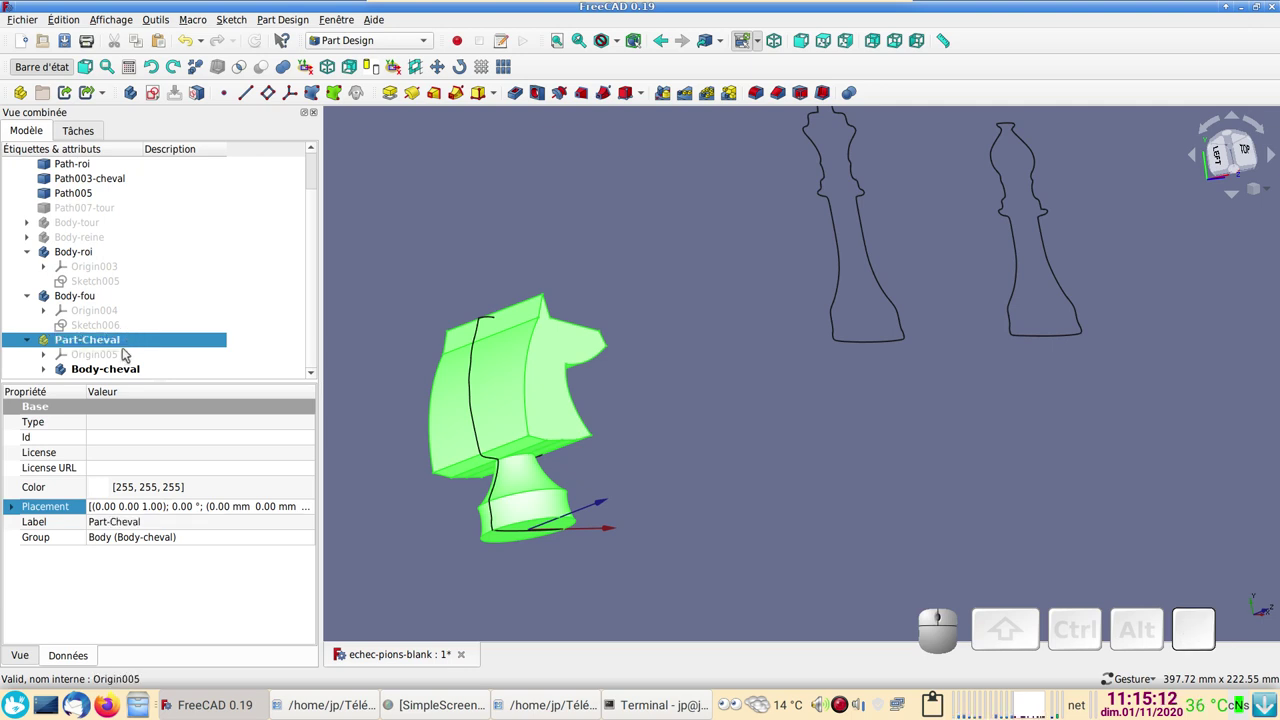
scroll("down", 3)
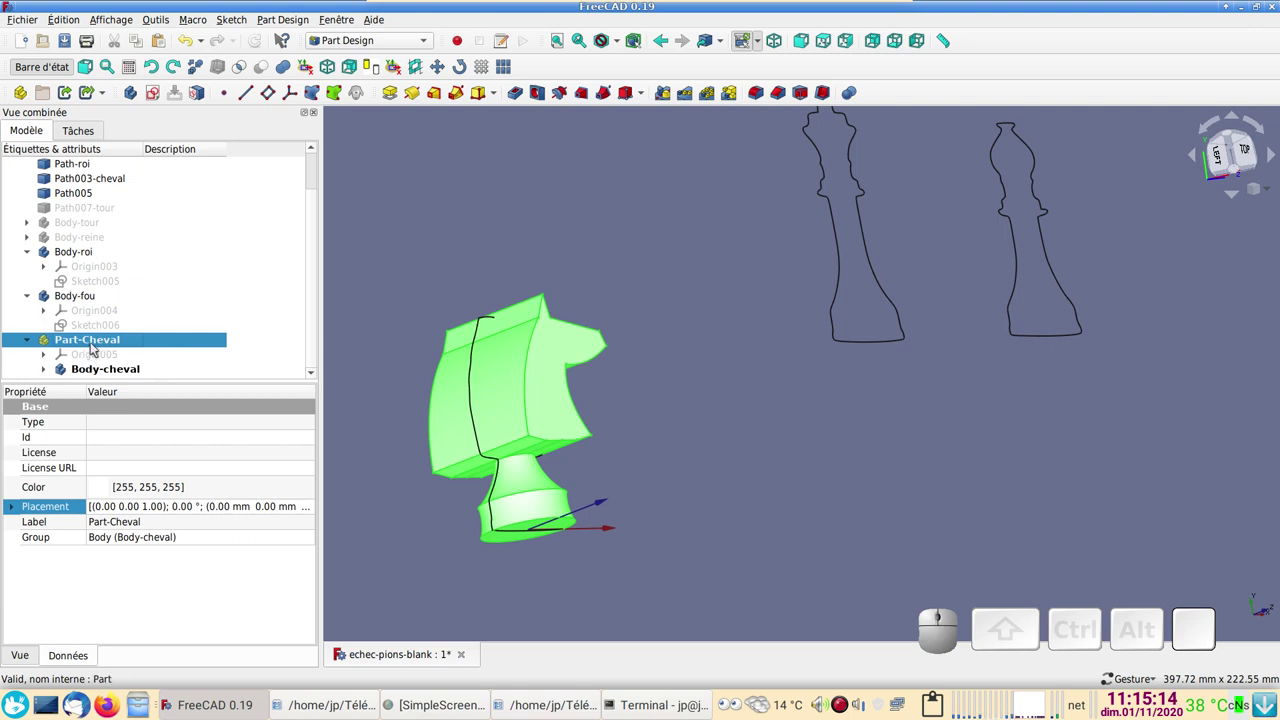
- Create a second body, Body005, inside Part-Cheval
left_click(135, 102)
scroll("down", 3)
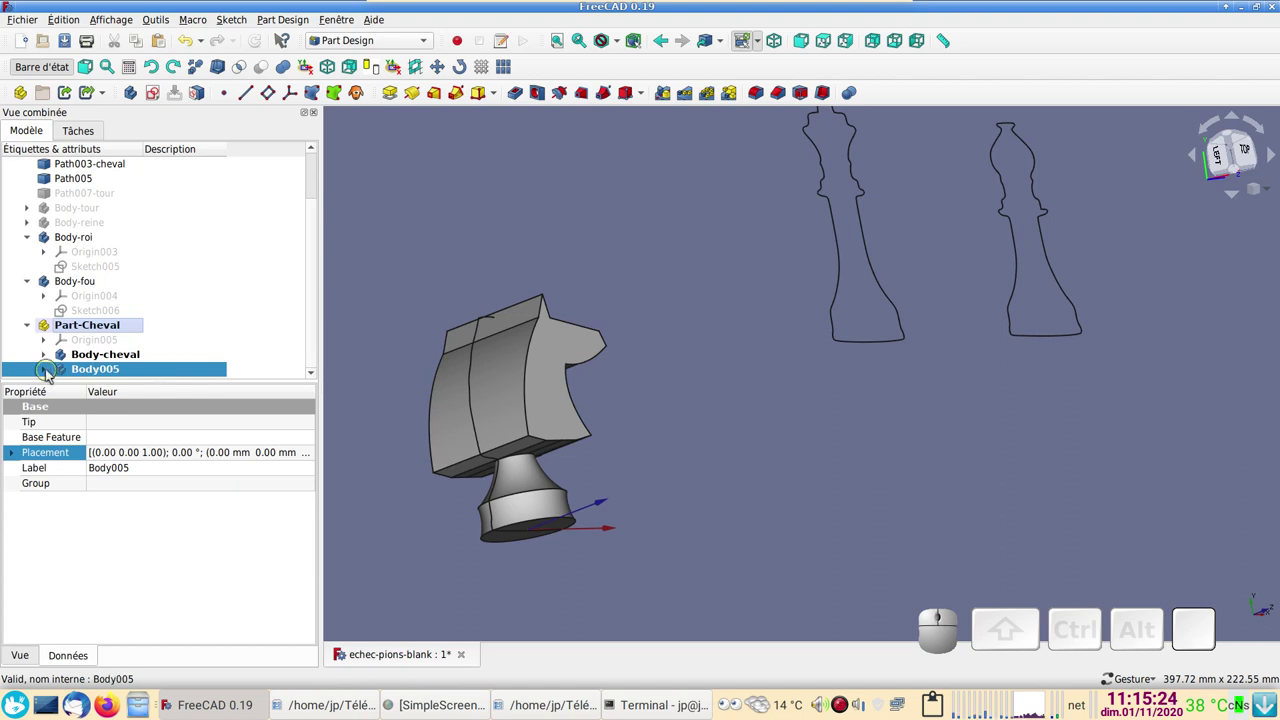
left_click(52, 375)
scroll("down", 3)
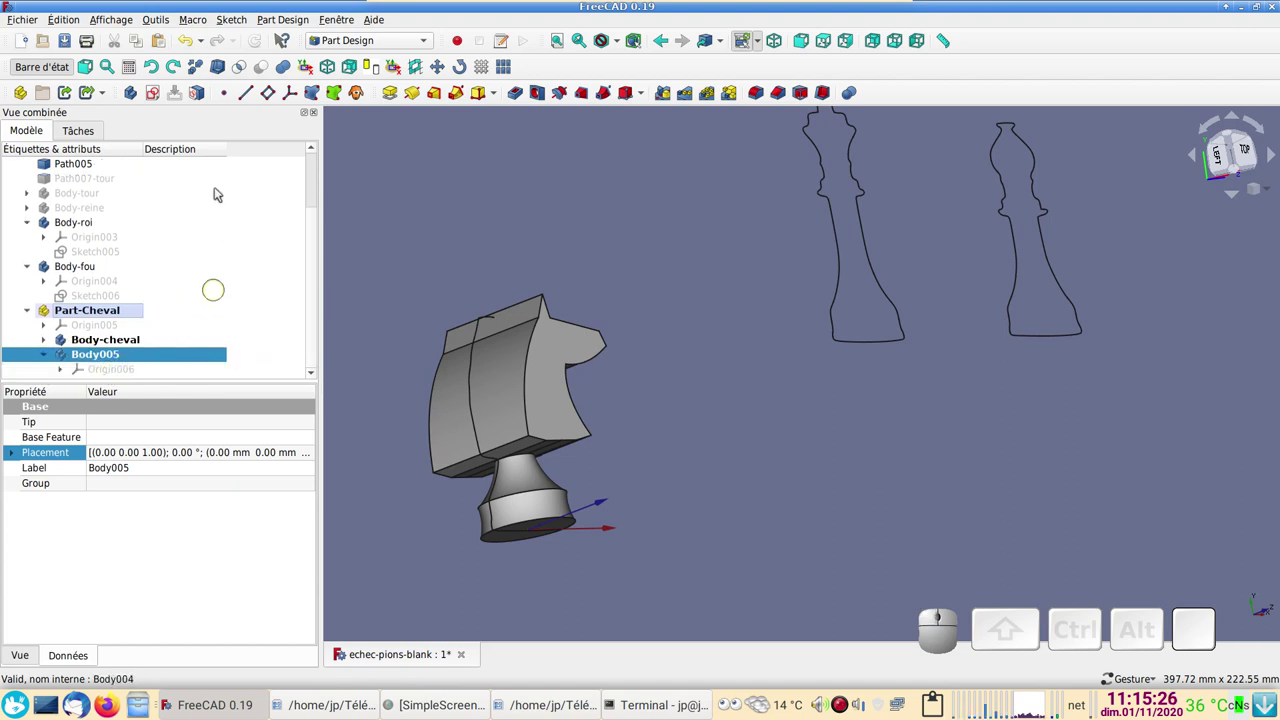
- Create an empty sketch on Body005's YZ plane and leave it
left_click(157, 100)
left_click_drag(700, 316, 721, 397)
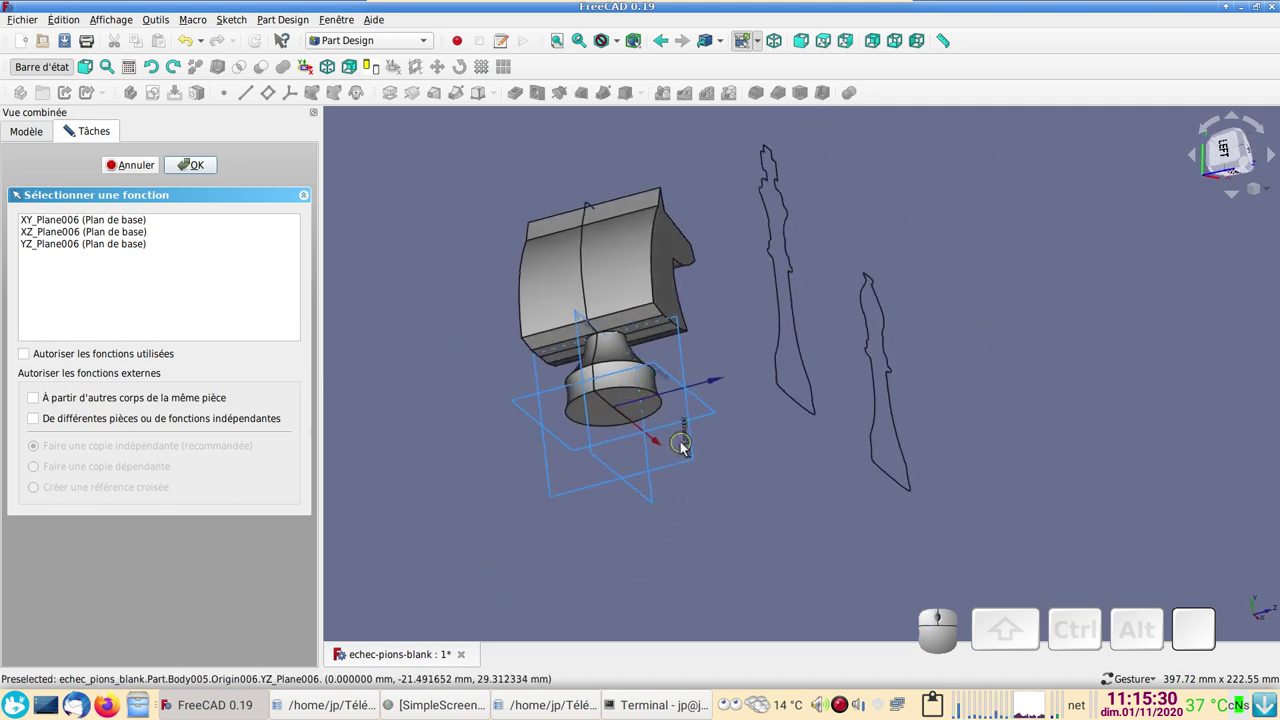
left_click(697, 460)
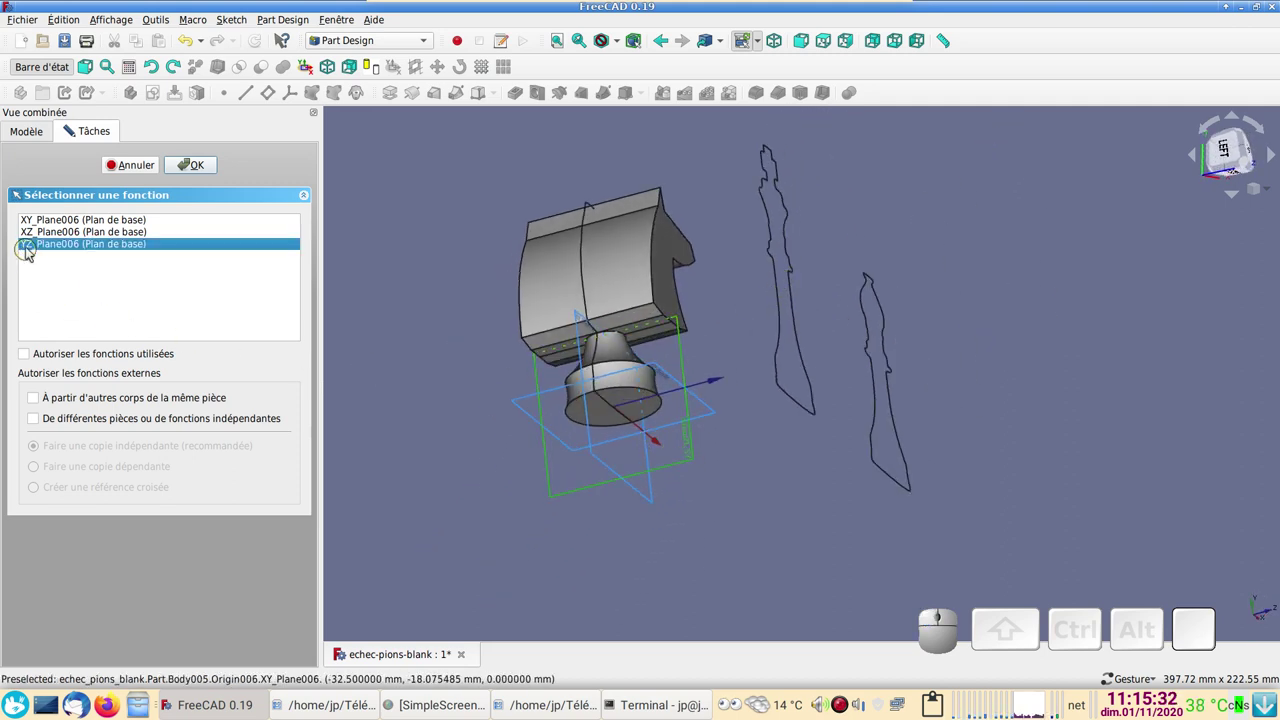
left_click(200, 175)
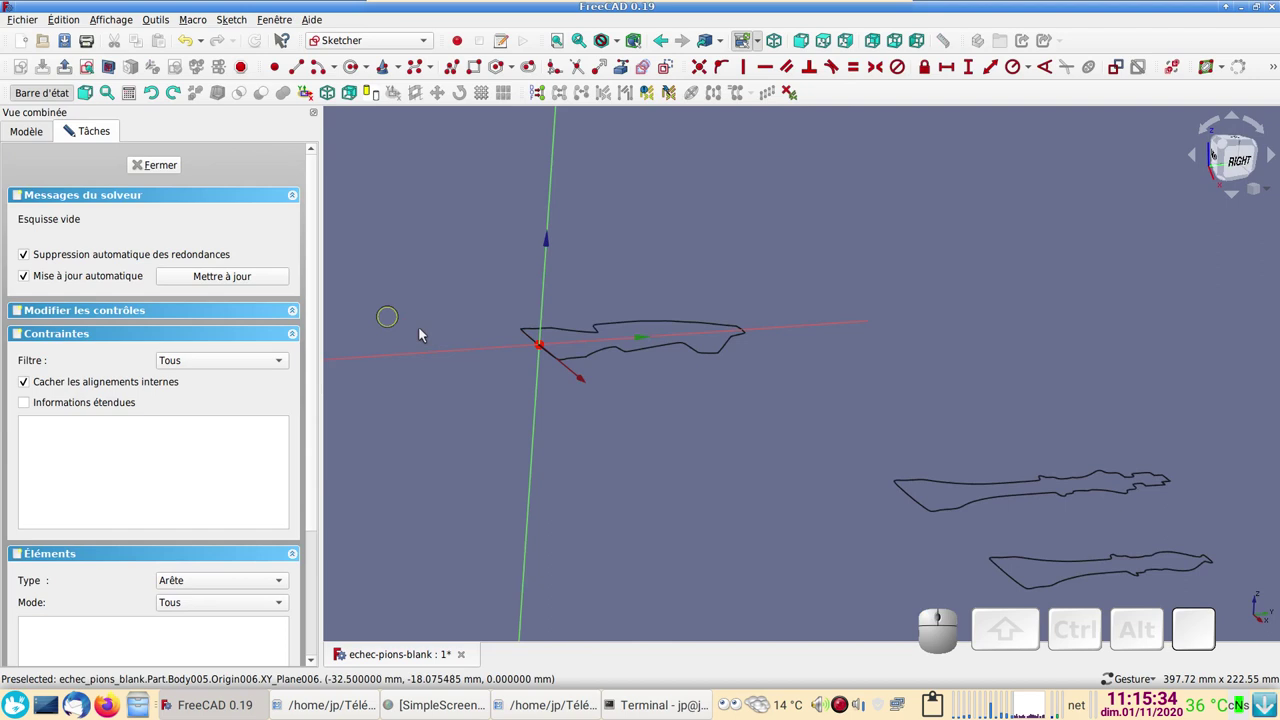
scroll("down", 3)
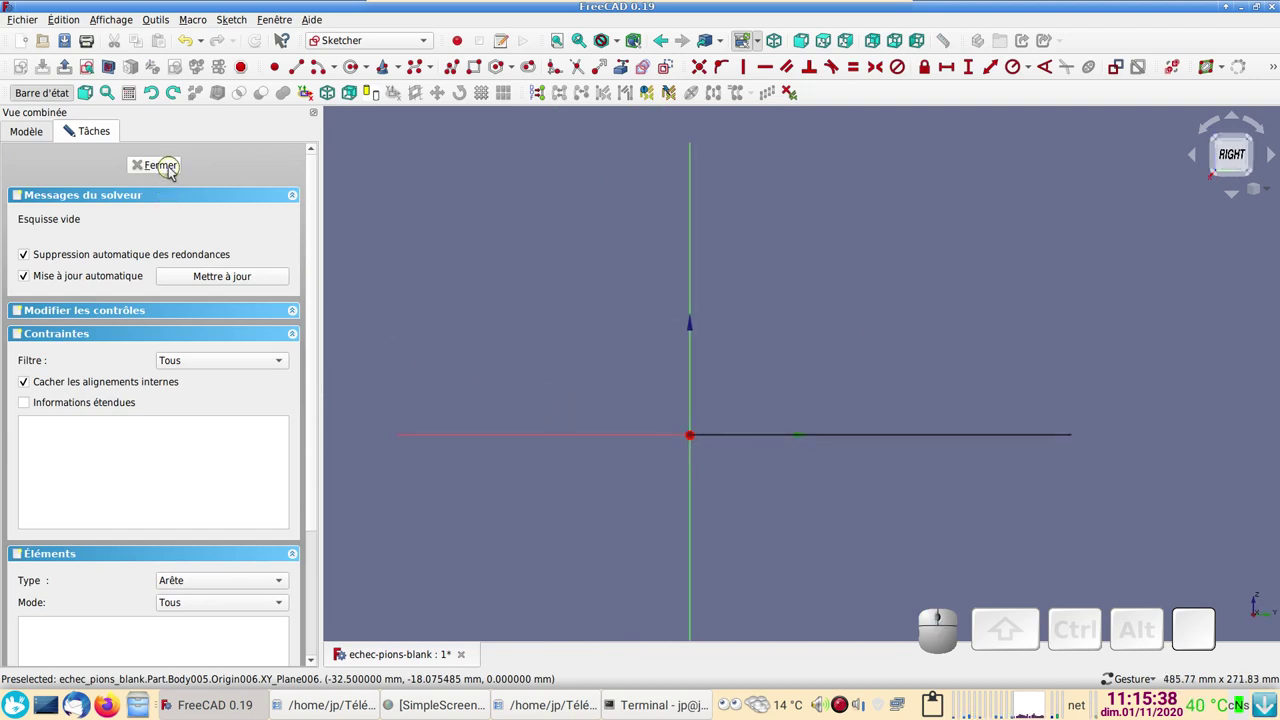
left_click(175, 174)
scroll("down", 3)
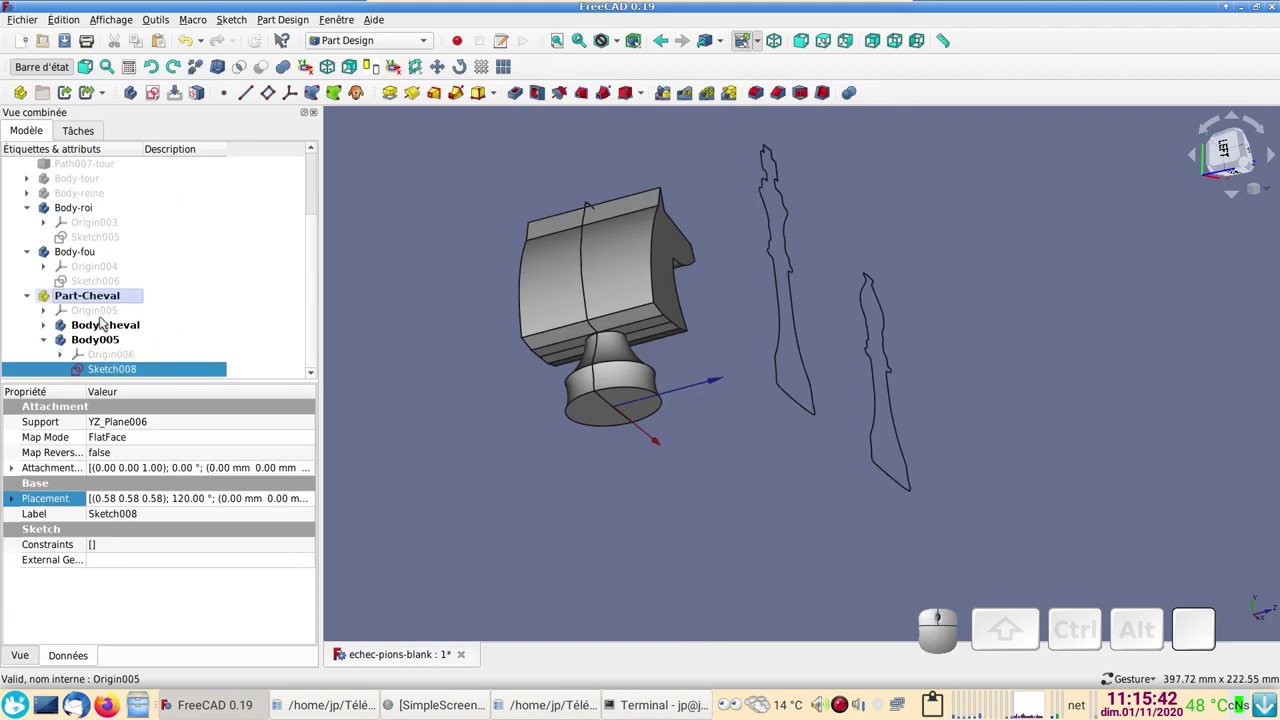
- Clone Body-cheval into a new Body006 with the Part Design Clone tool
left_click(111, 331)
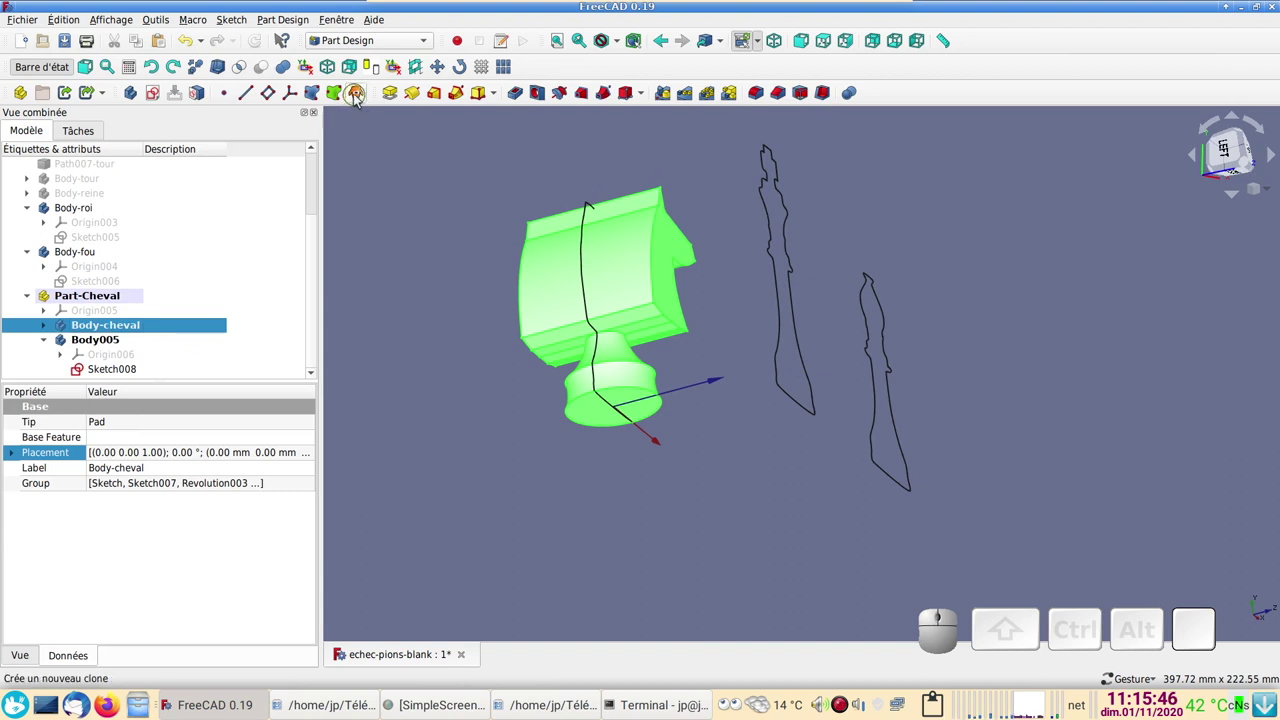
left_click(359, 100)
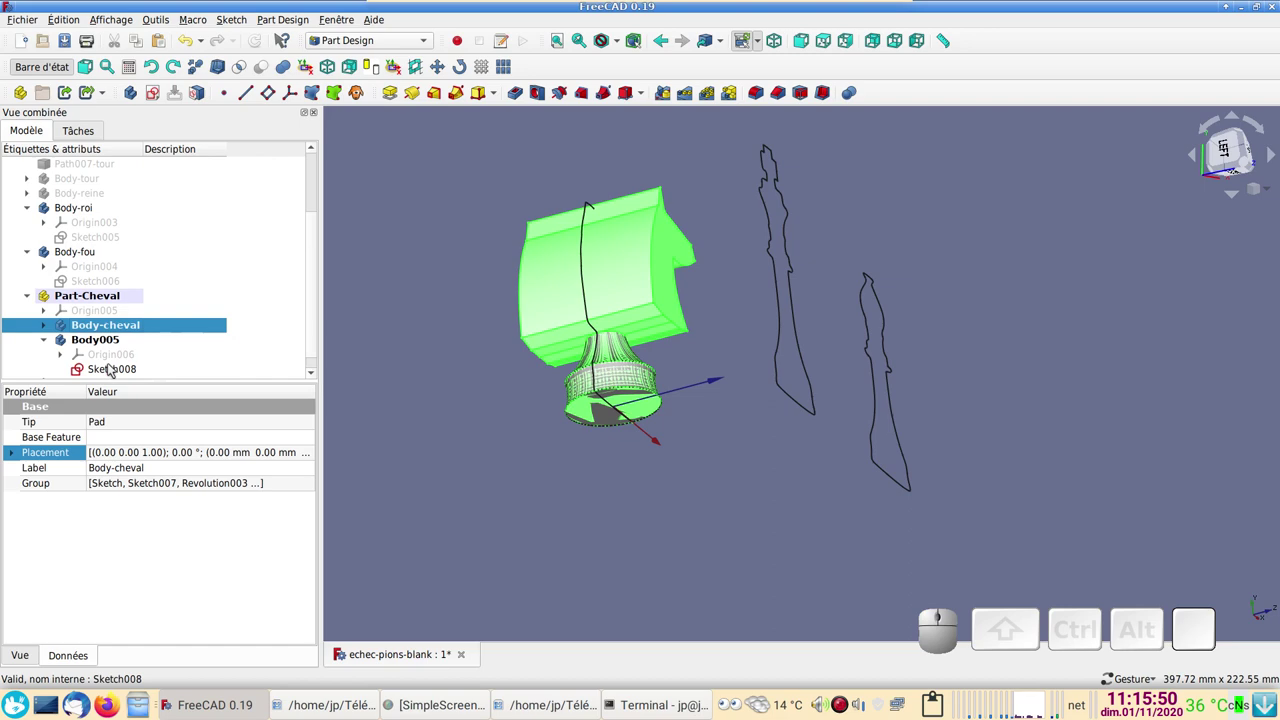
scroll("down", 3)
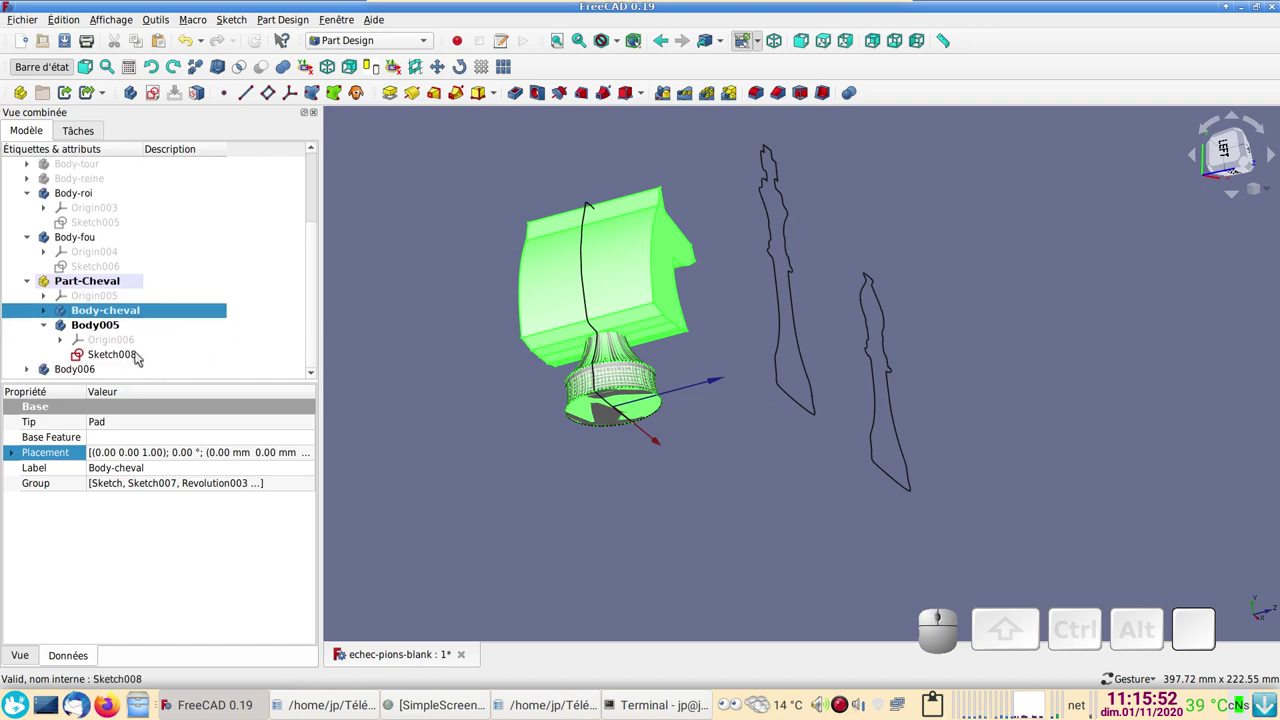
- Reopen Sketch008 and draw two B-spline curves over the head outline, reshaping the lower one
left_click(133, 362)
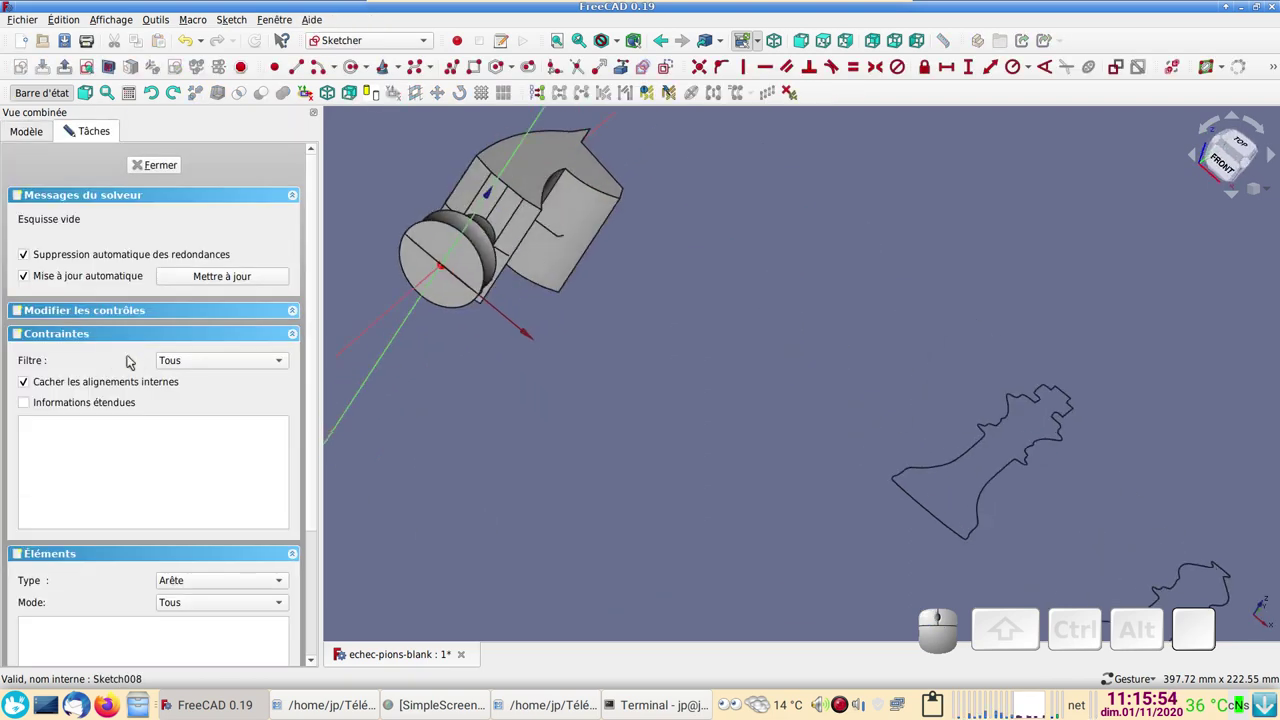
scroll("up", 3)
left_click_drag(446, 376, 323, 260)
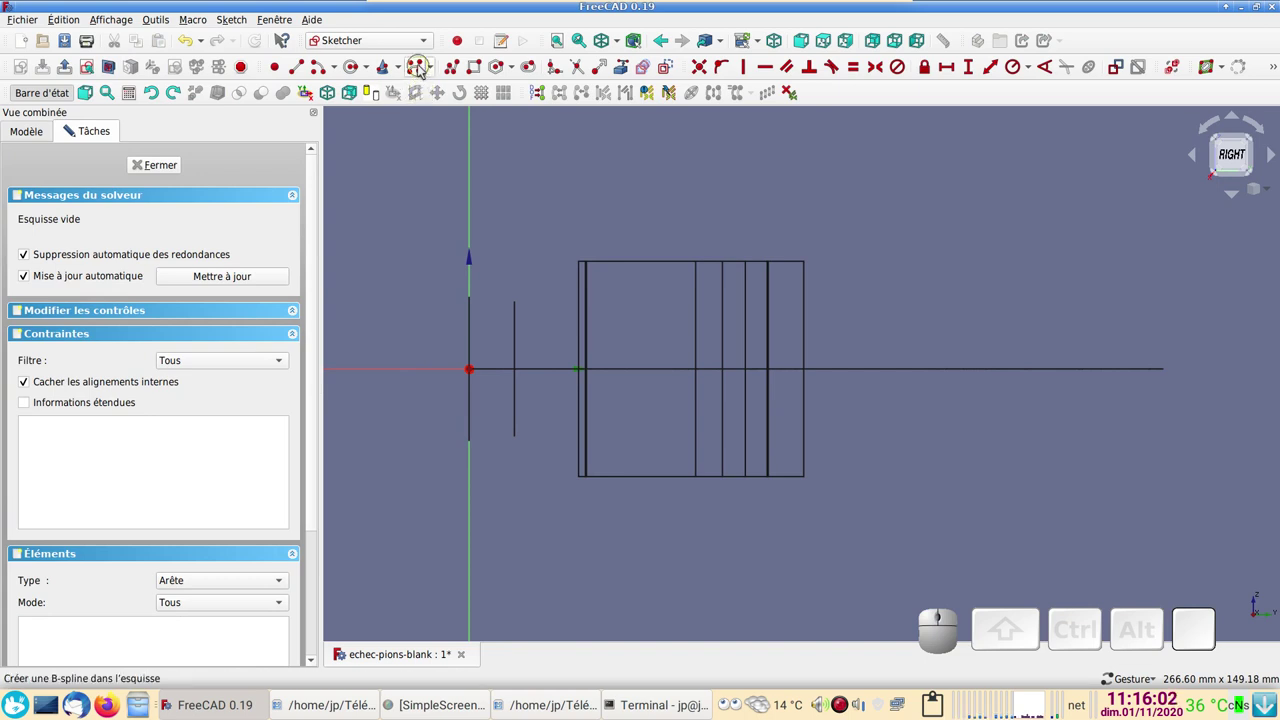
scroll("up", 3)
left_click_drag(504, 308, 740, 292)
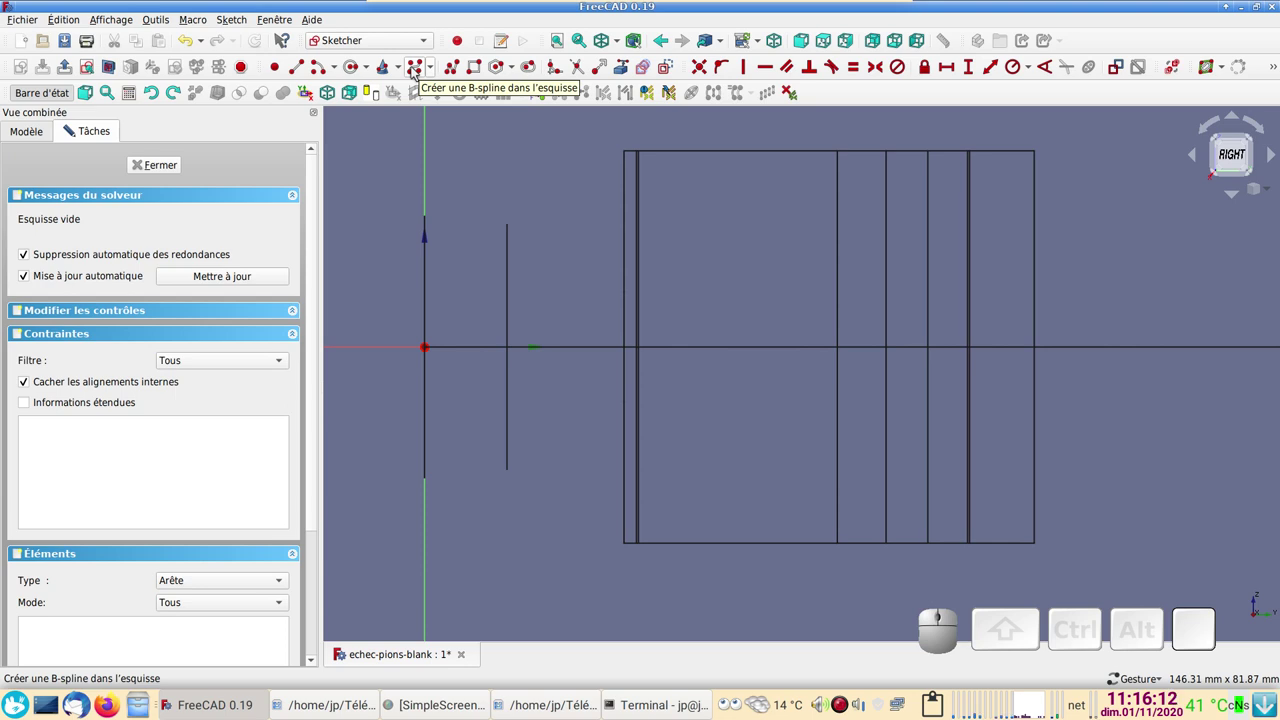
left_click(416, 73)
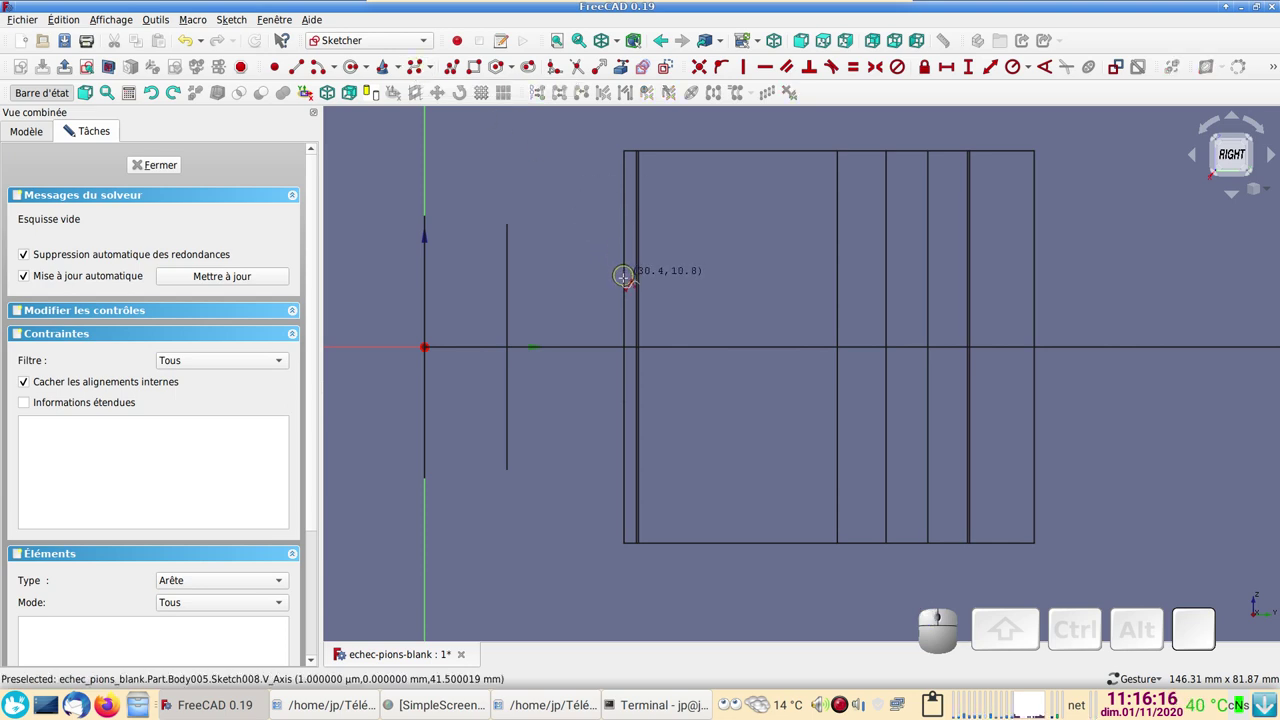
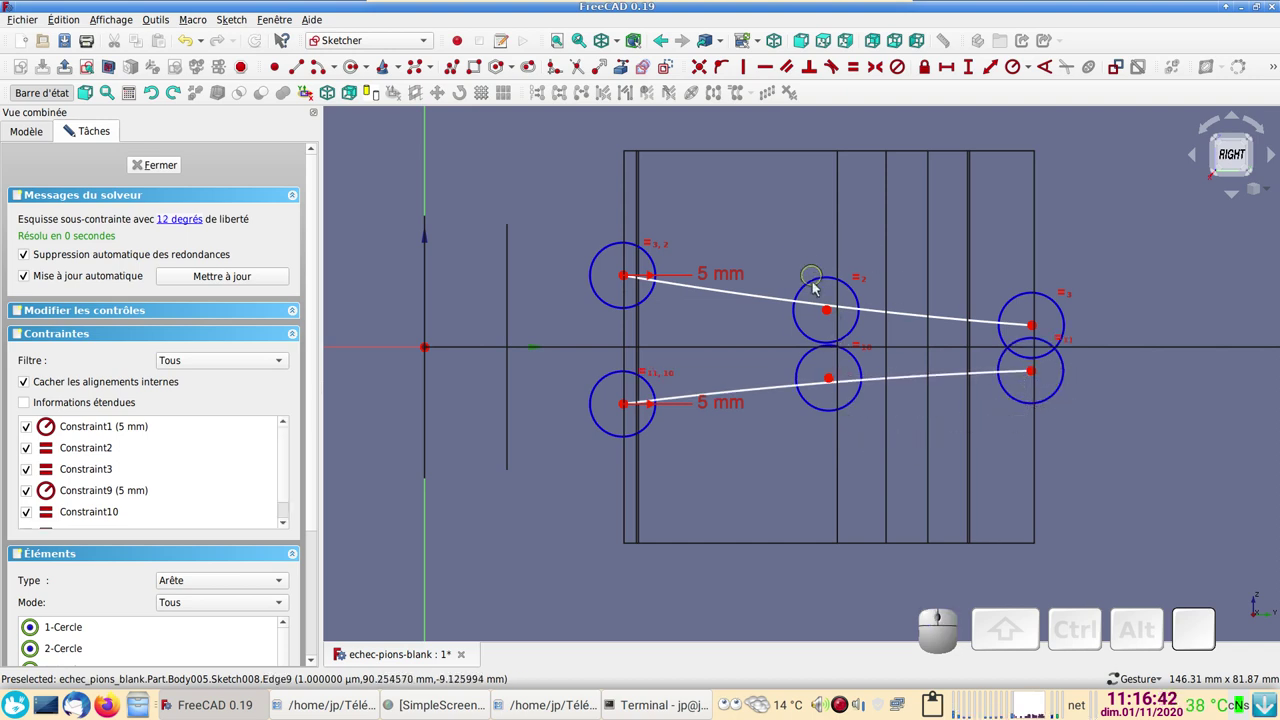
left_click_drag(838, 282, 815, 374)
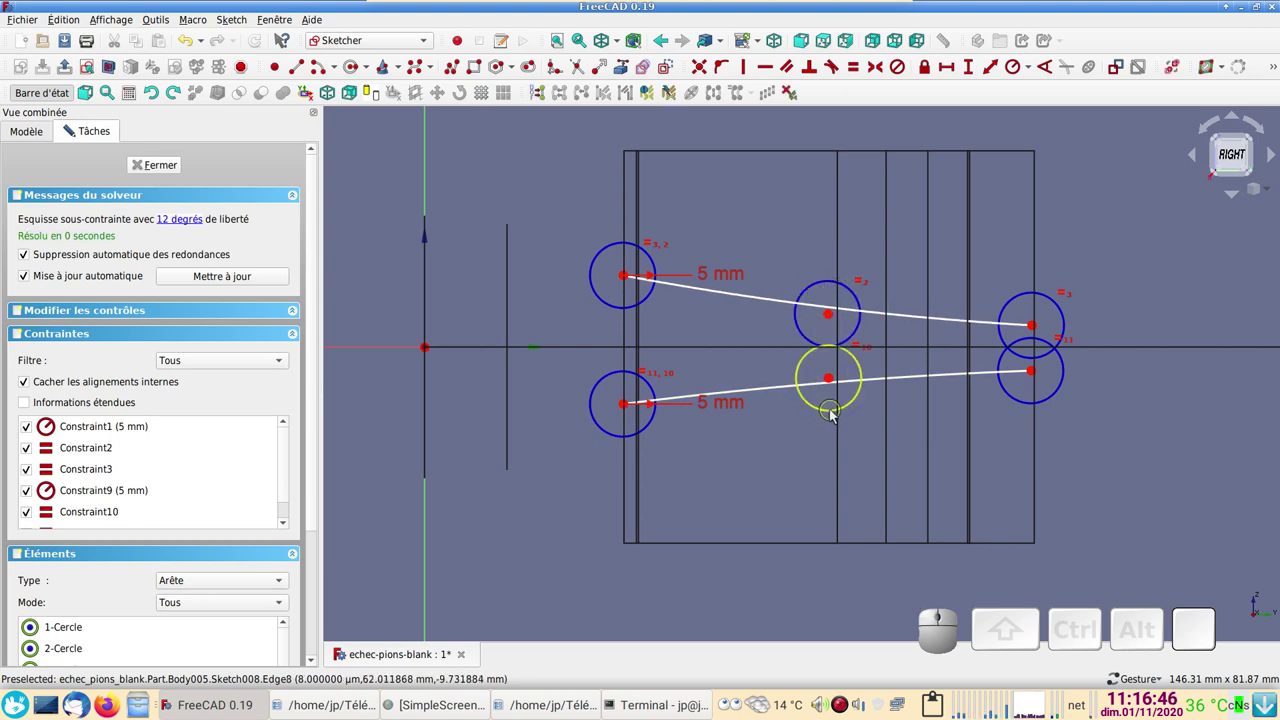
- Align the two curves' middle control points vertically
left_click(837, 415)
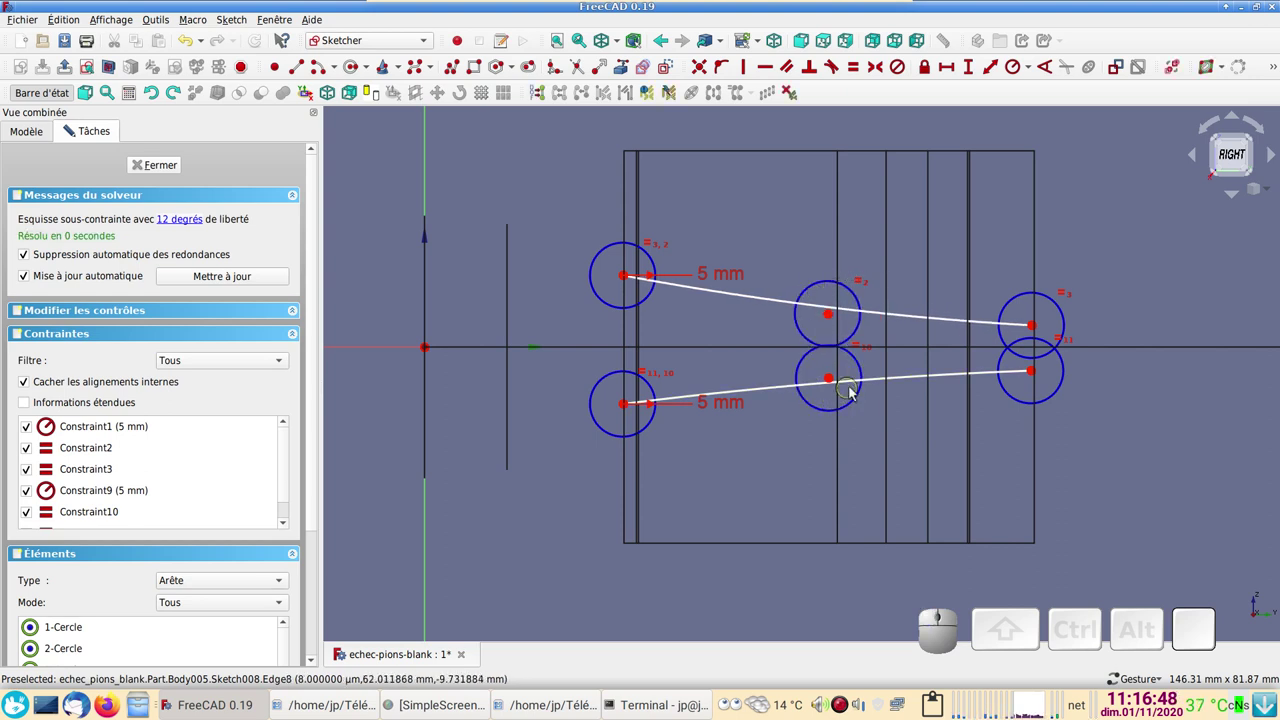
right_click(749, 465)
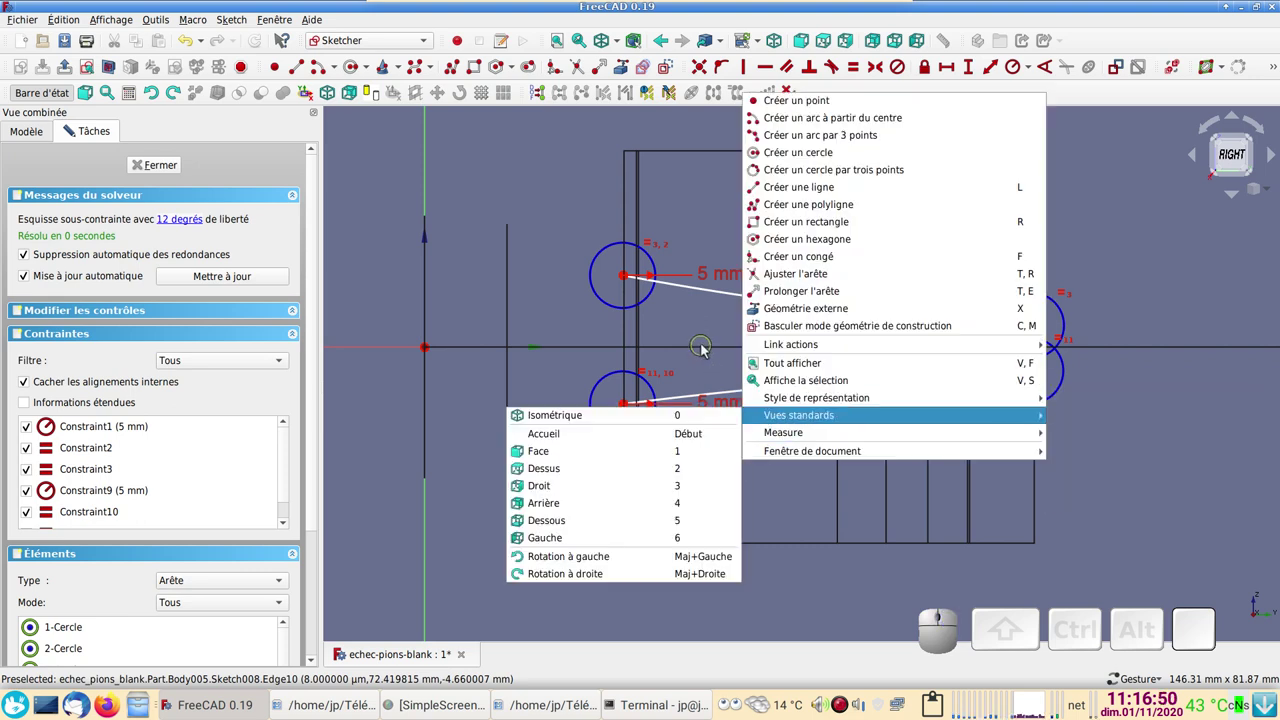
left_click(712, 331)
left_click(832, 320)
left_click(835, 381)
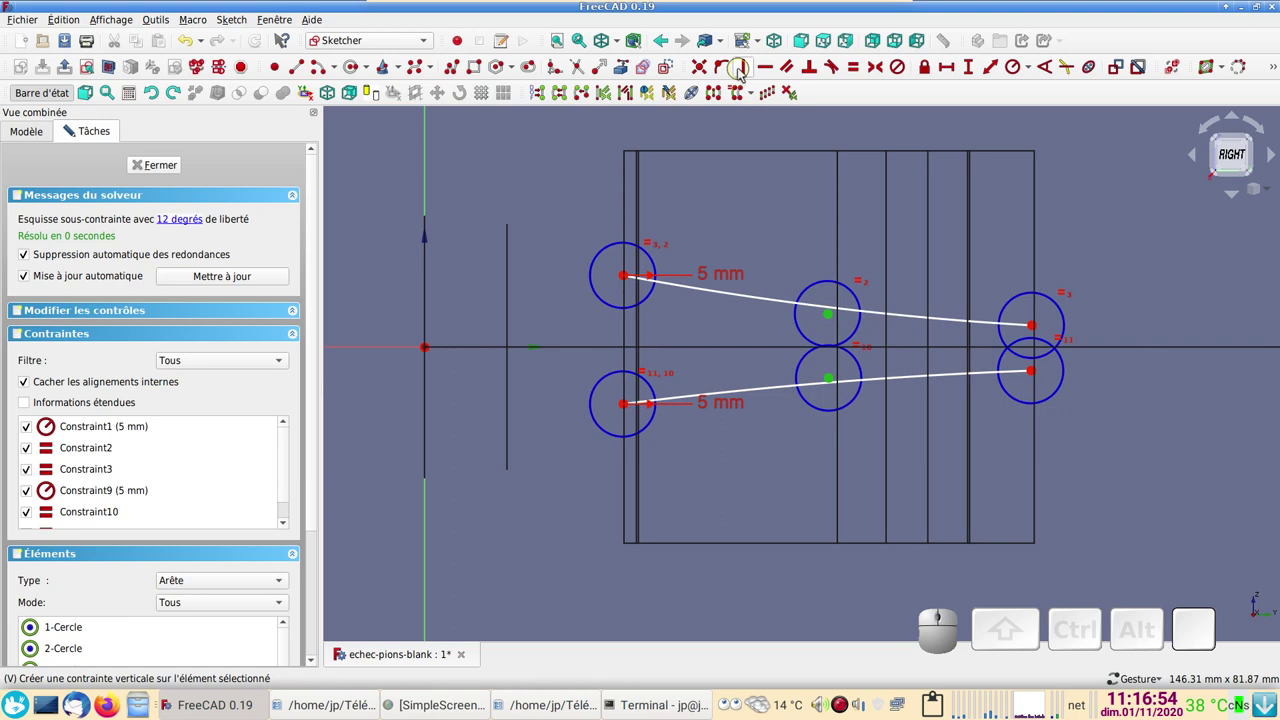
left_click(753, 67)
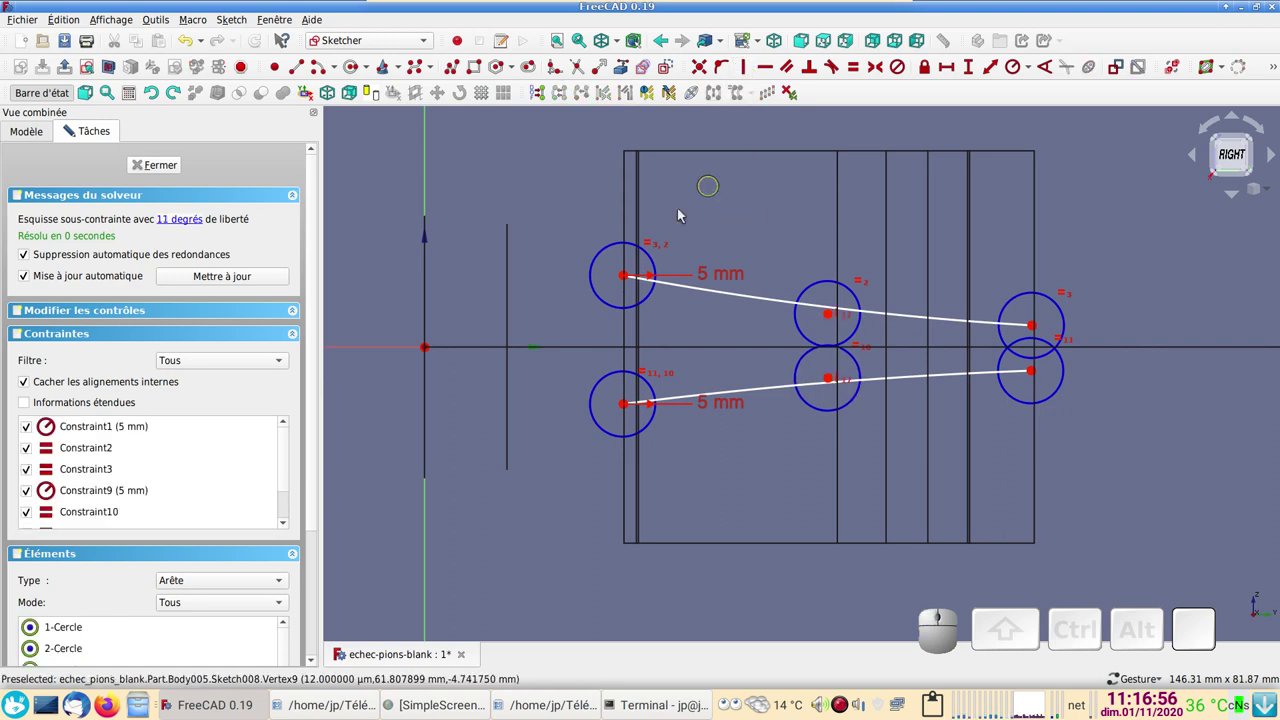
- Align the two curves' right end points vertically
left_click(628, 277)
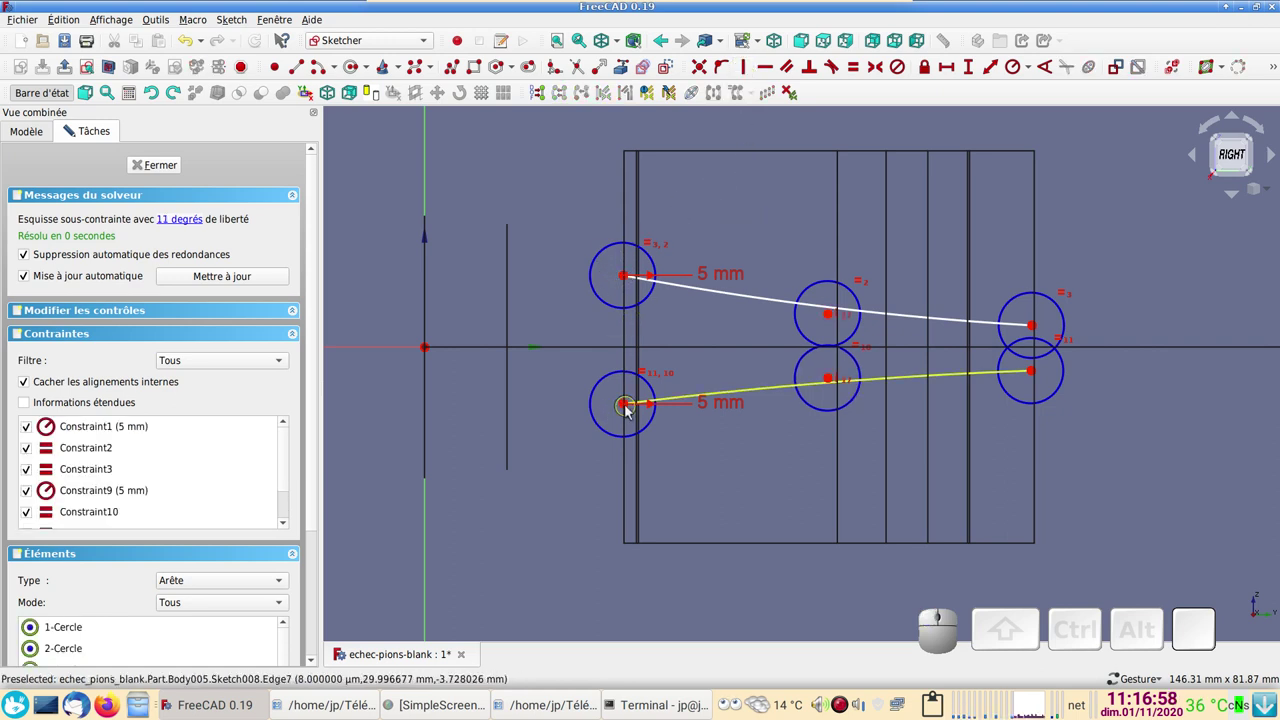
left_click(630, 409)
left_click(747, 68)
left_click(1038, 327)
left_click(1036, 373)
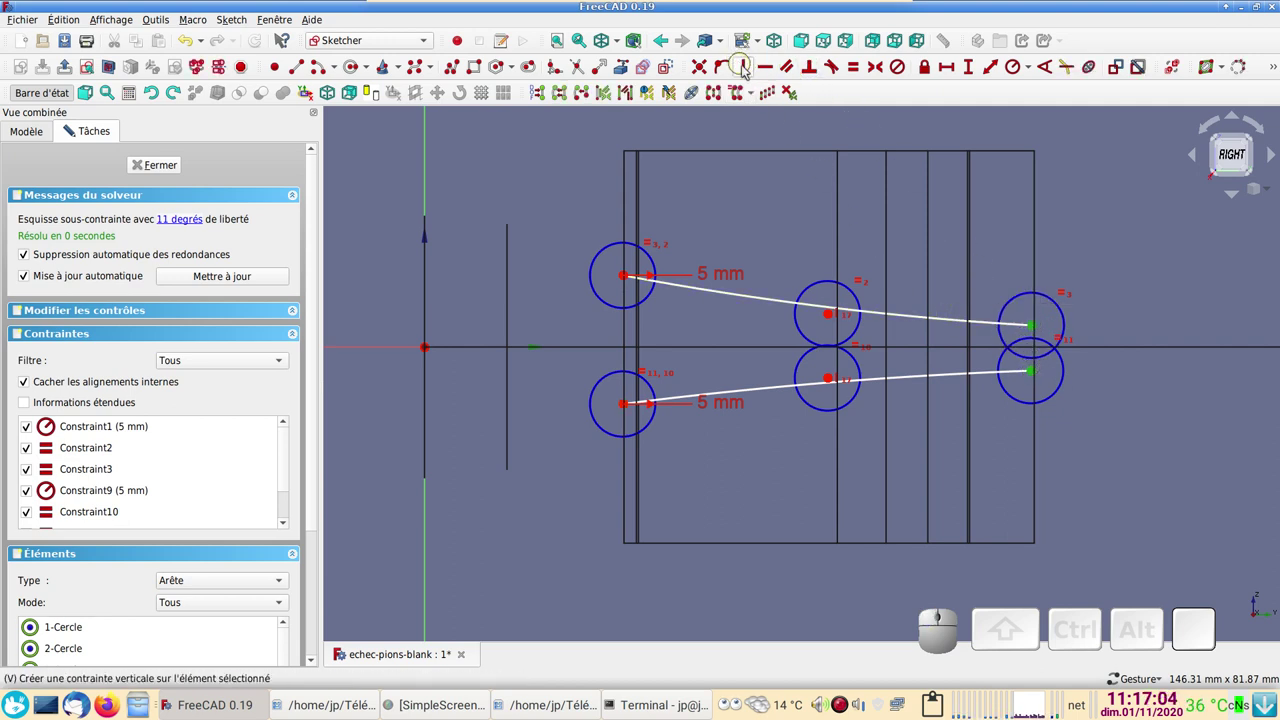
left_click(751, 74)
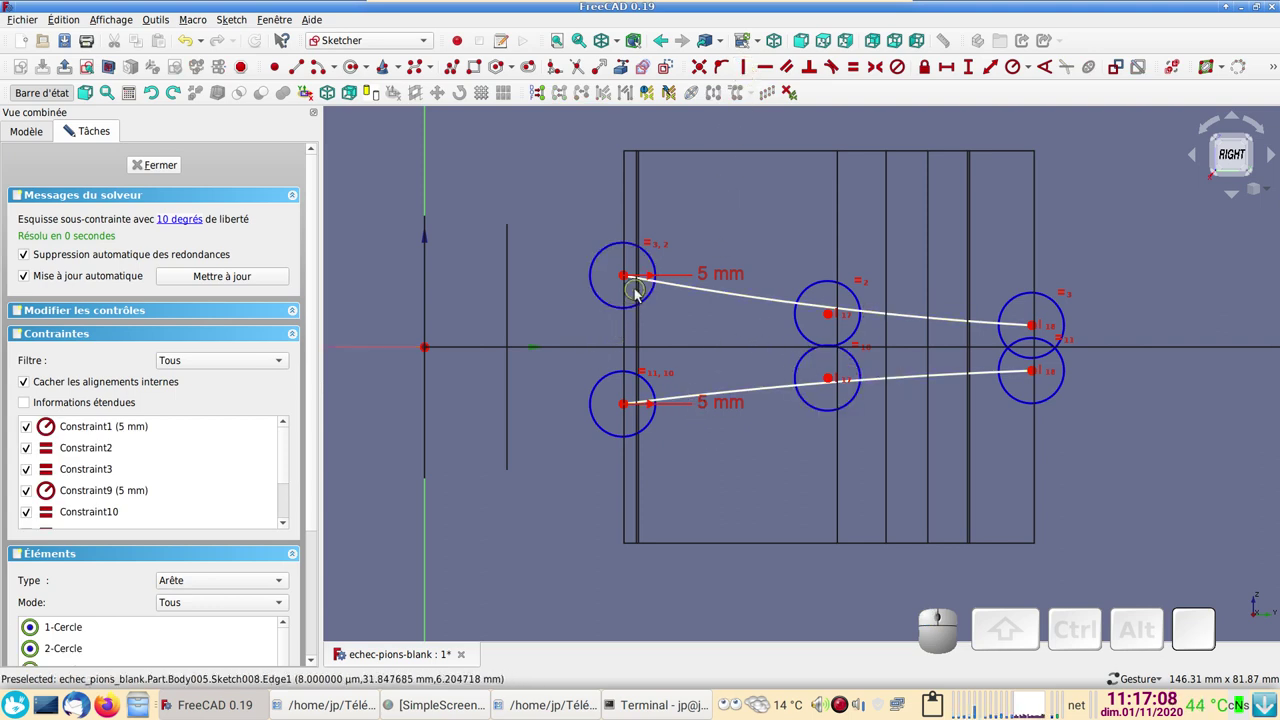
- Make the curves' left ends symmetric about the horizontal axis
left_click(626, 279)
left_click(400, 352)
left_click(630, 410)
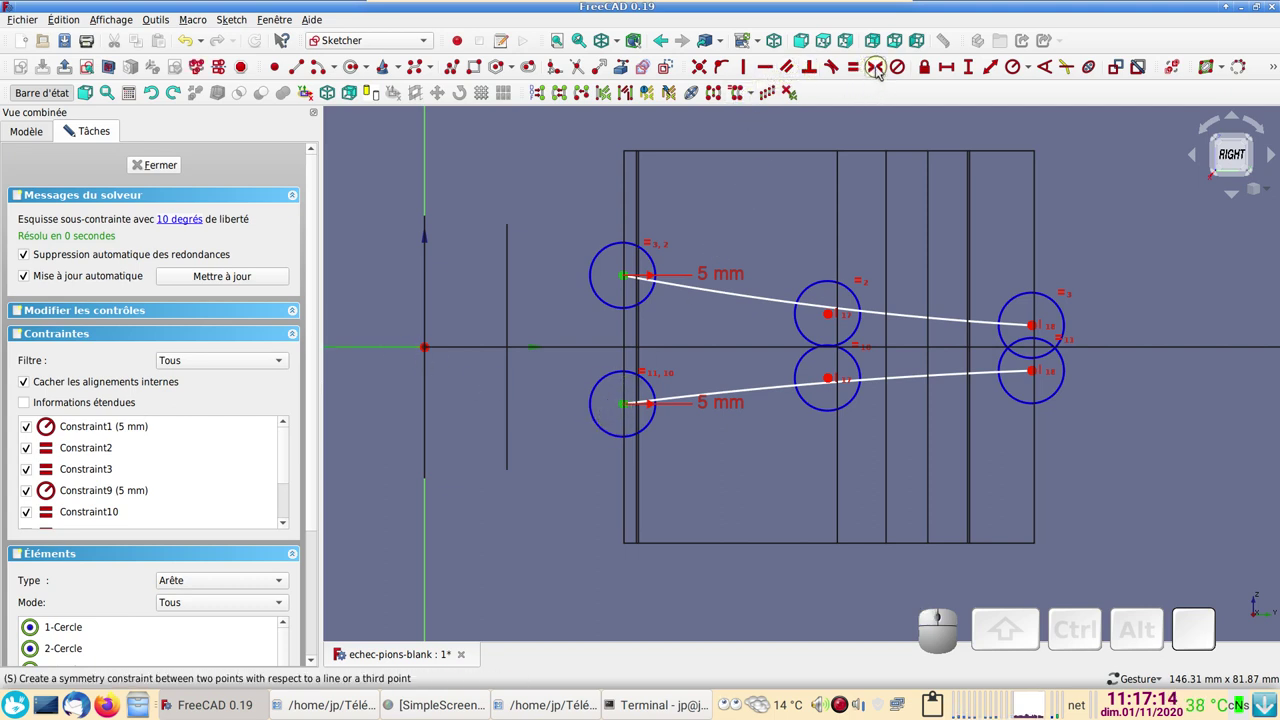
left_click(882, 72)
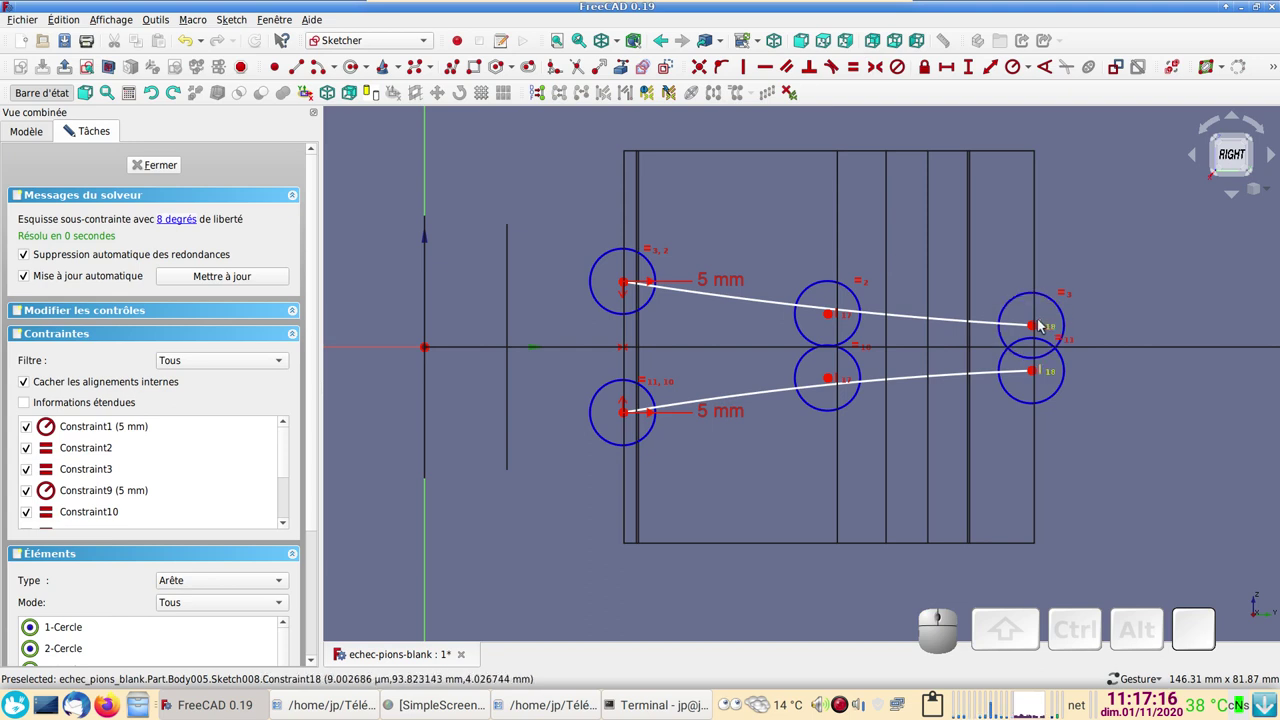
- Try a symmetry on the right ends about the horizontal axis, then undo it as redundant
left_click(1035, 329)
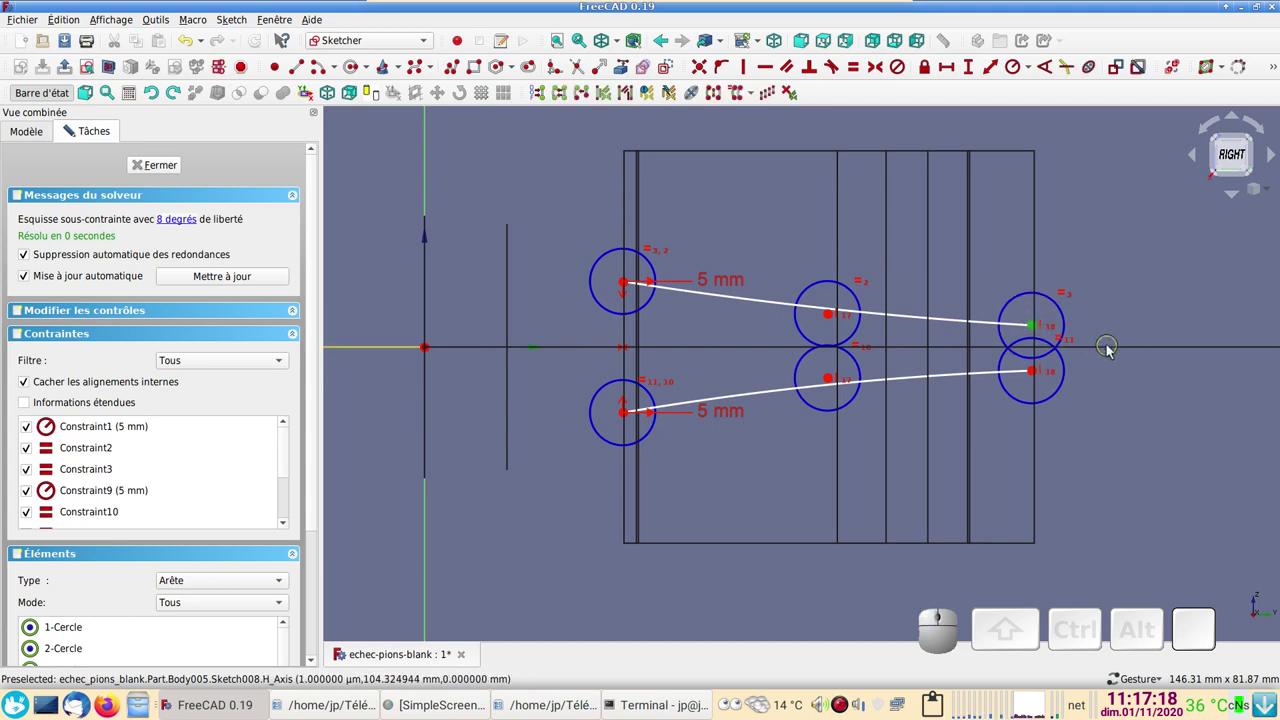
left_click(1113, 351)
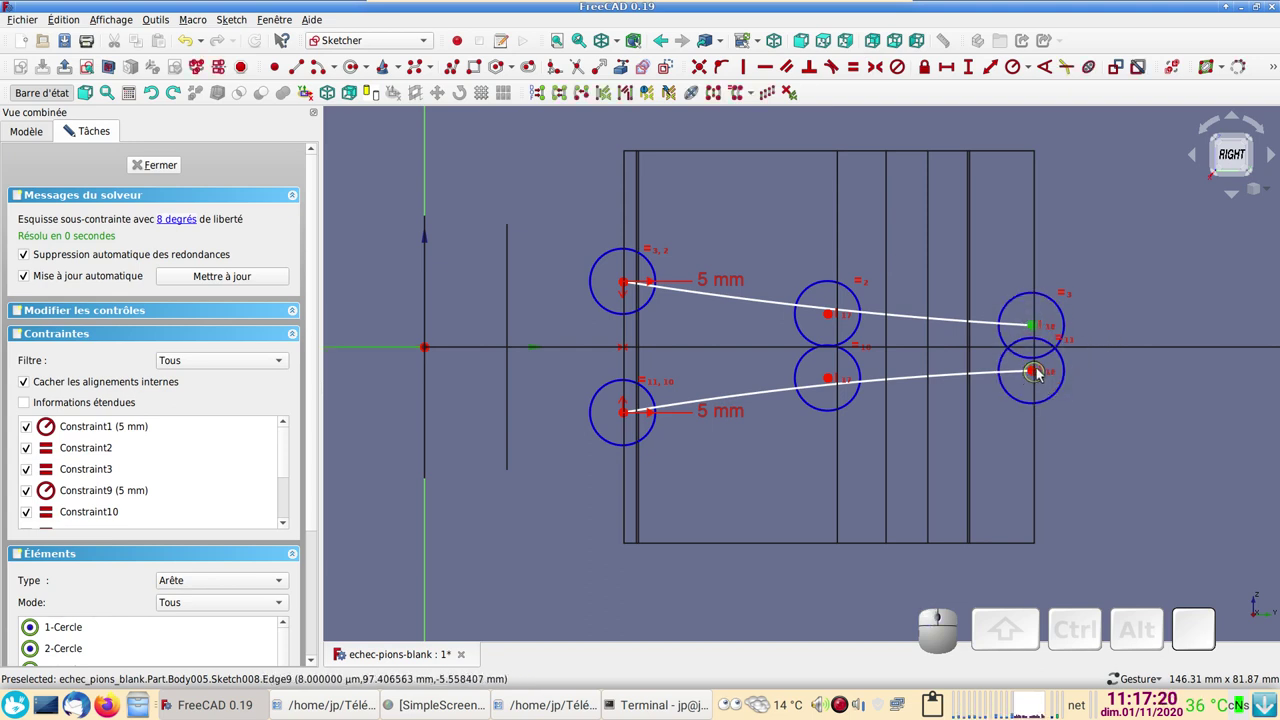
left_click(1038, 373)
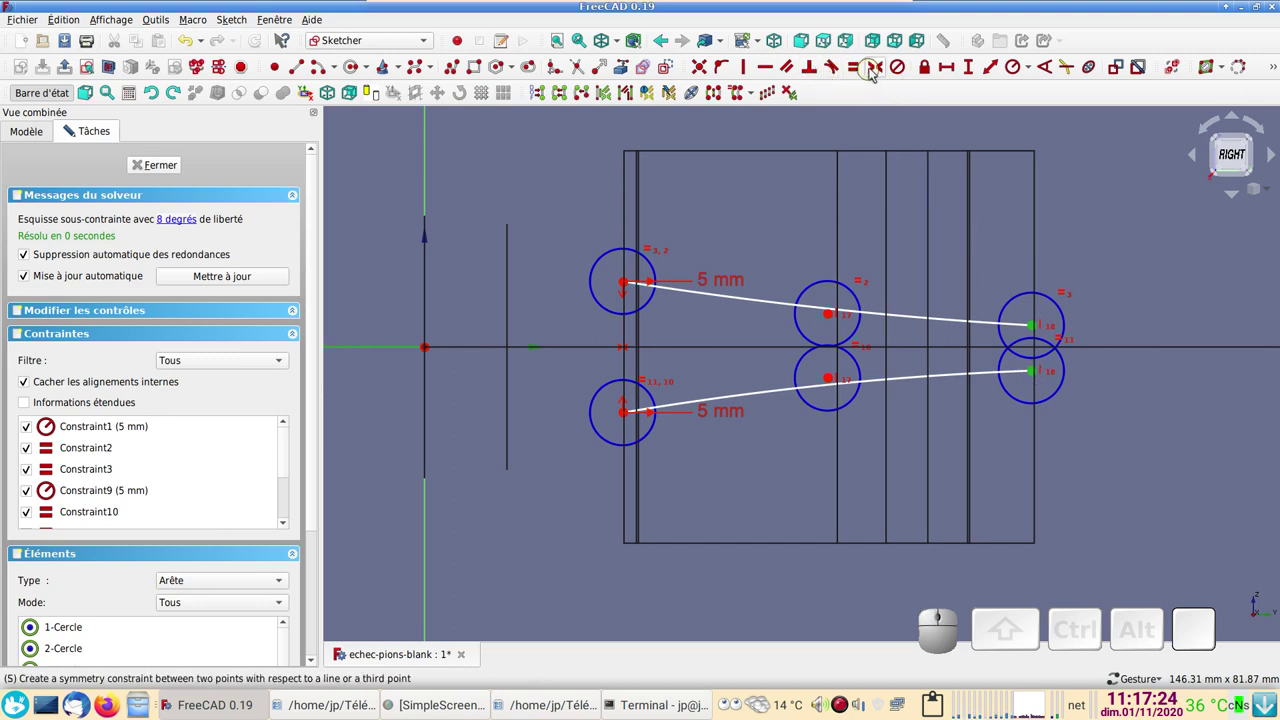
left_click(881, 68)
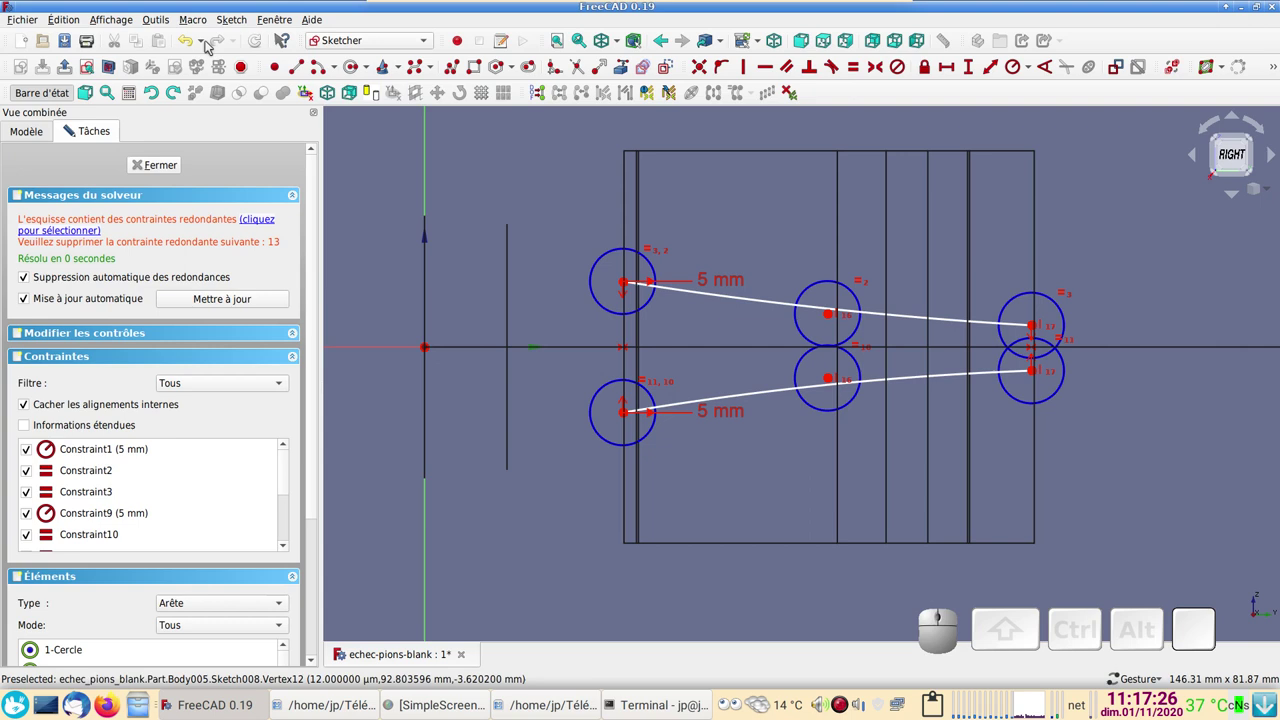
left_click(194, 44)
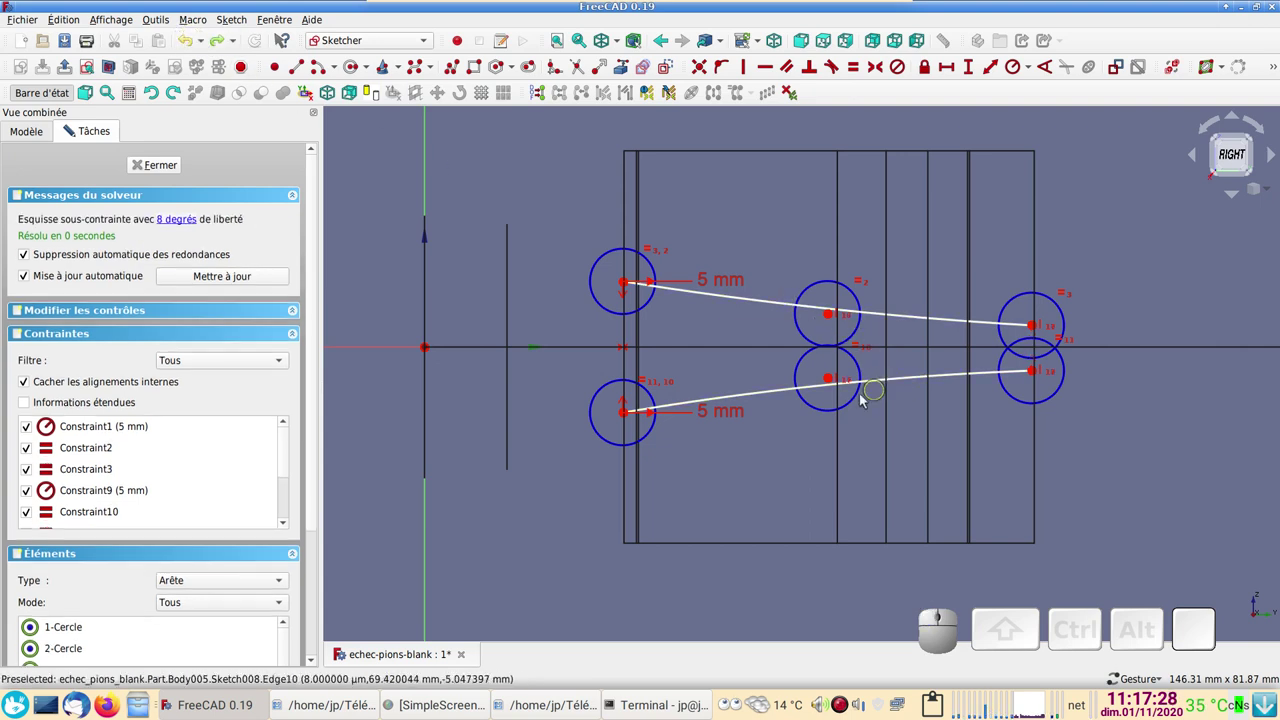
right_click(731, 322)
left_click(765, 245)
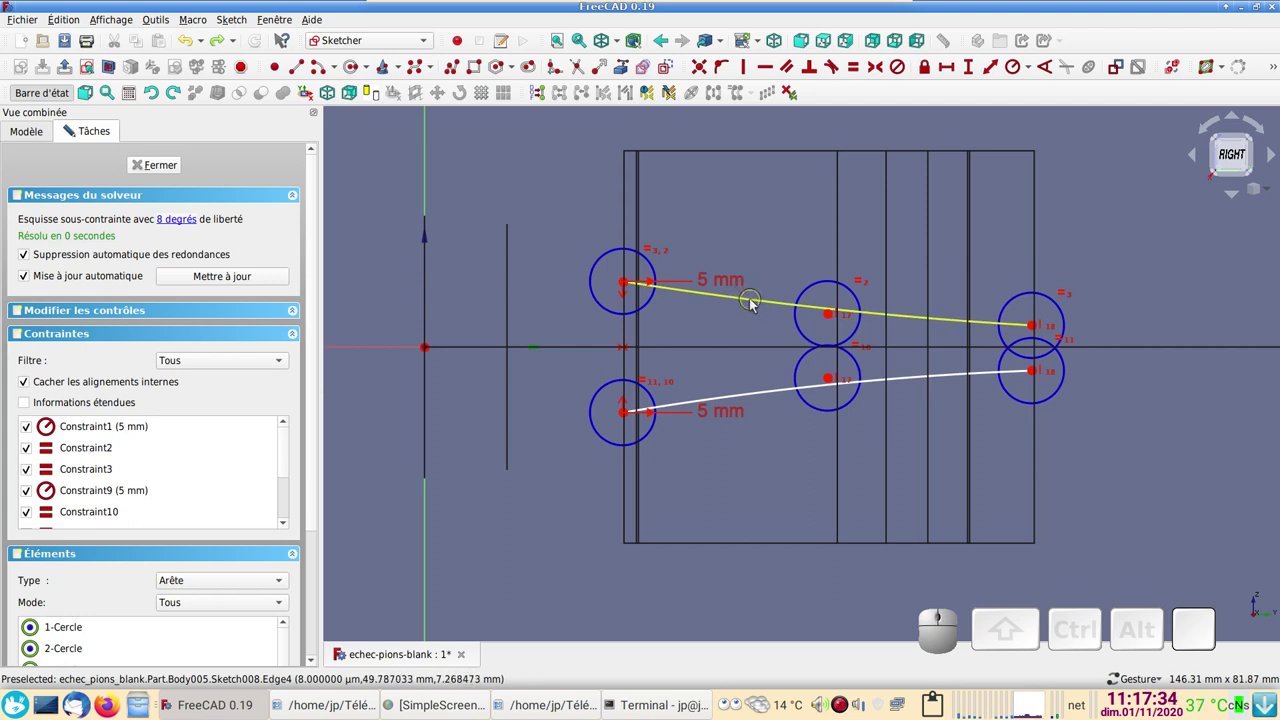
left_click(757, 304)
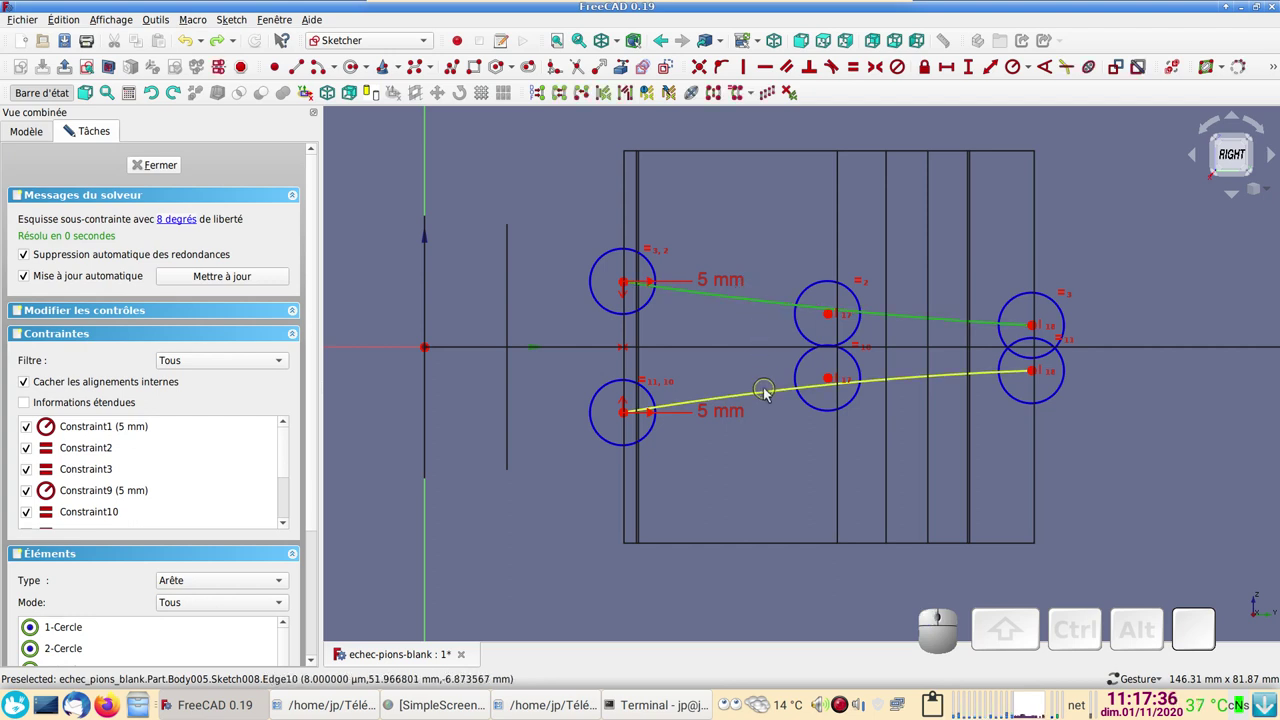
left_click(771, 394)
left_click(858, 77)
left_click(763, 348)
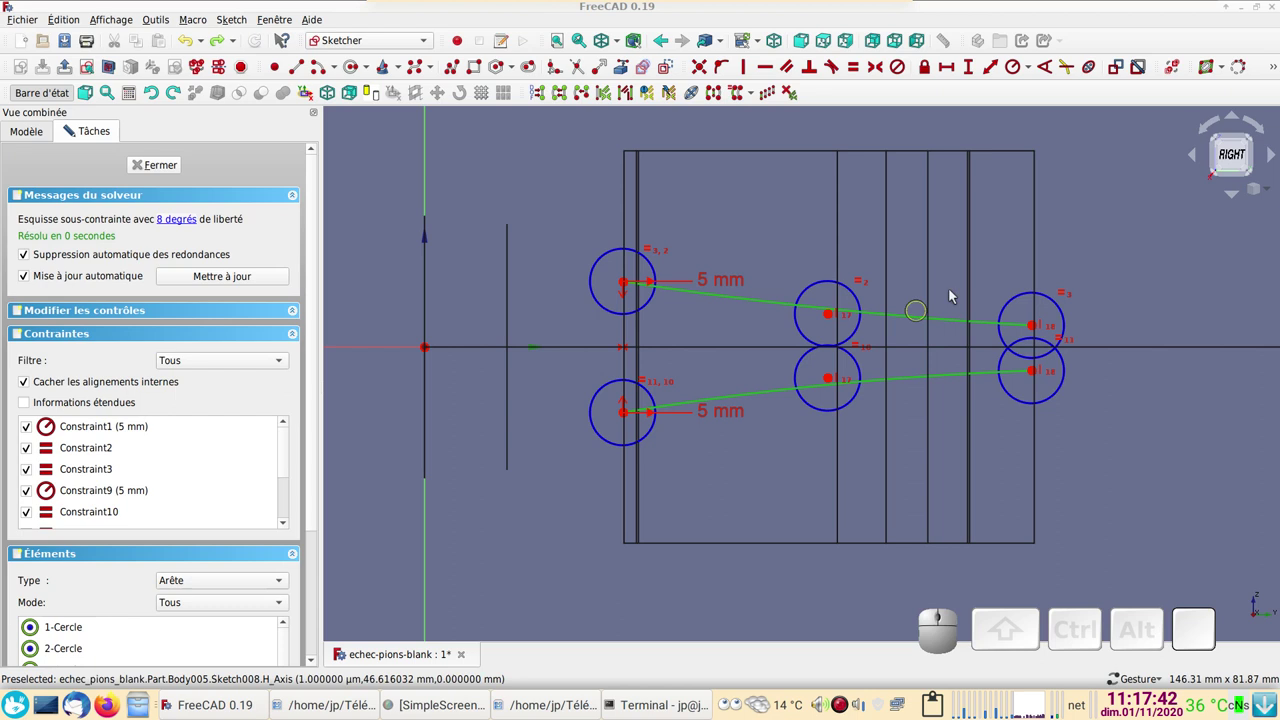
left_click_drag(1141, 421, 861, 402)
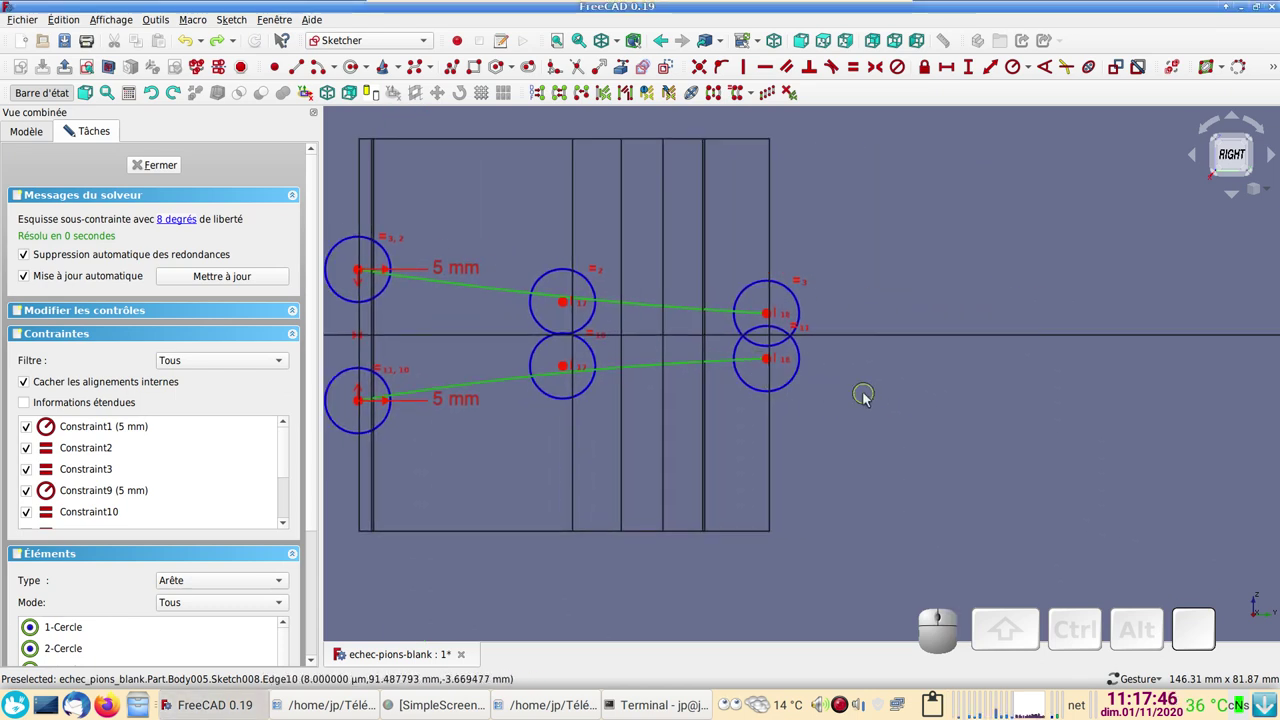
middle_click(854, 401)
middle_click(813, 404)
left_click_drag(790, 390, 617, 199)
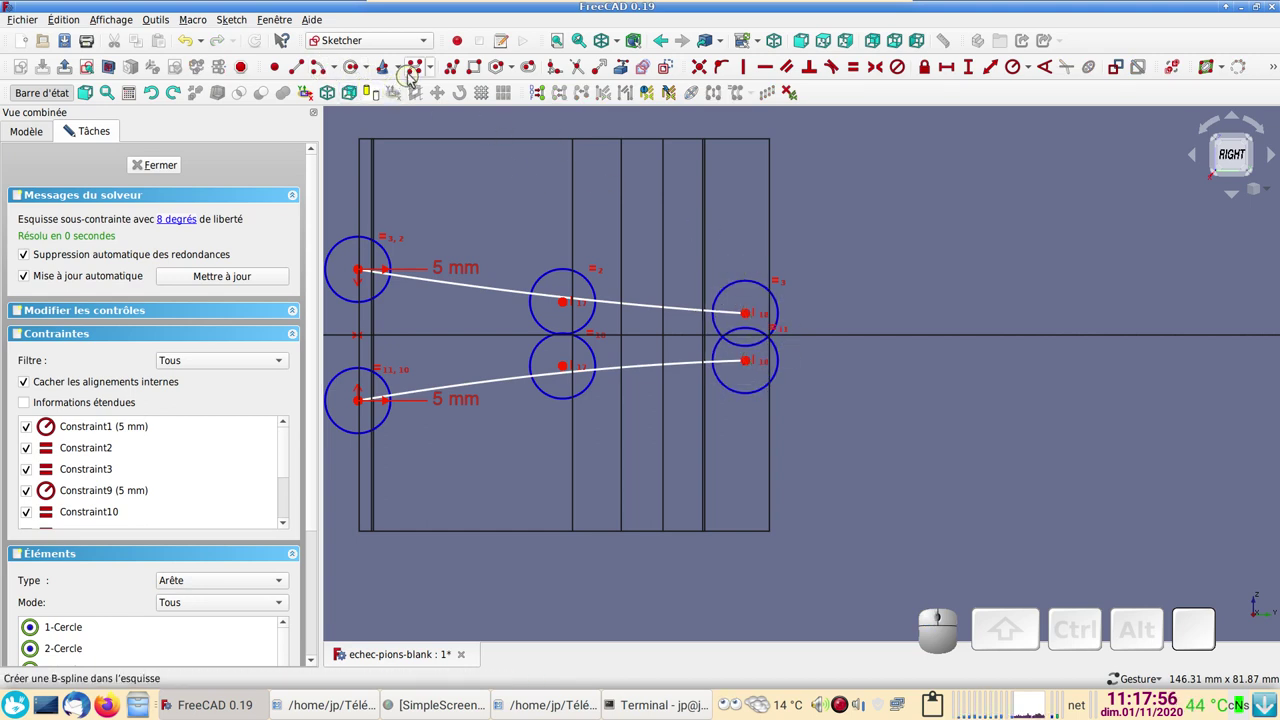
- Join the right ends with a short B-spline and the left ends with a straight line, closing the profile
left_click(419, 69)
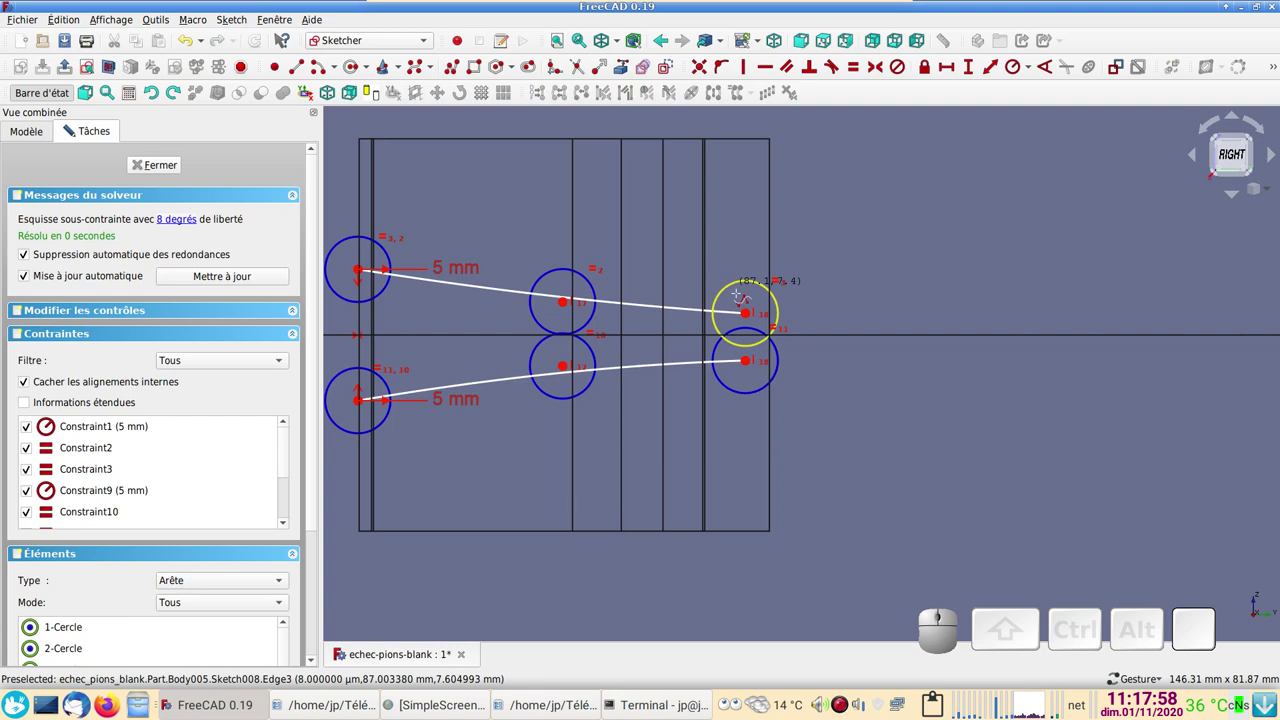
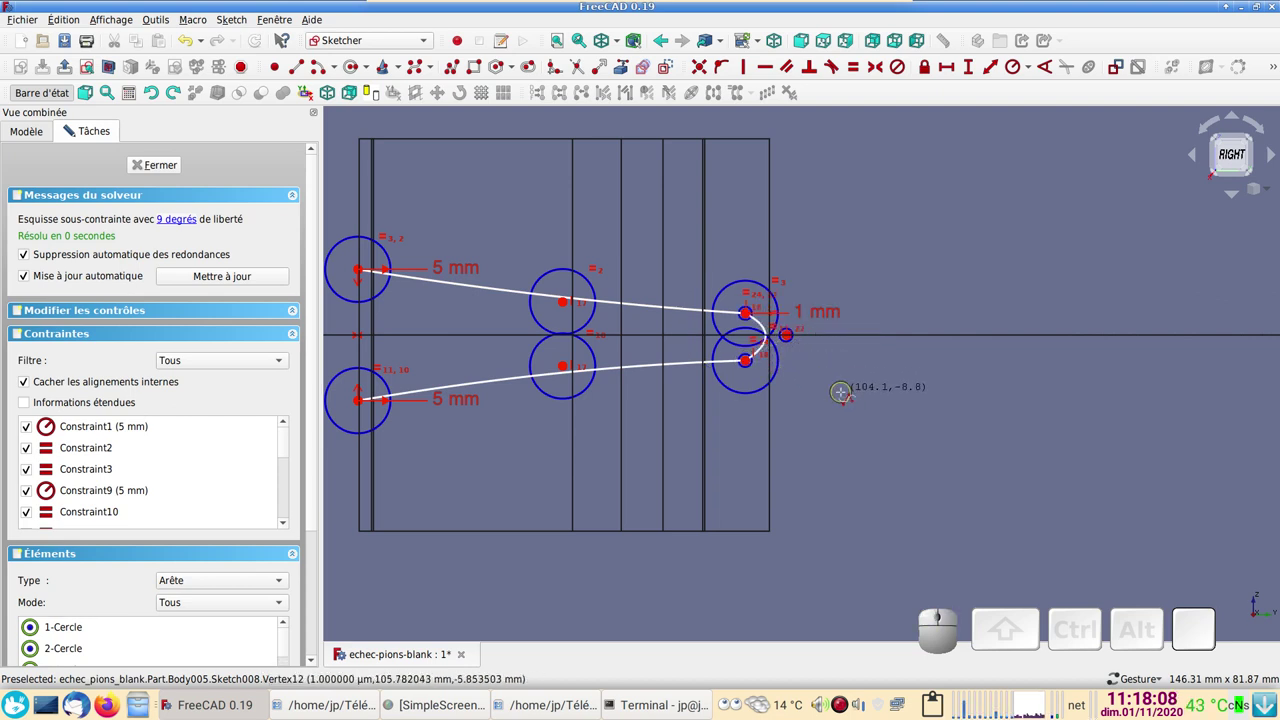
scroll("up", 3)
scroll("down", 3)
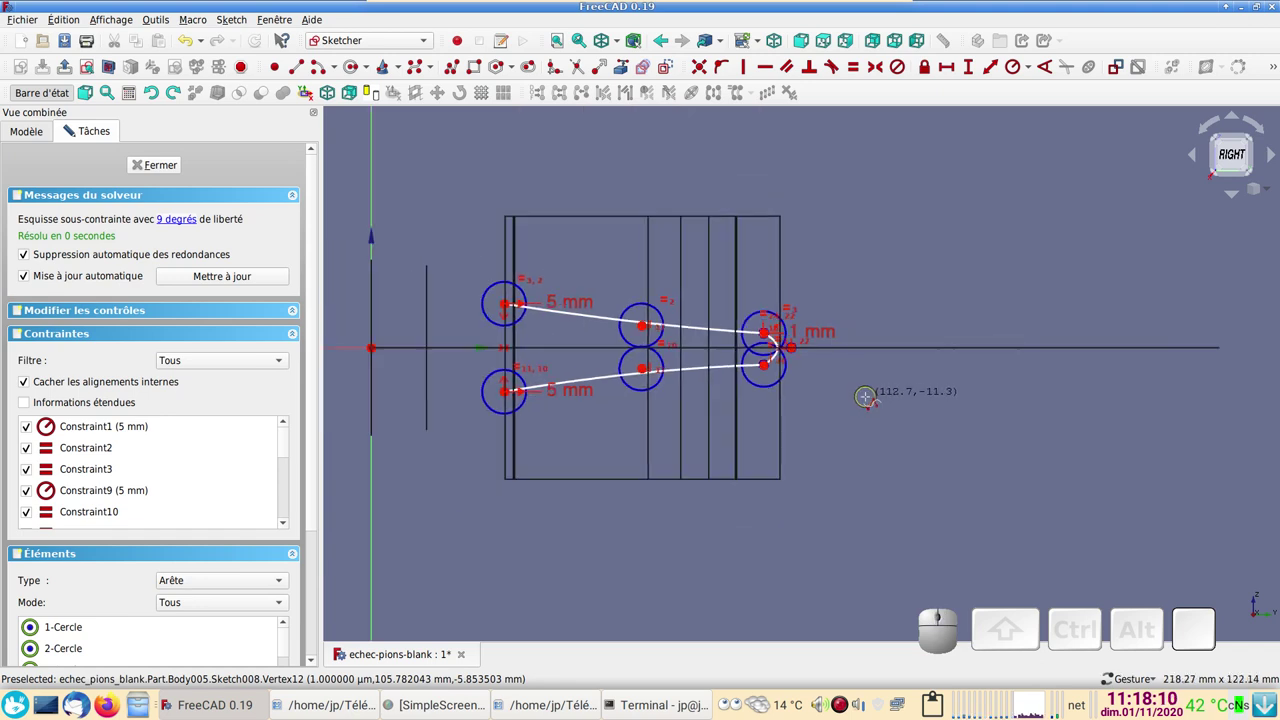
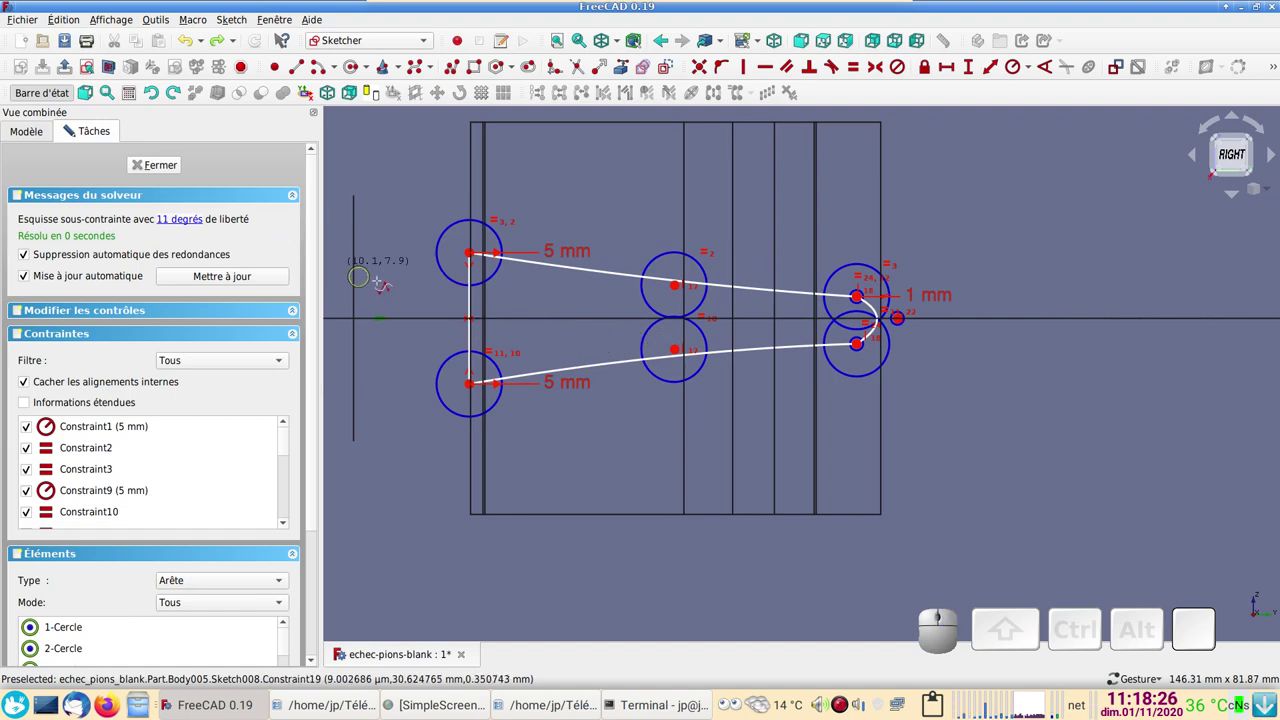
scroll("down", 3)
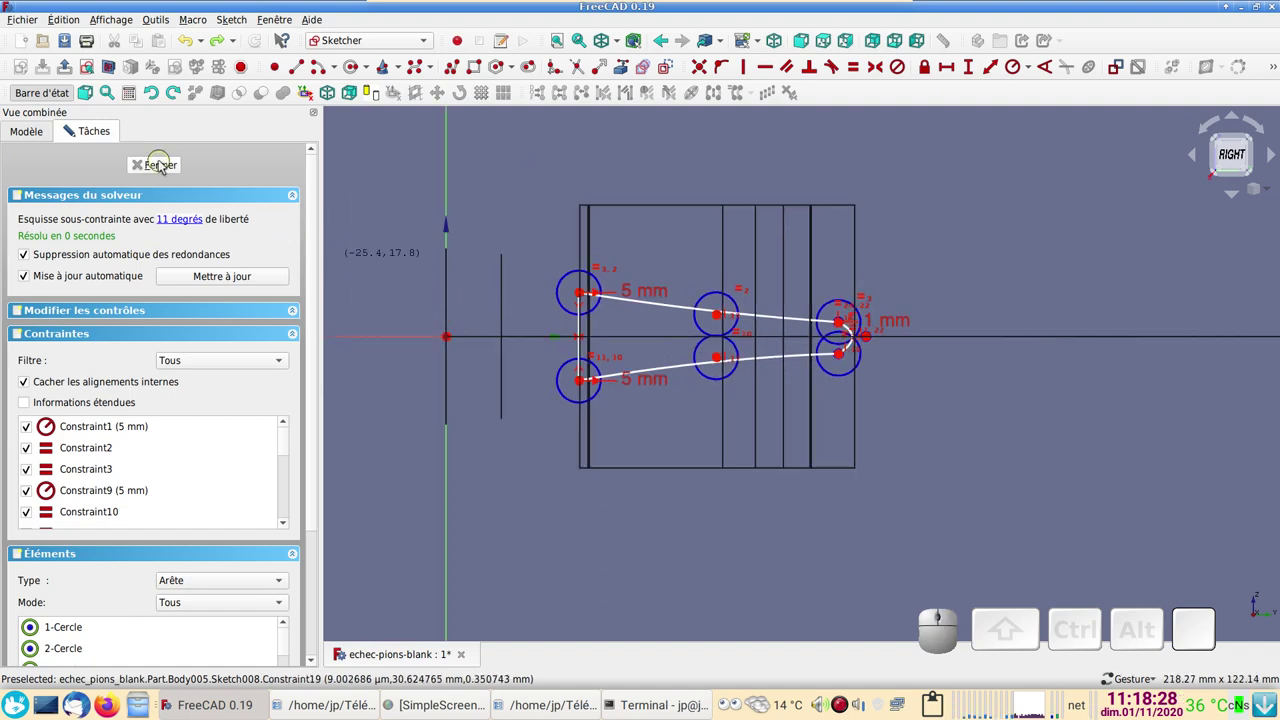
- Finish the sketch, inspect the model in 3D and delete the clone Body006
left_click(165, 167)
scroll("down", 3)
left_click_drag(728, 386, 753, 446)
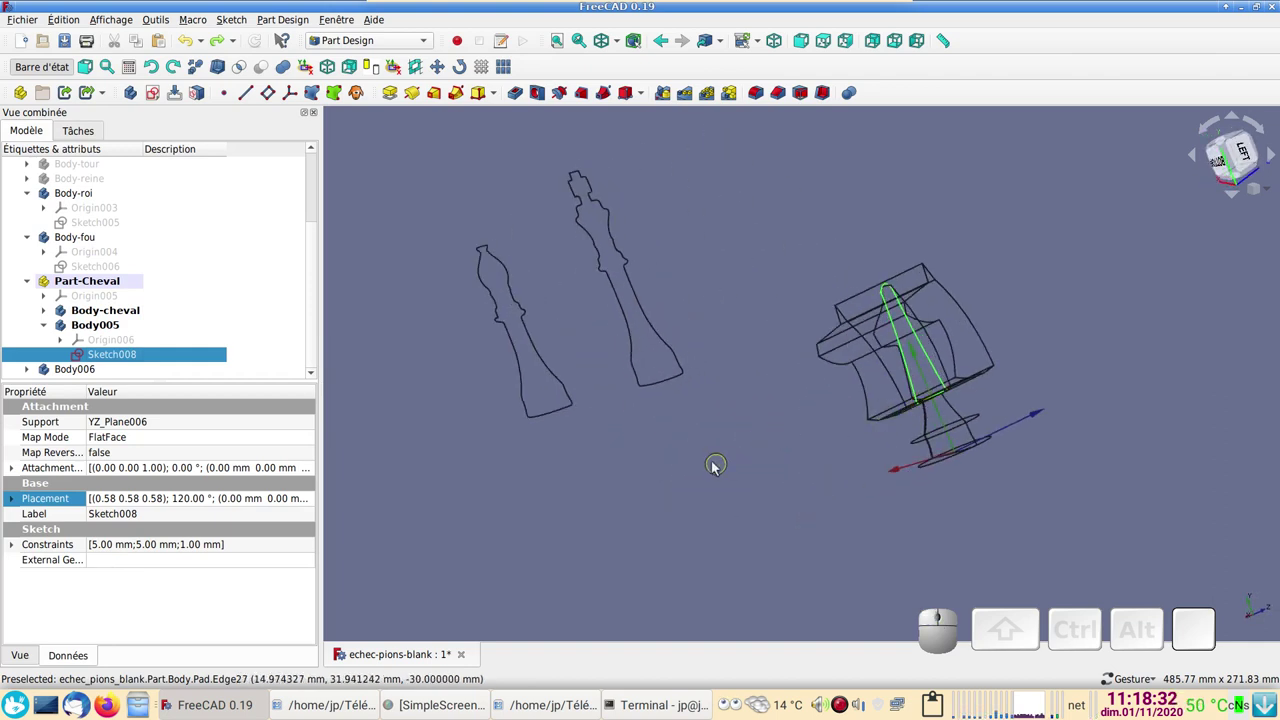
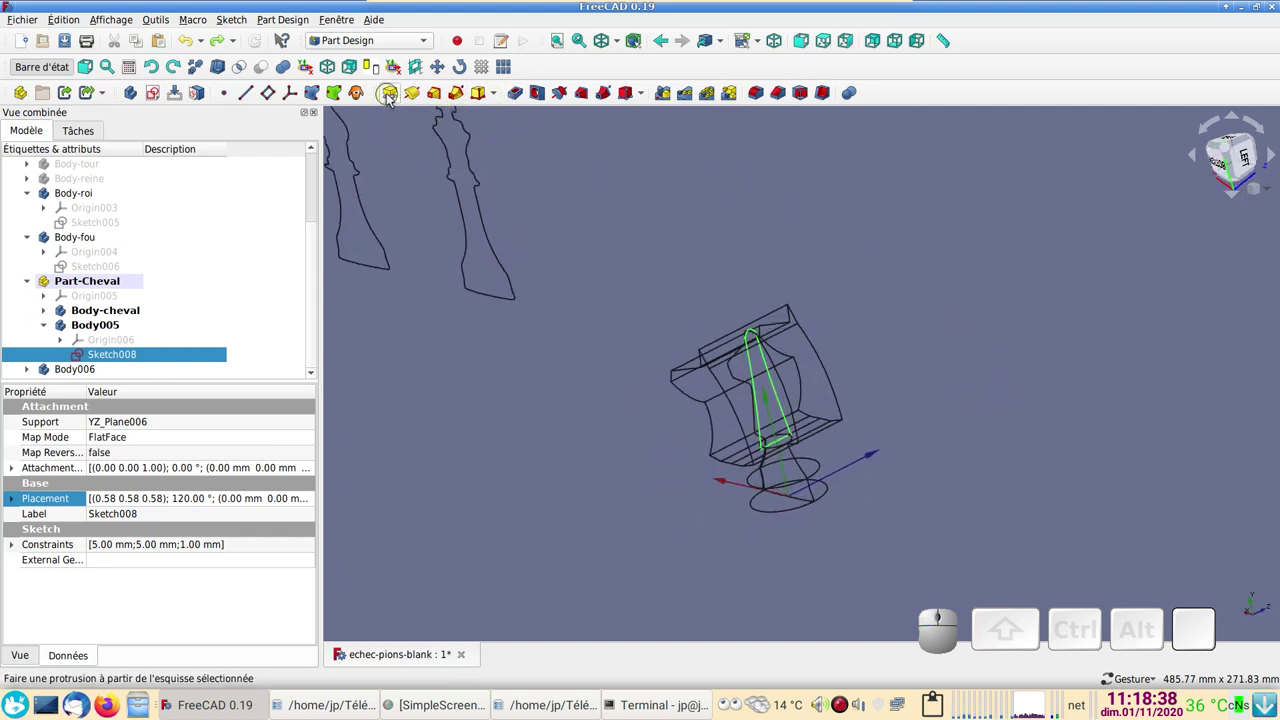
scroll("down", 3)
scroll("down", 3)
left_click(37, 376)
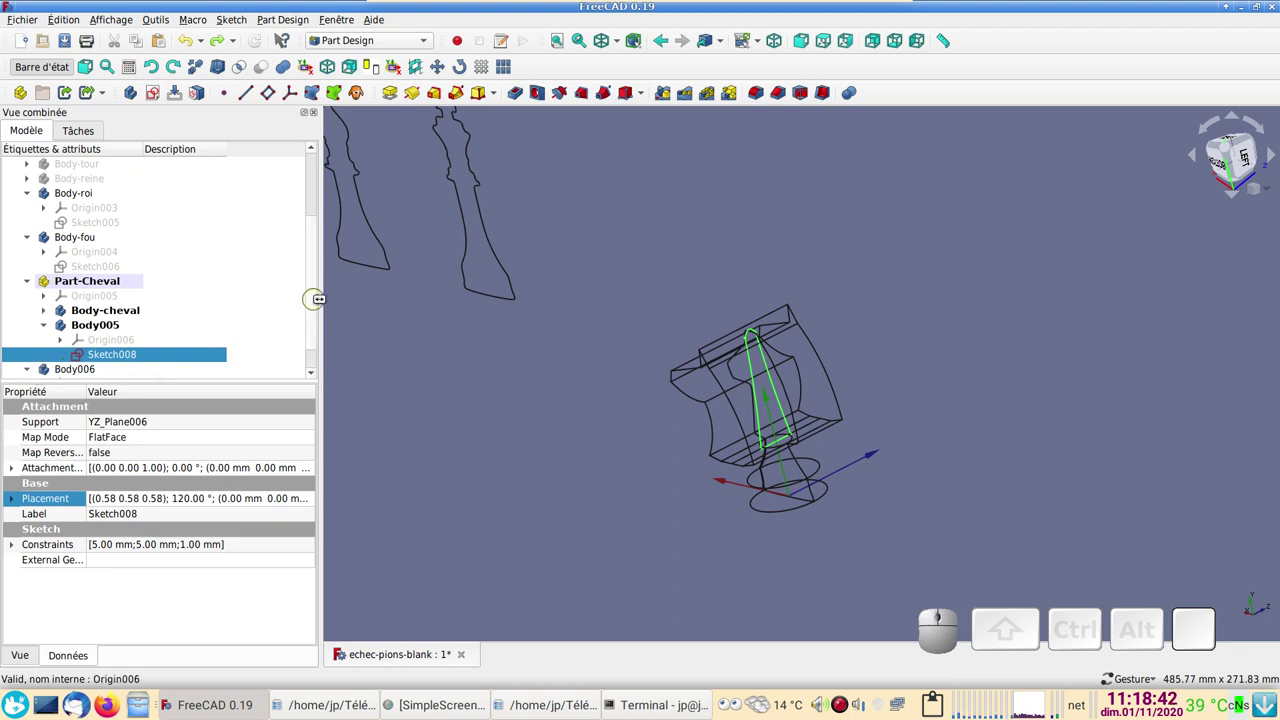
left_click_drag(323, 297, 108, 351)
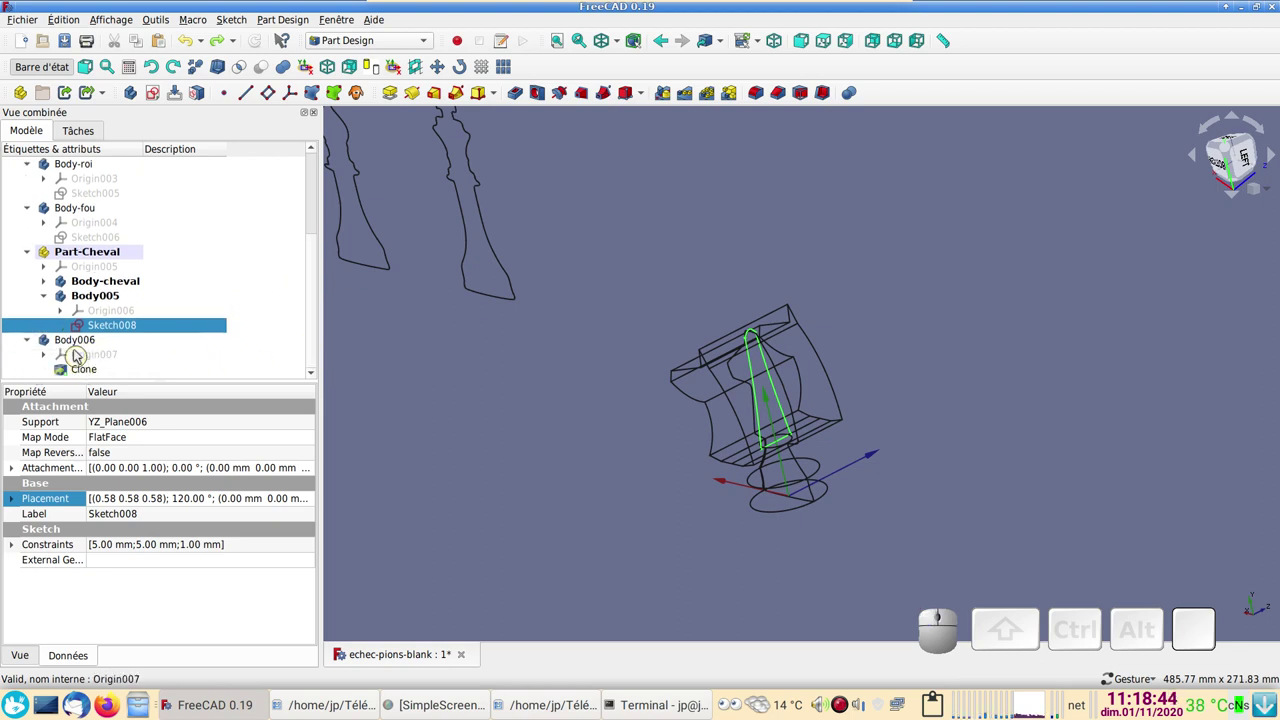
left_click(77, 350)
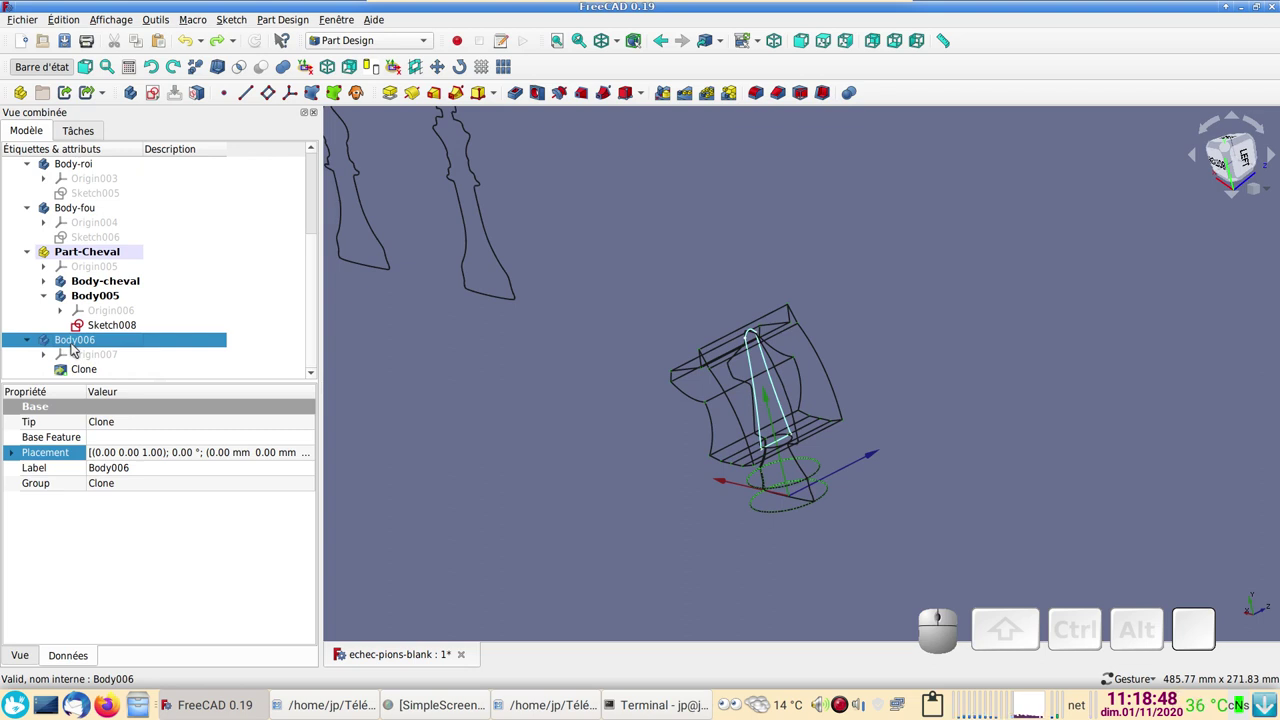
key("Delete")
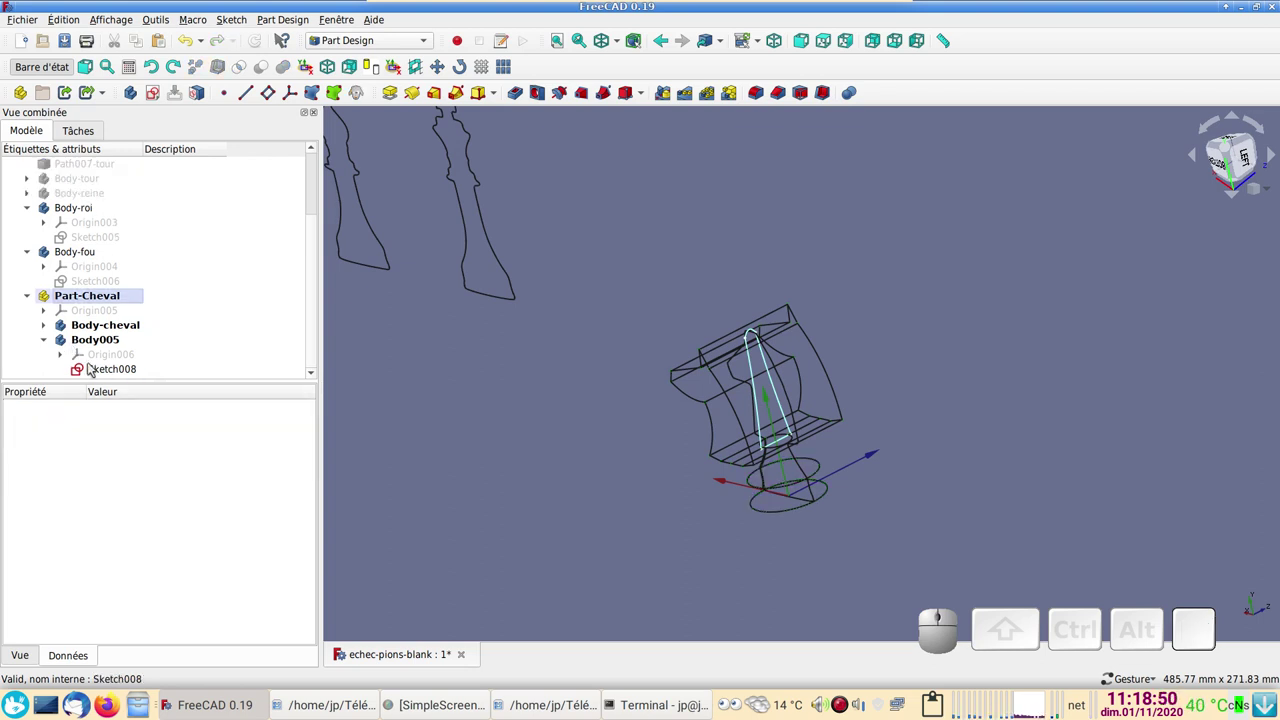
- Start a pad of Sketch008 and cancel it
left_click(94, 370)
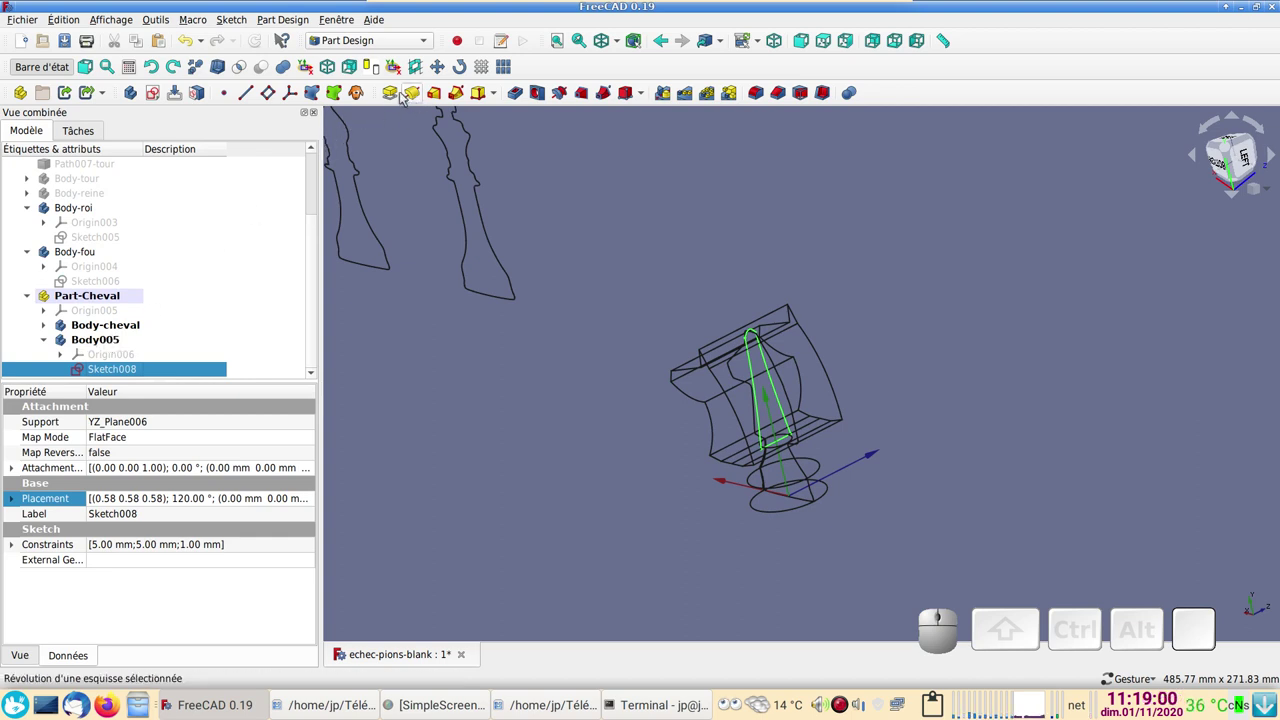
left_click(395, 96)
left_click_drag(989, 315, 331, 228)
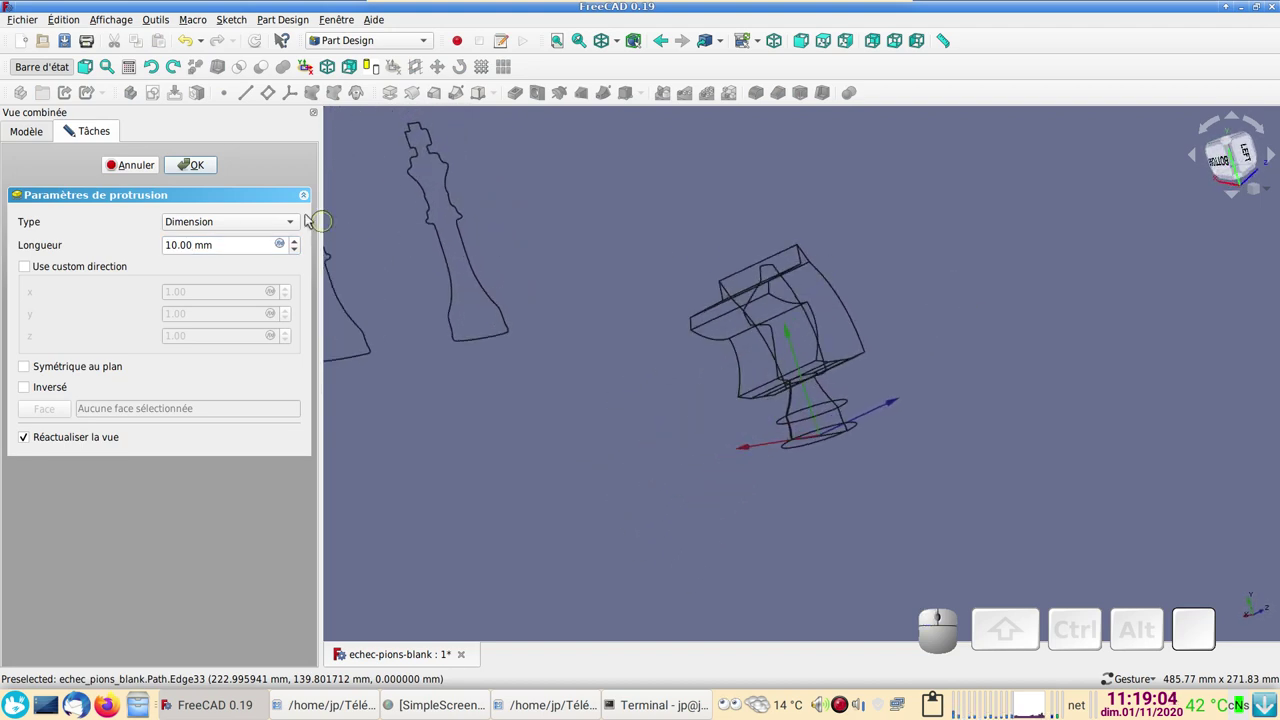
left_click(54, 372)
left_click(130, 172)
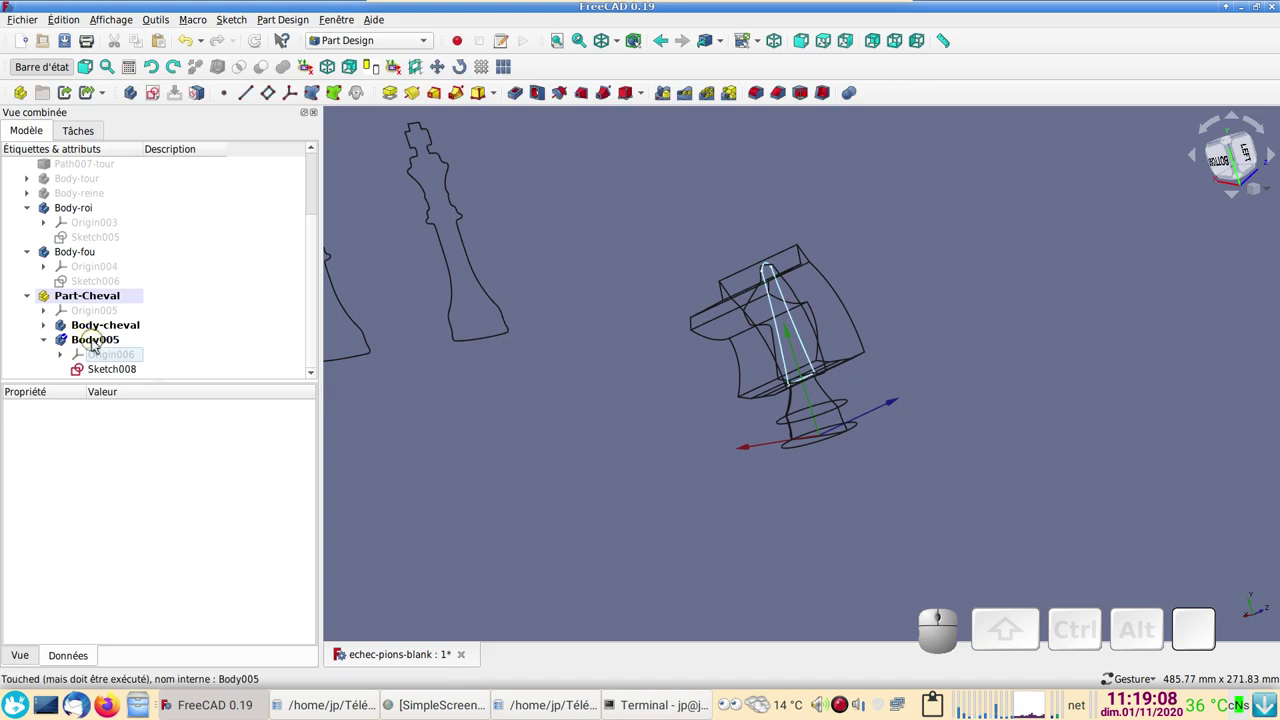
- Preview a symmetric pad of Sketch008 from Body005, then cancel it
right_click(99, 347)
left_click(141, 350)
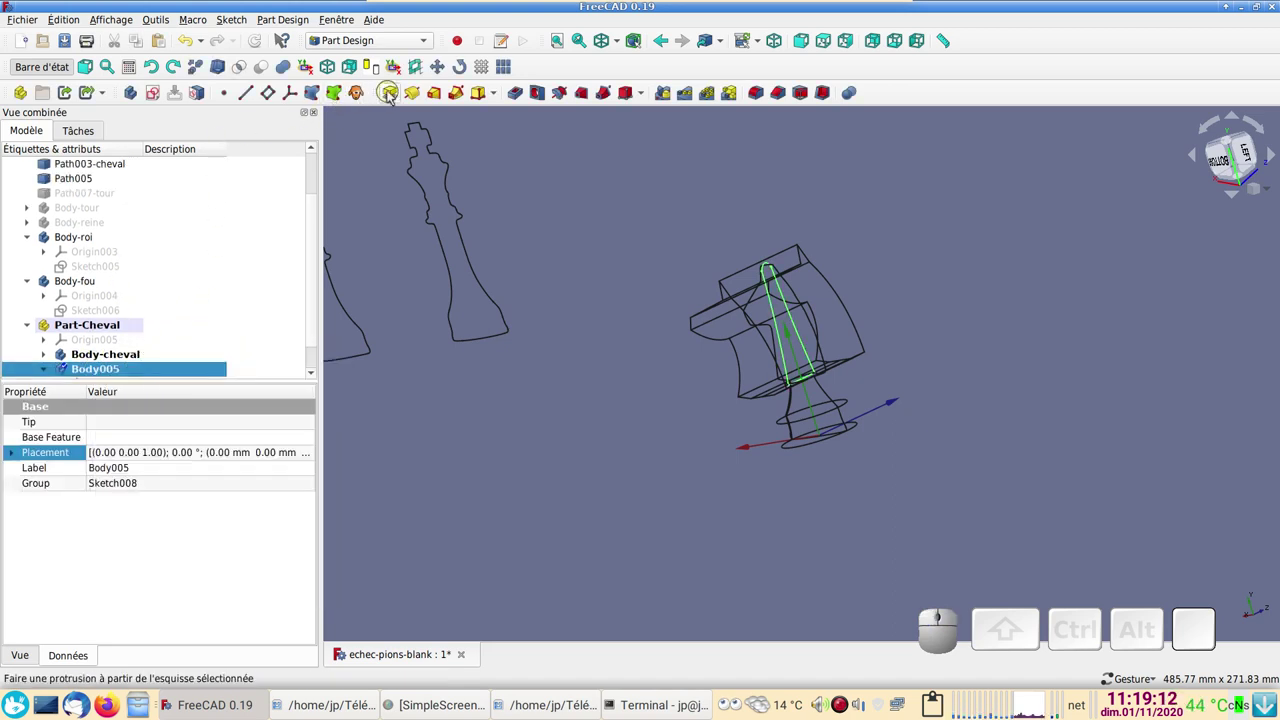
left_click(393, 94)
left_click_drag(866, 281, 256, 273)
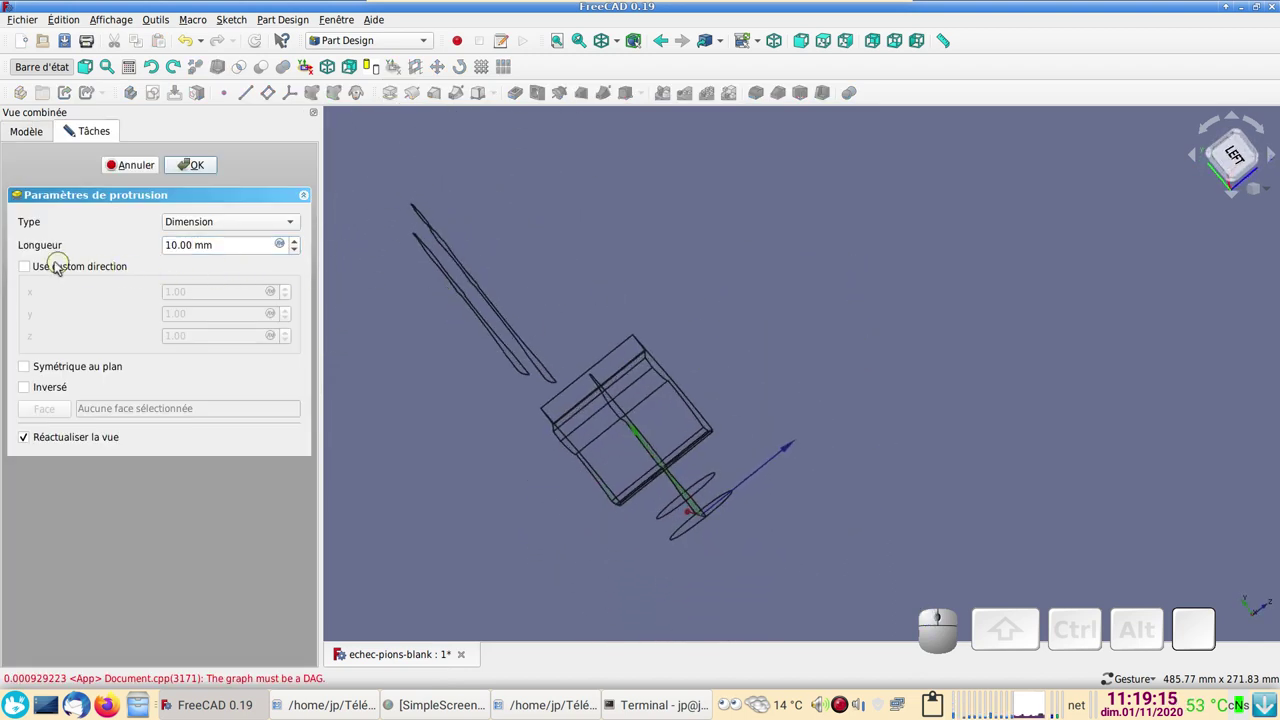
left_click(29, 373)
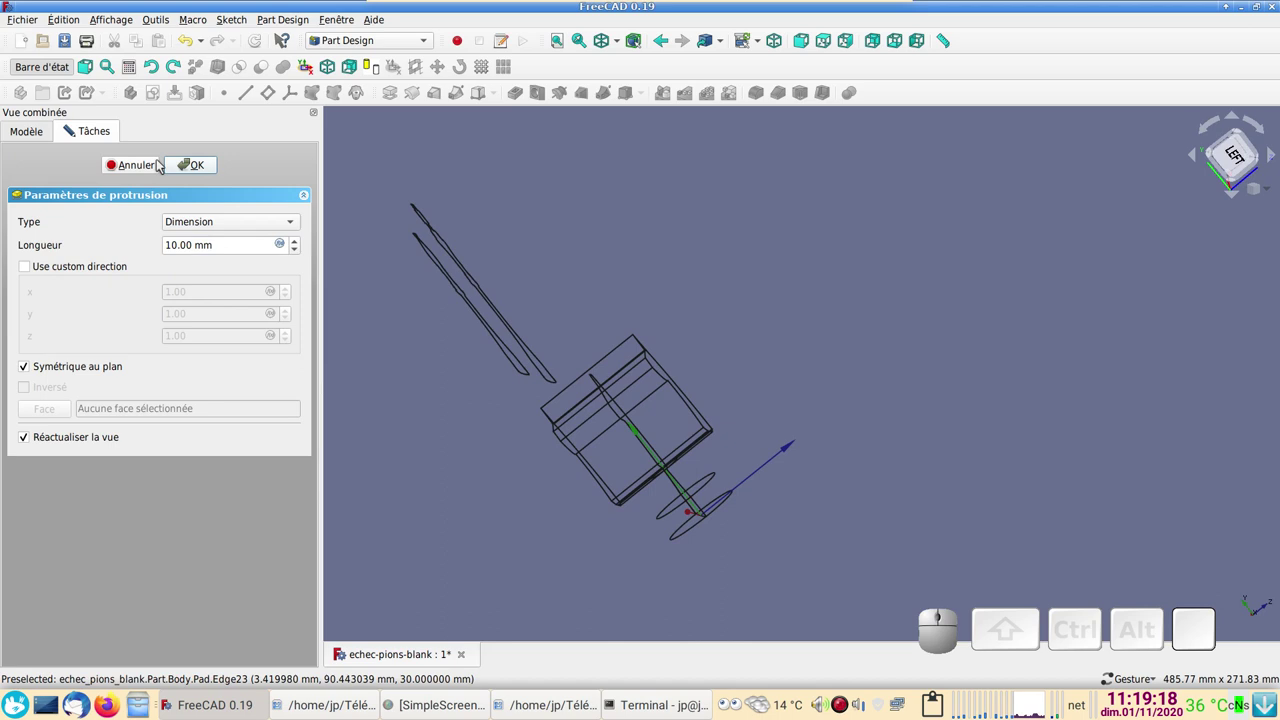
left_click(148, 166)
scroll("down", 3)
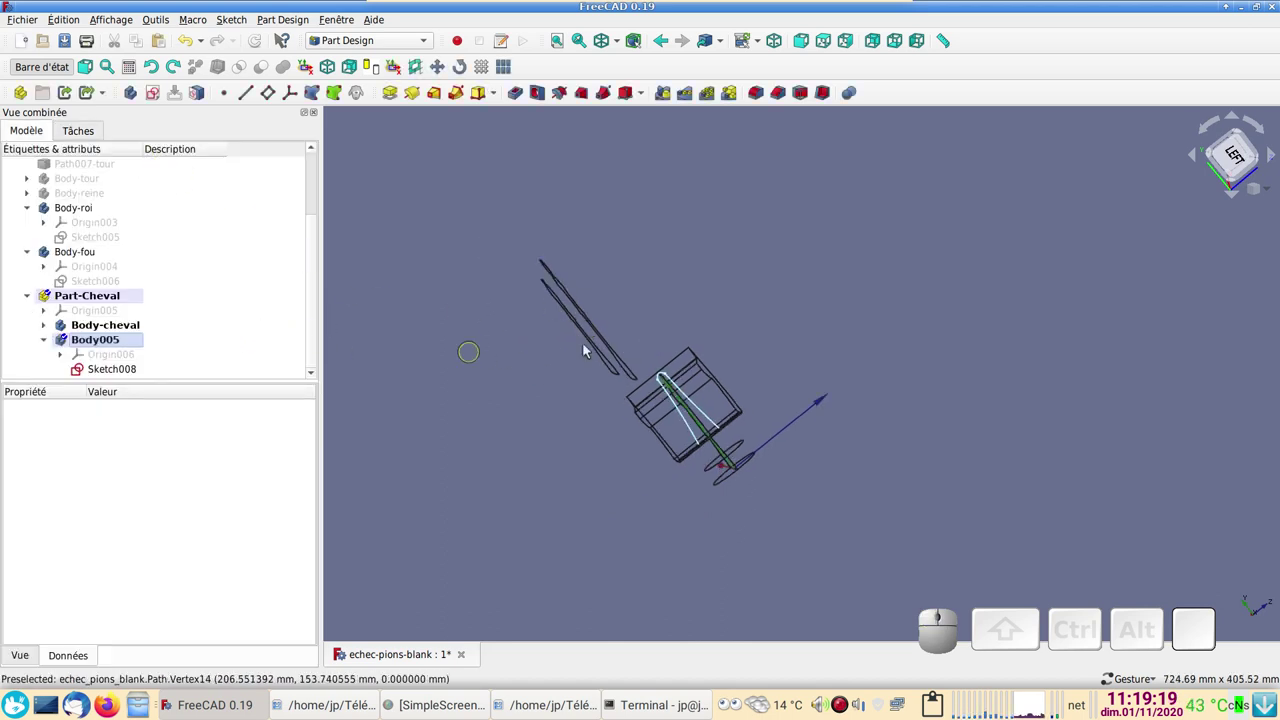
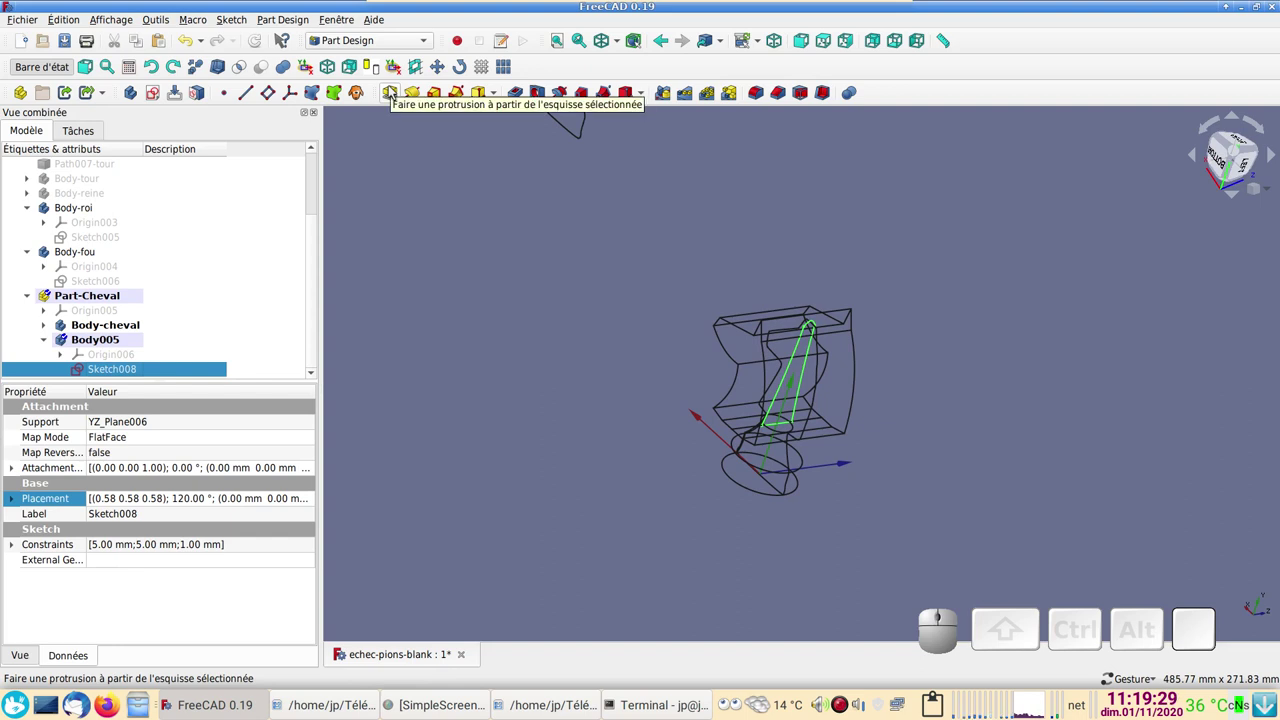
left_click(395, 93)
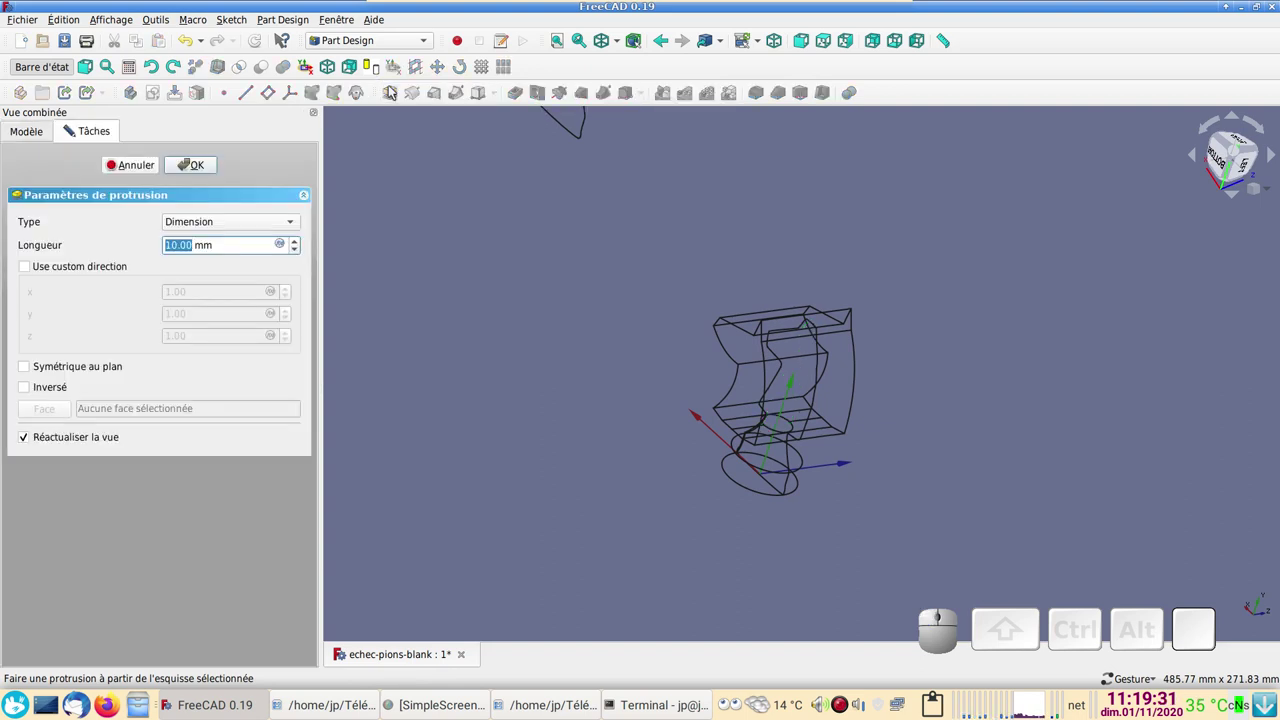
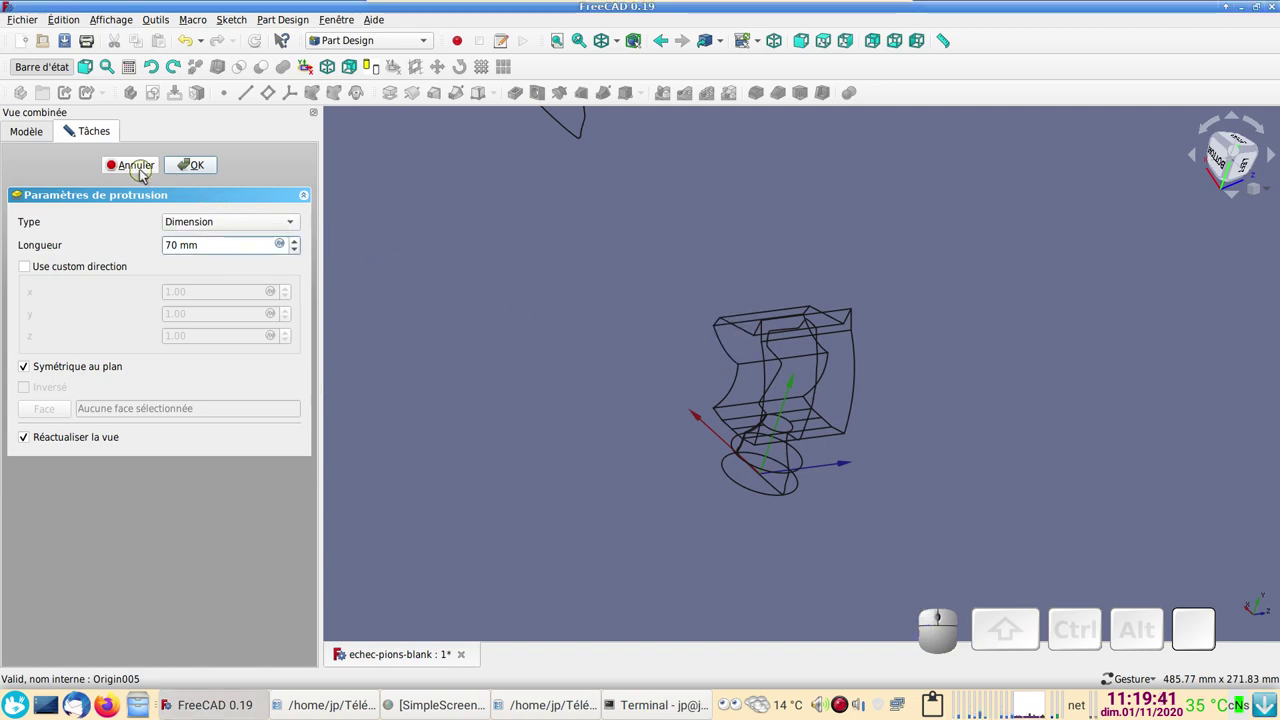
left_click(147, 171)
scroll("up", 3)
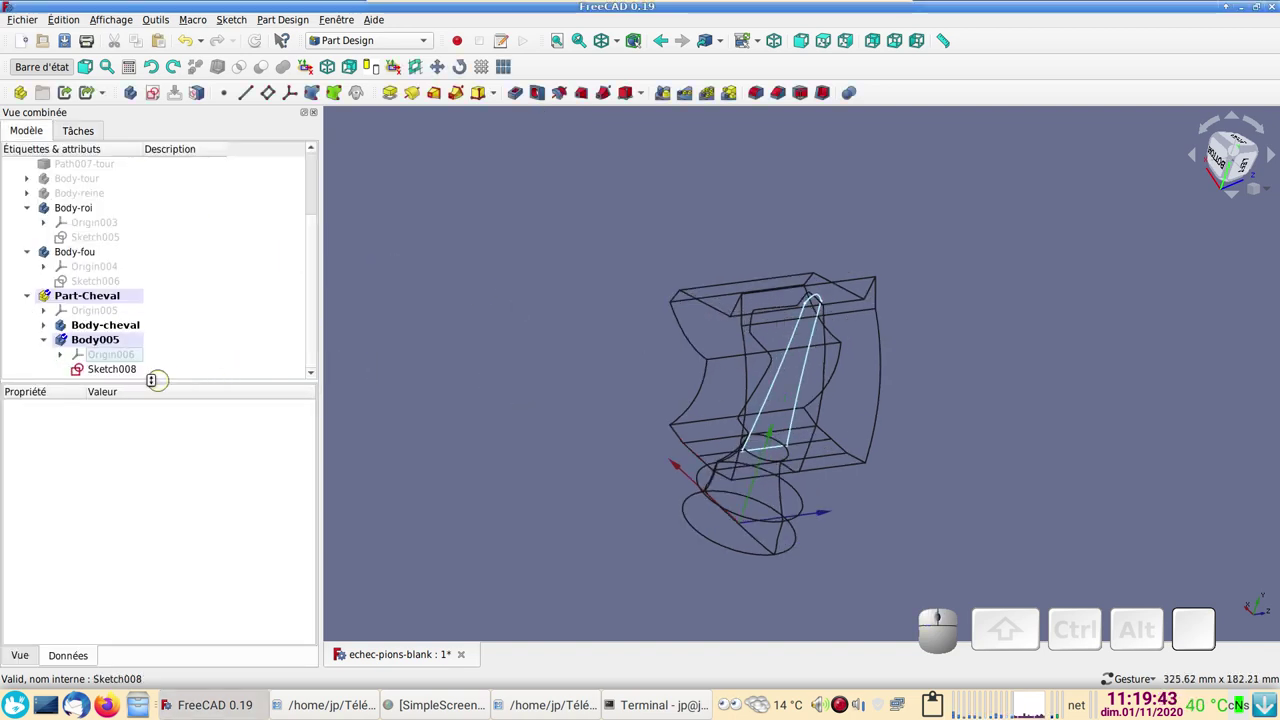
- Reopen Sketch008 and drag the curve's right-end control points to reshape it
left_click(133, 375)
left_click_drag(798, 455, 789, 357)
scroll("up", 3)
scroll("down", 3)
scroll("up", 3)
left_click_drag(629, 375, 667, 364)
scroll("up", 3)
left_click_drag(959, 359, 734, 403)
scroll("up", 3)
left_click_drag(710, 335, 689, 504)
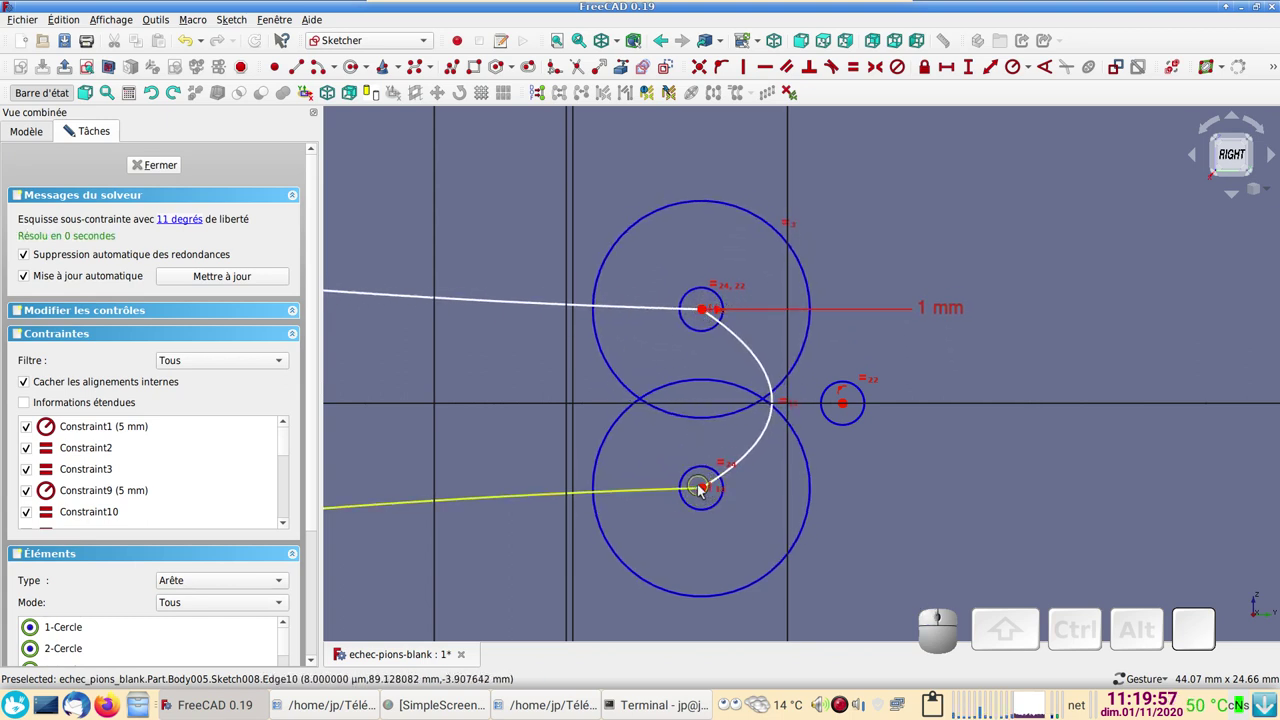
left_click_drag(708, 489, 732, 464)
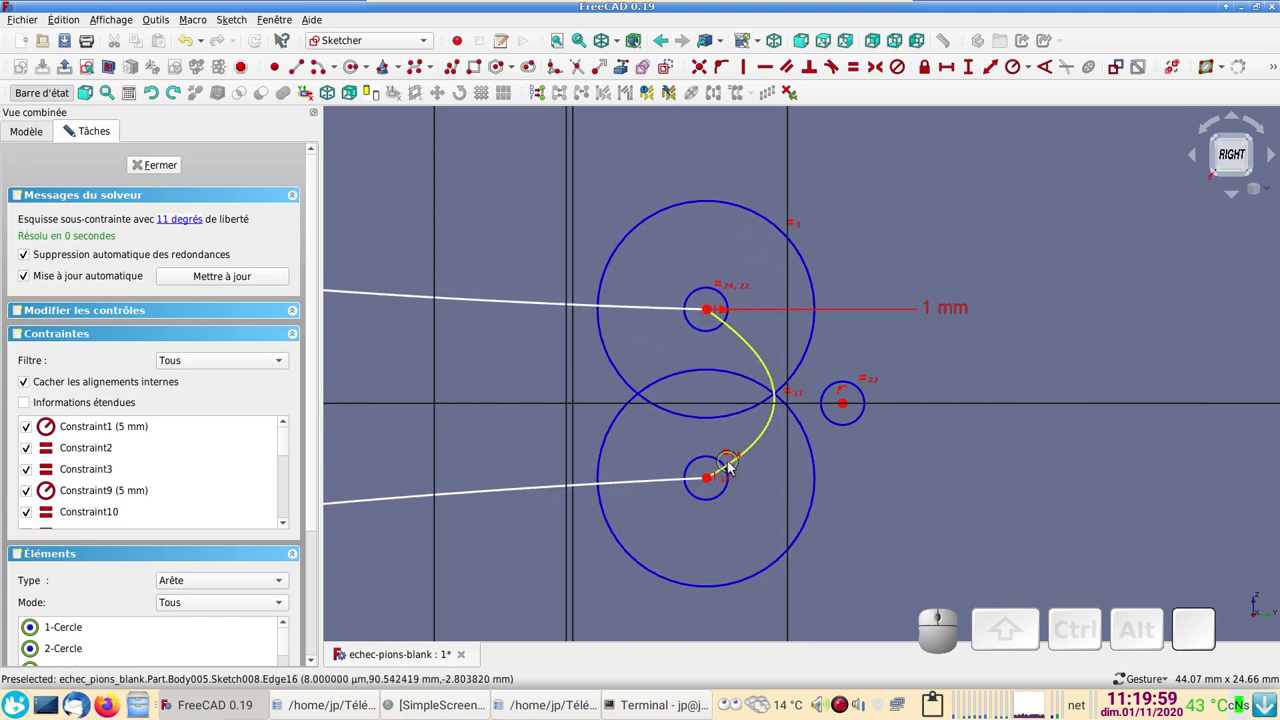
left_click_drag(736, 466, 575, 409)
- Join the two lower-left endpoints of the profile with a coincident constraint
scroll("down", 3)
right_click(522, 396)
right_click(888, 436)
left_click_drag(548, 395, 558, 566)
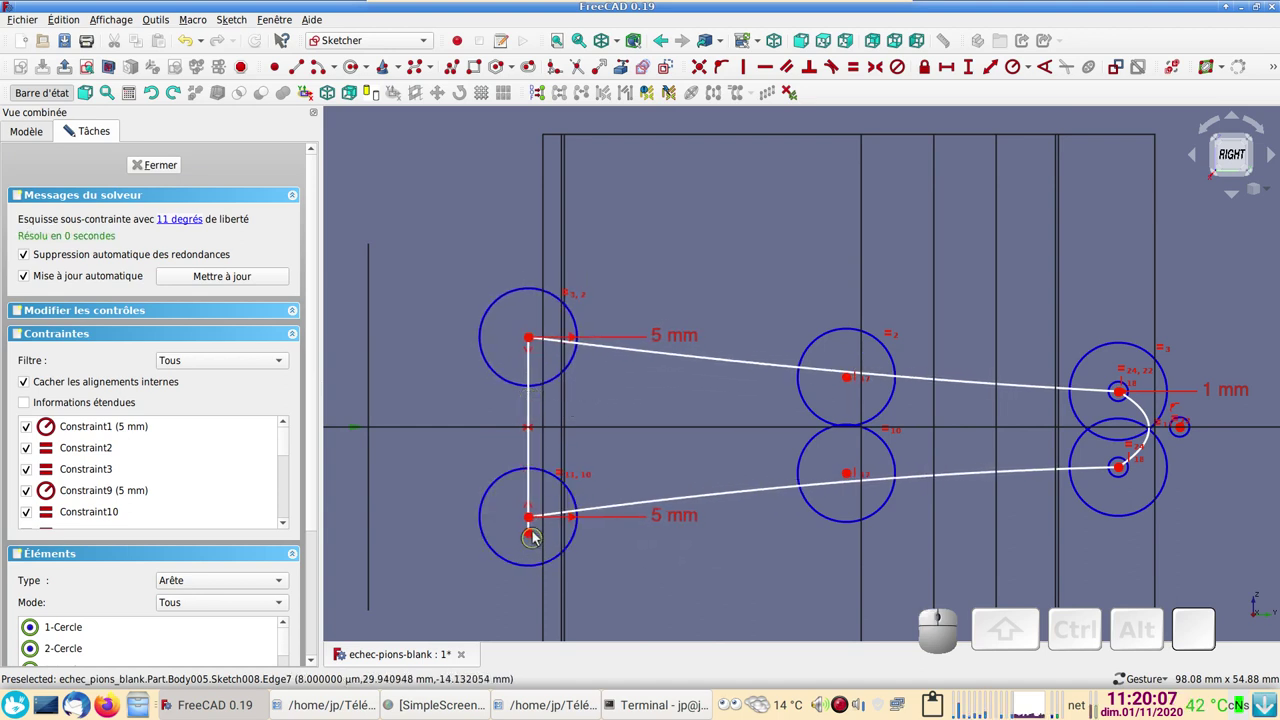
left_click(537, 535)
left_click(535, 522)
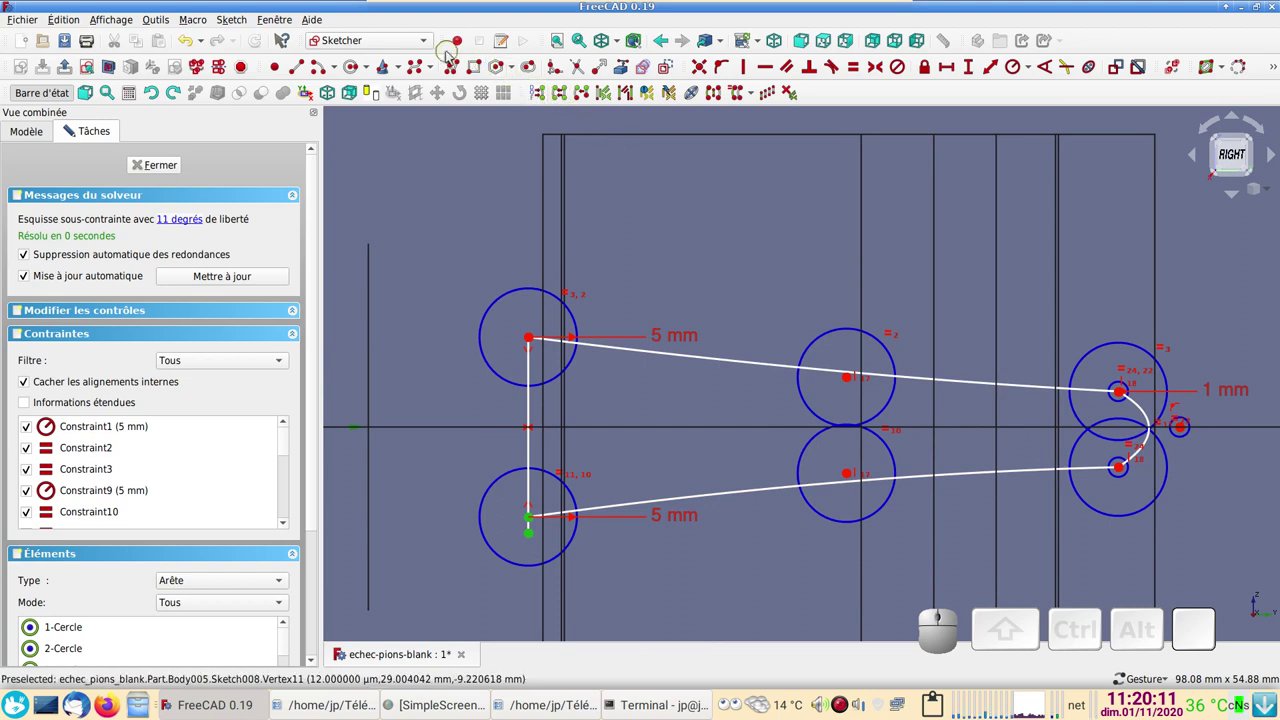
left_click(701, 68)
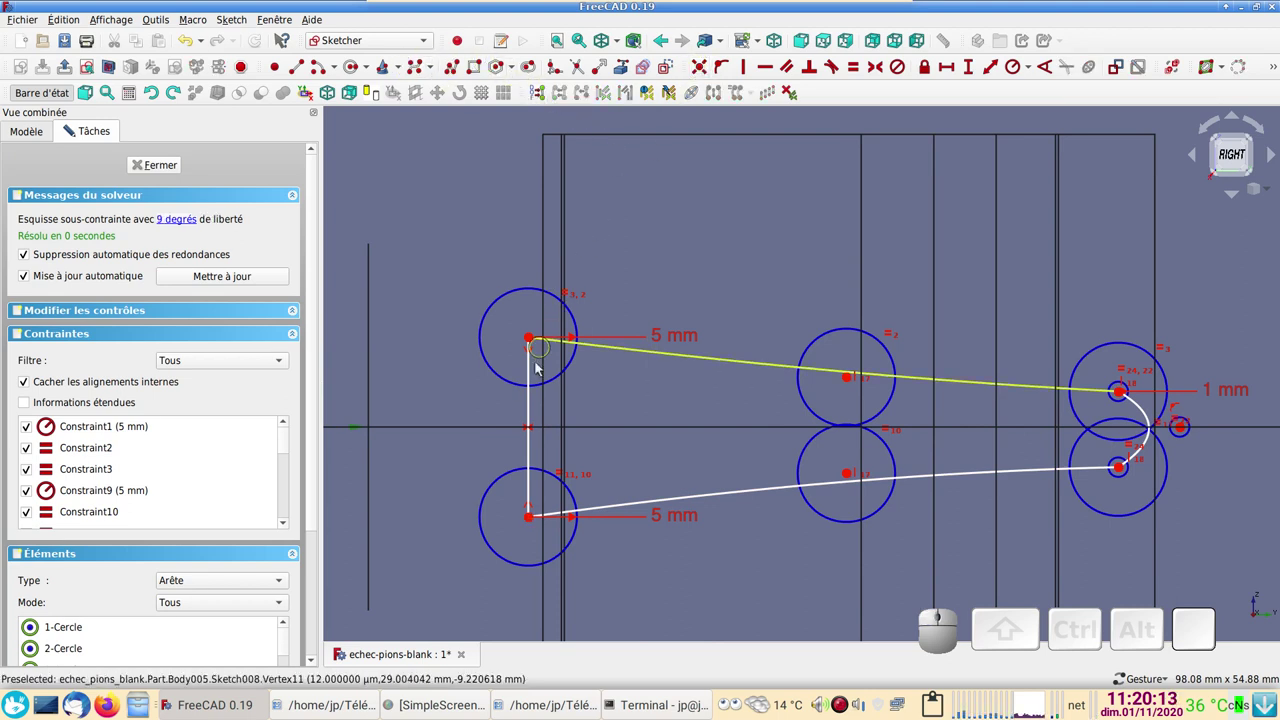
- Pull the left control points inward and try a symmetry of the middle points about the horizontal axis
left_click_drag(535, 340, 622, 357)
left_click_drag(858, 330, 847, 379)
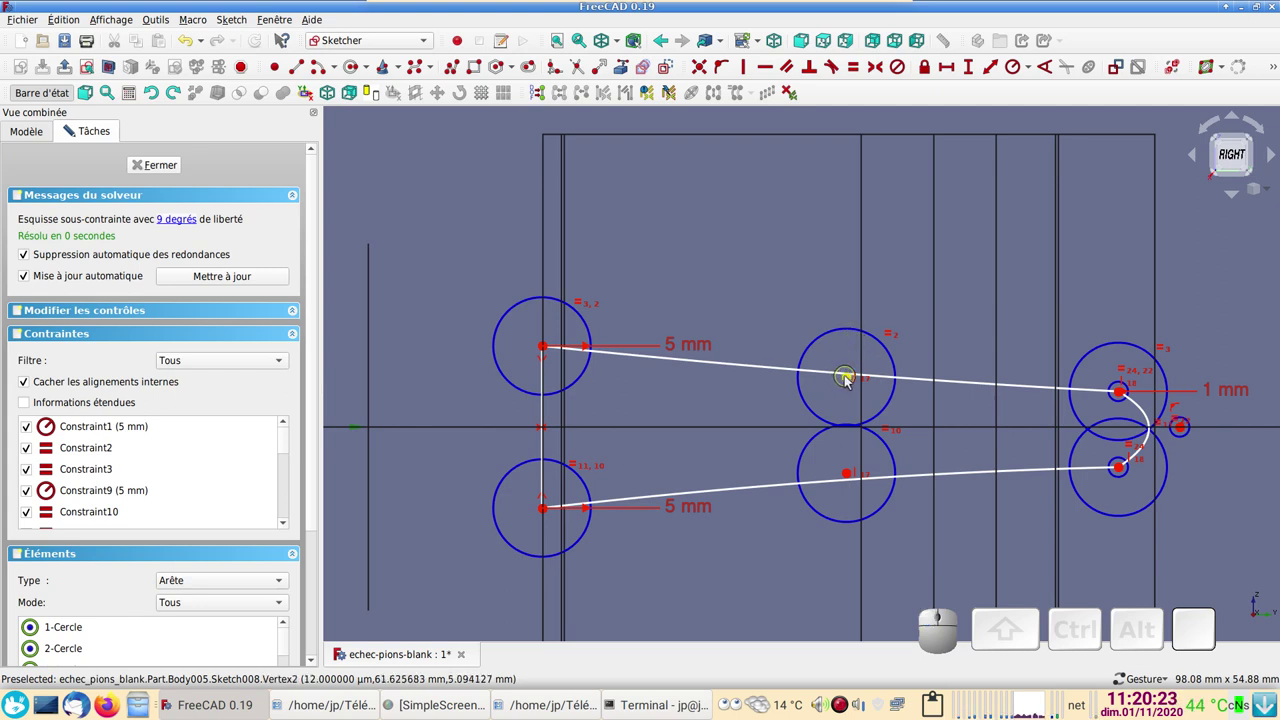
left_click(855, 379)
left_click(851, 477)
scroll("down", 3)
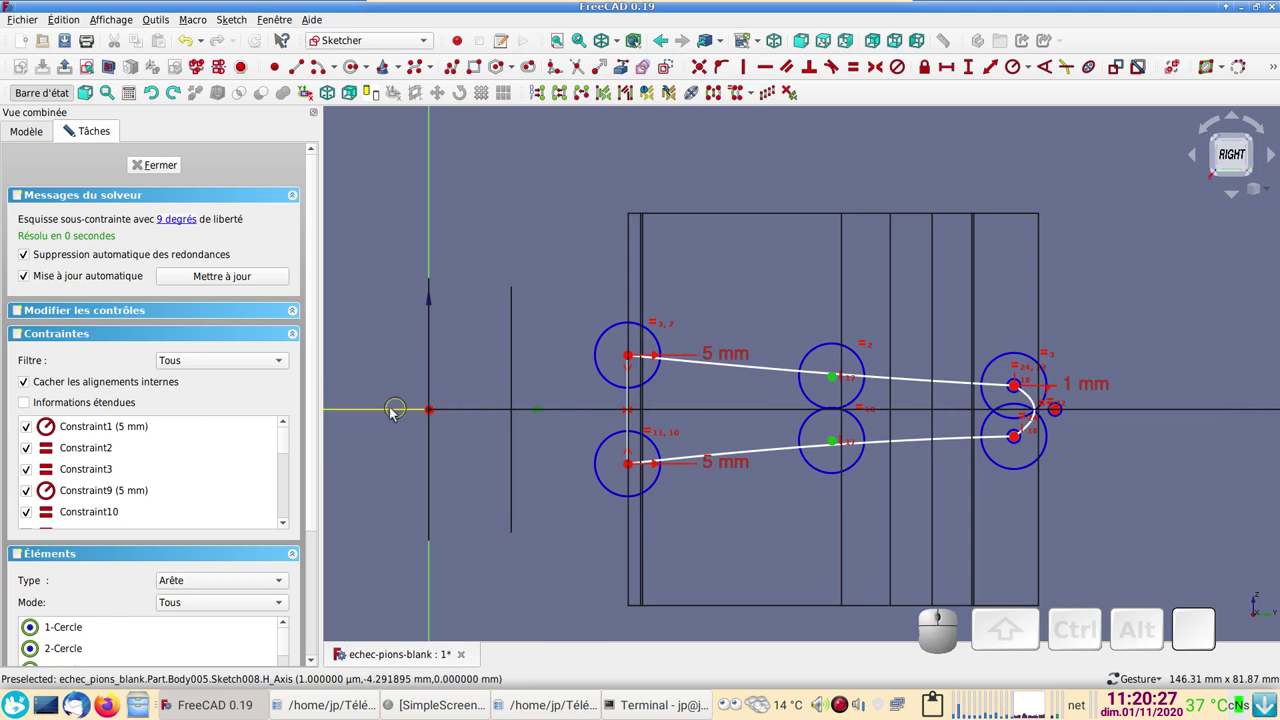
left_click(394, 414)
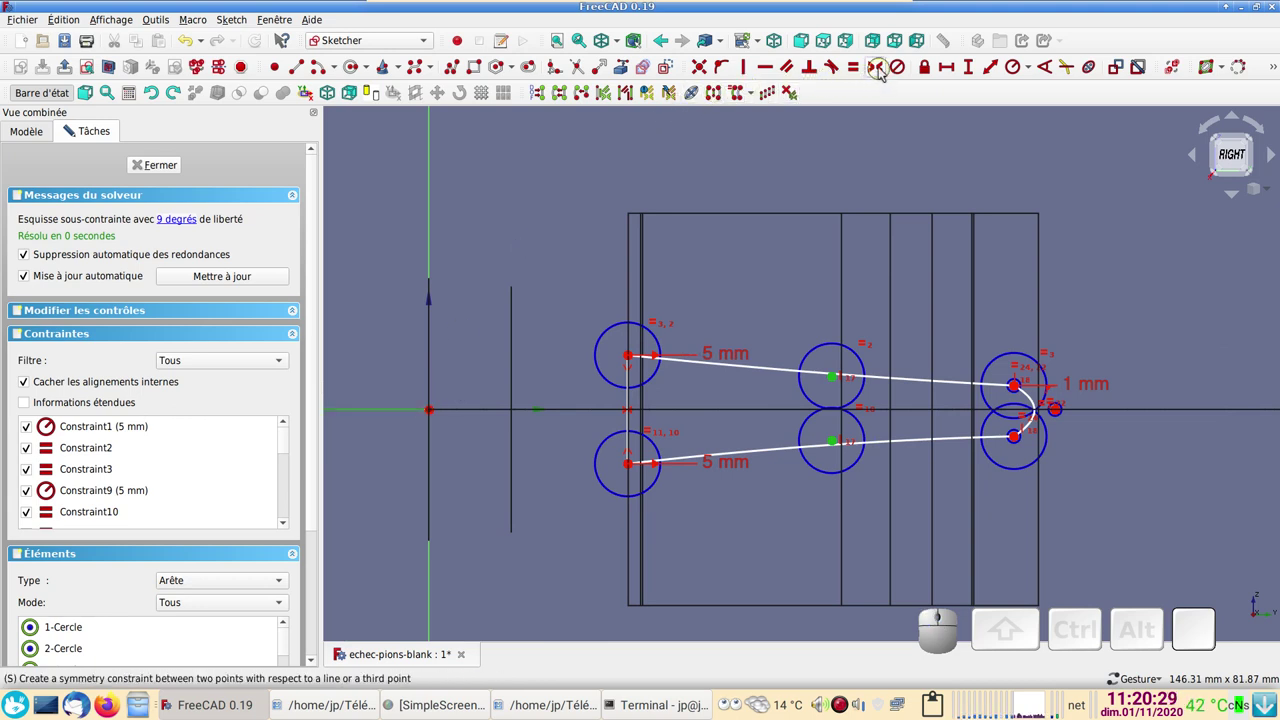
left_click(882, 74)
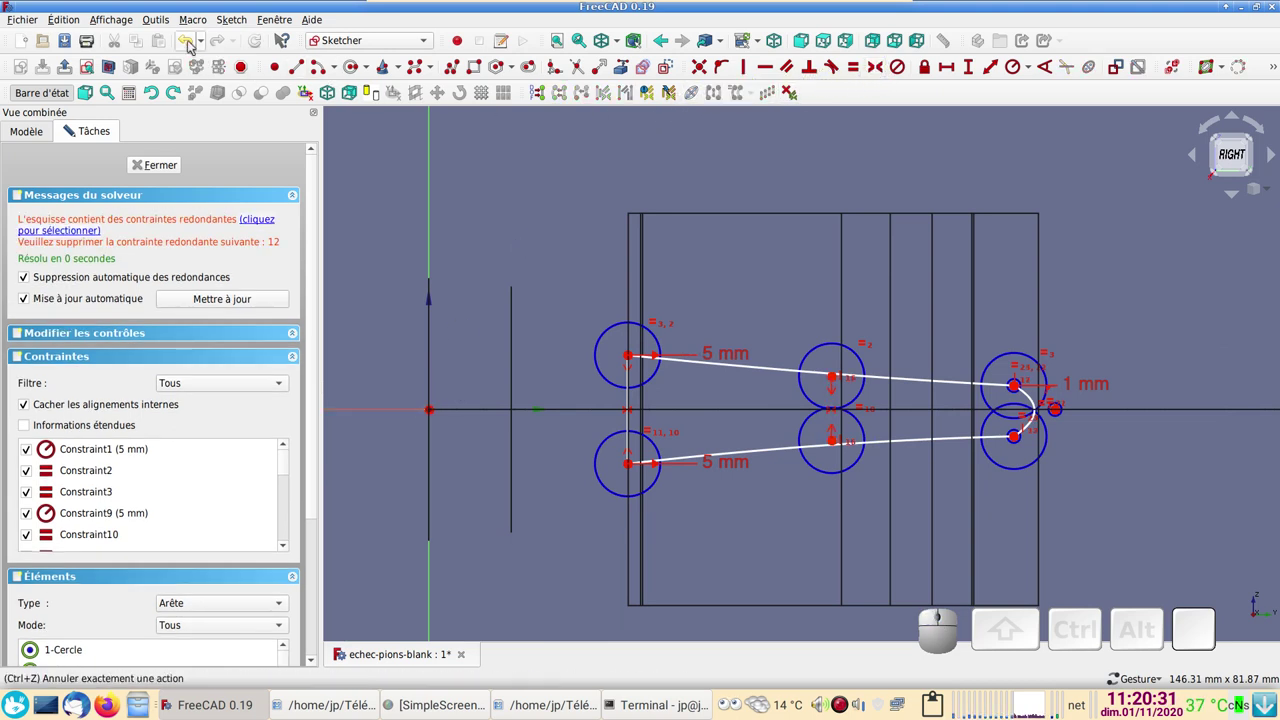
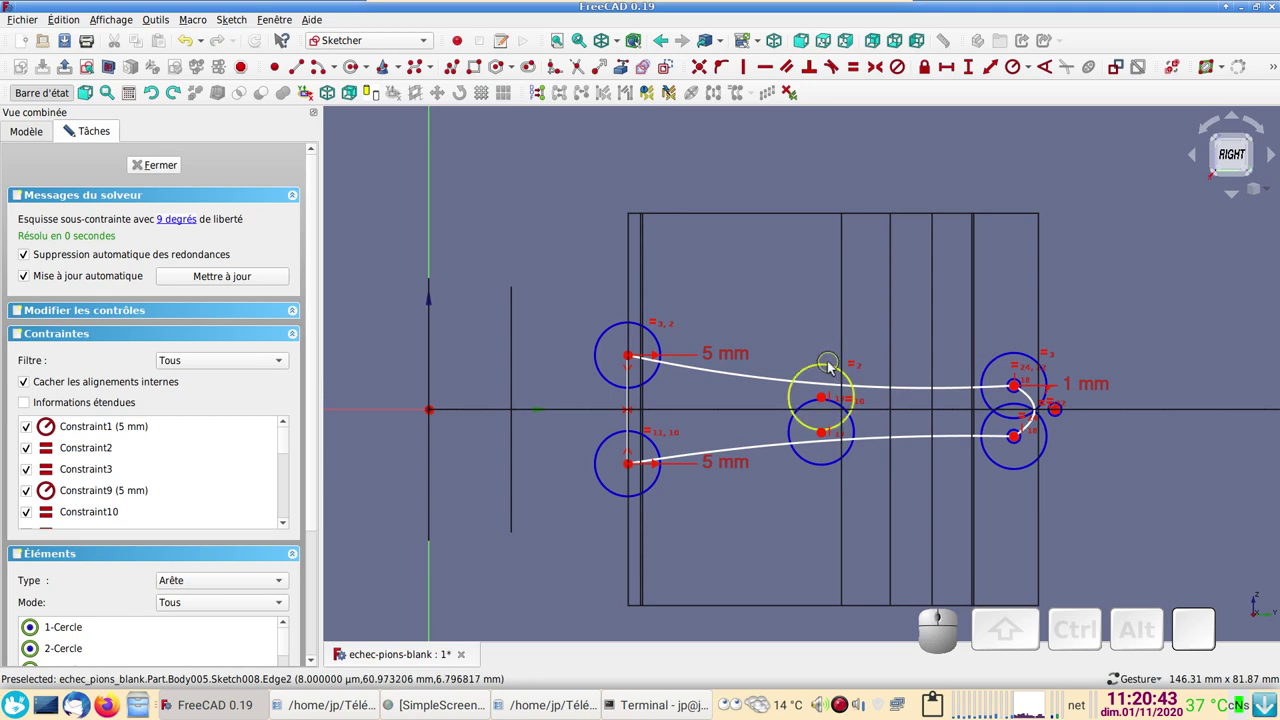
- Reposition the upper middle control circle toward the axis
left_click(836, 366)
left_click(827, 368)
left_click(824, 369)
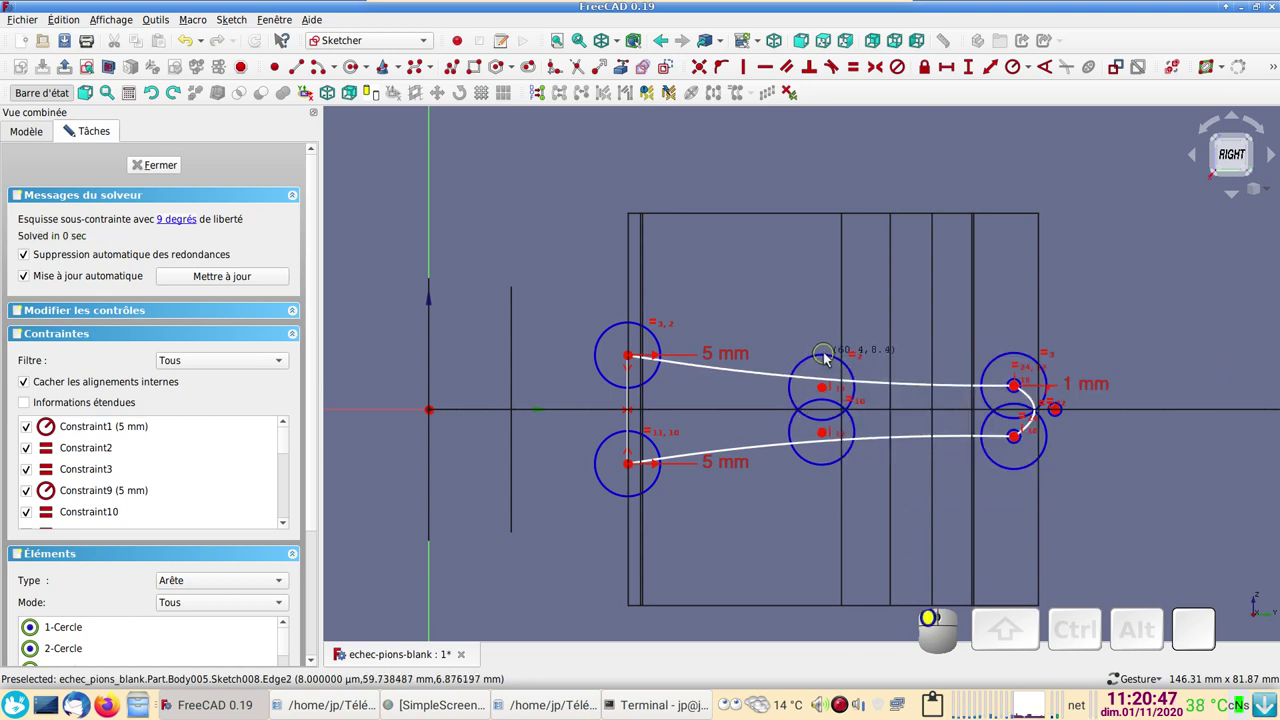
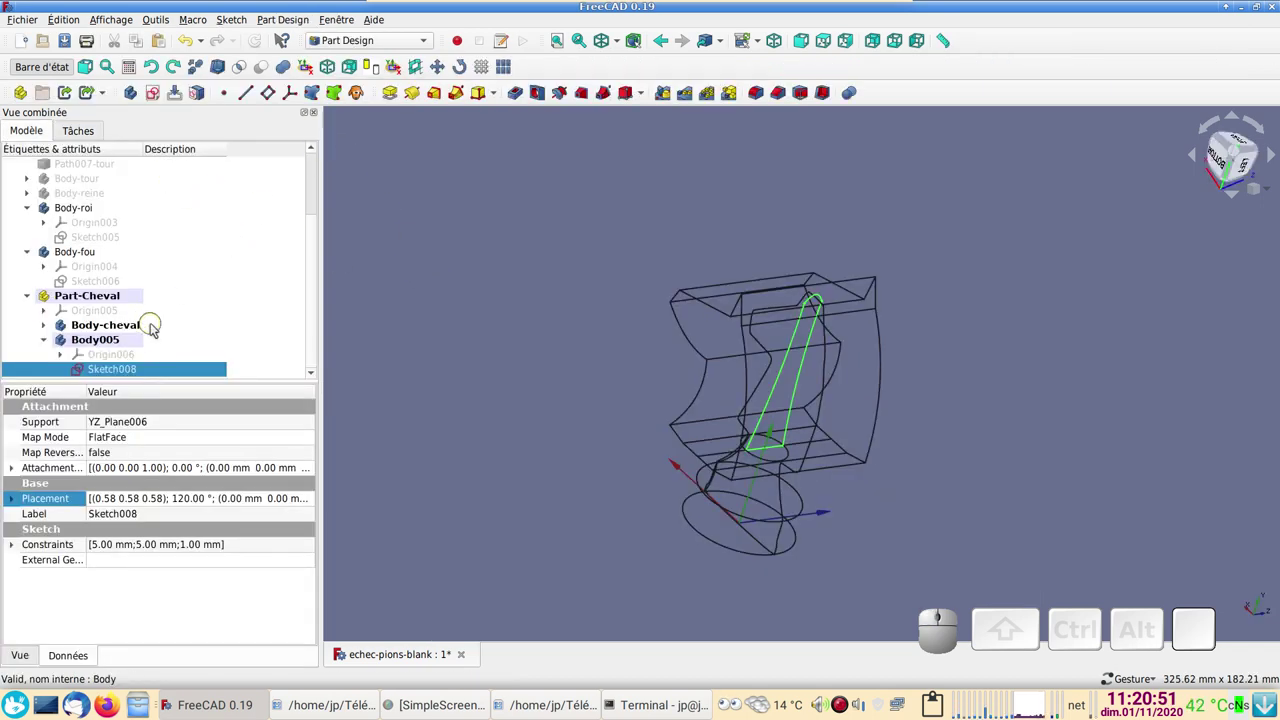
- Pad Sketch008 symmetrically with length 70, creating Pad001 in Body005
left_click(398, 99)
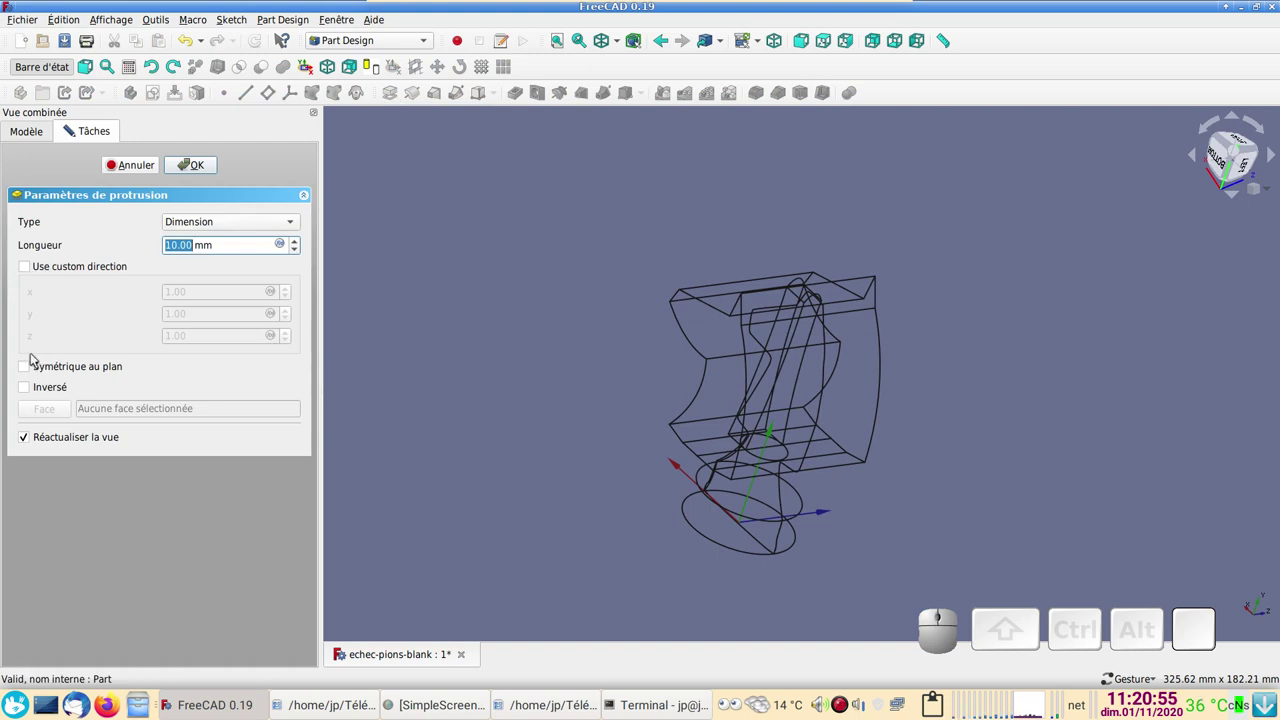
left_click(39, 370)
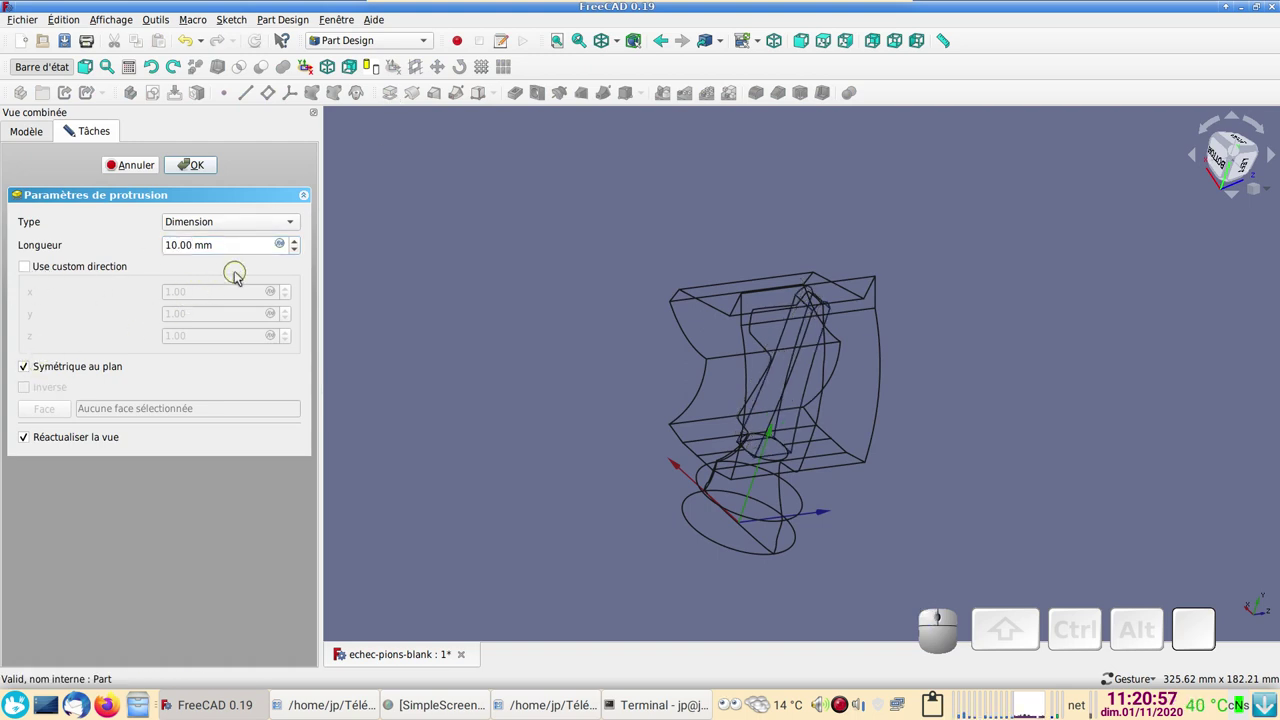
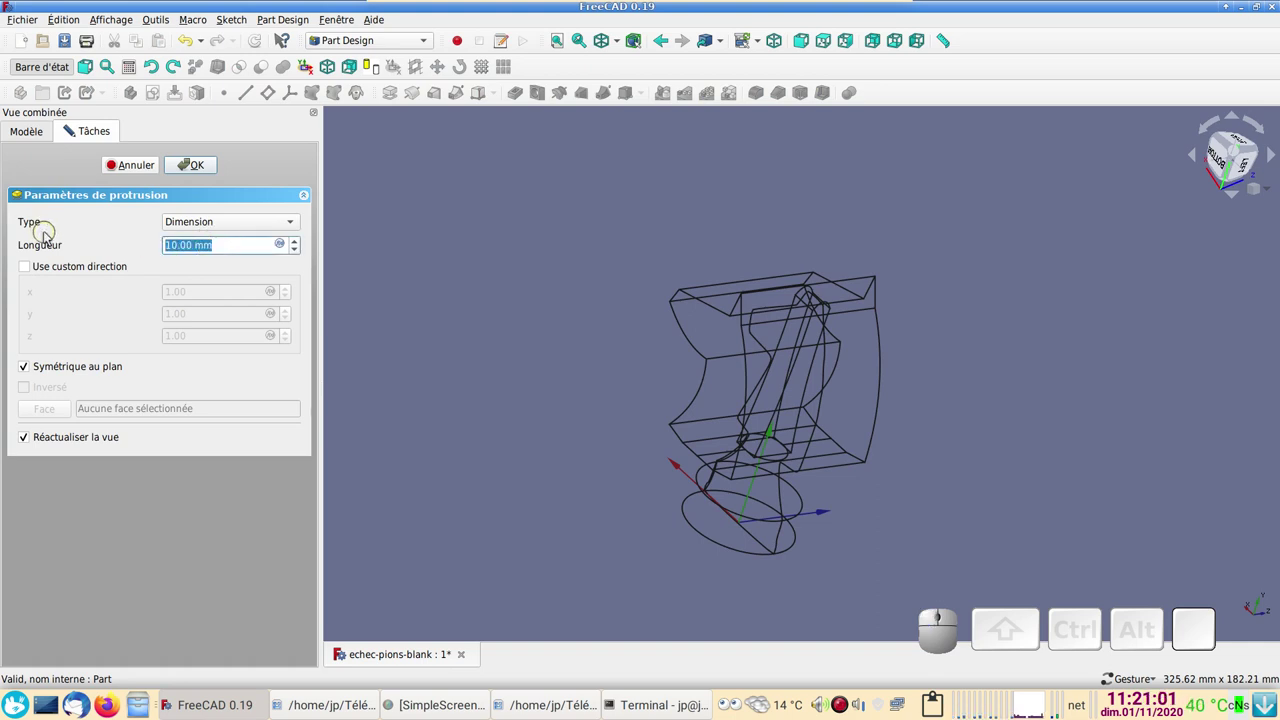
key("KP_7")
key("KP_0")
key("Return")
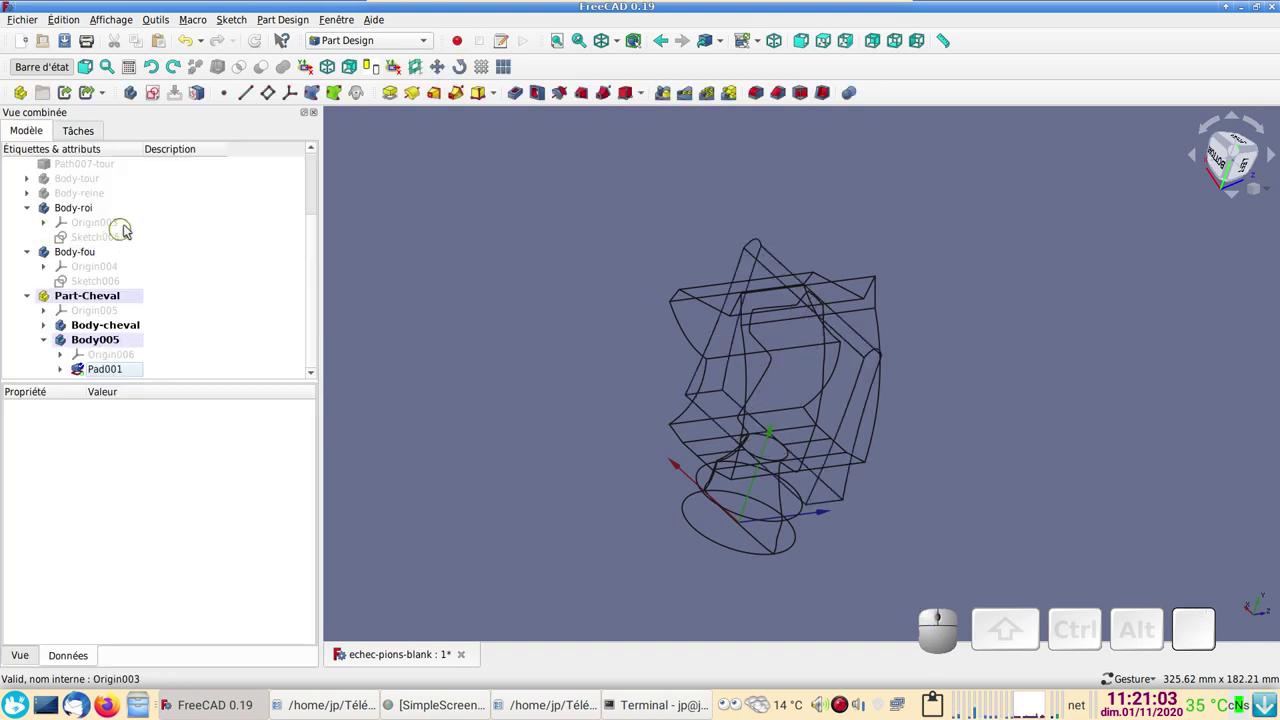
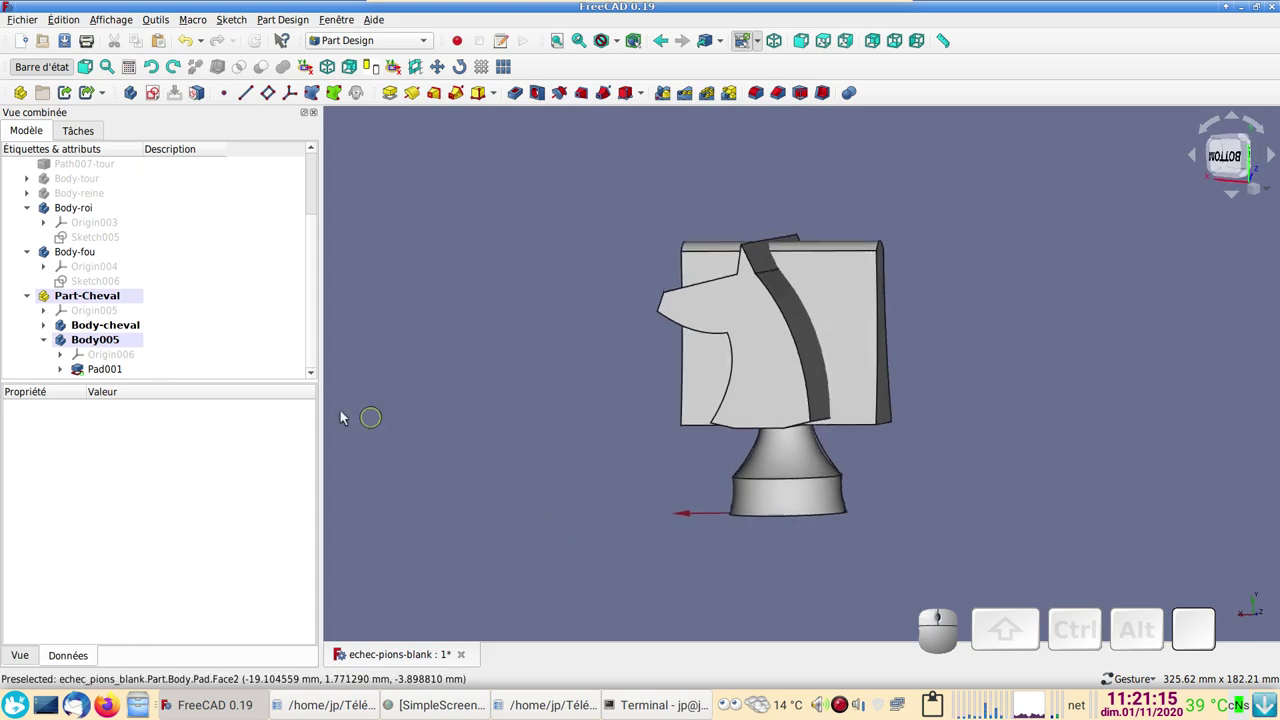
- Intersect Body-cheval with Body005 into a Common, leaving the thinner curved knight head
scroll("down", 3)
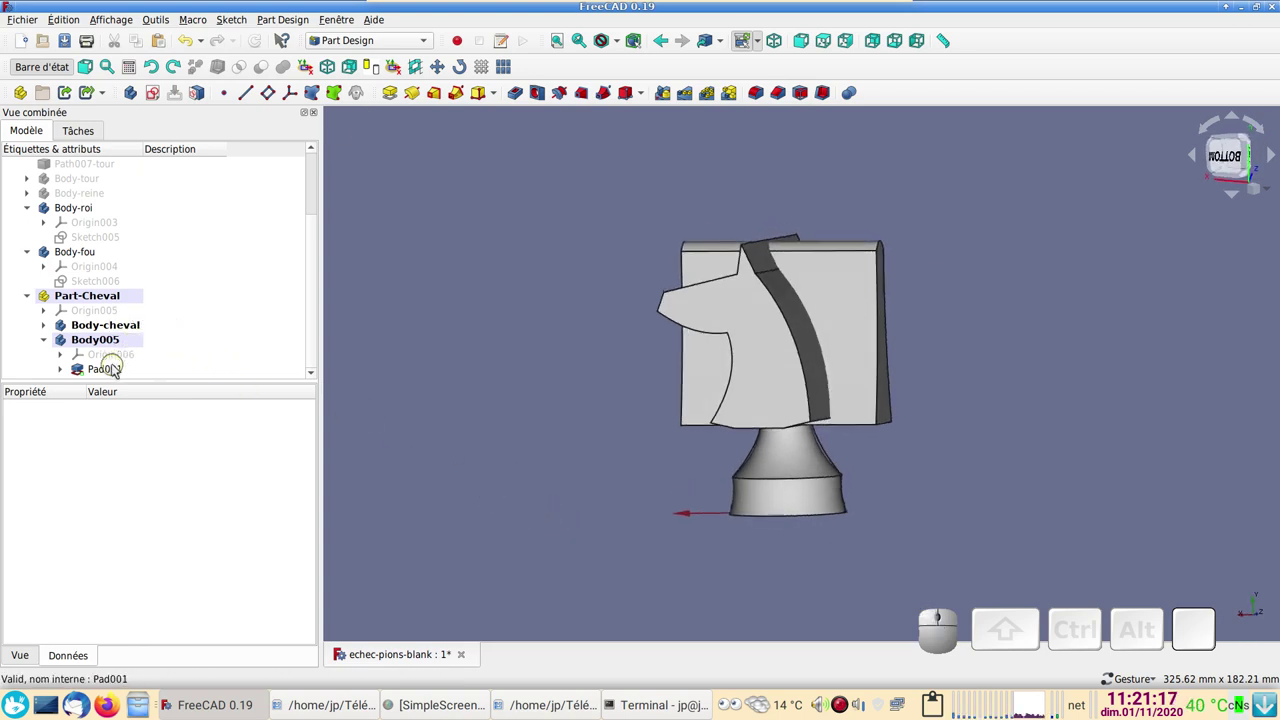
scroll("down", 3)
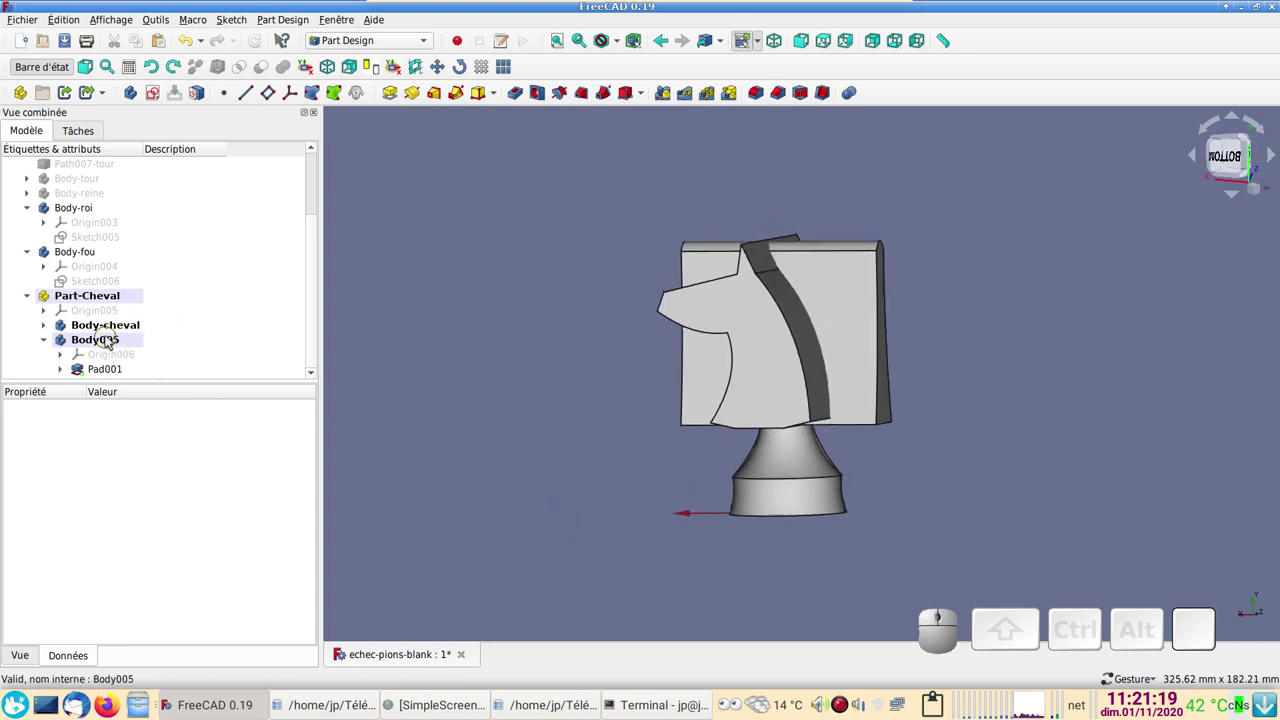
left_click(119, 330)
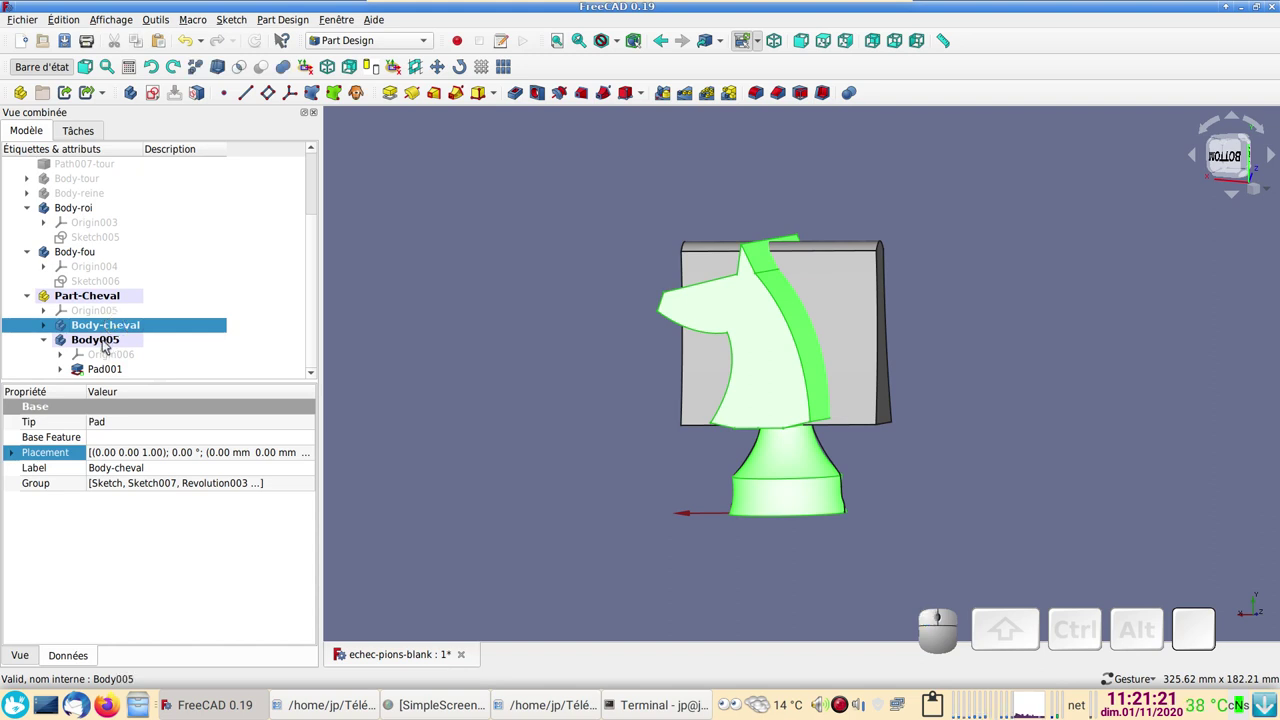
left_click(109, 348)
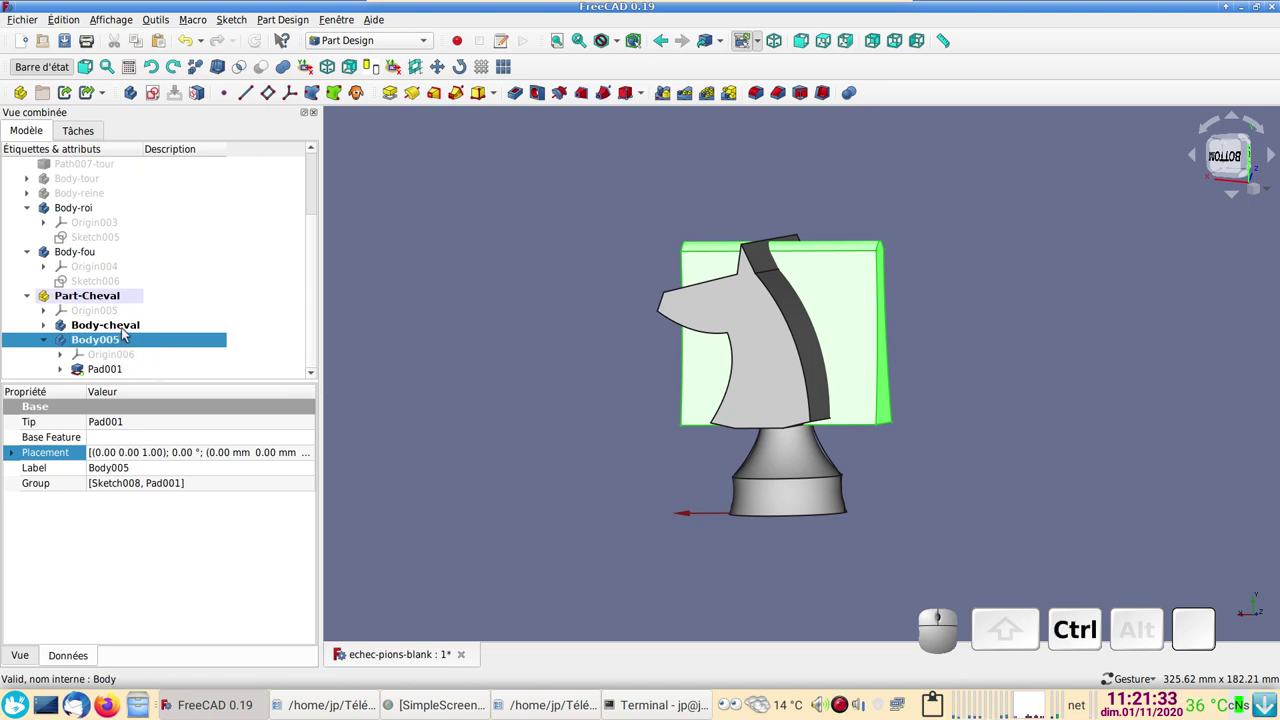
left_click(129, 333)
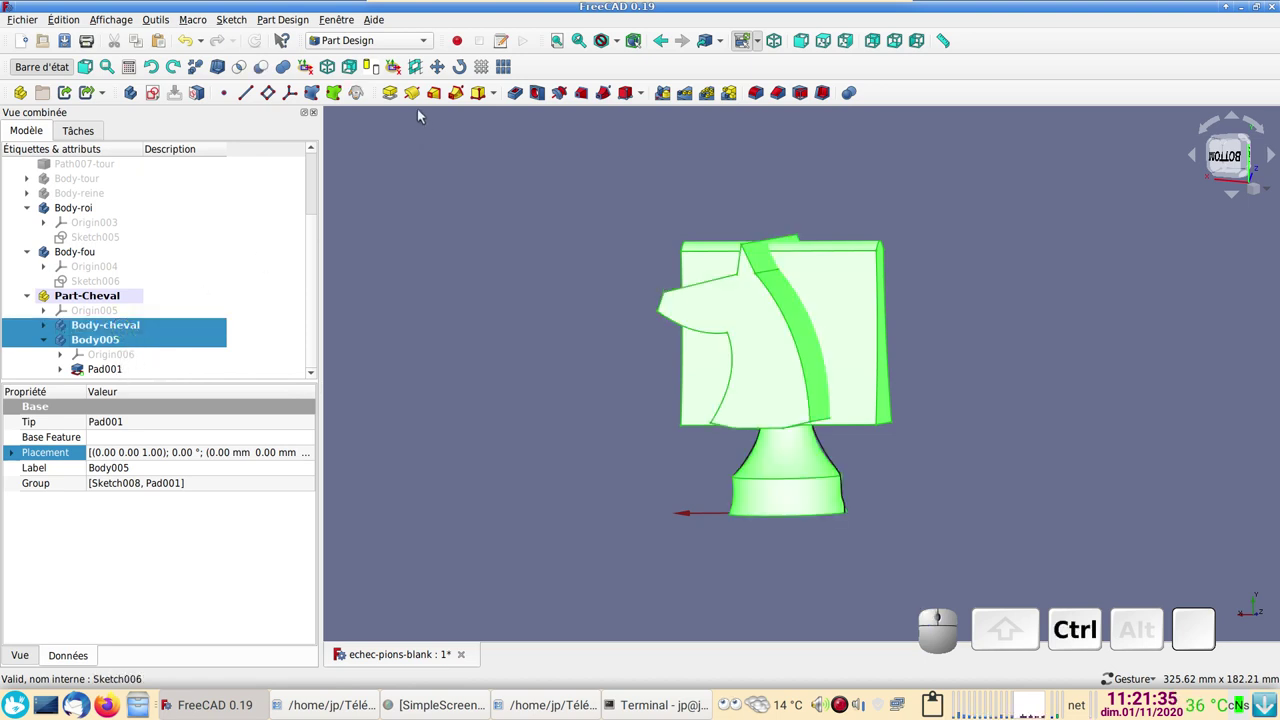
left_click(252, 66)
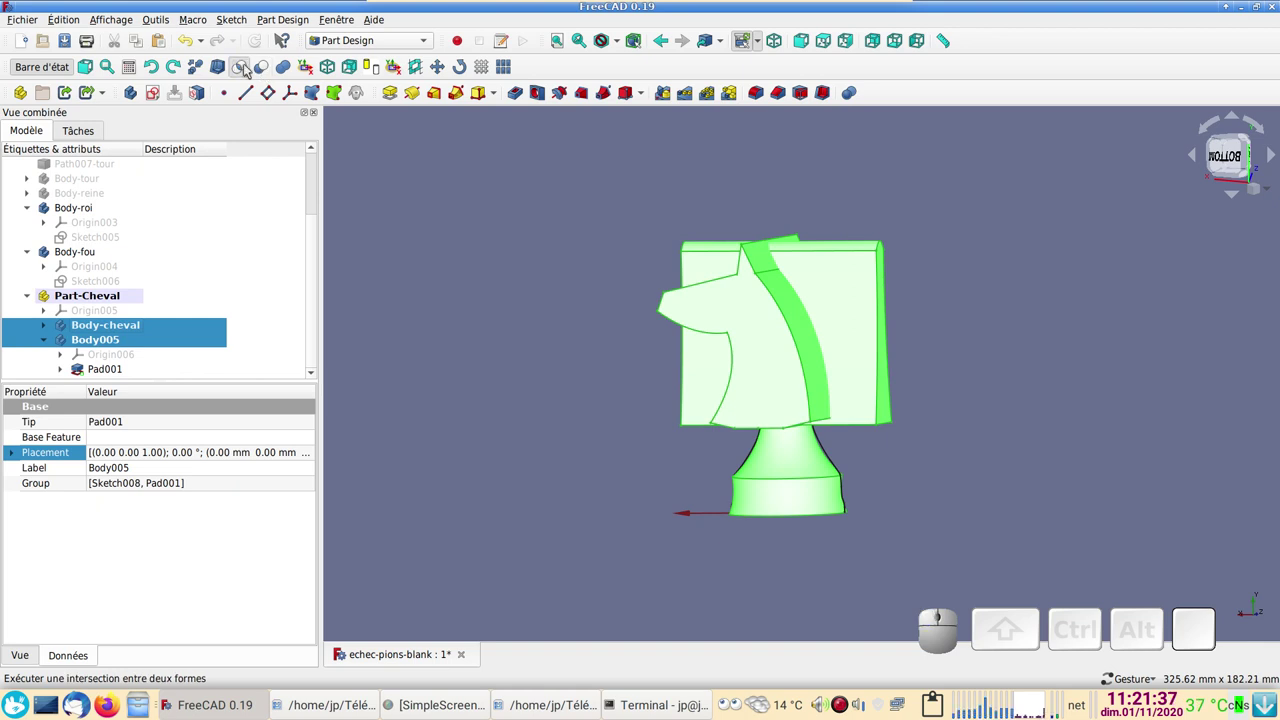
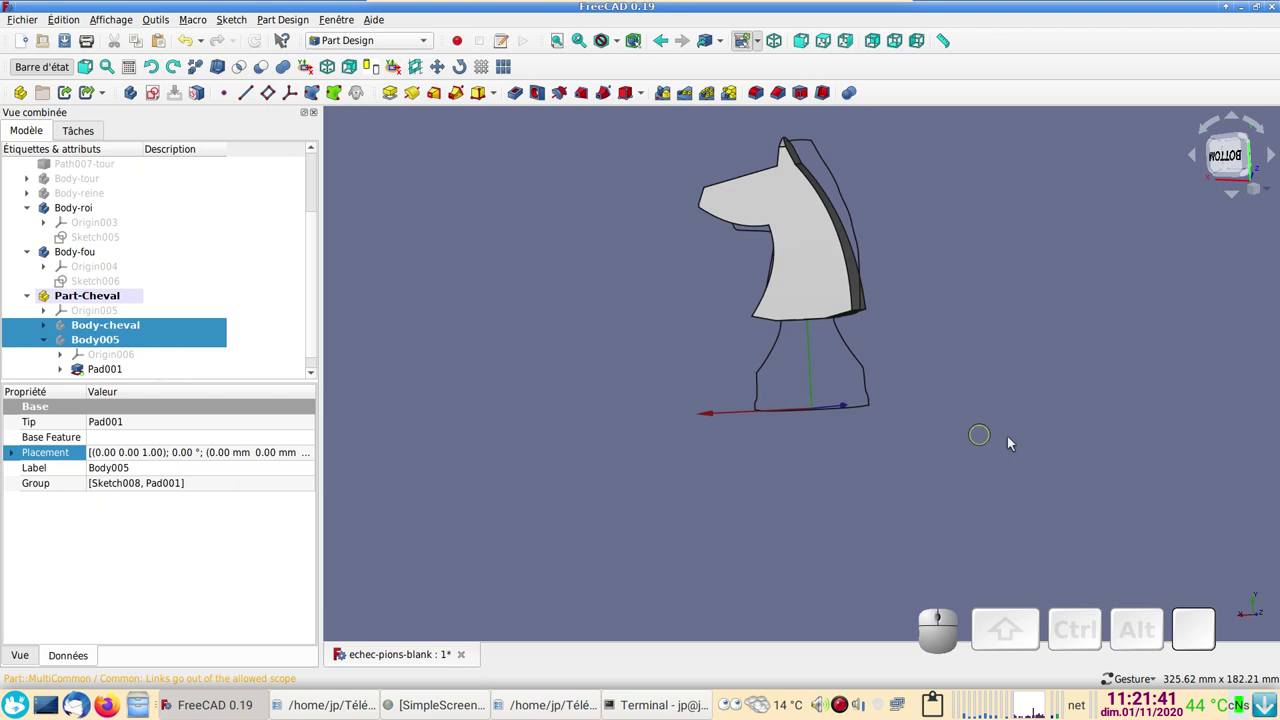
left_click_drag(1019, 444, 540, 333)
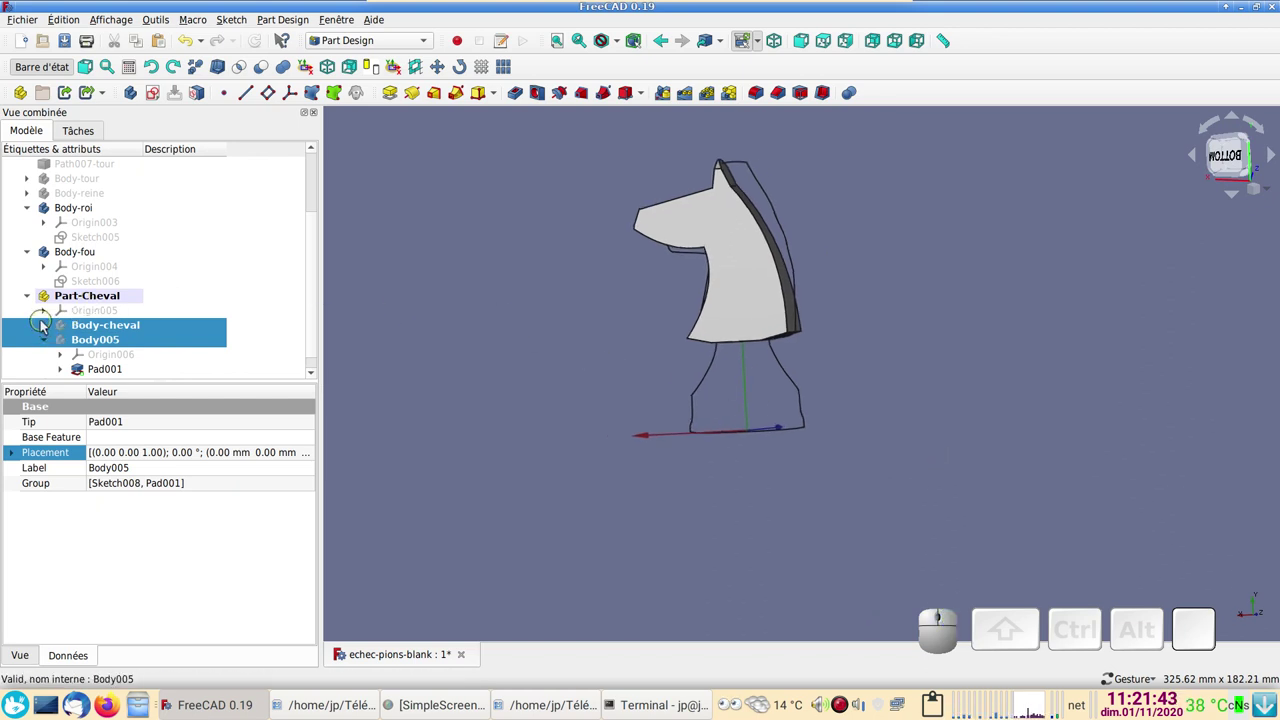
left_click(51, 329)
- Toggle visibilities so the revolved base Revolution003 shows without its sketch
scroll("down", 3)
scroll("up", 3)
scroll("down", 3)
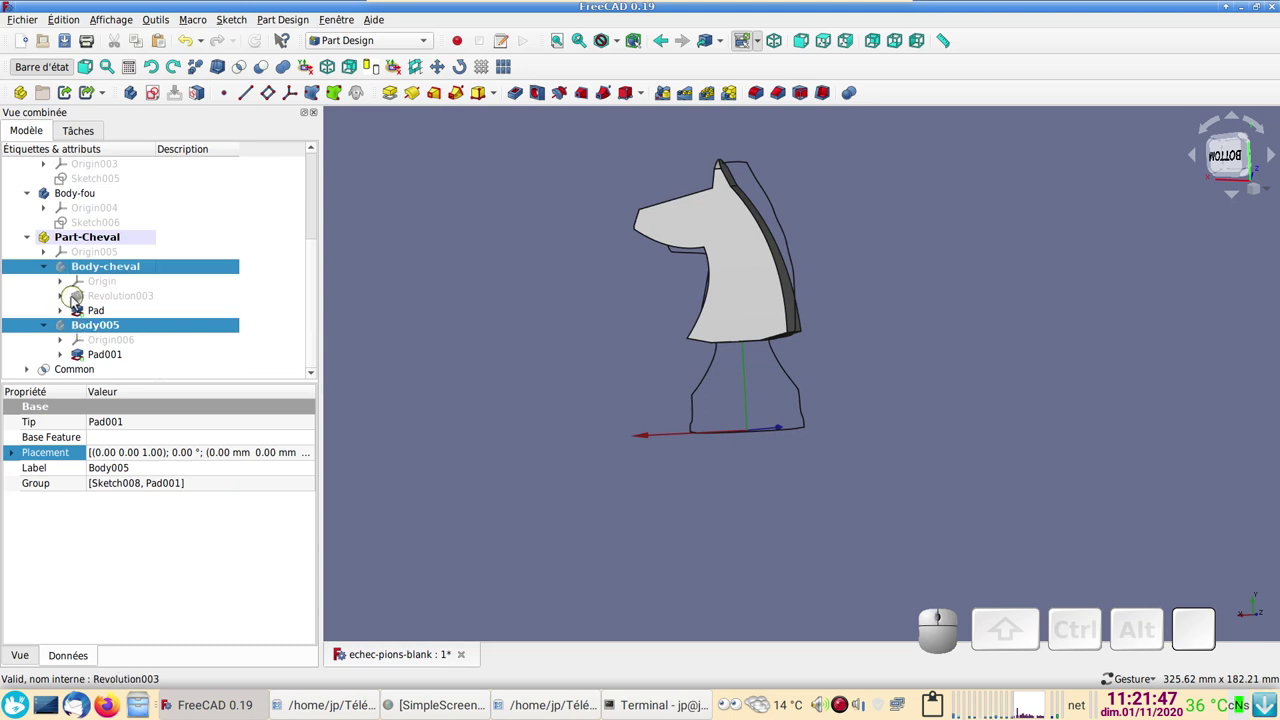
left_click(96, 300)
key("space")
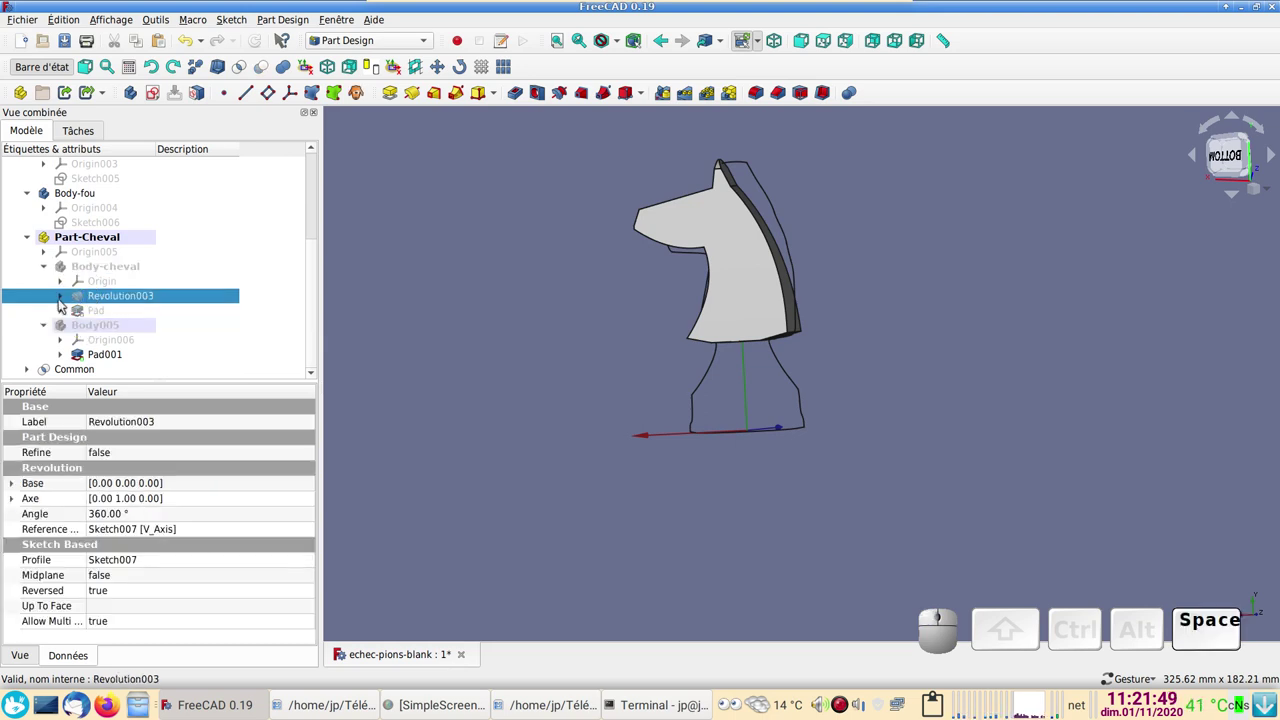
left_click(65, 294)
key("space")
left_click(113, 313)
key("space")
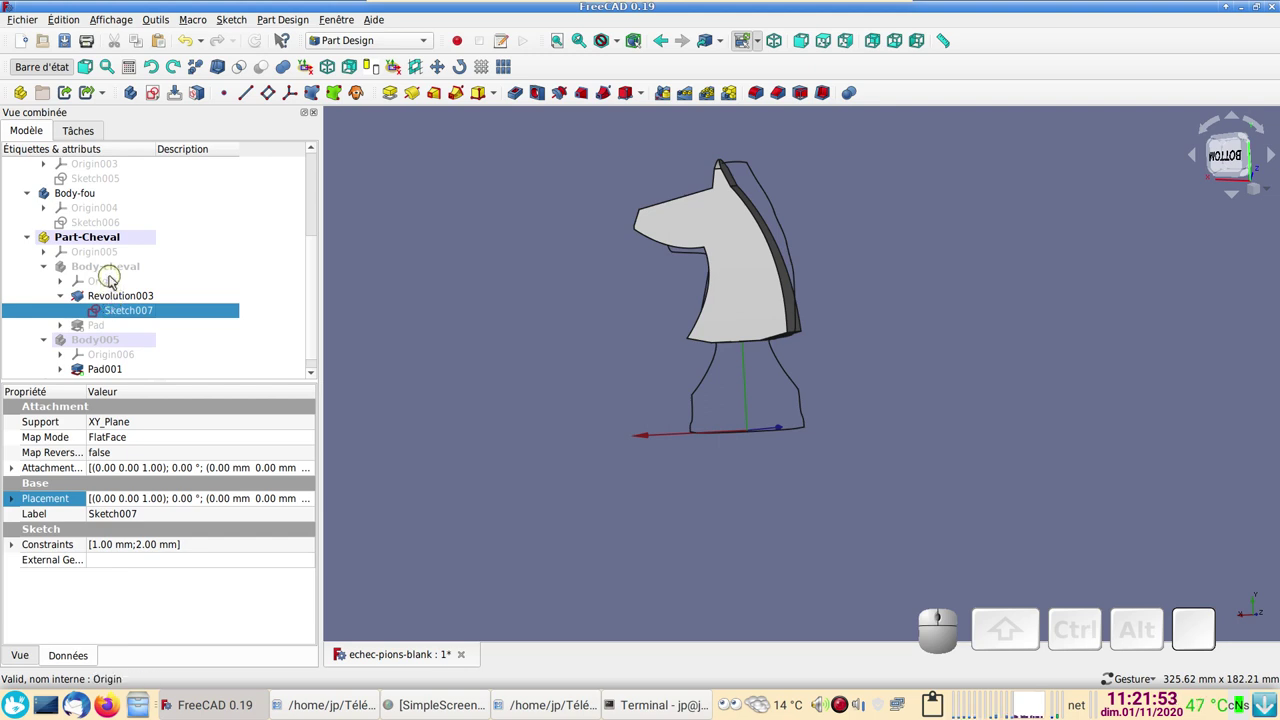
left_click(120, 271)
key("space")
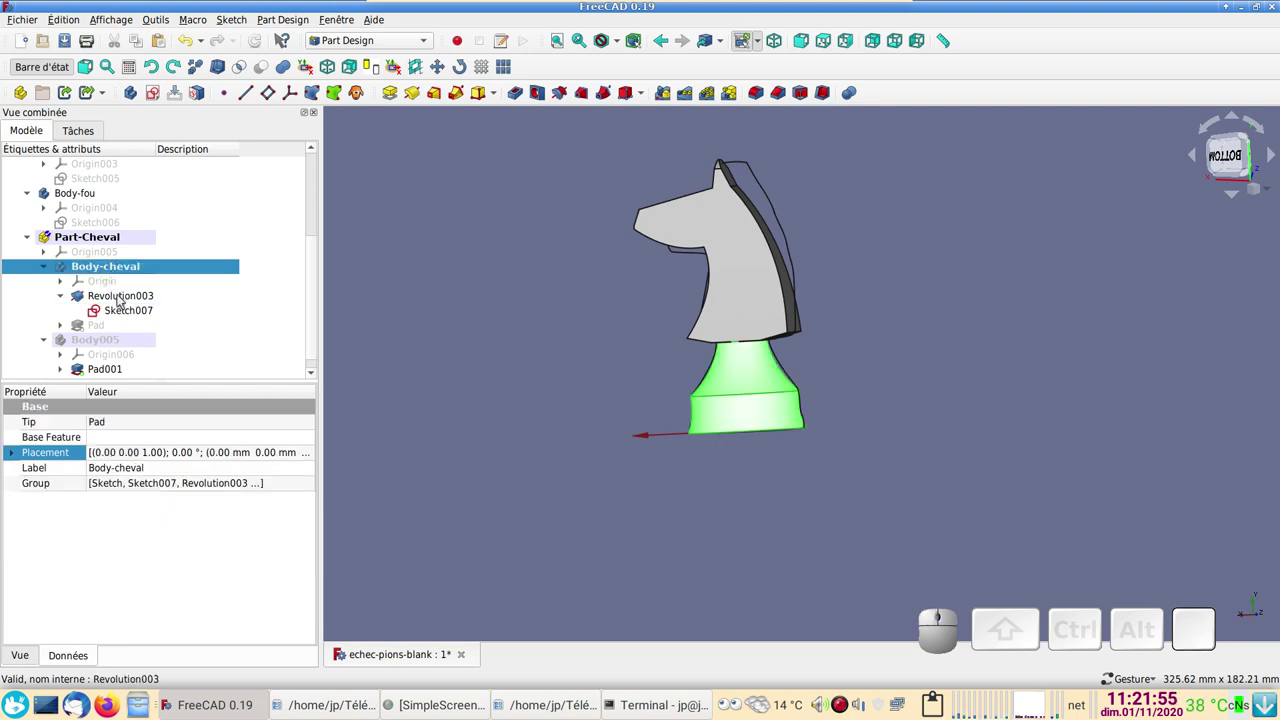
- Hide the padded head Pad001 and show the Common head solid beside the base
scroll("down", 3)
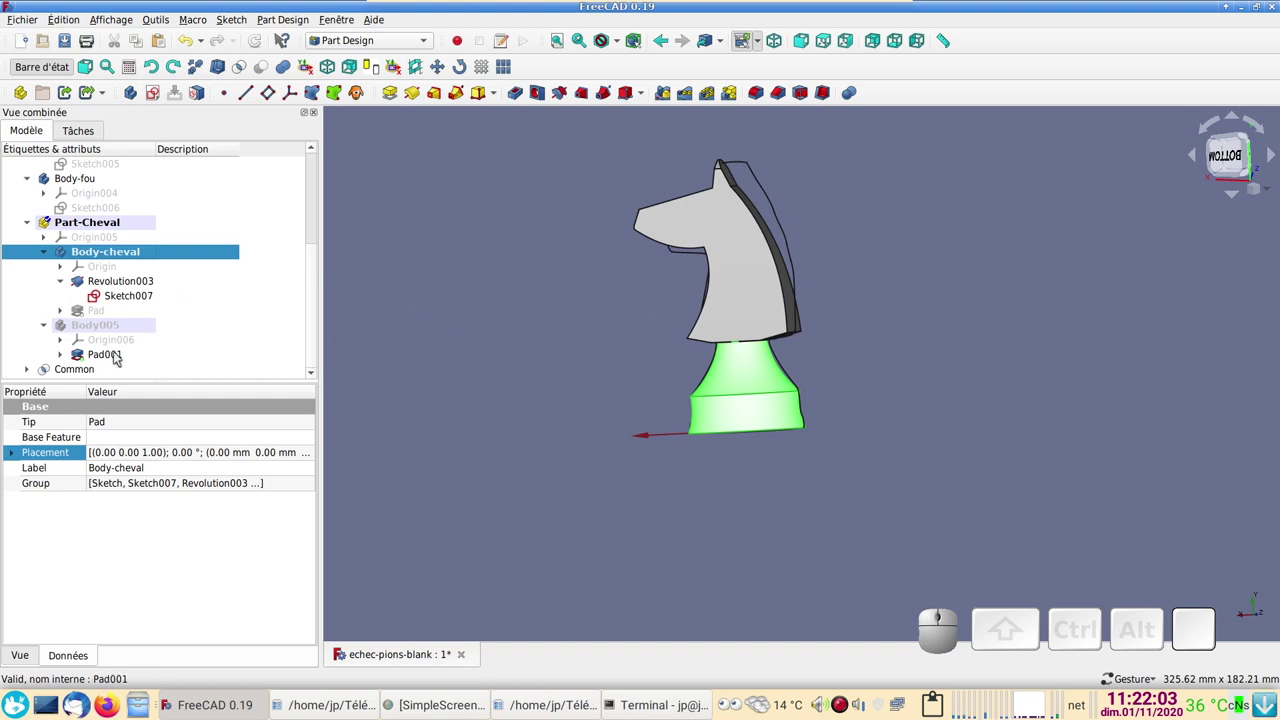
left_click(107, 356)
key("space")
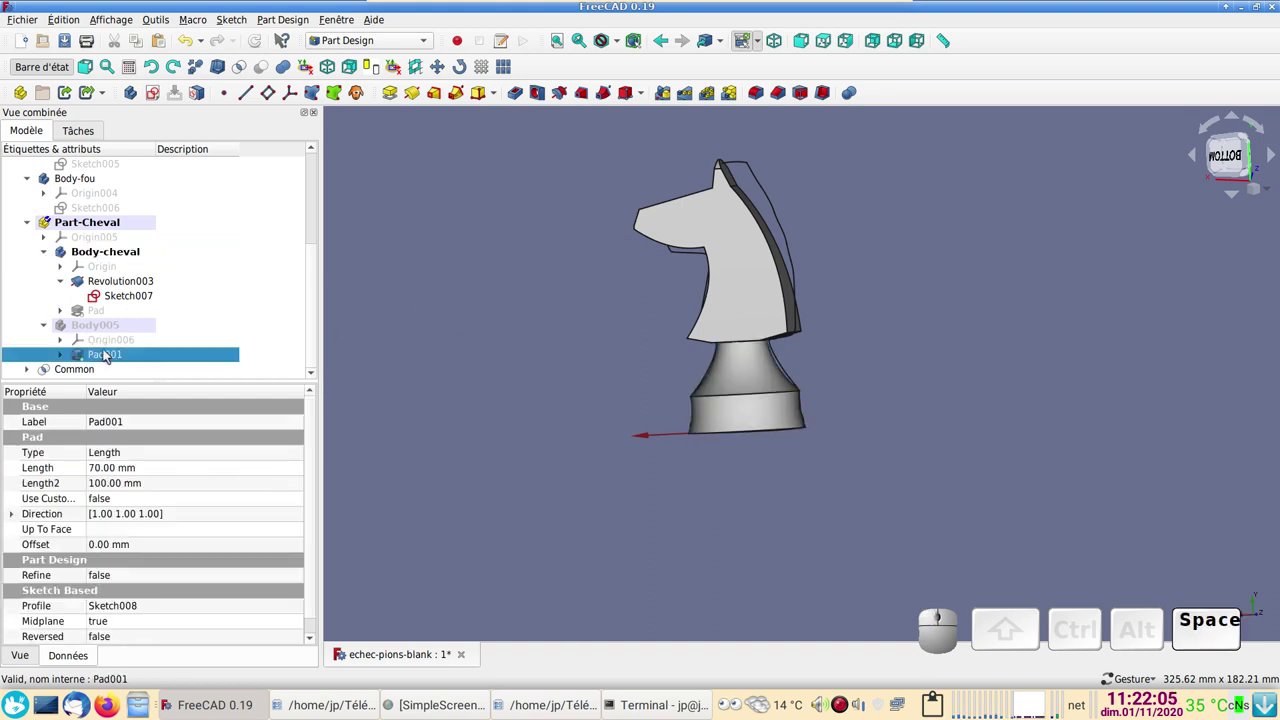
left_click(82, 375)
key("space")
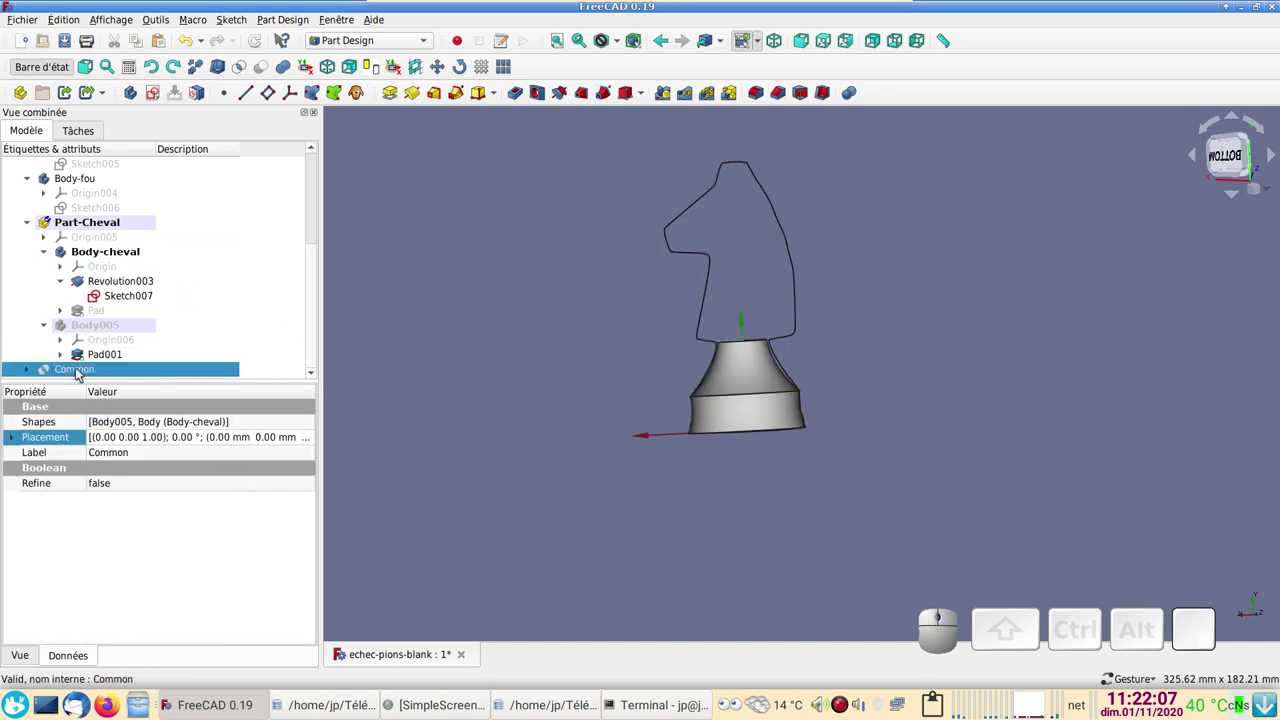
key("space")
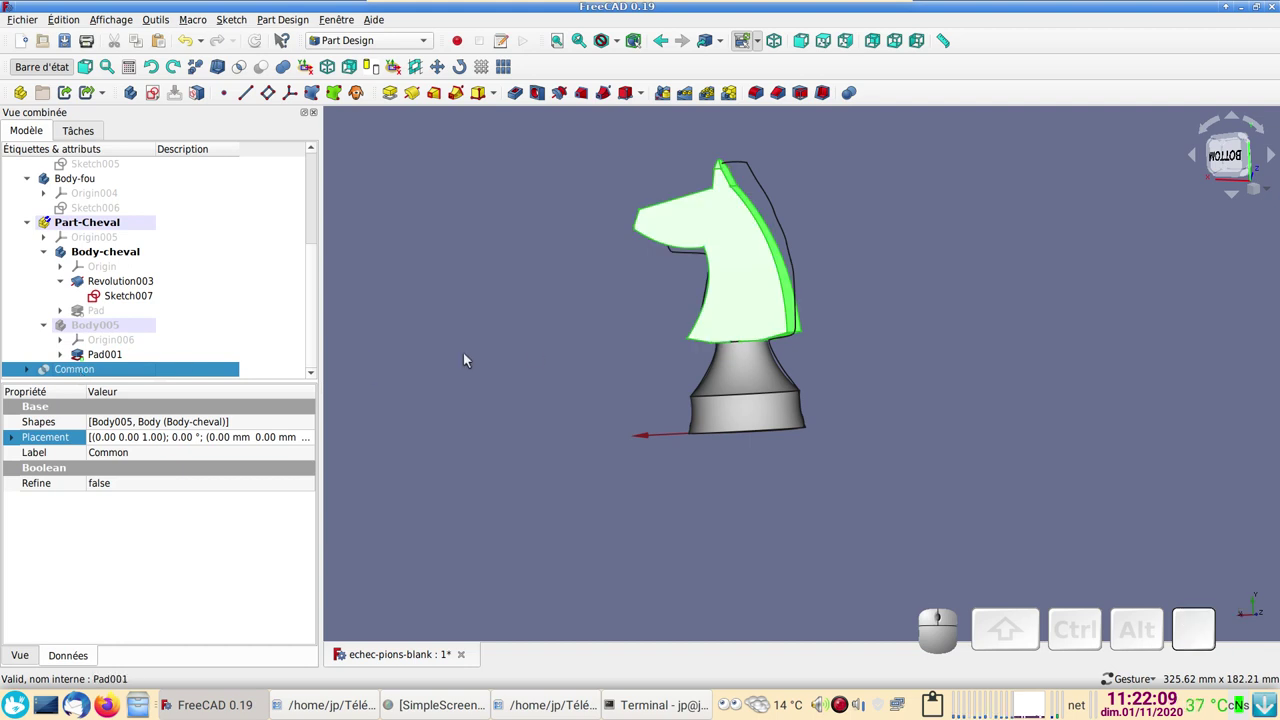
left_click_drag(549, 346, 446, 315)
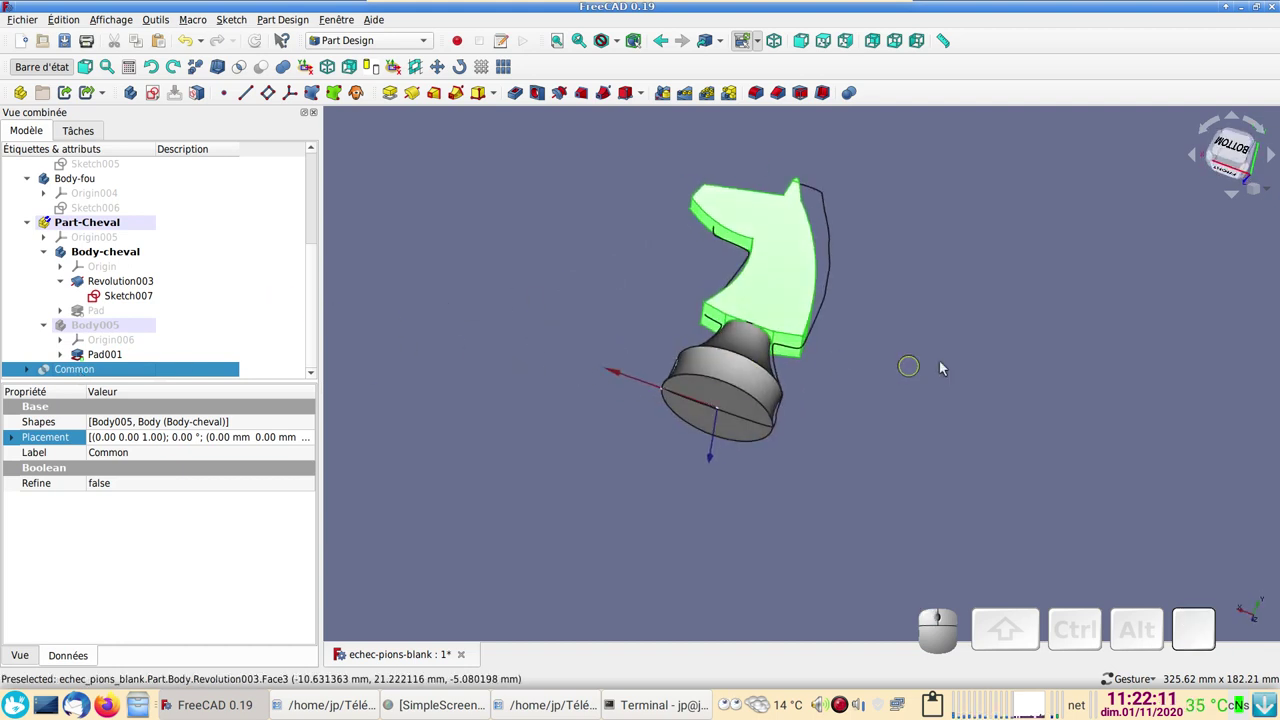
left_click_drag(958, 349, 806, 286)
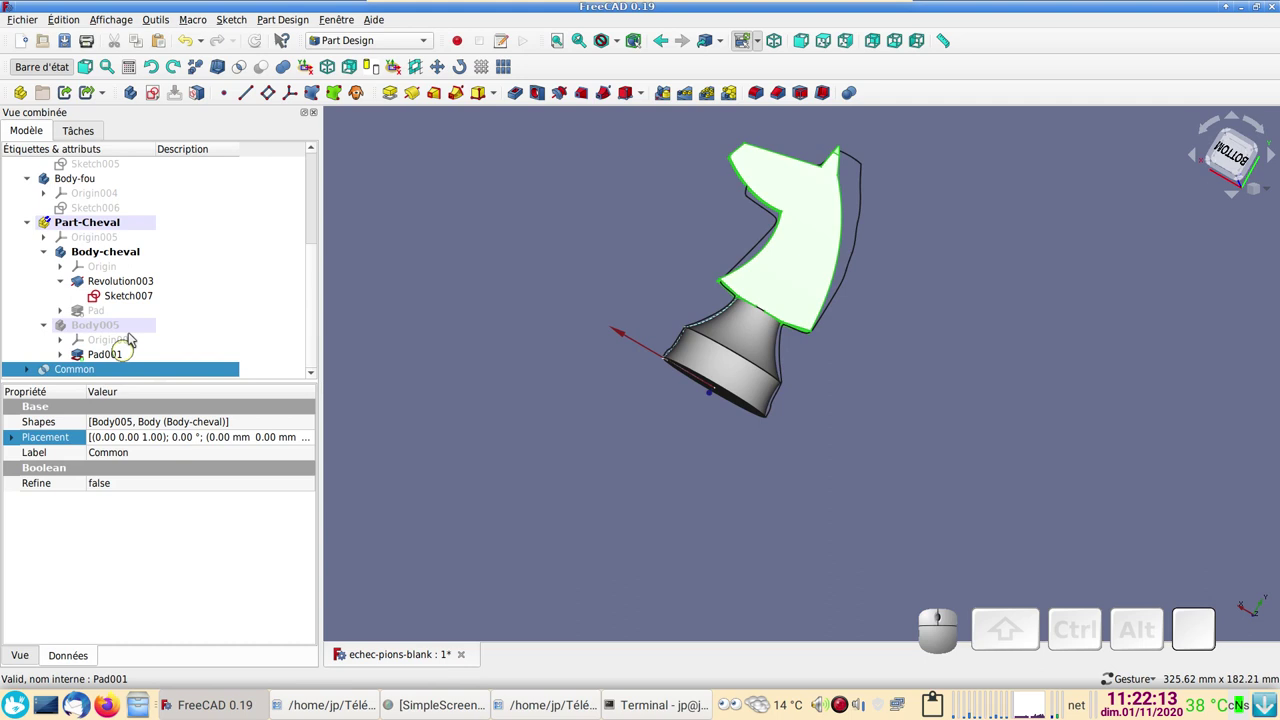
- Fuse Revolution003 with the Common head into a single Fusion knight
left_click(132, 290)
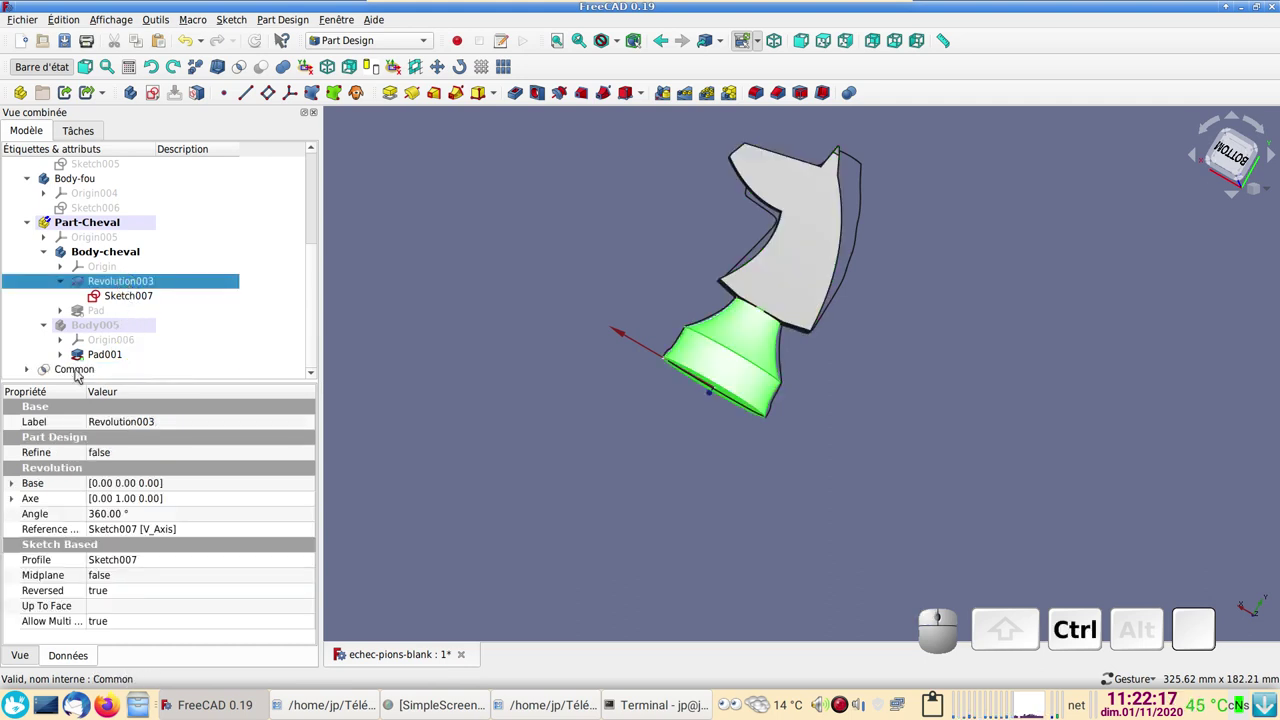
left_click(83, 371)
left_click(291, 70)
scroll("down", 3)
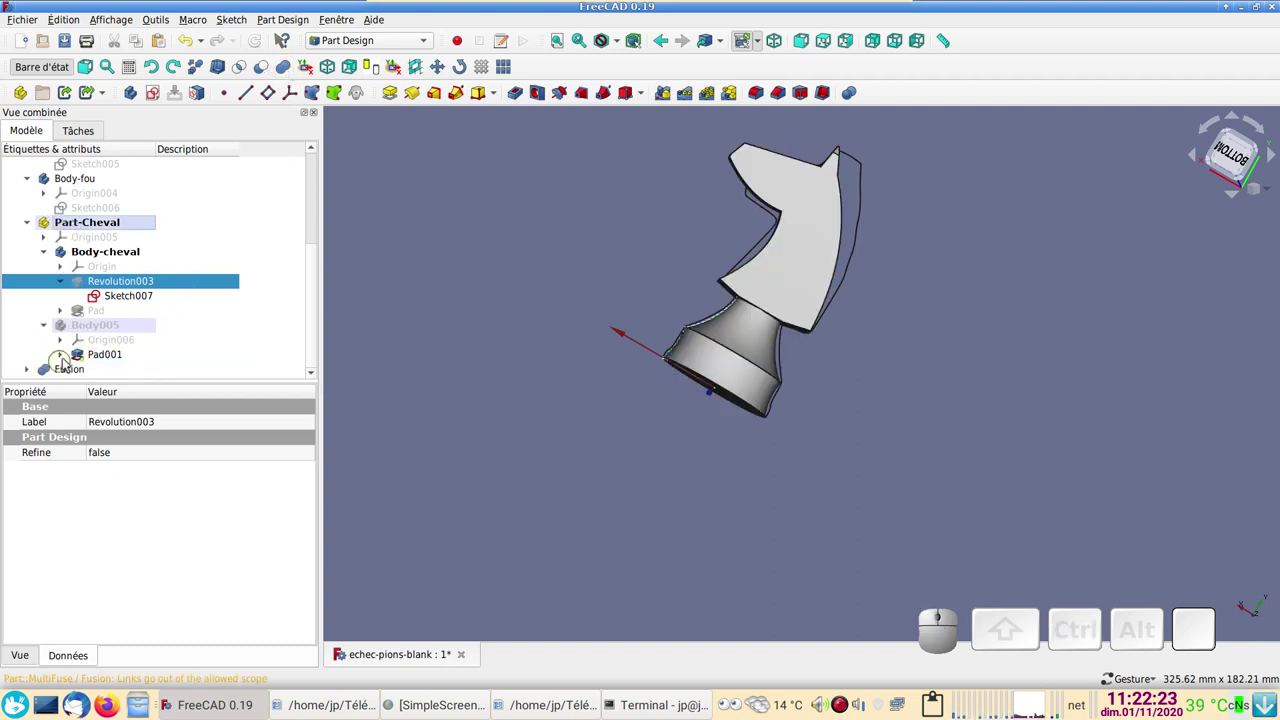
left_click_drag(57, 371, 122, 226)
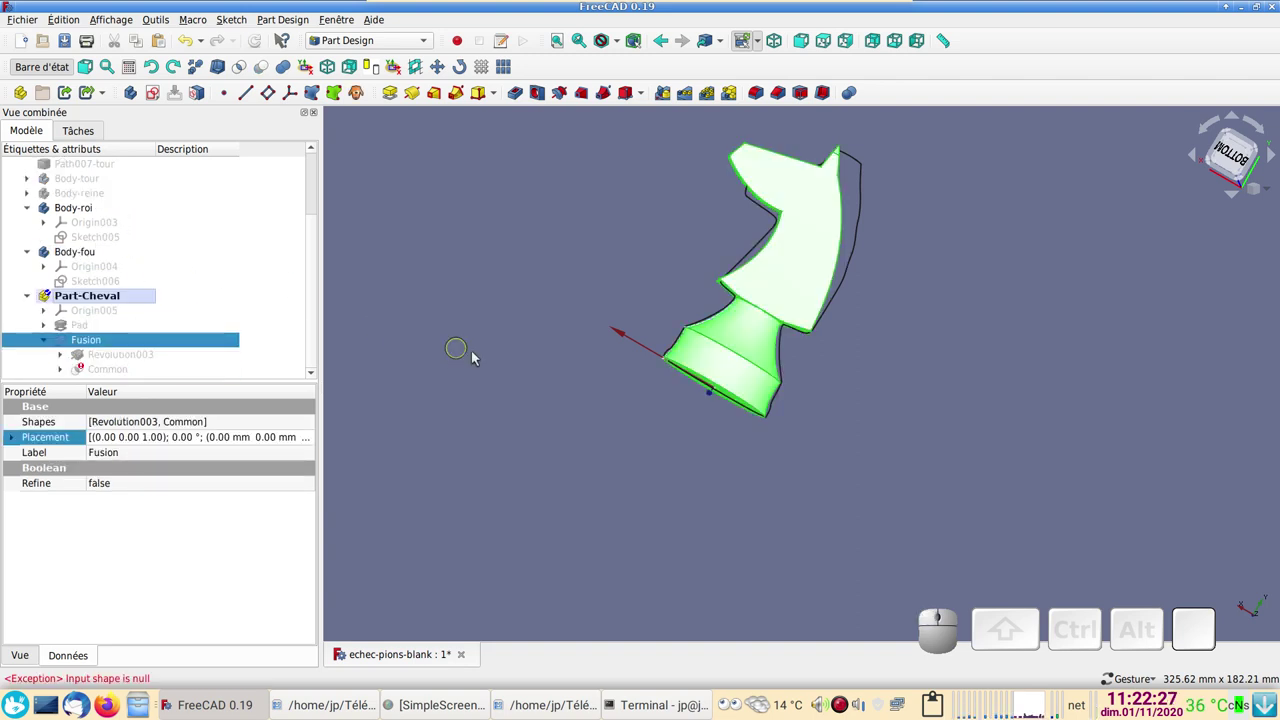
scroll("down", 3)
left_click(494, 342)
left_click(565, 274)
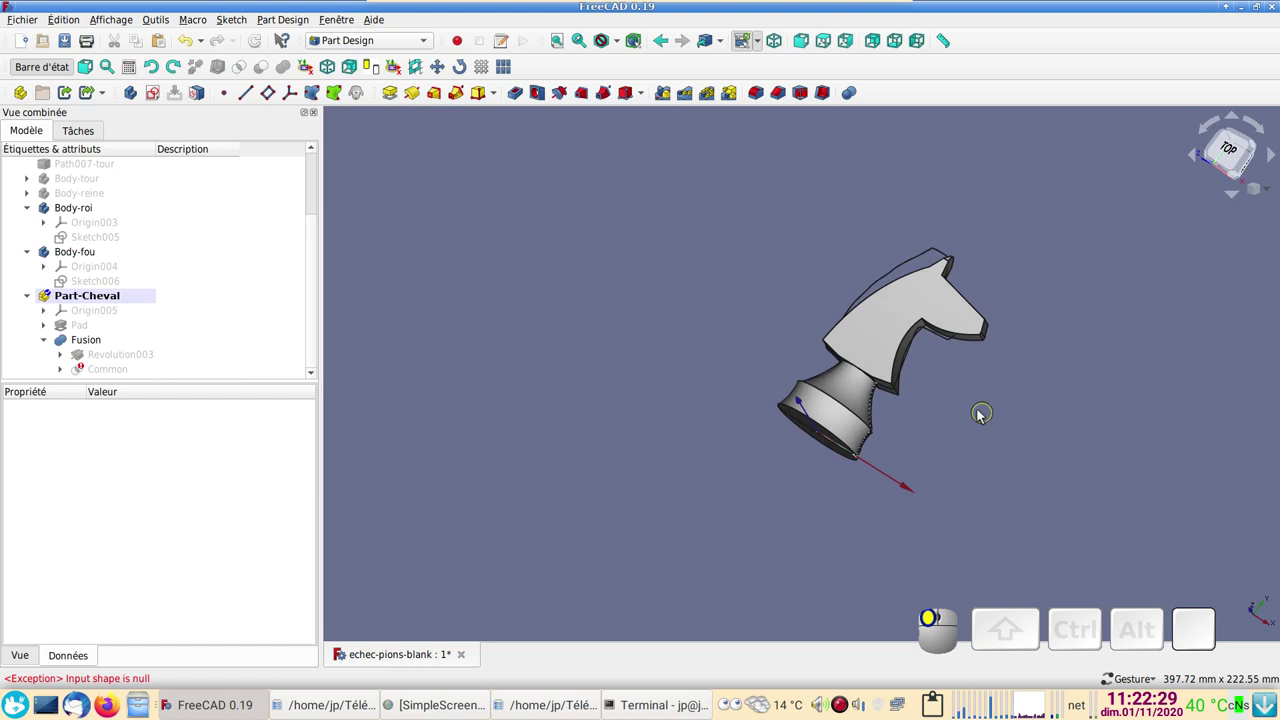
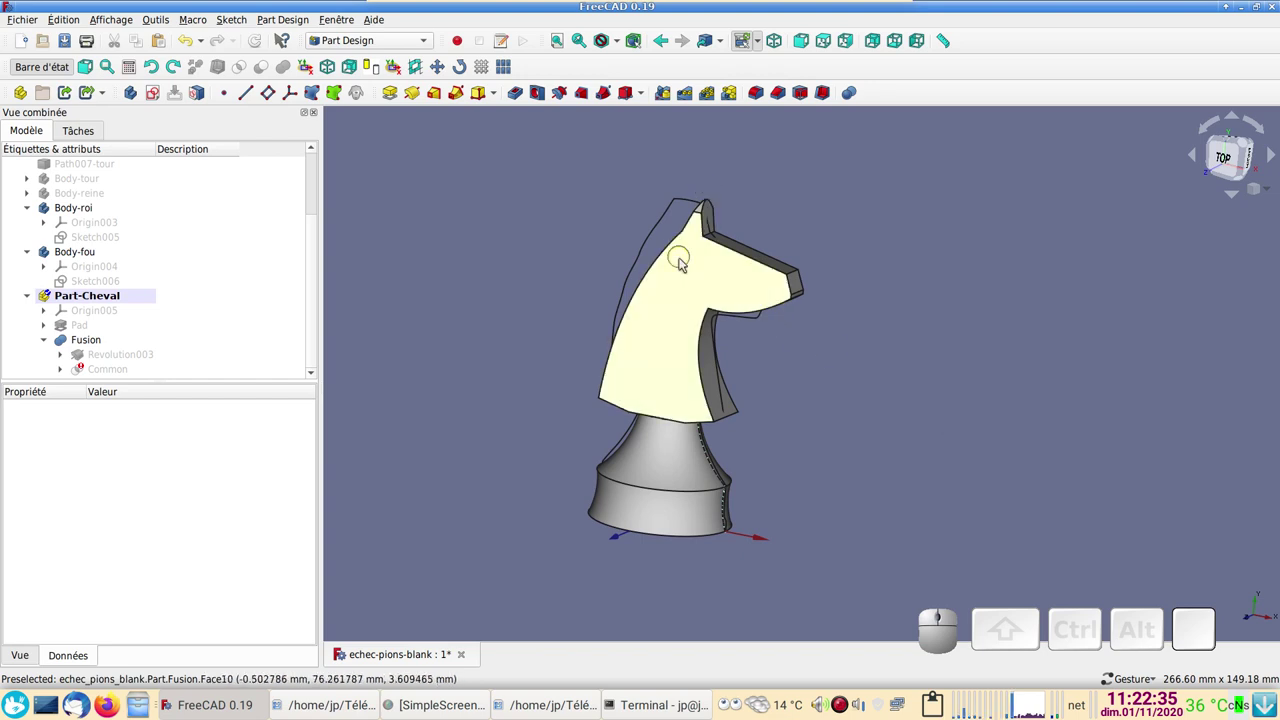
scroll("down", 3)
left_click_drag(914, 416, 563, 366)
left_click_drag(968, 396, 563, 366)
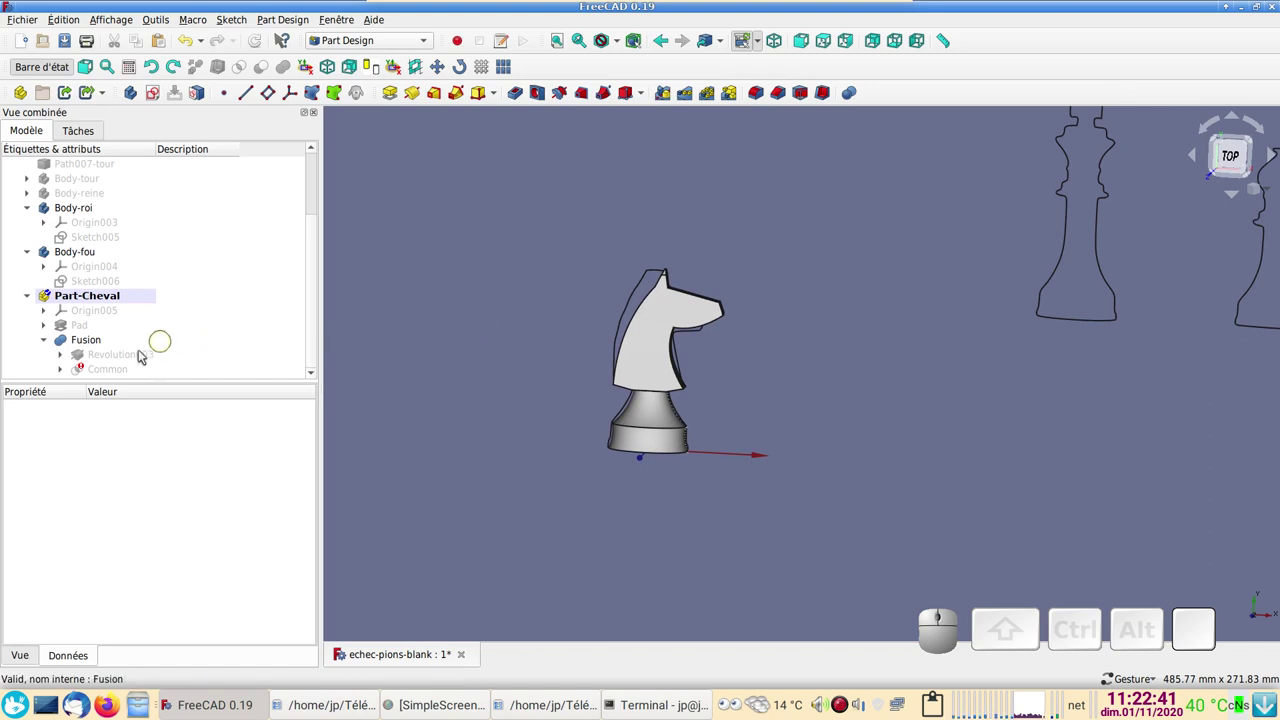
left_click(117, 377)
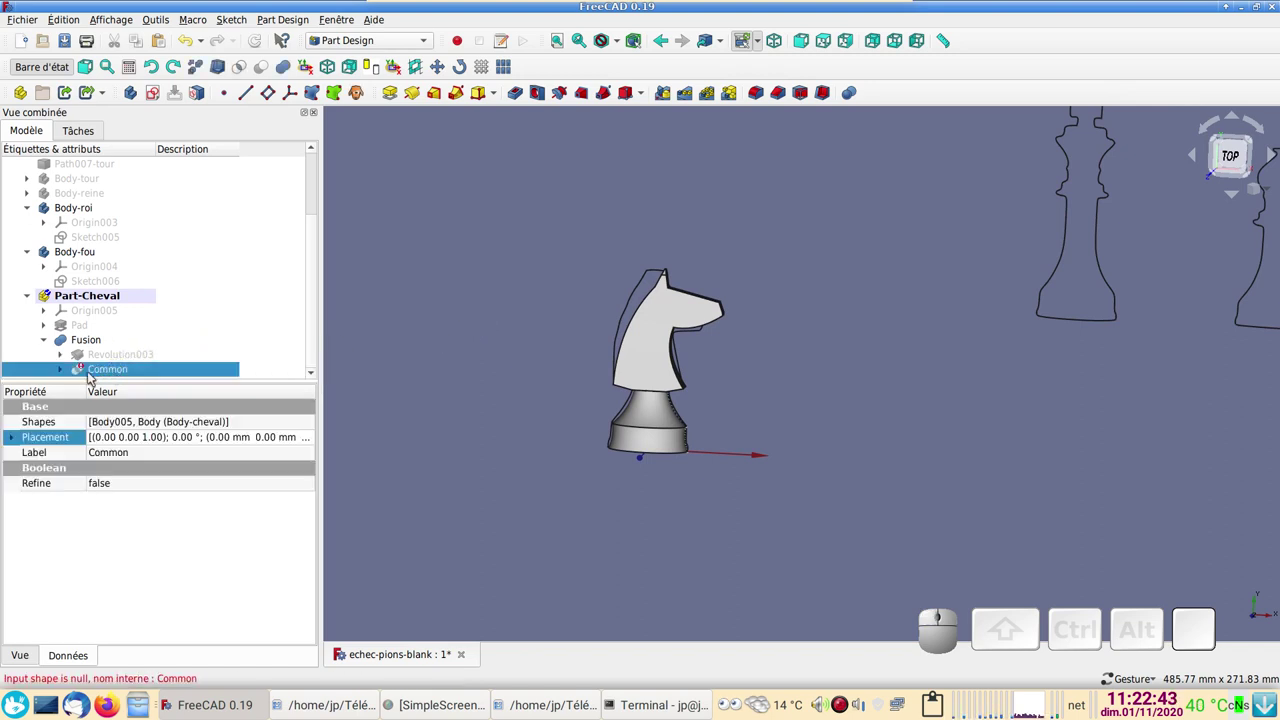
left_click(66, 378)
scroll("down", 3)
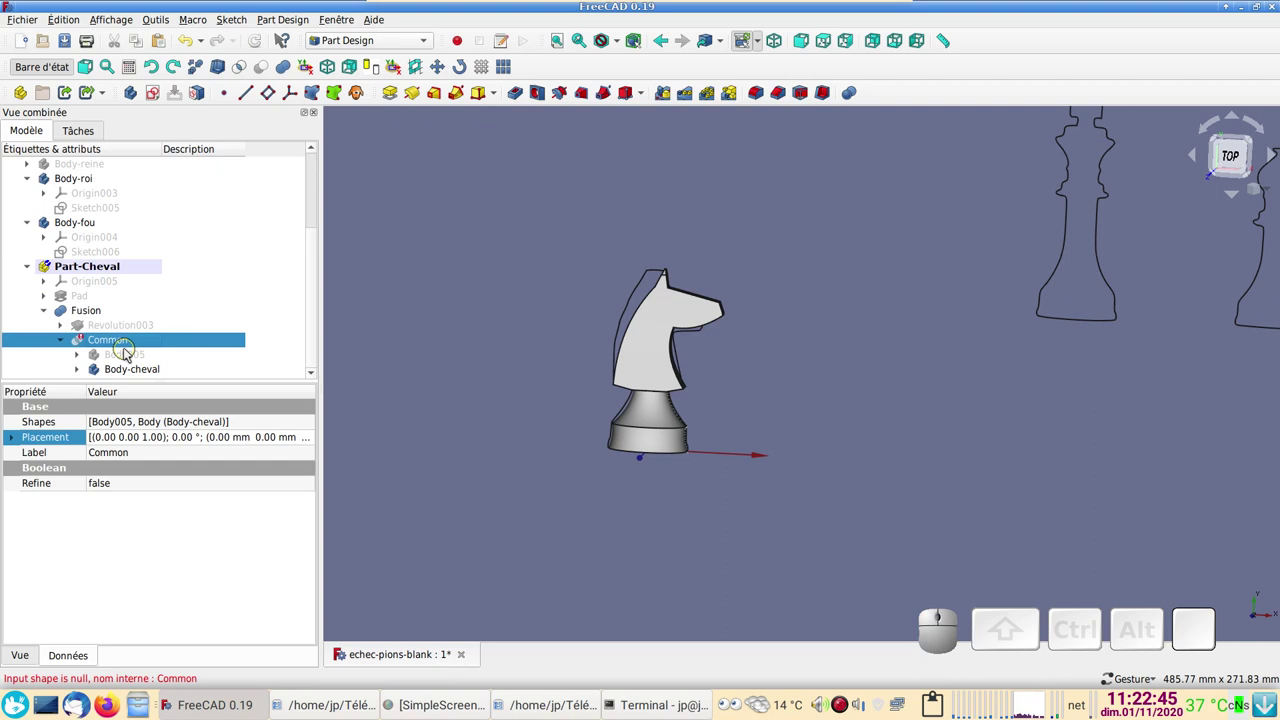
left_click(129, 352)
left_click(263, 49)
left_click(63, 348)
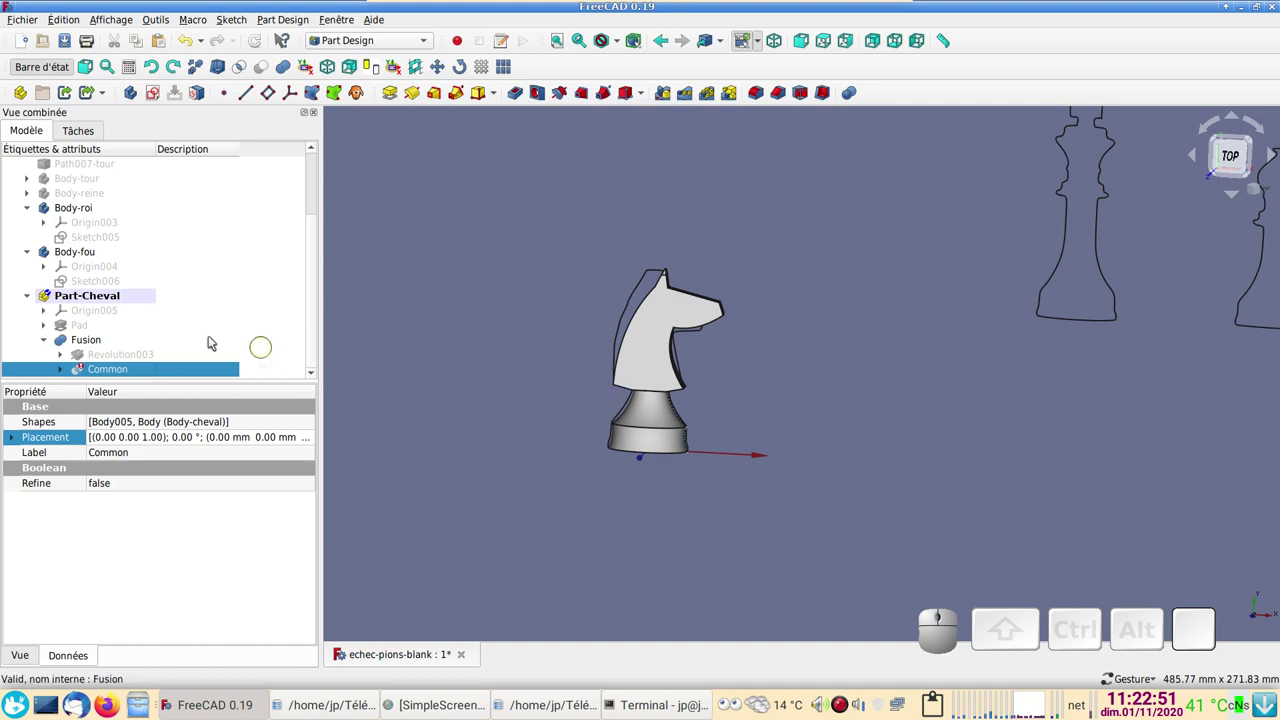
left_click(95, 346)
left_click_drag(825, 300, 363, 92)
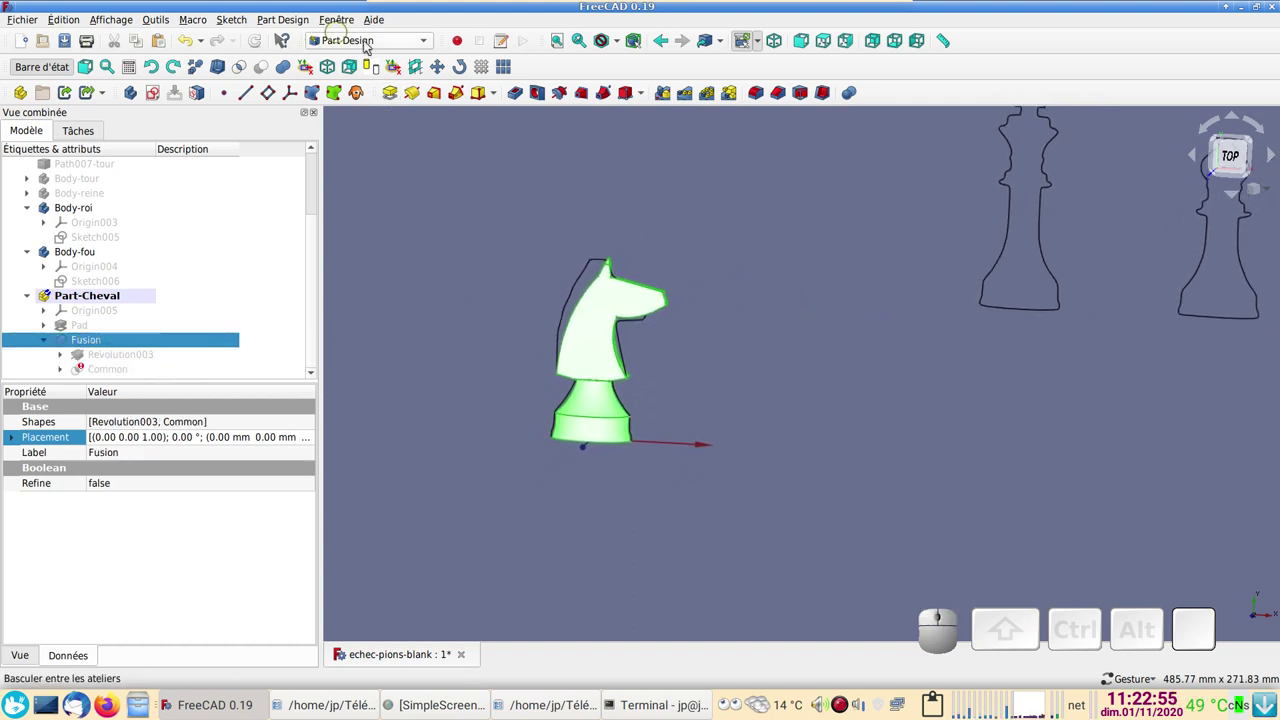
- In the Mesh Design workbench, mesh the Fusion shape with default tessellation settings
left_click(385, 50)
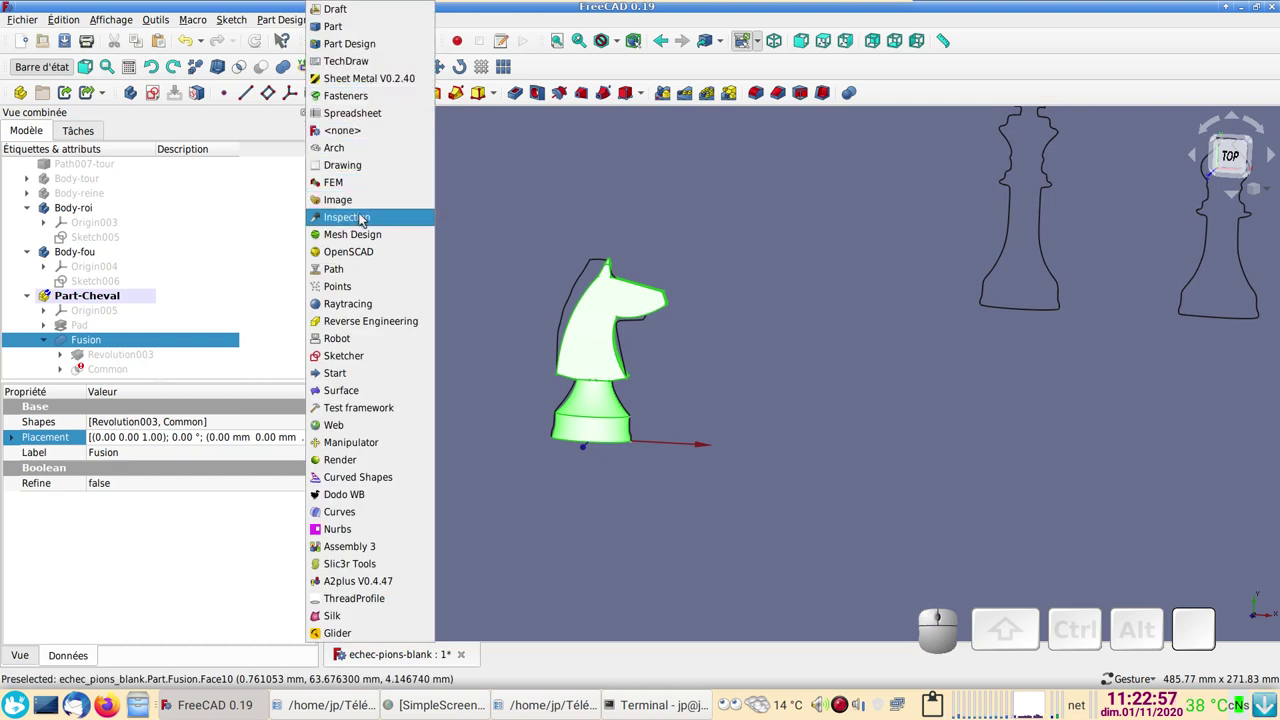
left_click(355, 236)
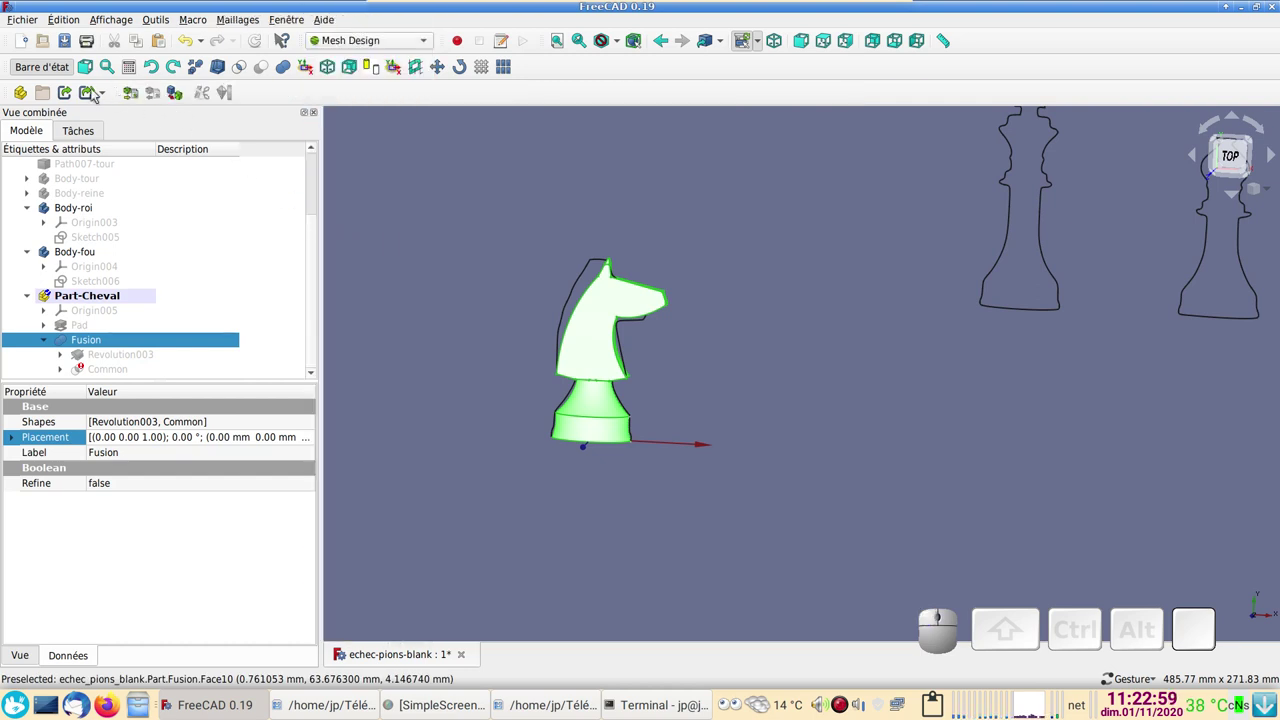
scroll("down", 3)
left_click(121, 349)
left_click(178, 94)
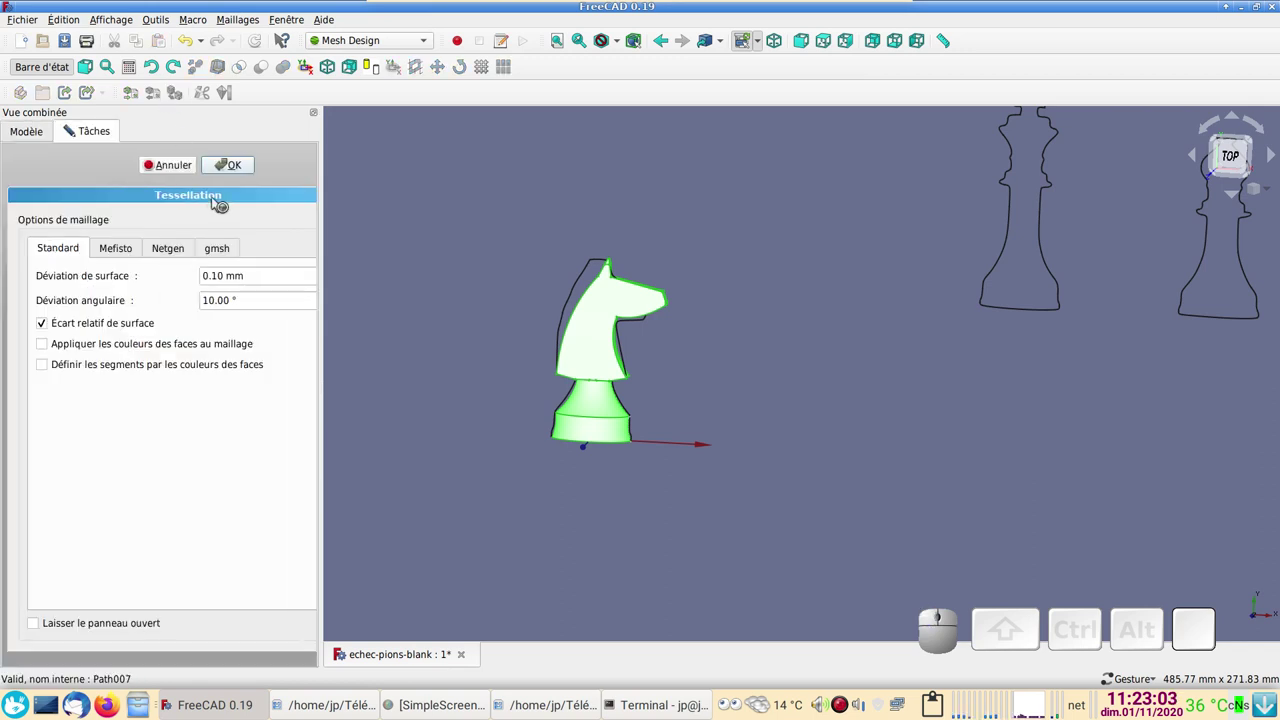
left_click(237, 166)
- Hide the original Fusion so only Fusion (Meshed) shows, and refit the view
scroll("down", 3)
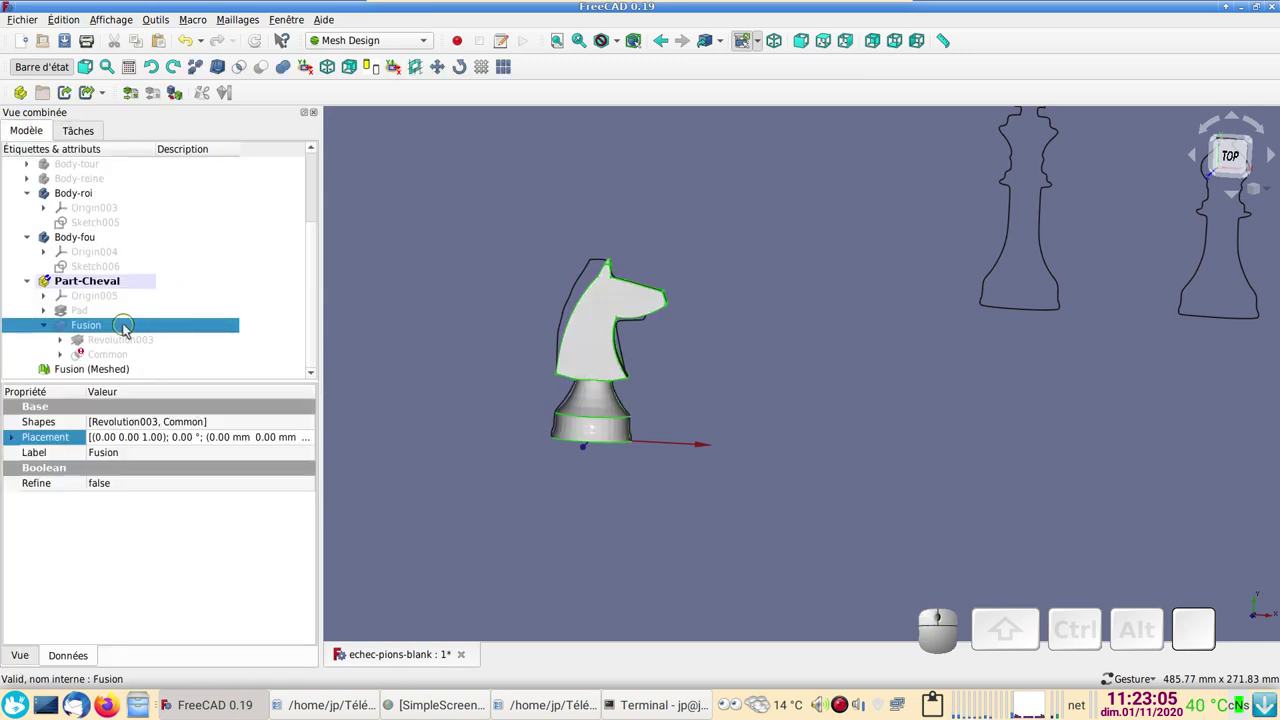
left_click(126, 328)
key("space")
scroll("up", 3)
right_click(602, 358)
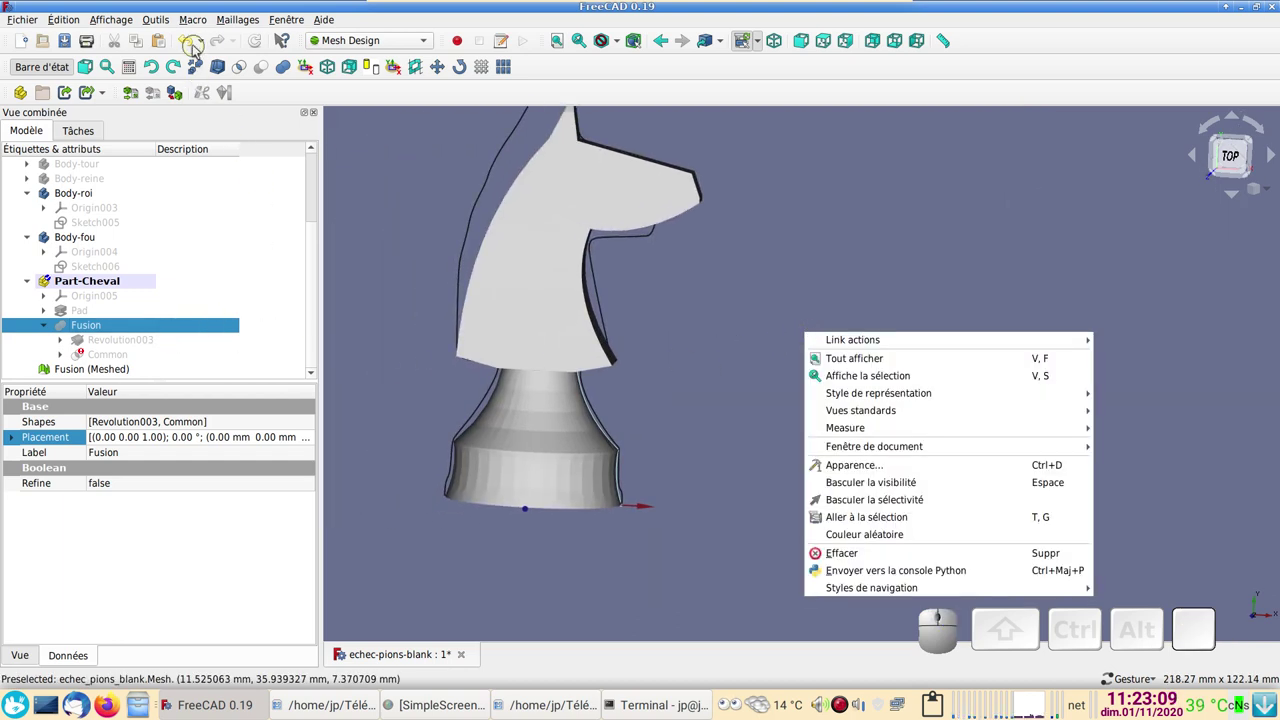